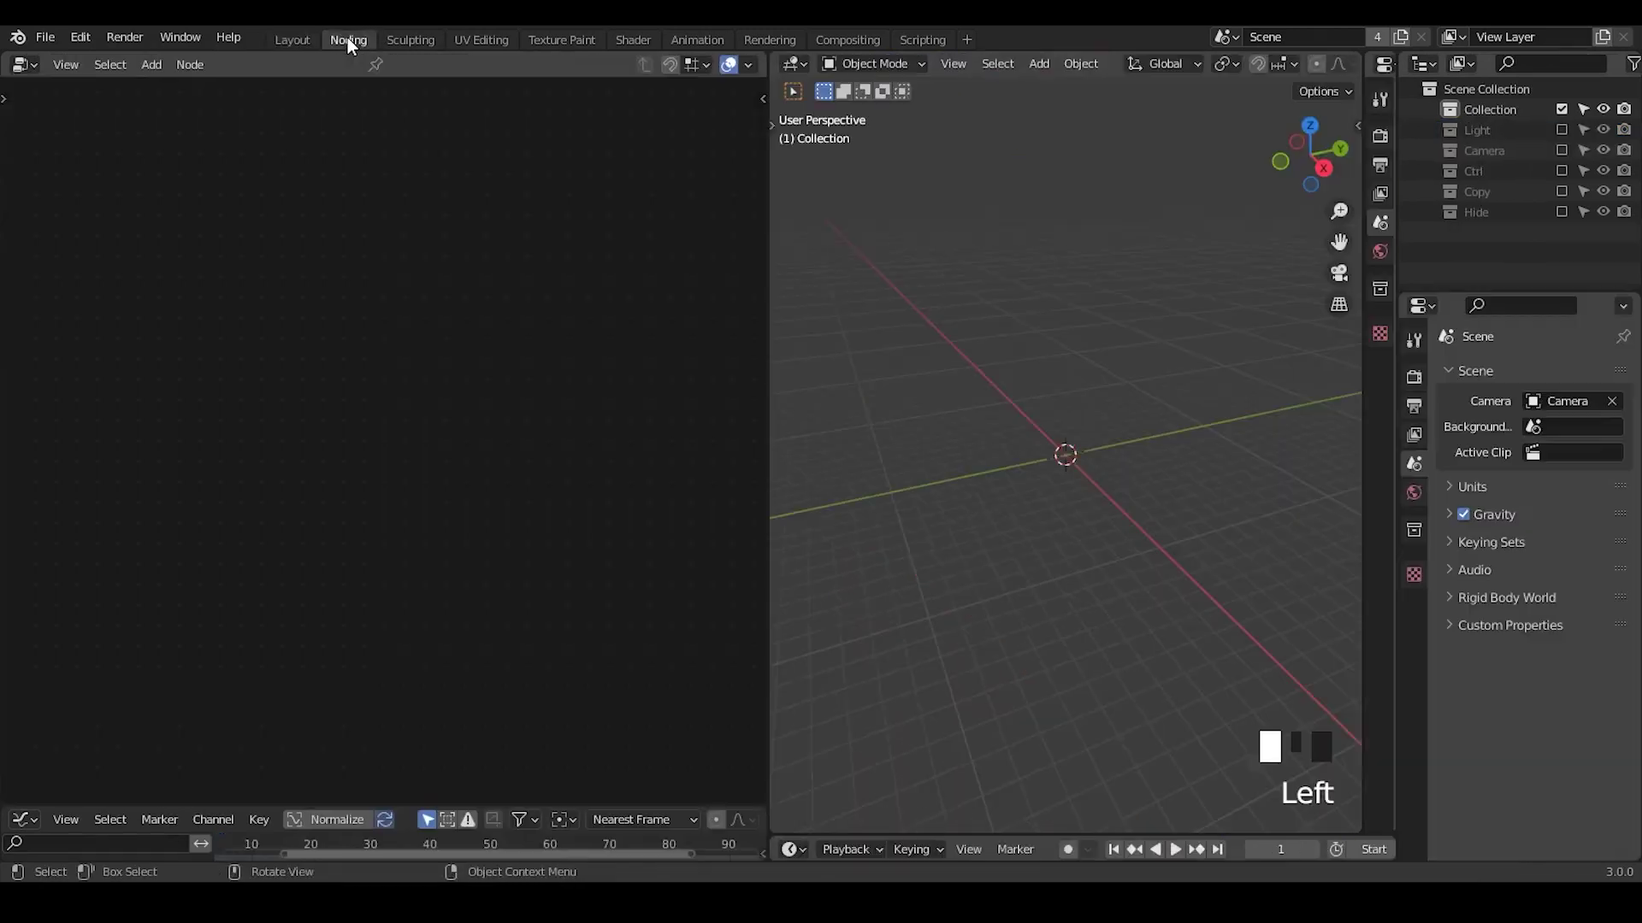
- Add a Plane with a Geometry Nodes tree whose UV Sphere node feeds the Group Output
{"action": "key", "text": "shift+a"}
{"action": "left_click_drag", "start_coordinate": [389, 68], "coordinate": [251, 337]}
{"action": "key", "text": "x"}
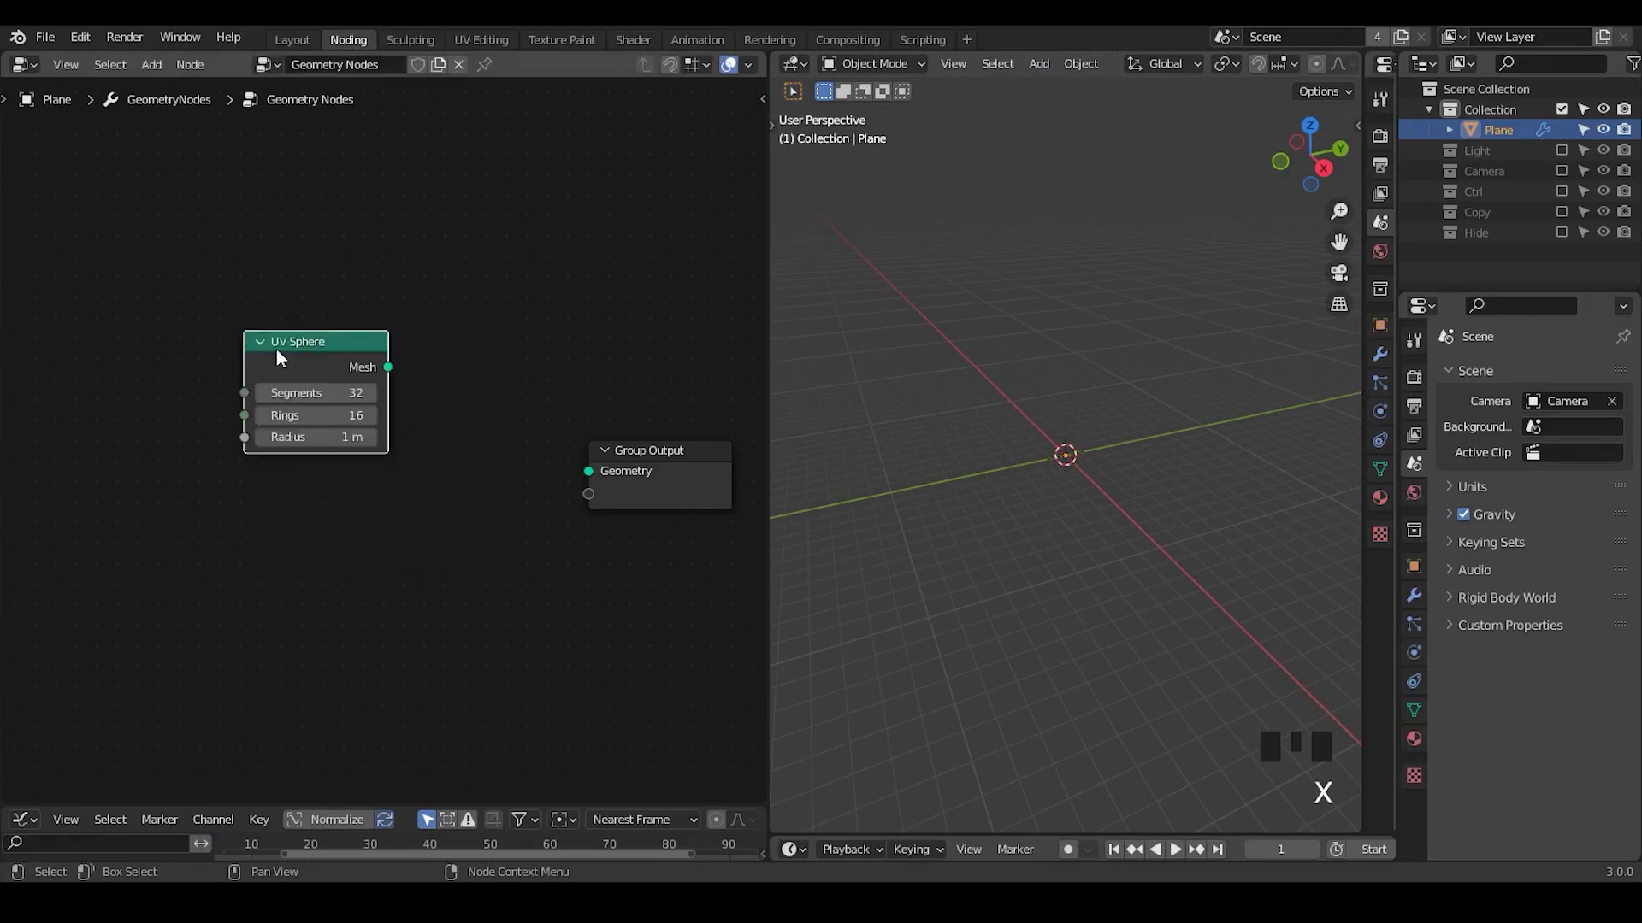
{"action": "left_click_drag", "start_coordinate": [329, 368], "coordinate": [966, 472]}
{"action": "scroll", "scroll_direction": "down", "scroll_amount": 3}
{"action": "left_click_drag", "start_coordinate": [994, 481], "coordinate": [1133, 259]}
- Add a second UV Sphere object, move it aside along X and shrink it down
{"action": "key", "text": "shift+a"}
{"action": "left_click_drag", "start_coordinate": [1137, 379], "coordinate": [1262, 317]}
{"action": "key", "text": "Tab"}
{"action": "key", "text": "s"}
{"action": "key", "text": "Tab"}
{"action": "key", "text": "g"}
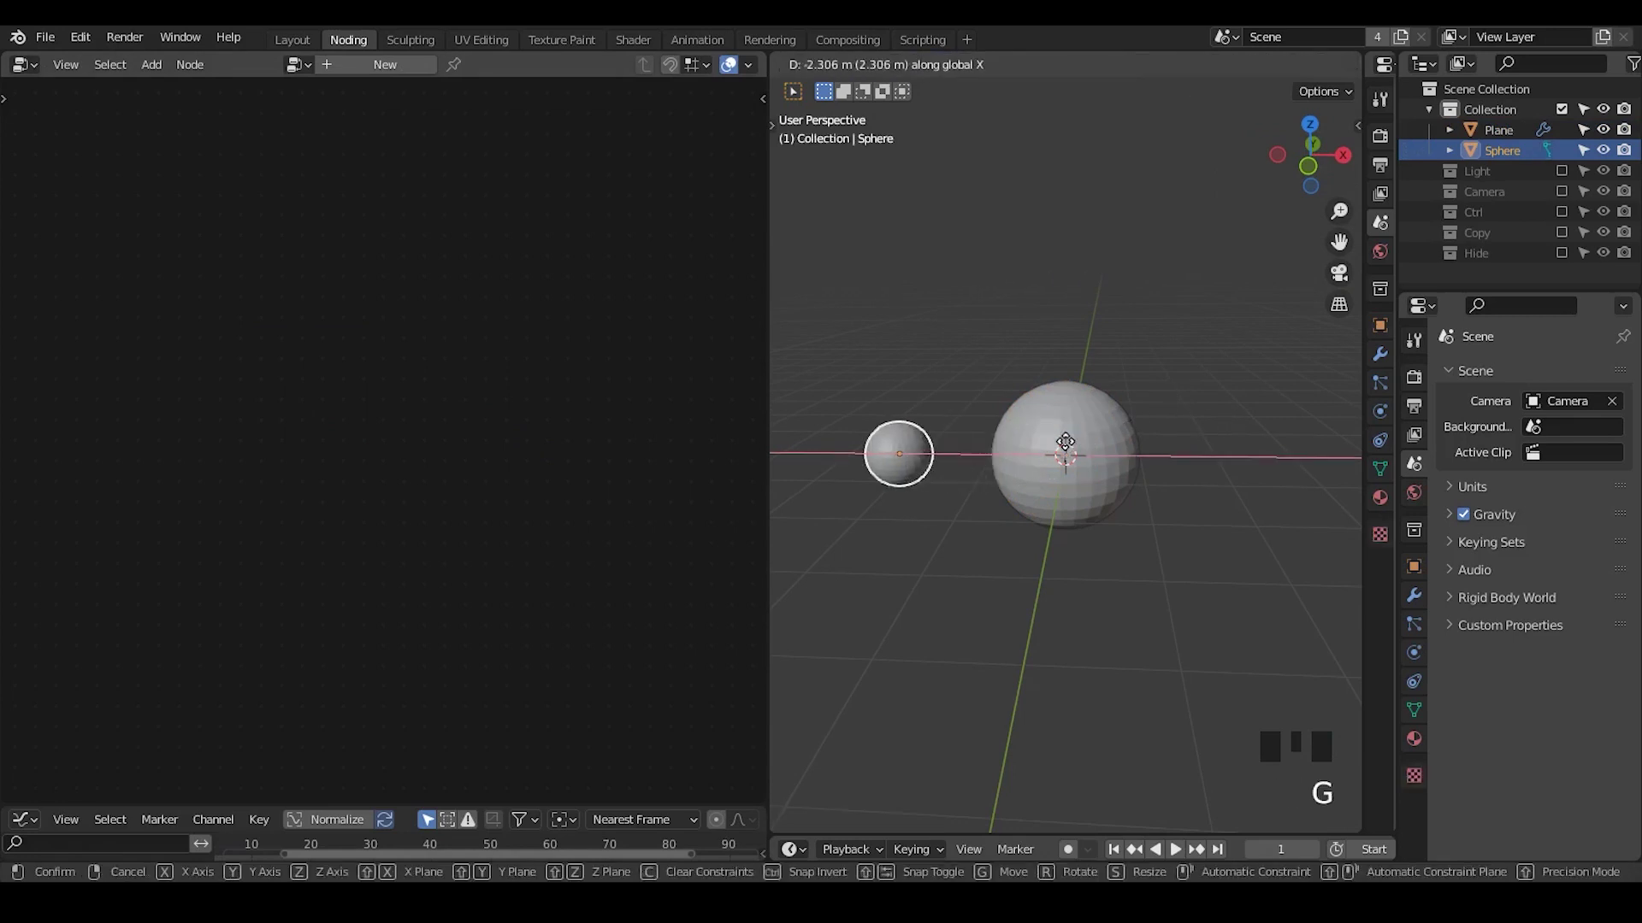
{"action": "key", "text": "Tab"}
{"action": "key", "text": "s"}
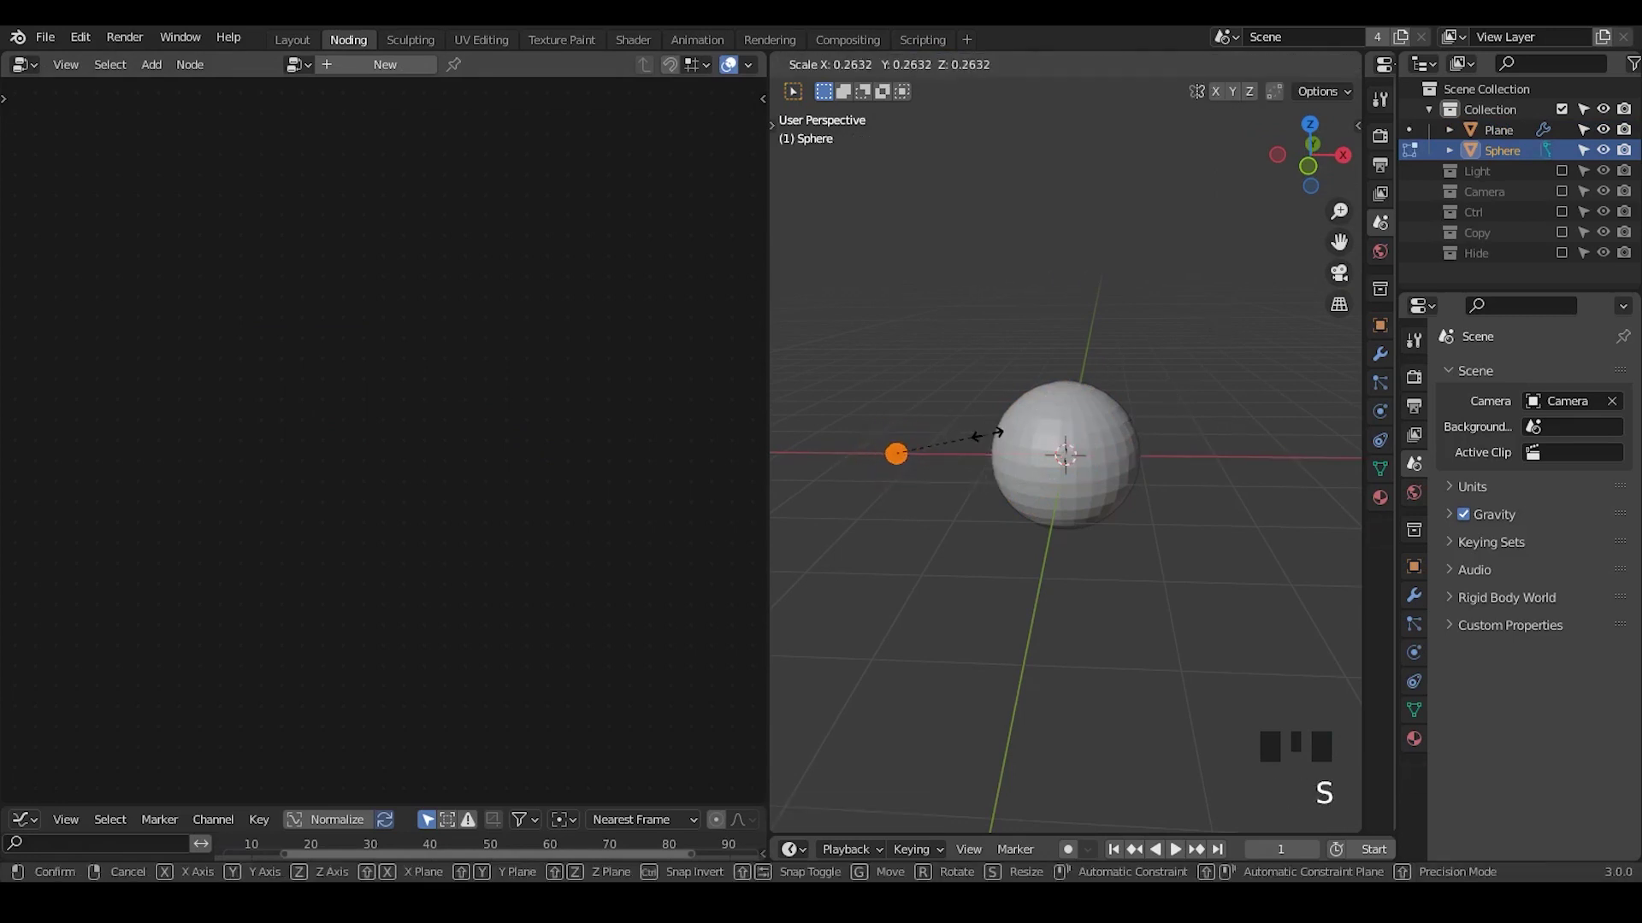
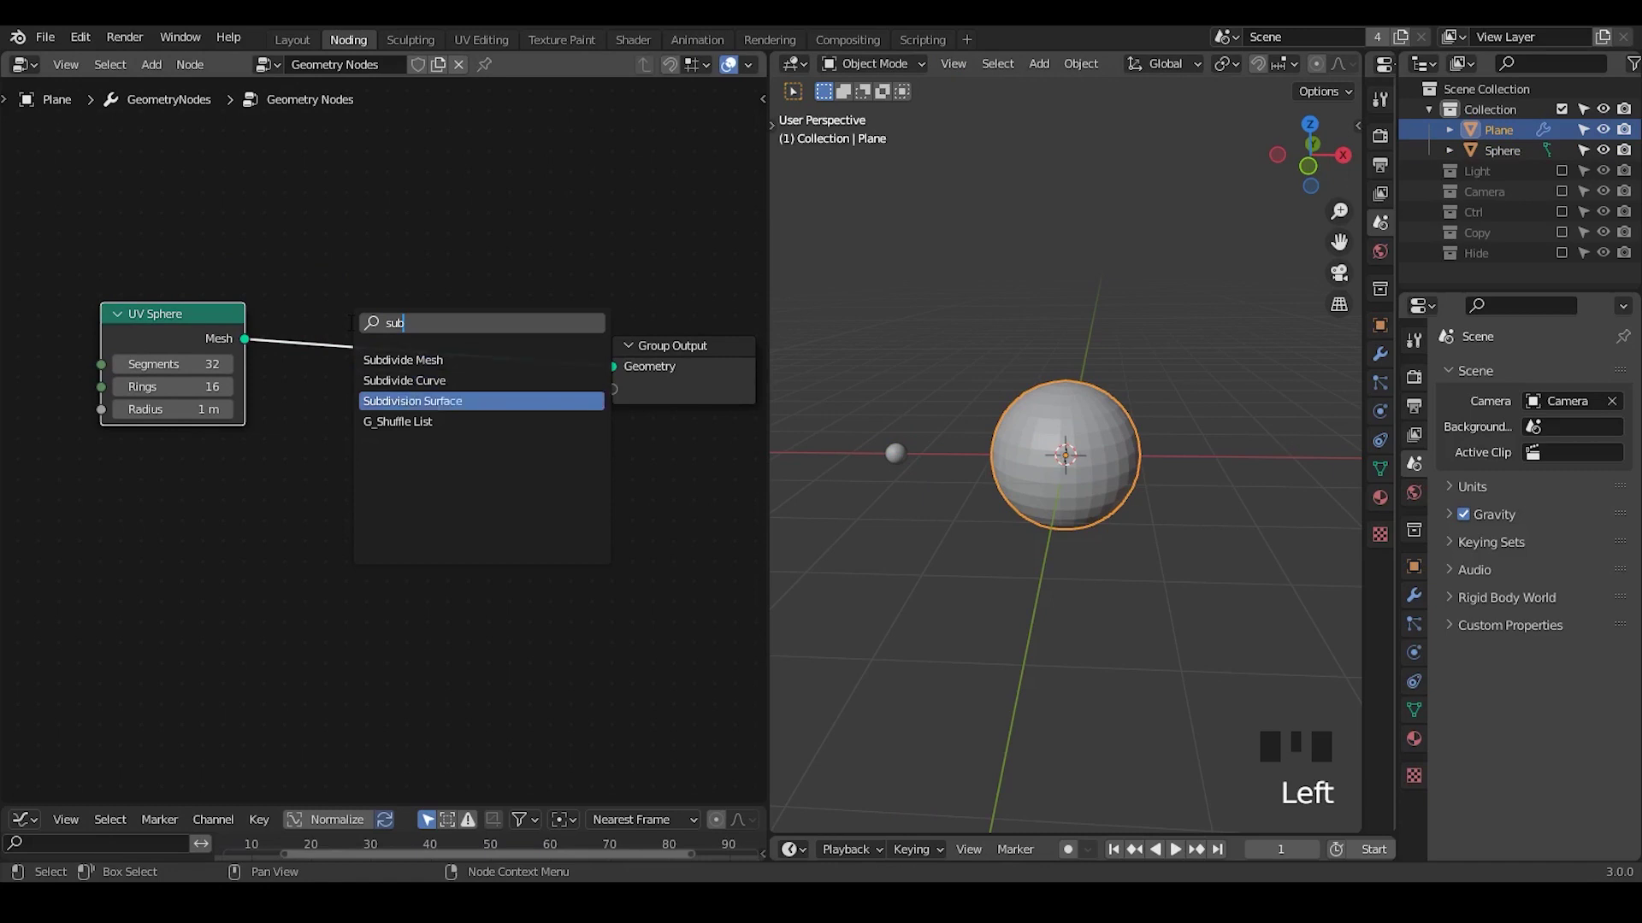
- Insert a Subdivision Surface node between the UV Sphere and the output
{"action": "key", "text": "Down"}
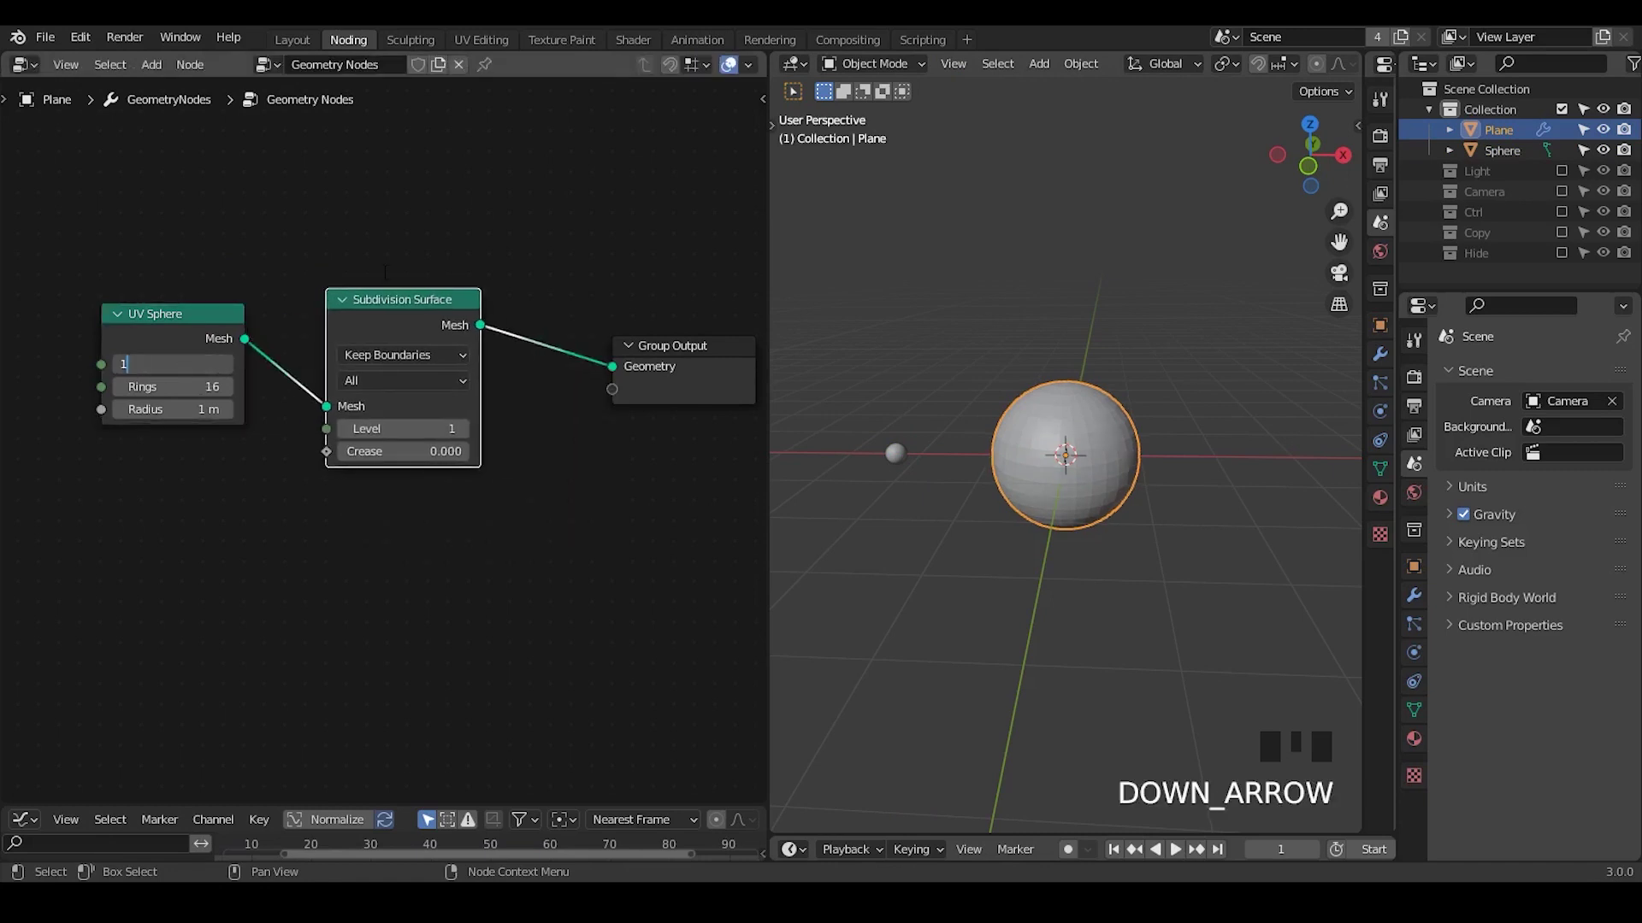
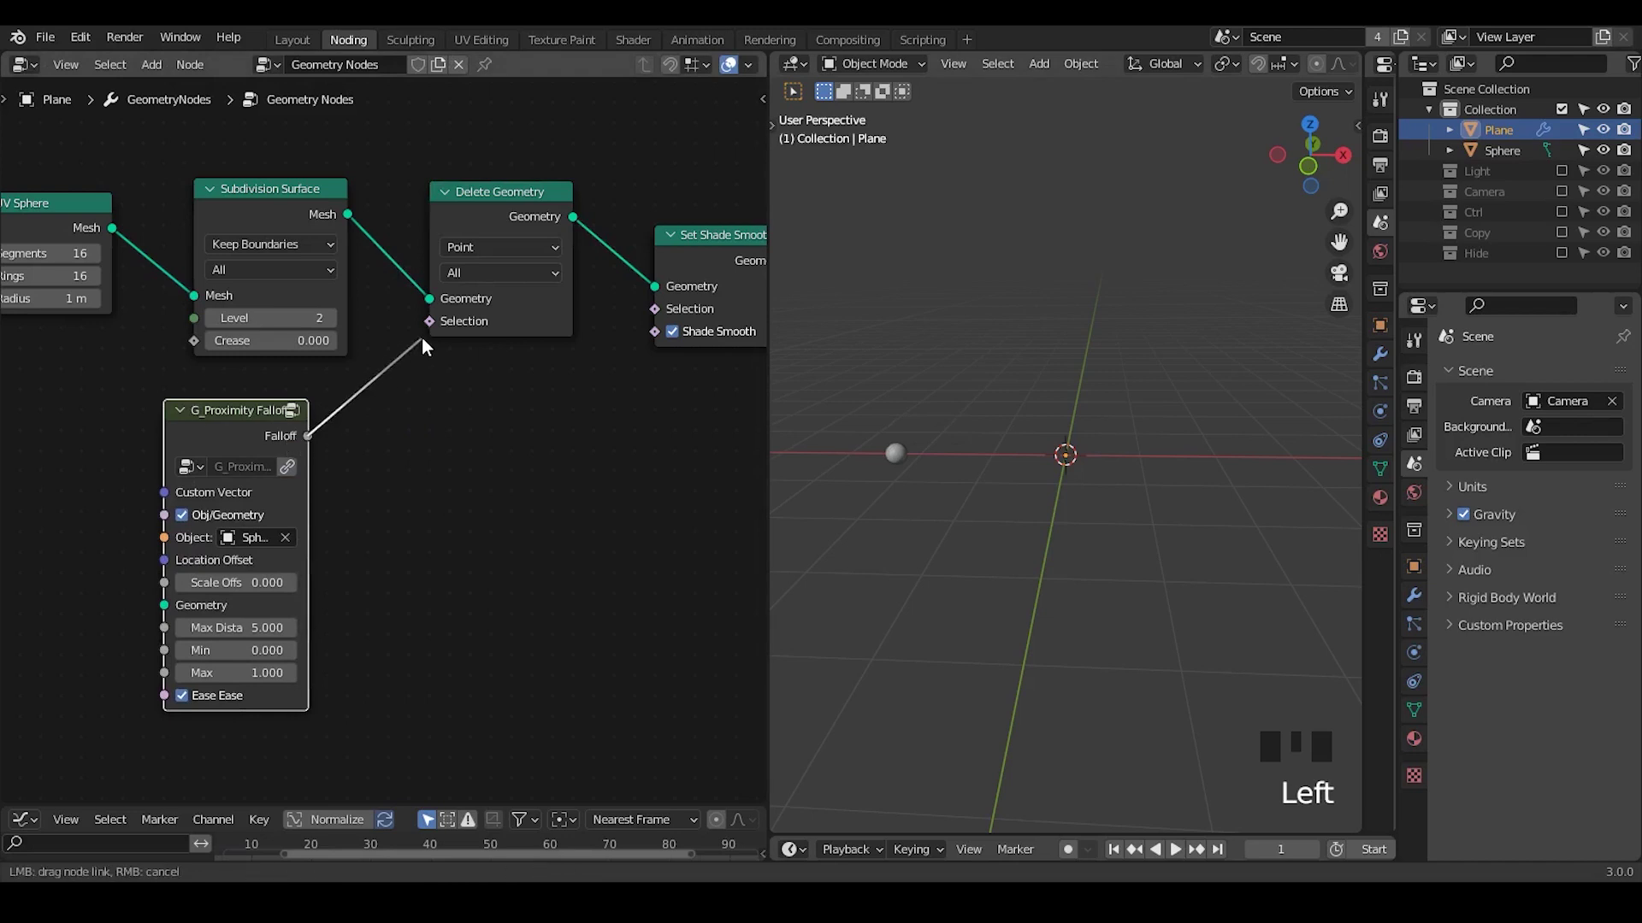
- Compare the falloff with Greater Than 0 and feed the result into Delete Geometry's Selection
{"action": "left_click_drag", "start_coordinate": [421, 407], "coordinate": [414, 503]}
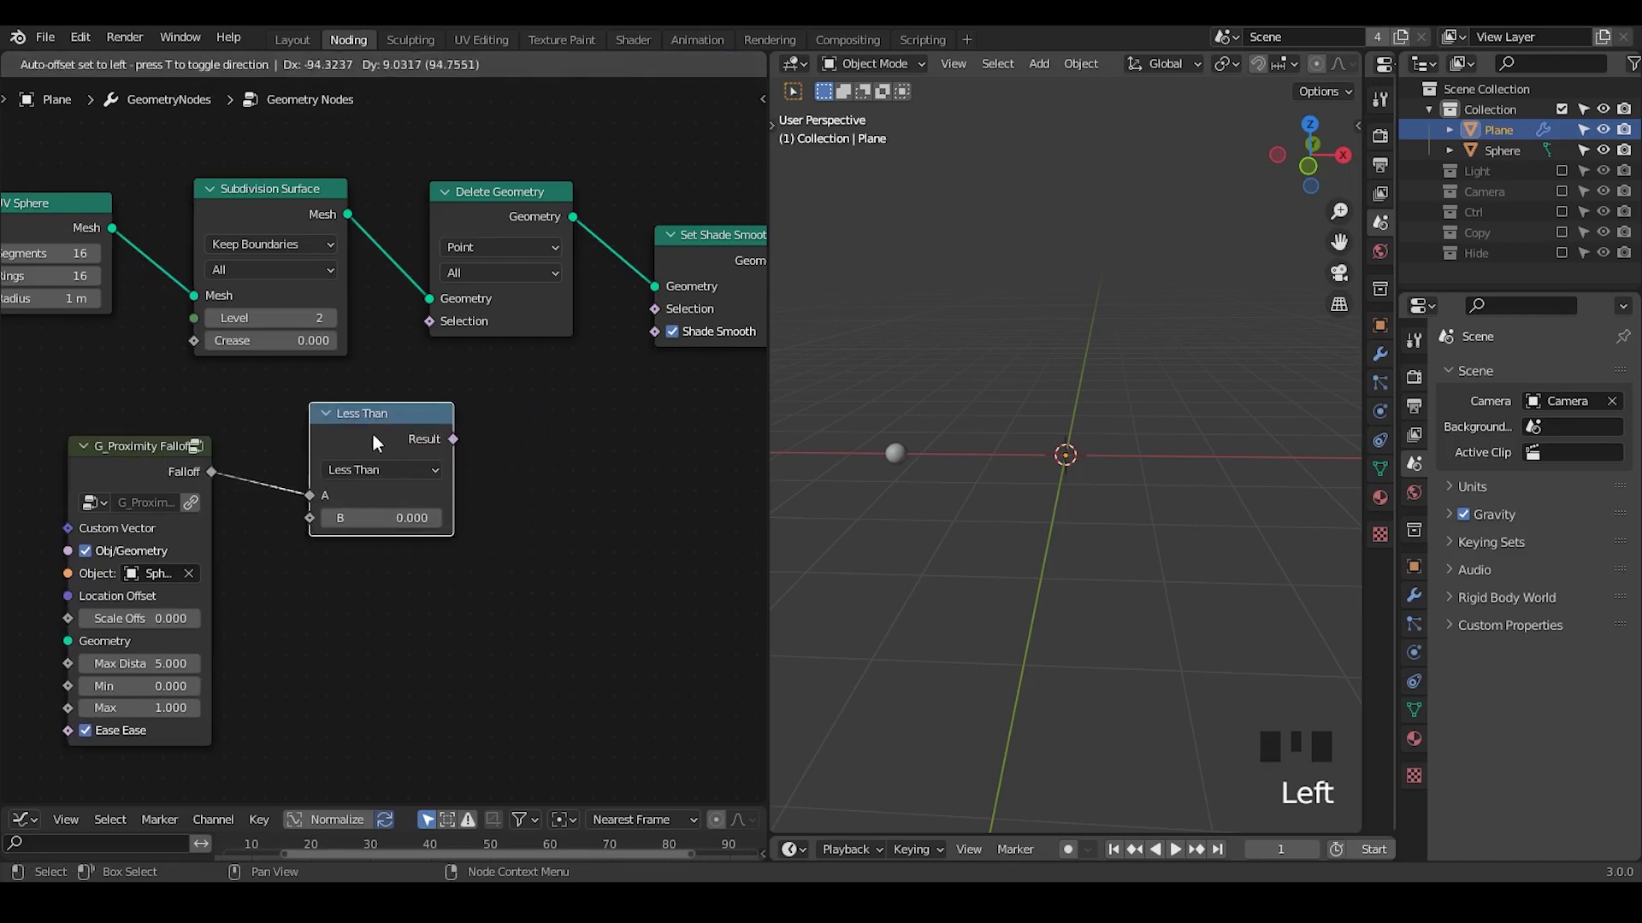
{"action": "left_click_drag", "start_coordinate": [460, 334], "coordinate": [370, 444]}
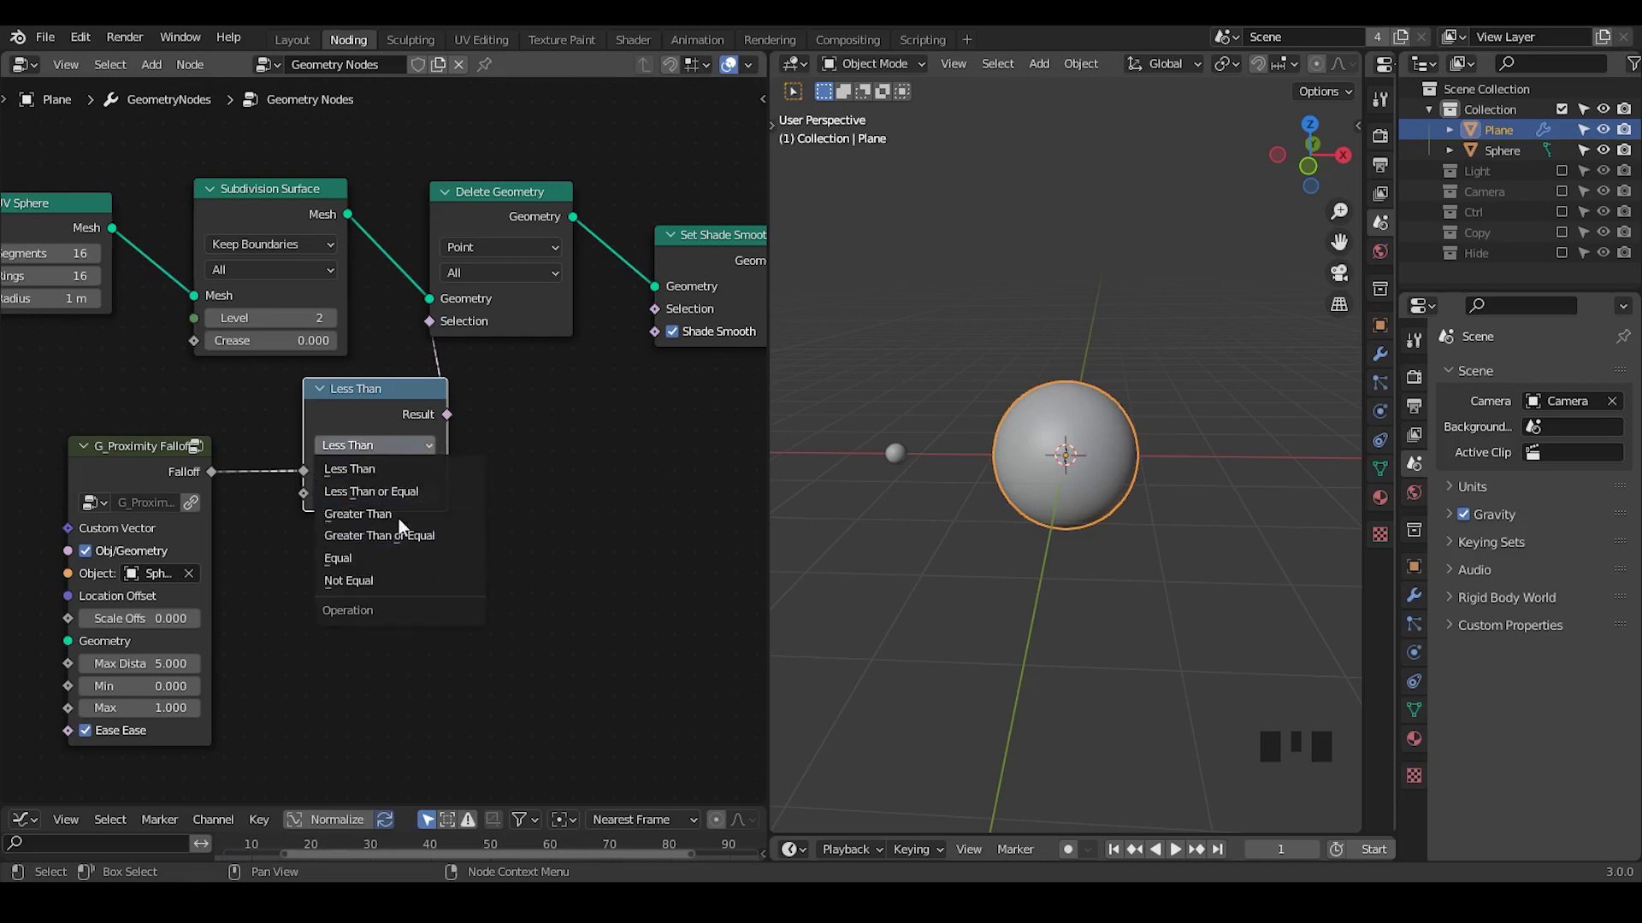
{"action": "left_click_drag", "start_coordinate": [411, 525], "coordinate": [904, 462]}
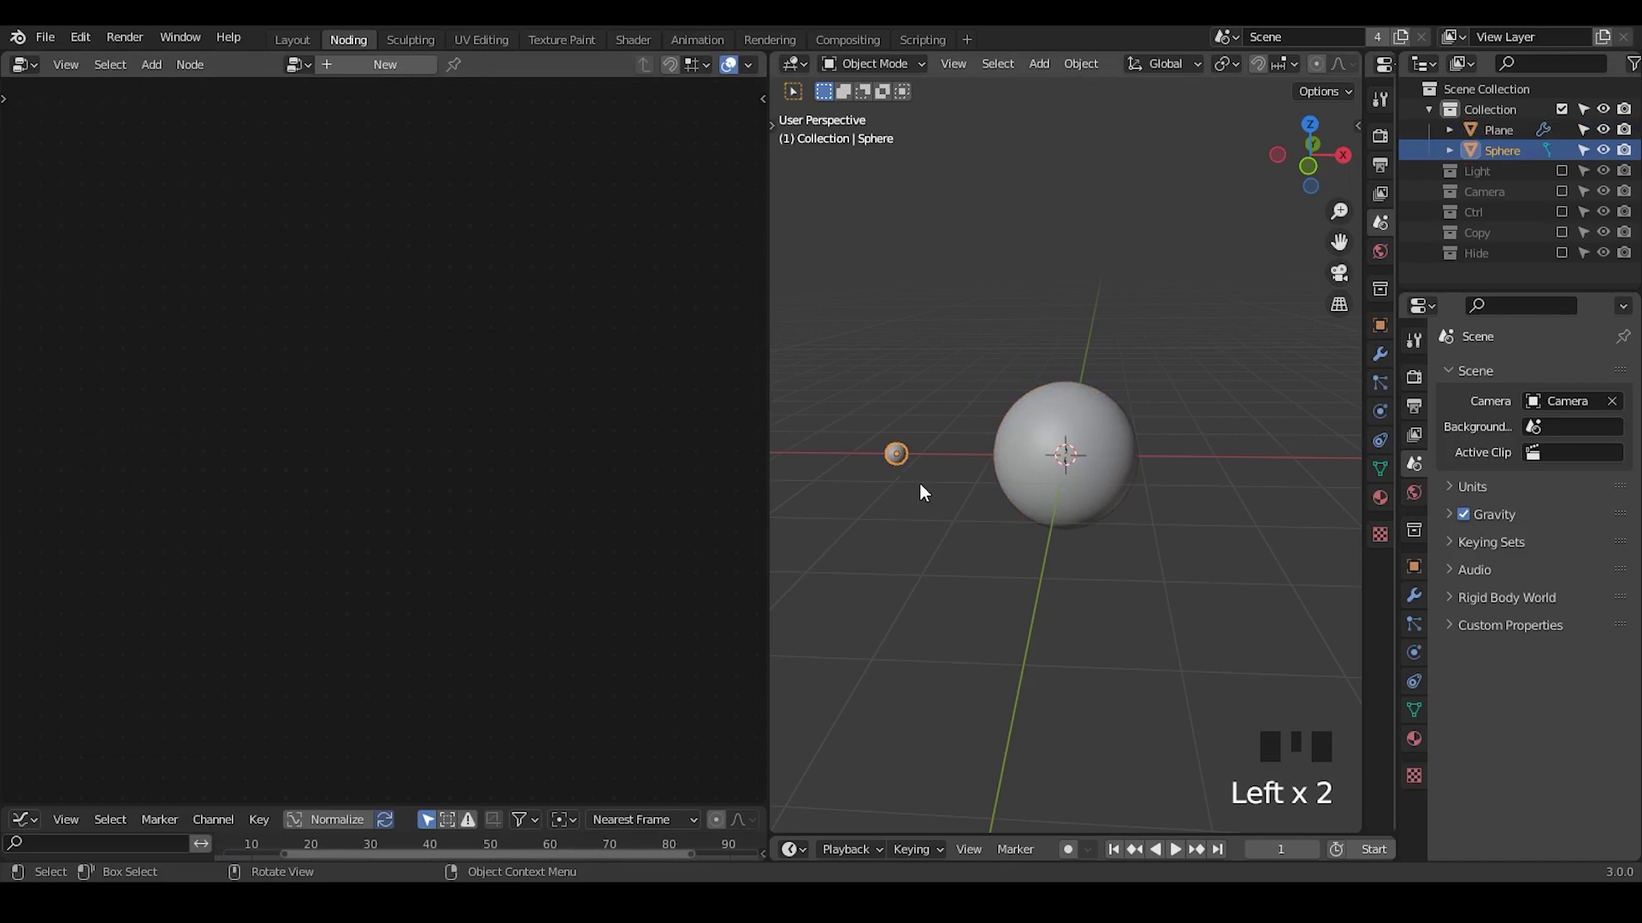
- Select the small sphere and move it toward the big one to open a hole
{"action": "left_click", "coordinate": [1056, 451]}
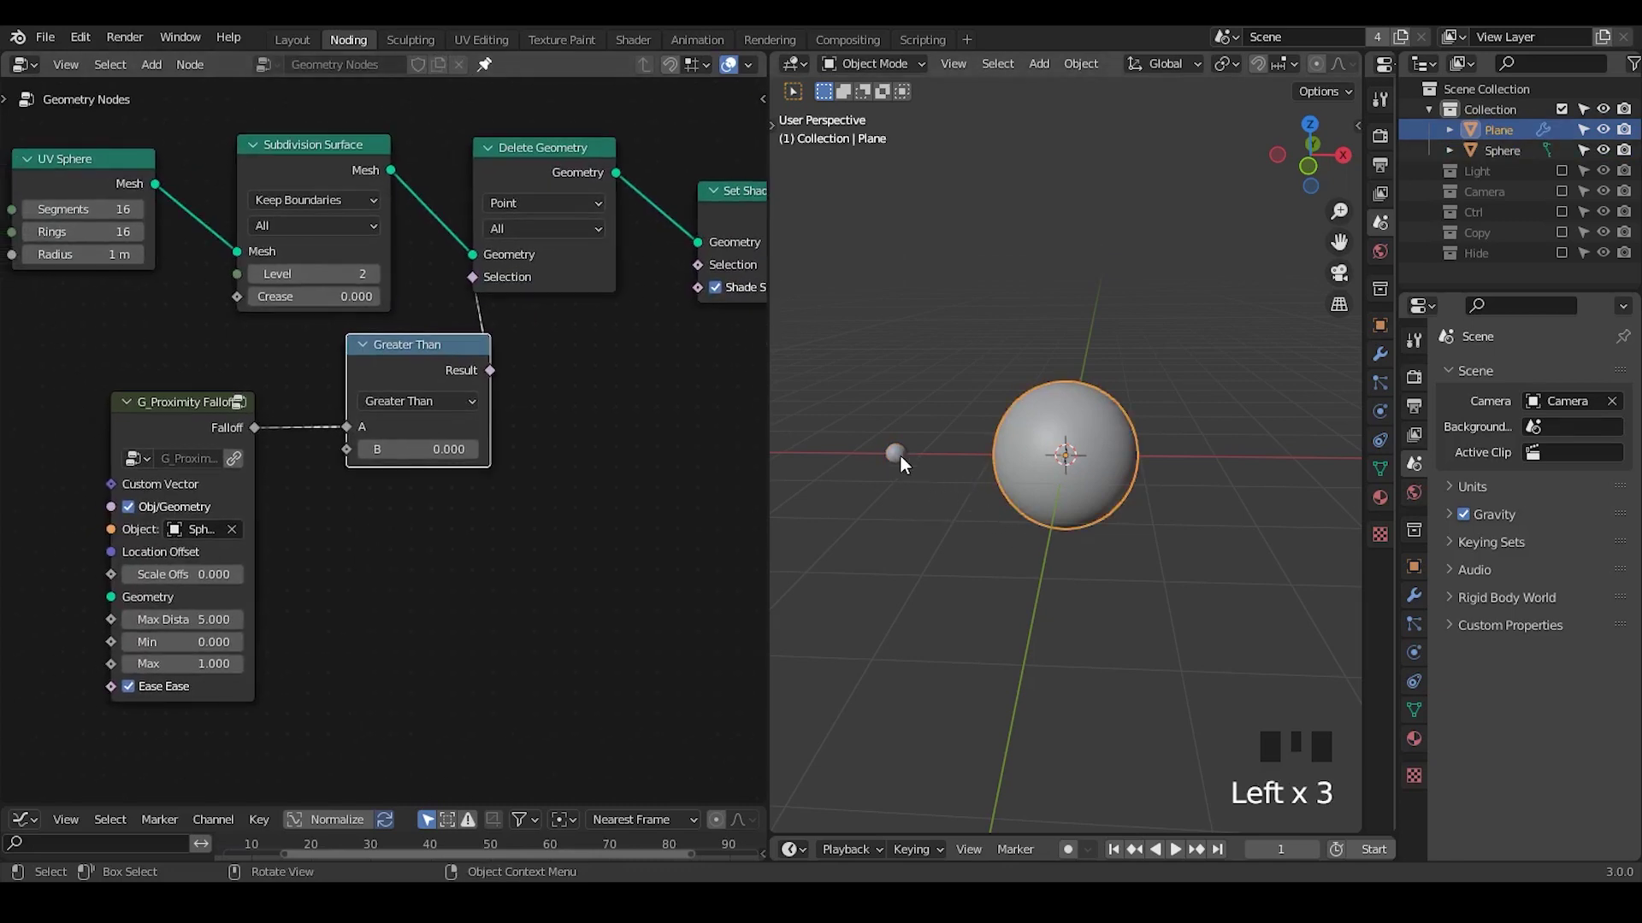
{"action": "left_click", "coordinate": [900, 513]}
{"action": "left_click_drag", "start_coordinate": [928, 539], "coordinate": [944, 501]}
{"action": "key", "text": "g"}
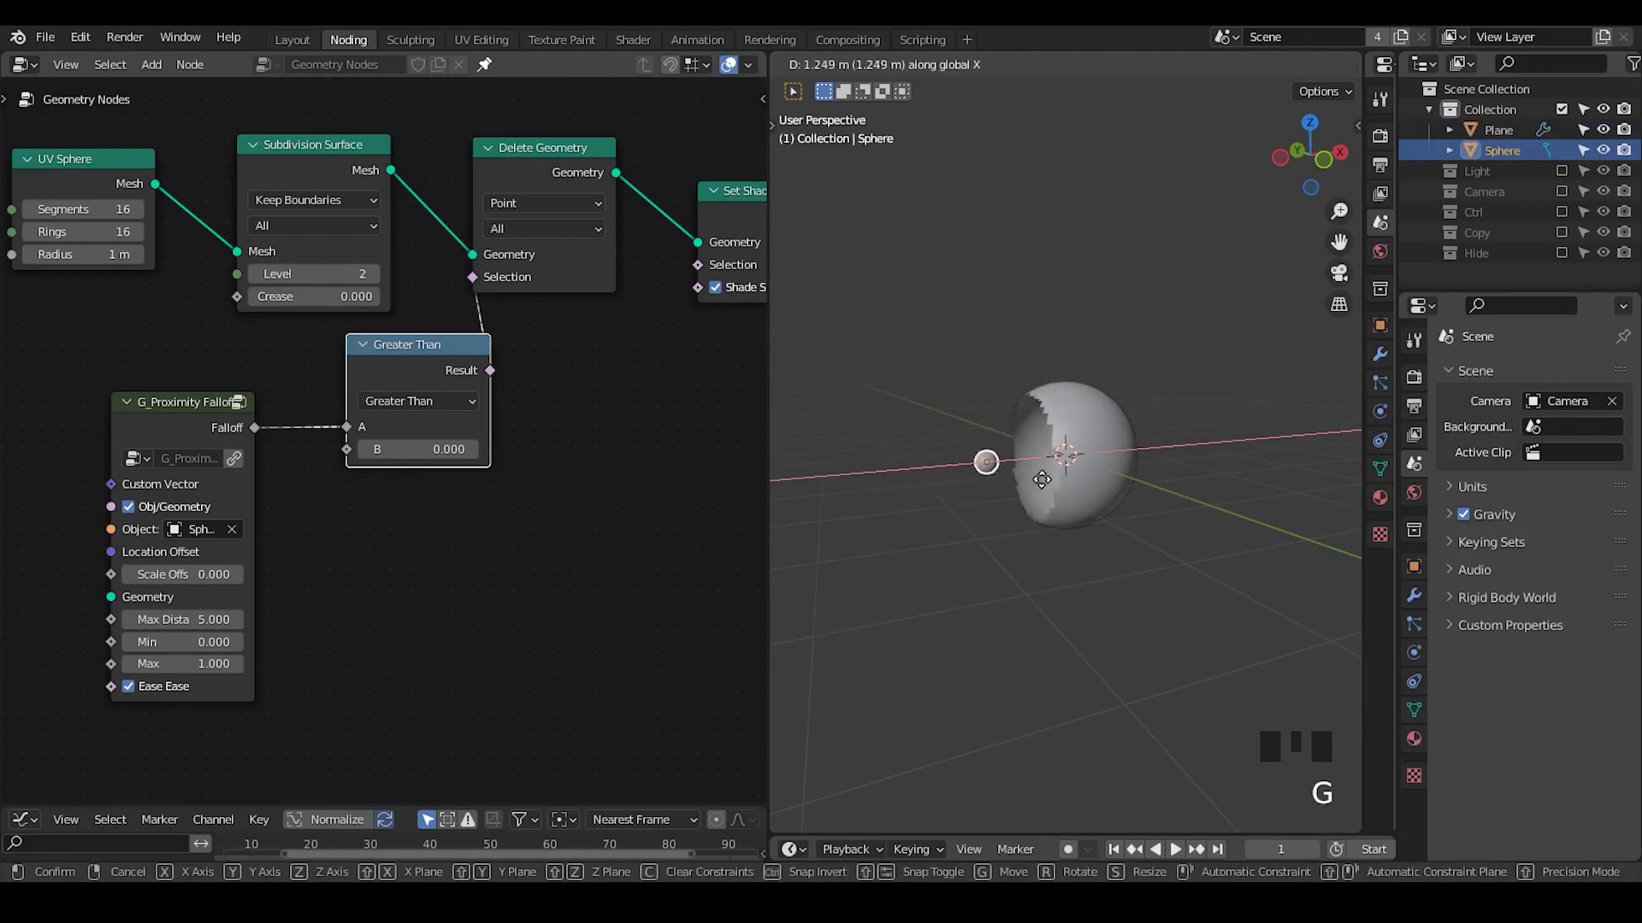
- Give the Plane object a Smooth modifier with Factor 1 and Repeat 10
{"action": "left_click", "coordinate": [1088, 457]}
{"action": "left_click_drag", "start_coordinate": [1145, 571], "coordinate": [1515, 374]}
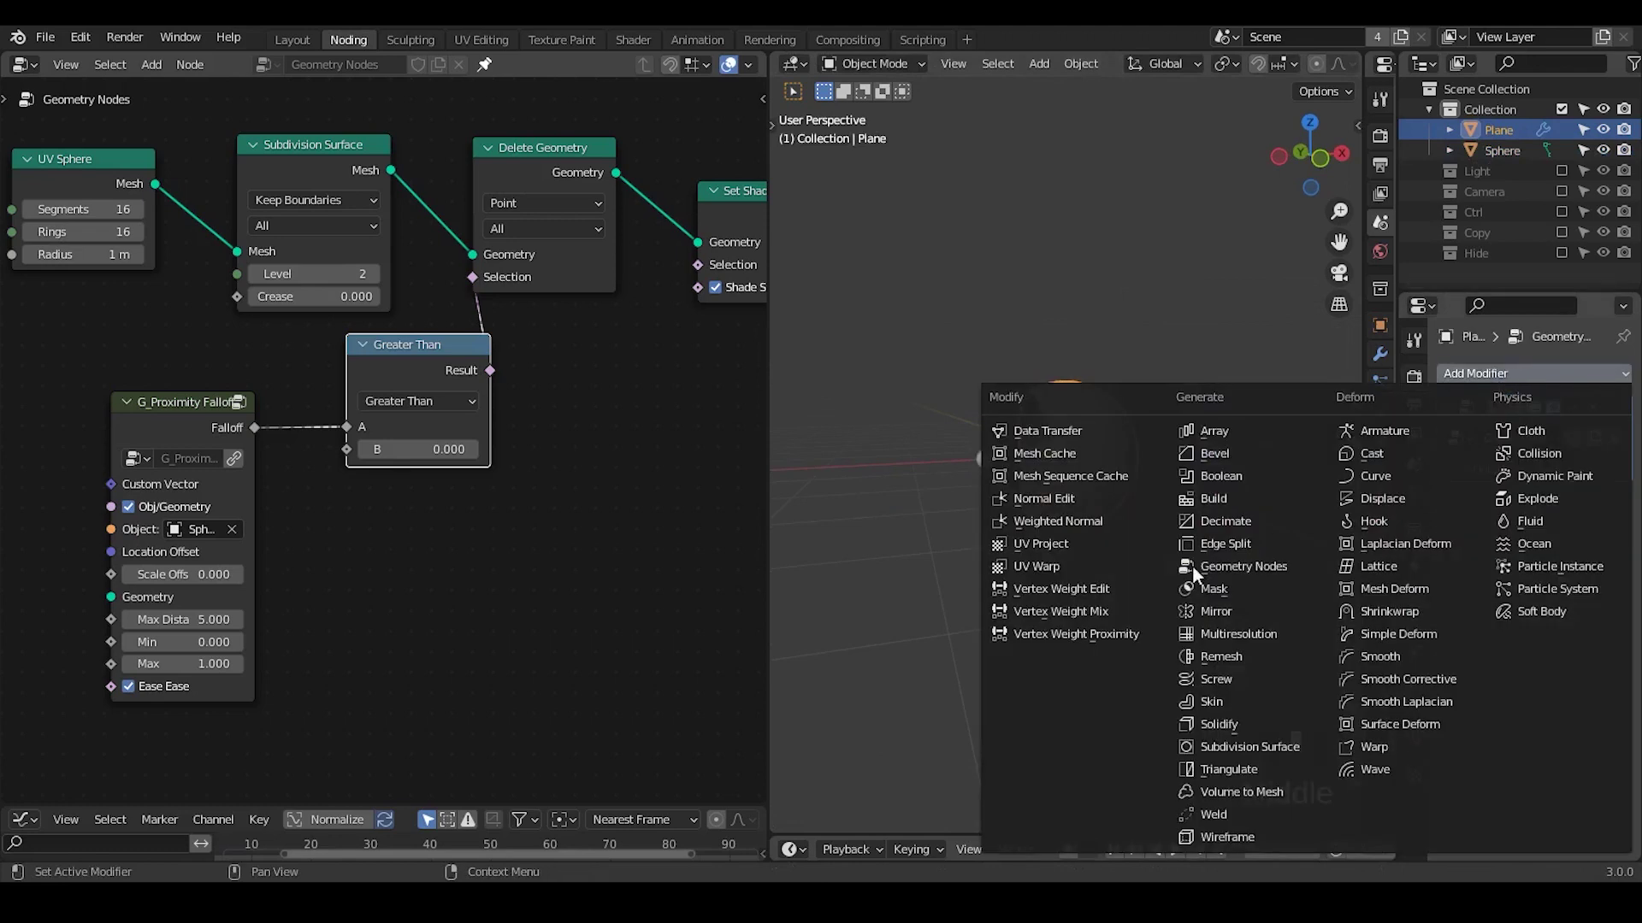
{"action": "left_click_drag", "start_coordinate": [1407, 658], "coordinate": [1085, 465]}
{"action": "left_click_drag", "start_coordinate": [1085, 465], "coordinate": [533, 497]}
{"action": "key", "text": "ctrl+shift+alt+q"}
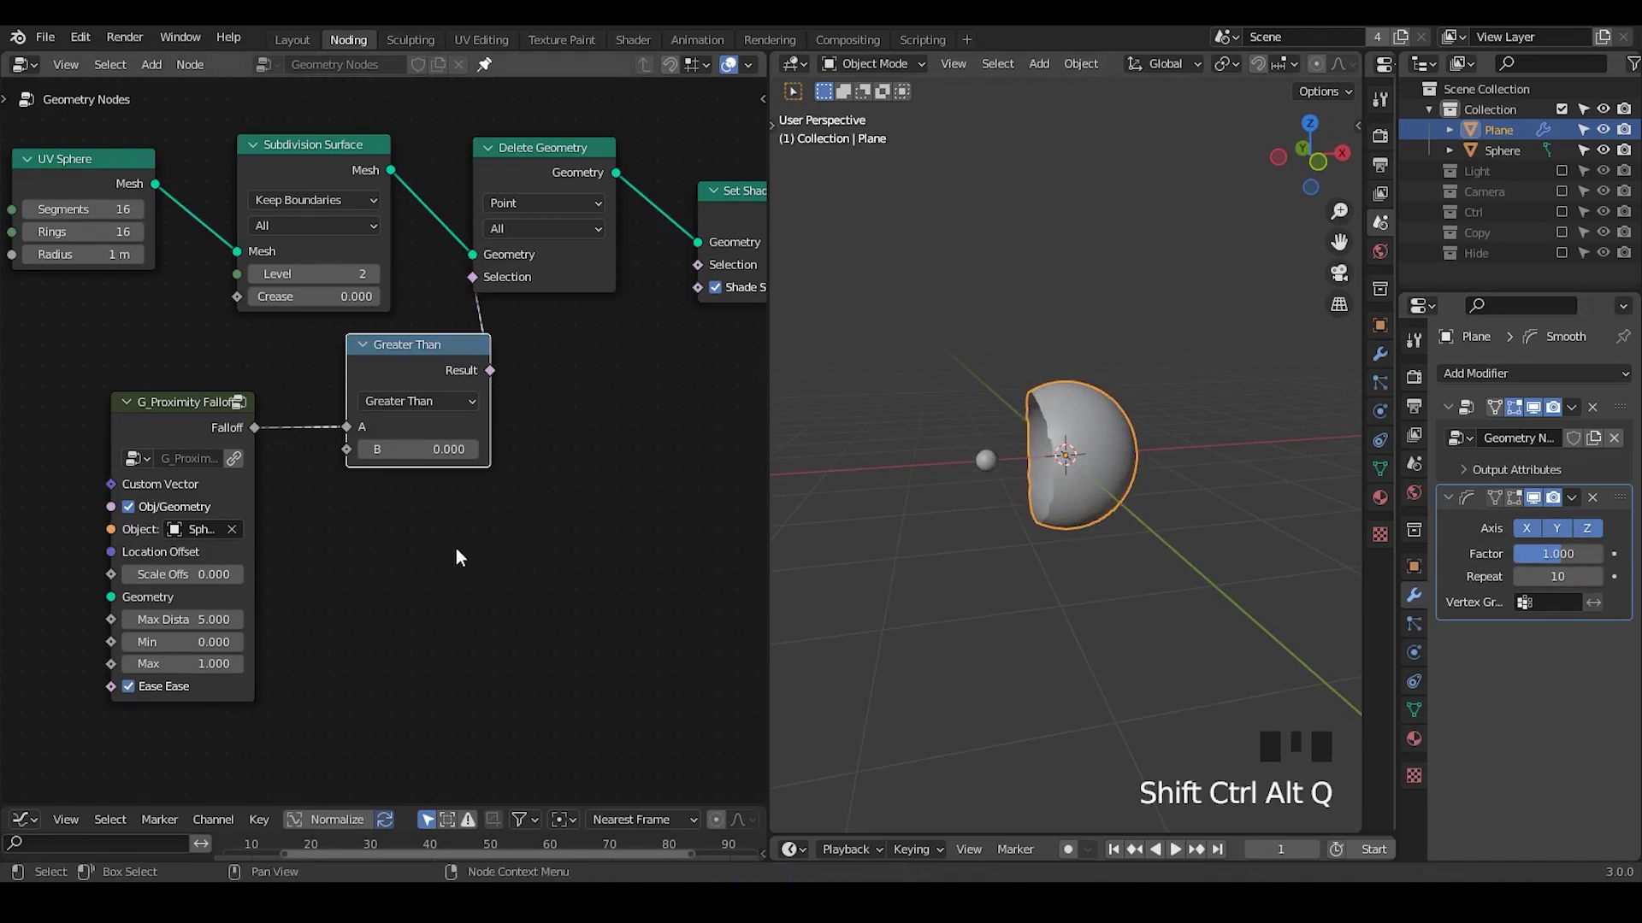
- Move the small sphere against the big one to watch the hole shrink and regrow
{"action": "left_click_drag", "start_coordinate": [370, 564], "coordinate": [990, 467]}
{"action": "left_click", "coordinate": [990, 467]}
{"action": "key", "text": "g"}
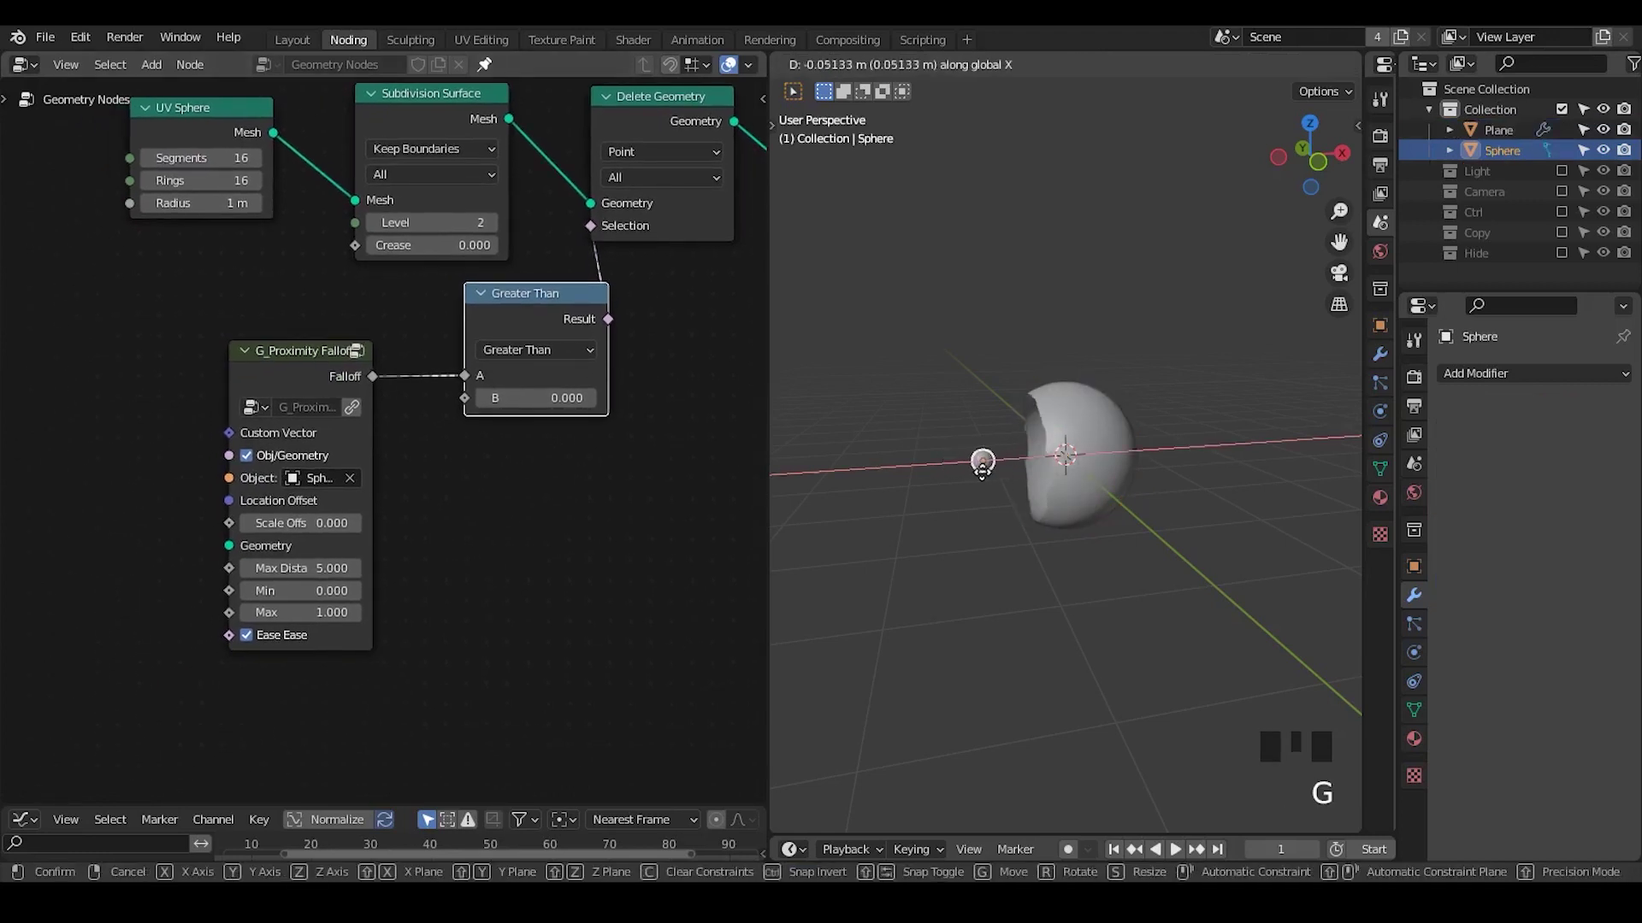
{"action": "left_click_drag", "start_coordinate": [209, 473], "coordinate": [1016, 402]}
{"action": "key", "text": "g"}
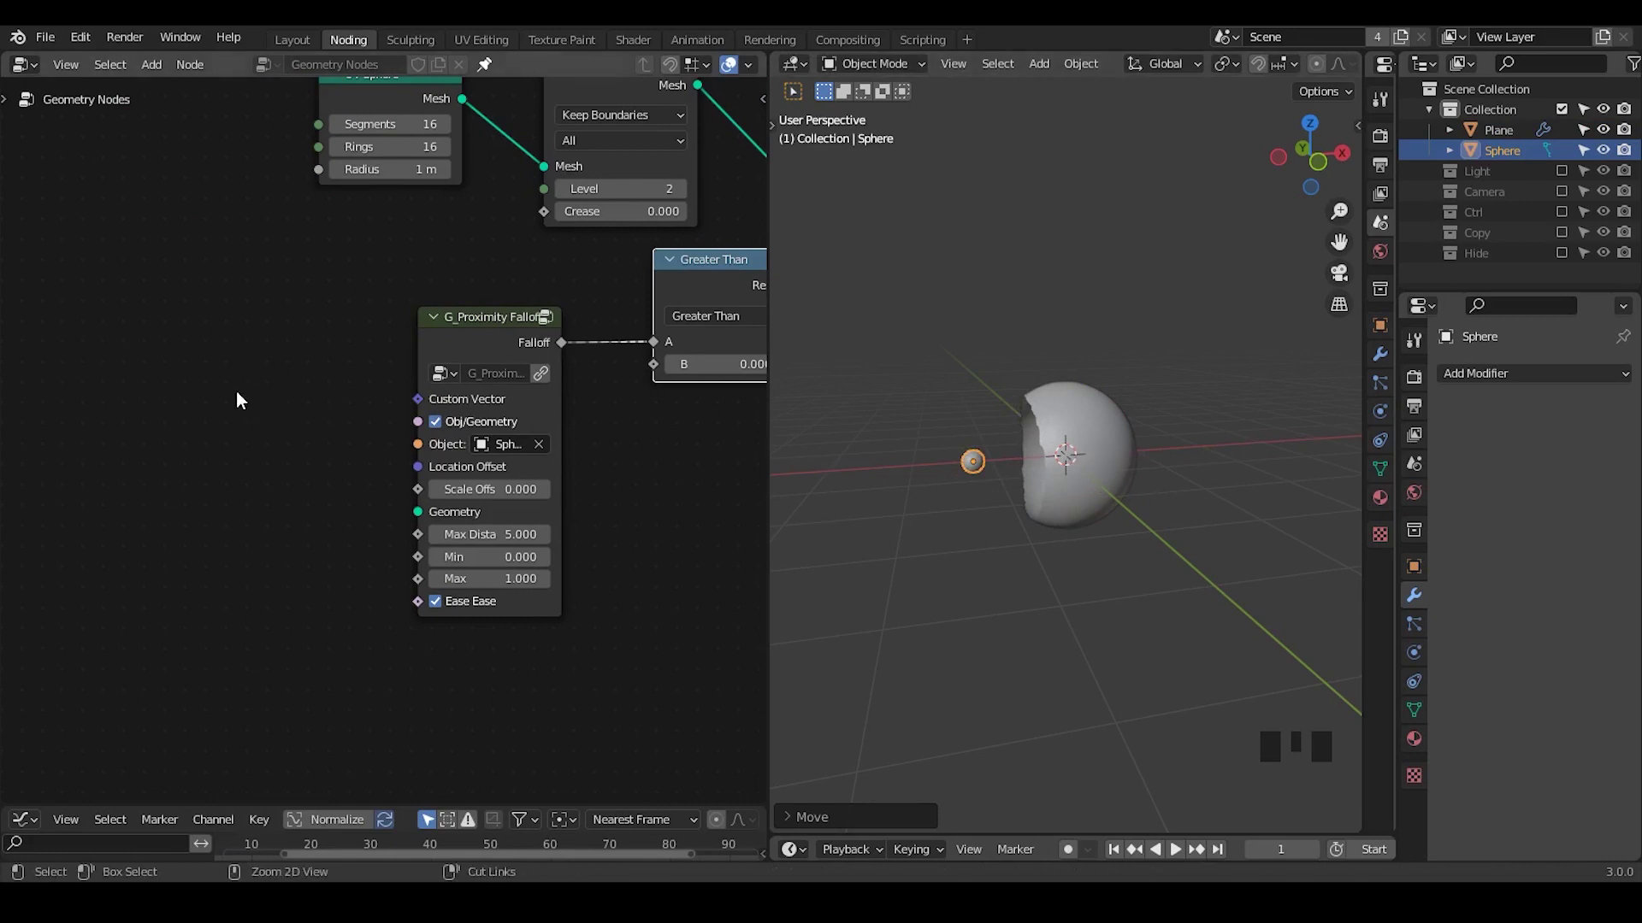
- Add Position, Vector Math Add, Mix and G_Noise 3D nodes to the tree
{"action": "key", "text": "ctrl+a"}
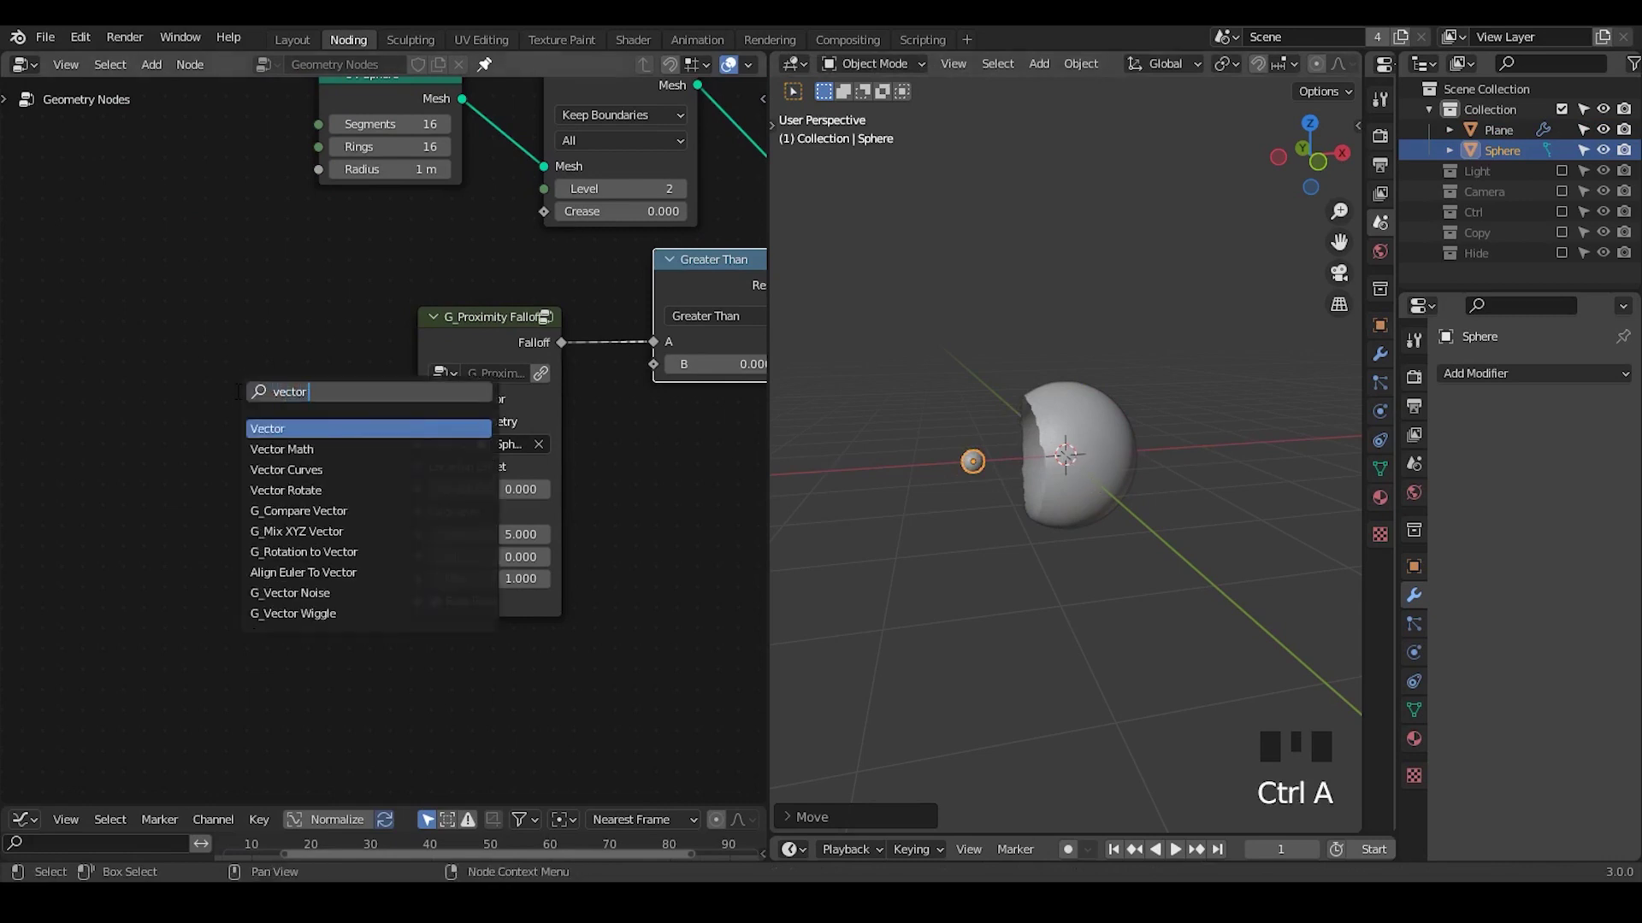
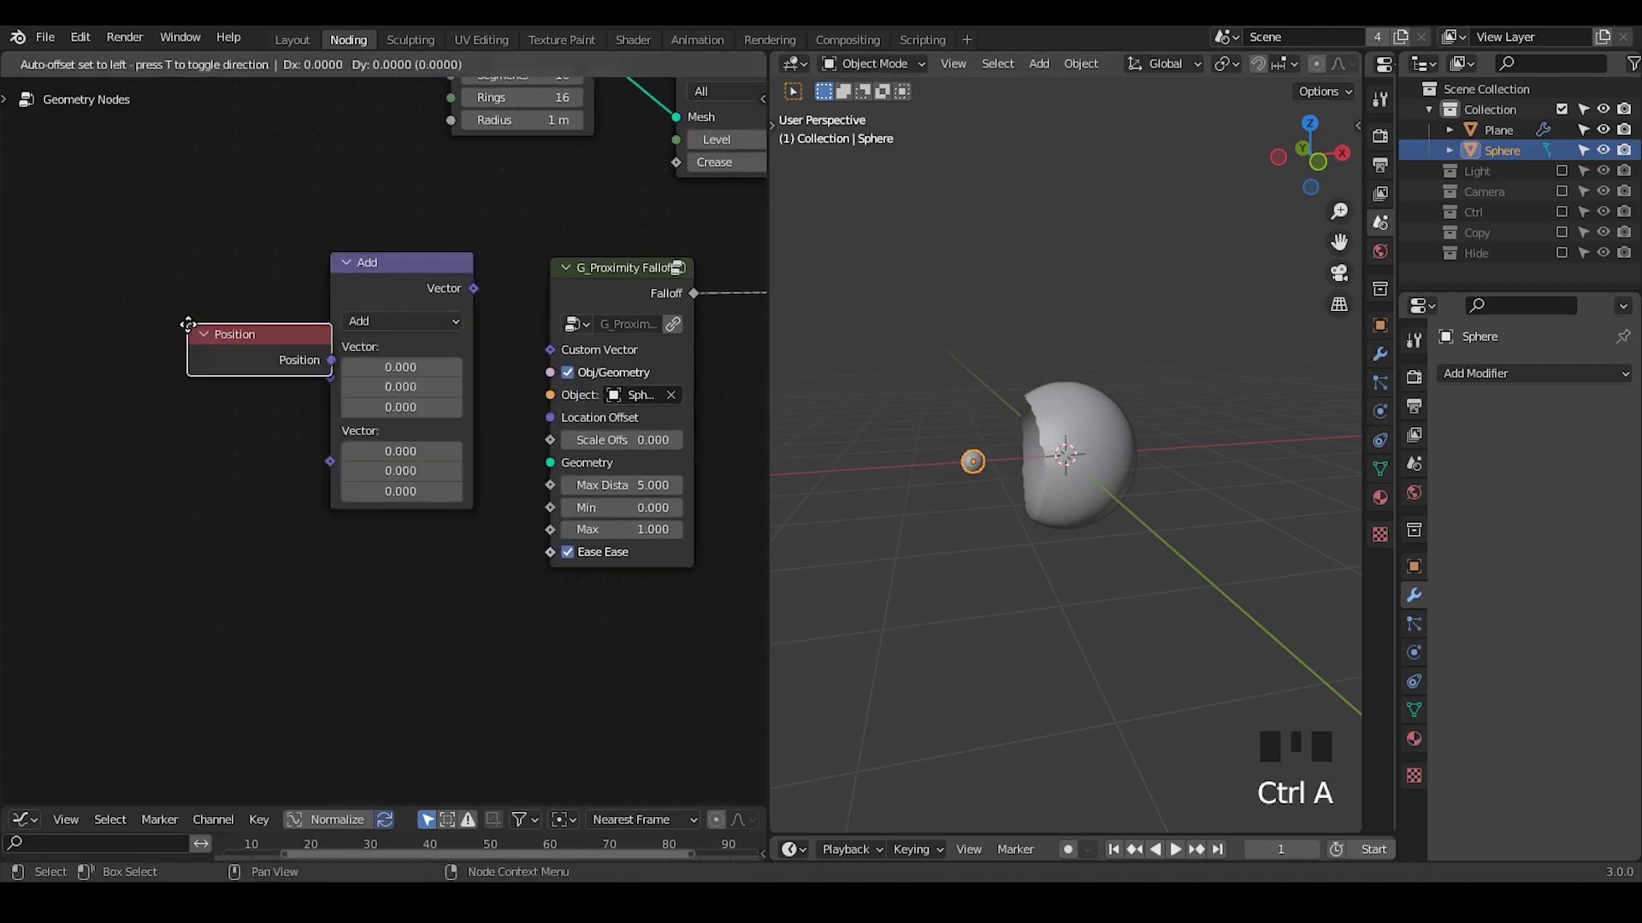
{"action": "key", "text": "ctrl+a"}
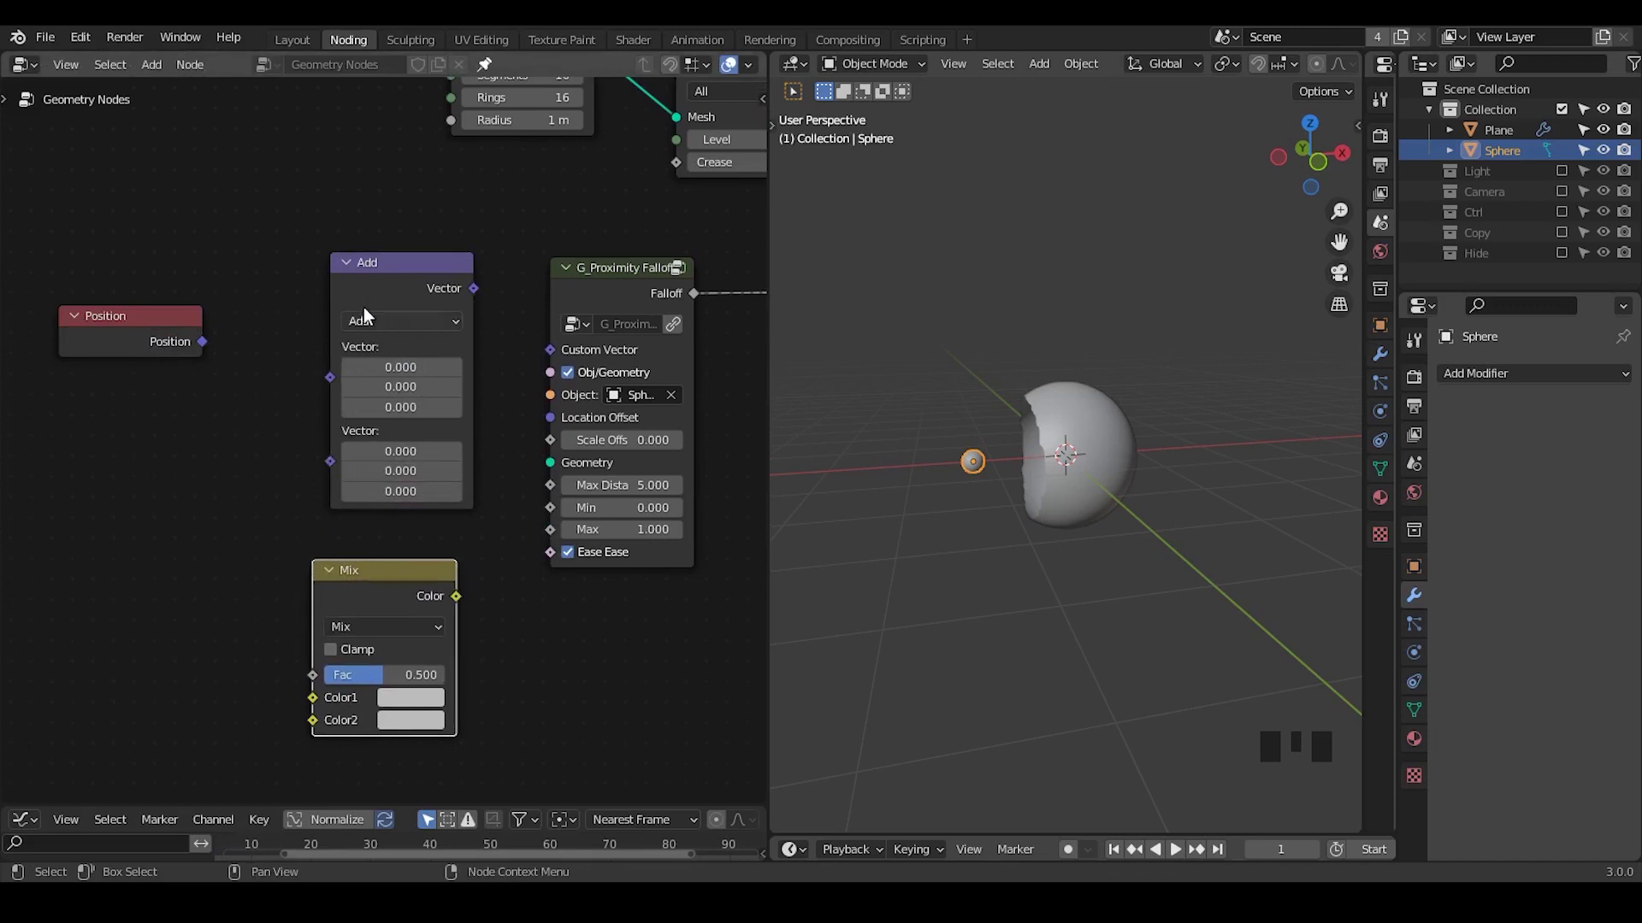
{"action": "left_click", "coordinate": [372, 300]}
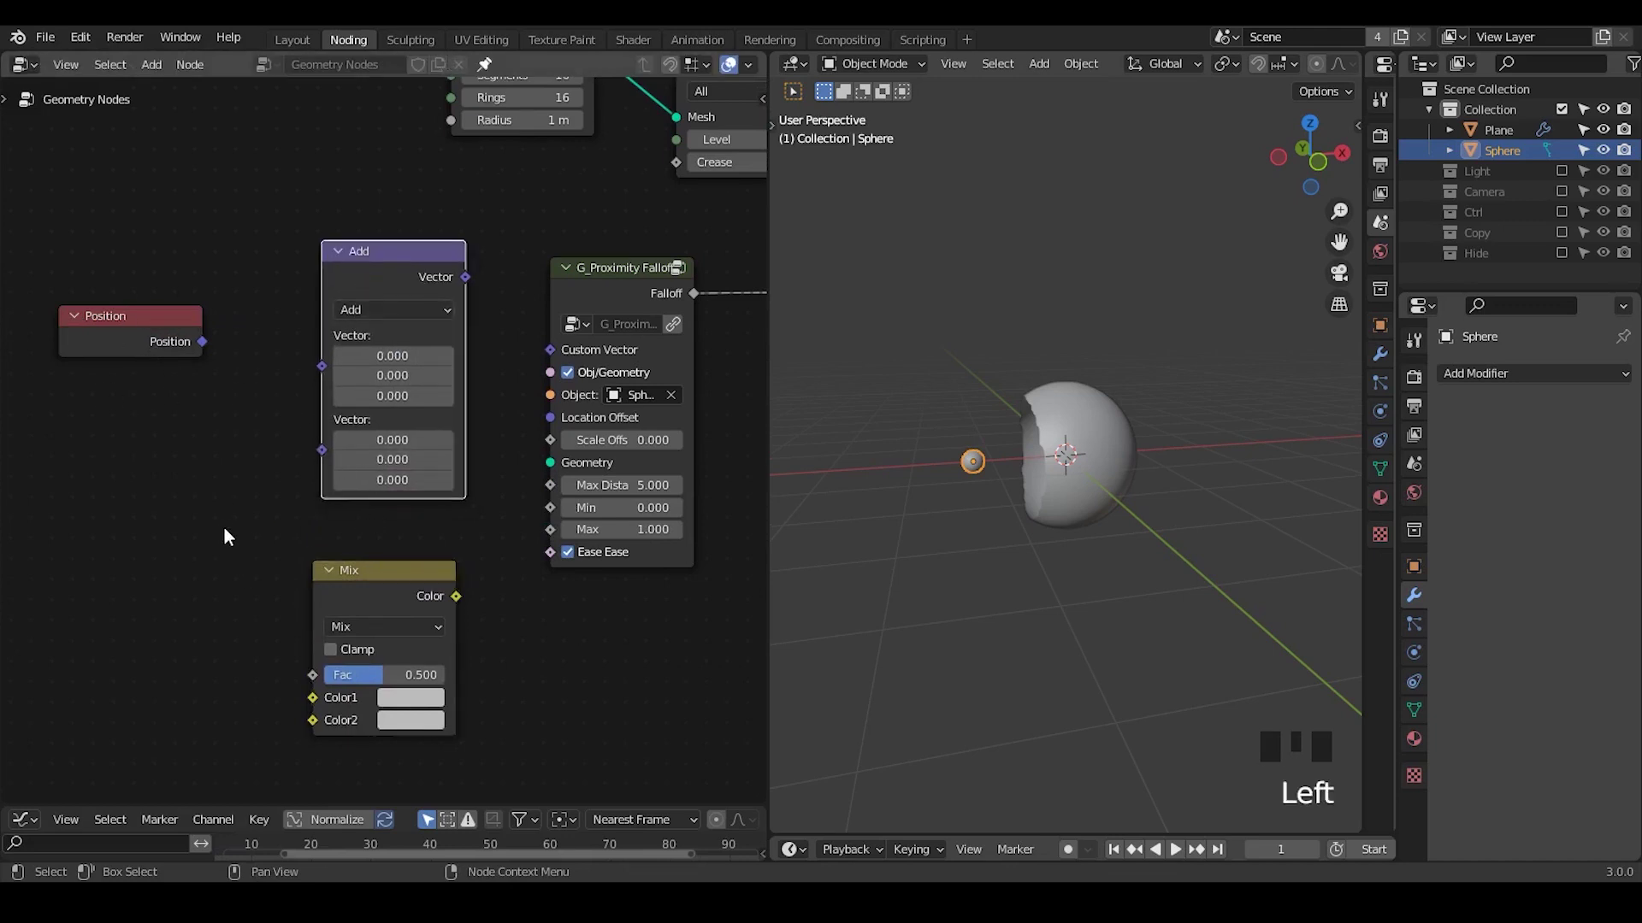
{"action": "key", "text": "ctrl+a"}
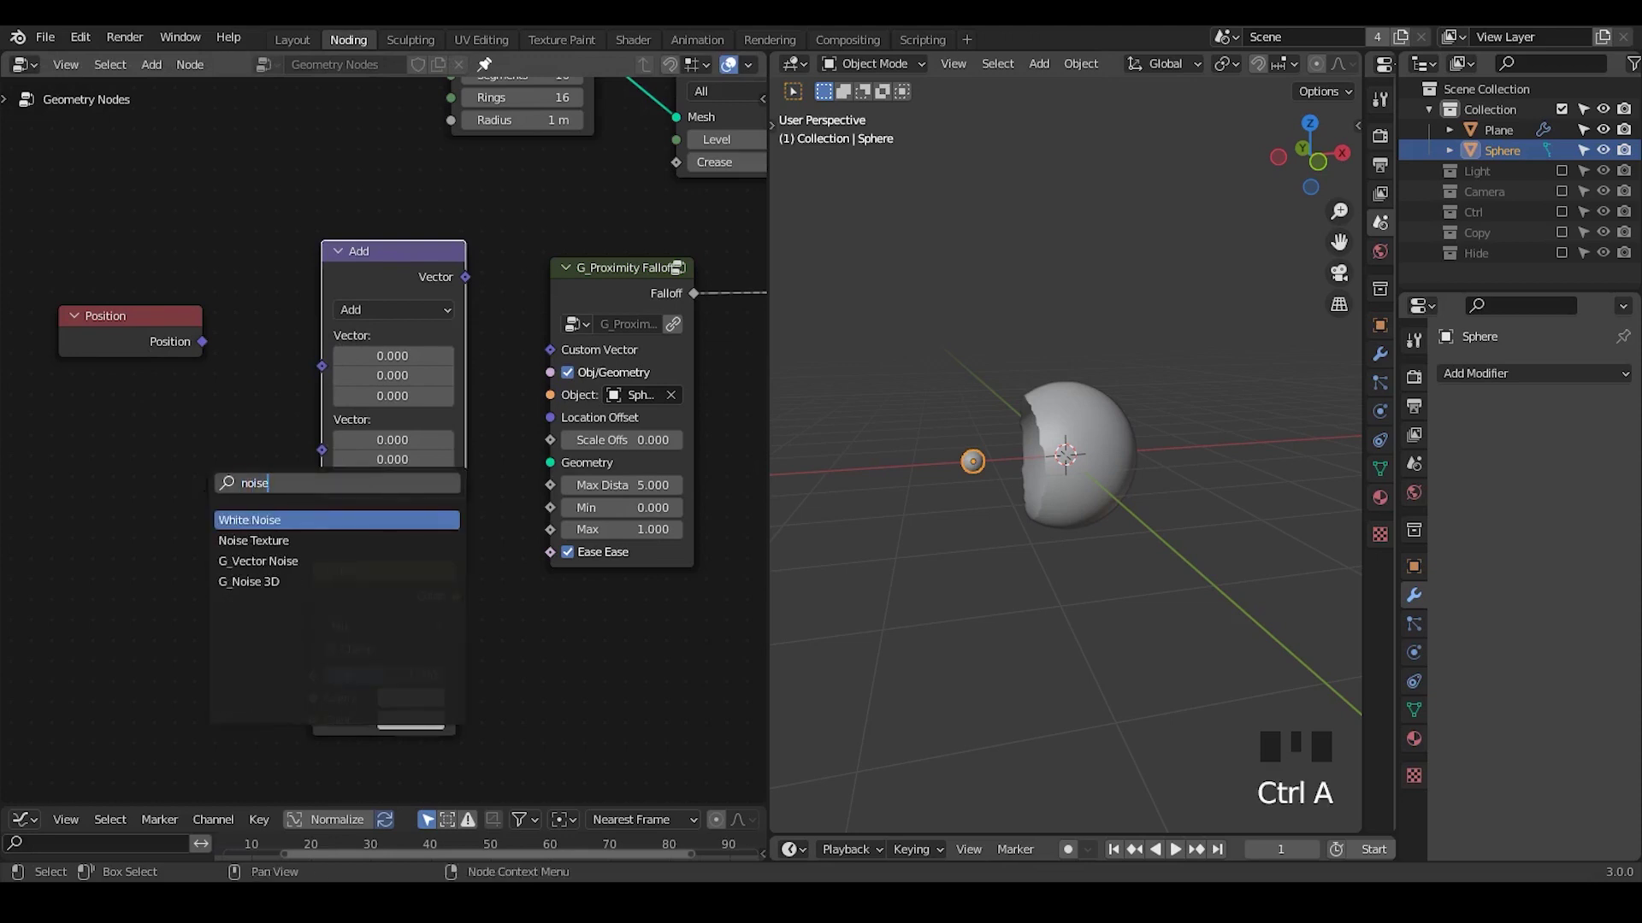
{"action": "key", "text": "Down"}
{"action": "key", "text": "Down"}
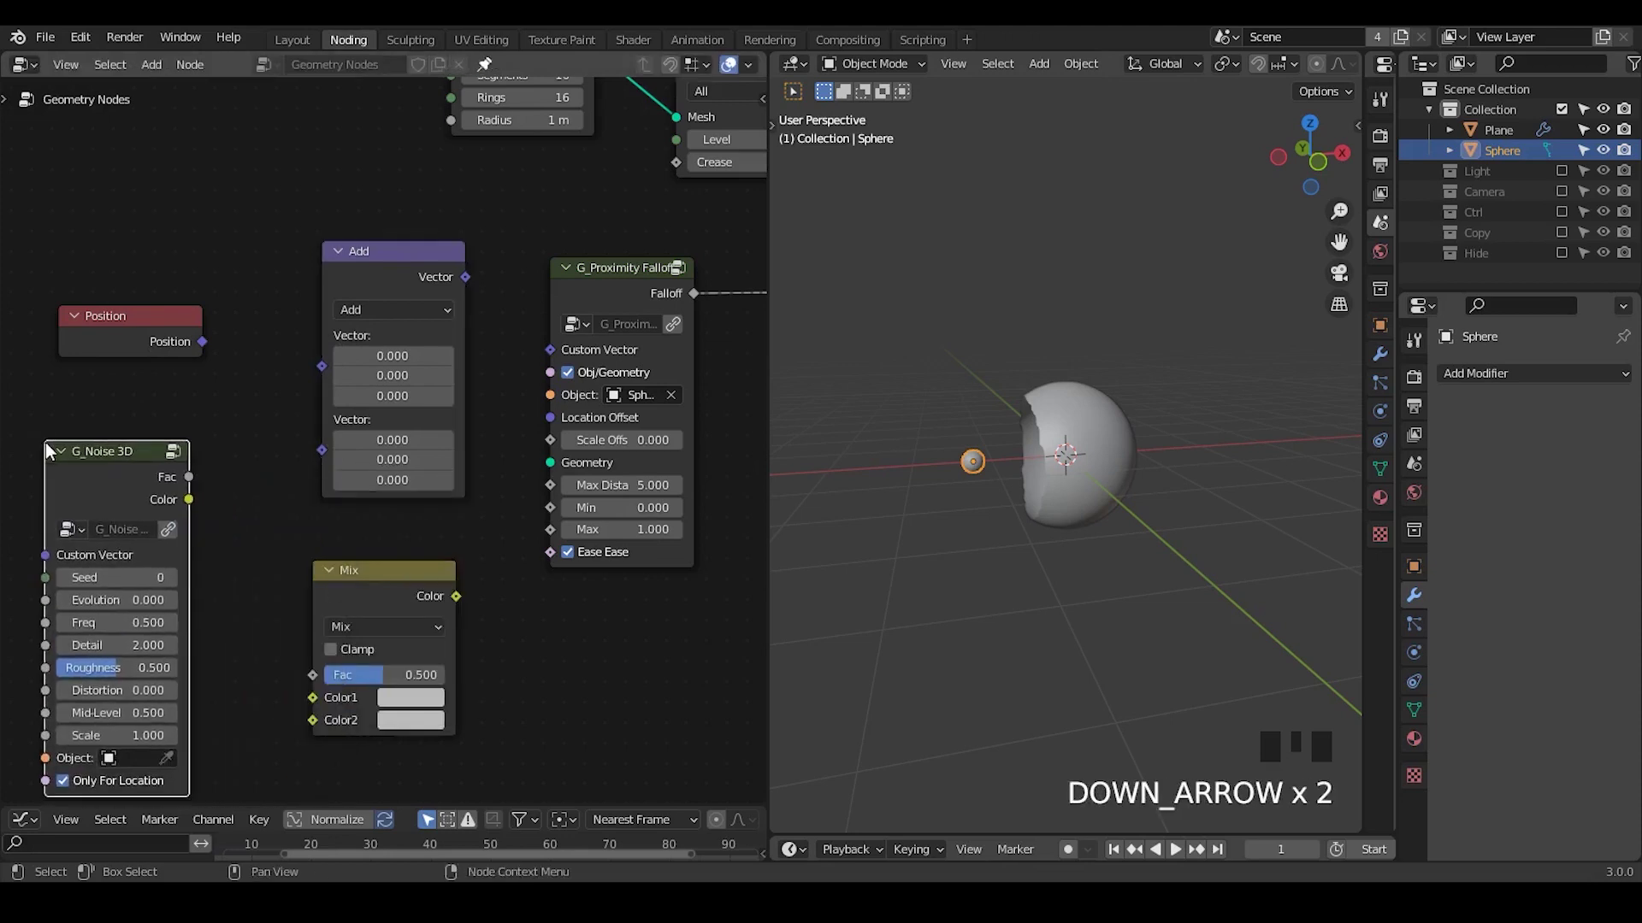
- Sum Position and the noise colour and plug it into the falloff's Custom Vector
{"action": "left_click_drag", "start_coordinate": [136, 476], "coordinate": [226, 490]}
{"action": "left_click_drag", "start_coordinate": [226, 490], "coordinate": [238, 351]}
{"action": "left_click_drag", "start_coordinate": [469, 279], "coordinate": [527, 335]}
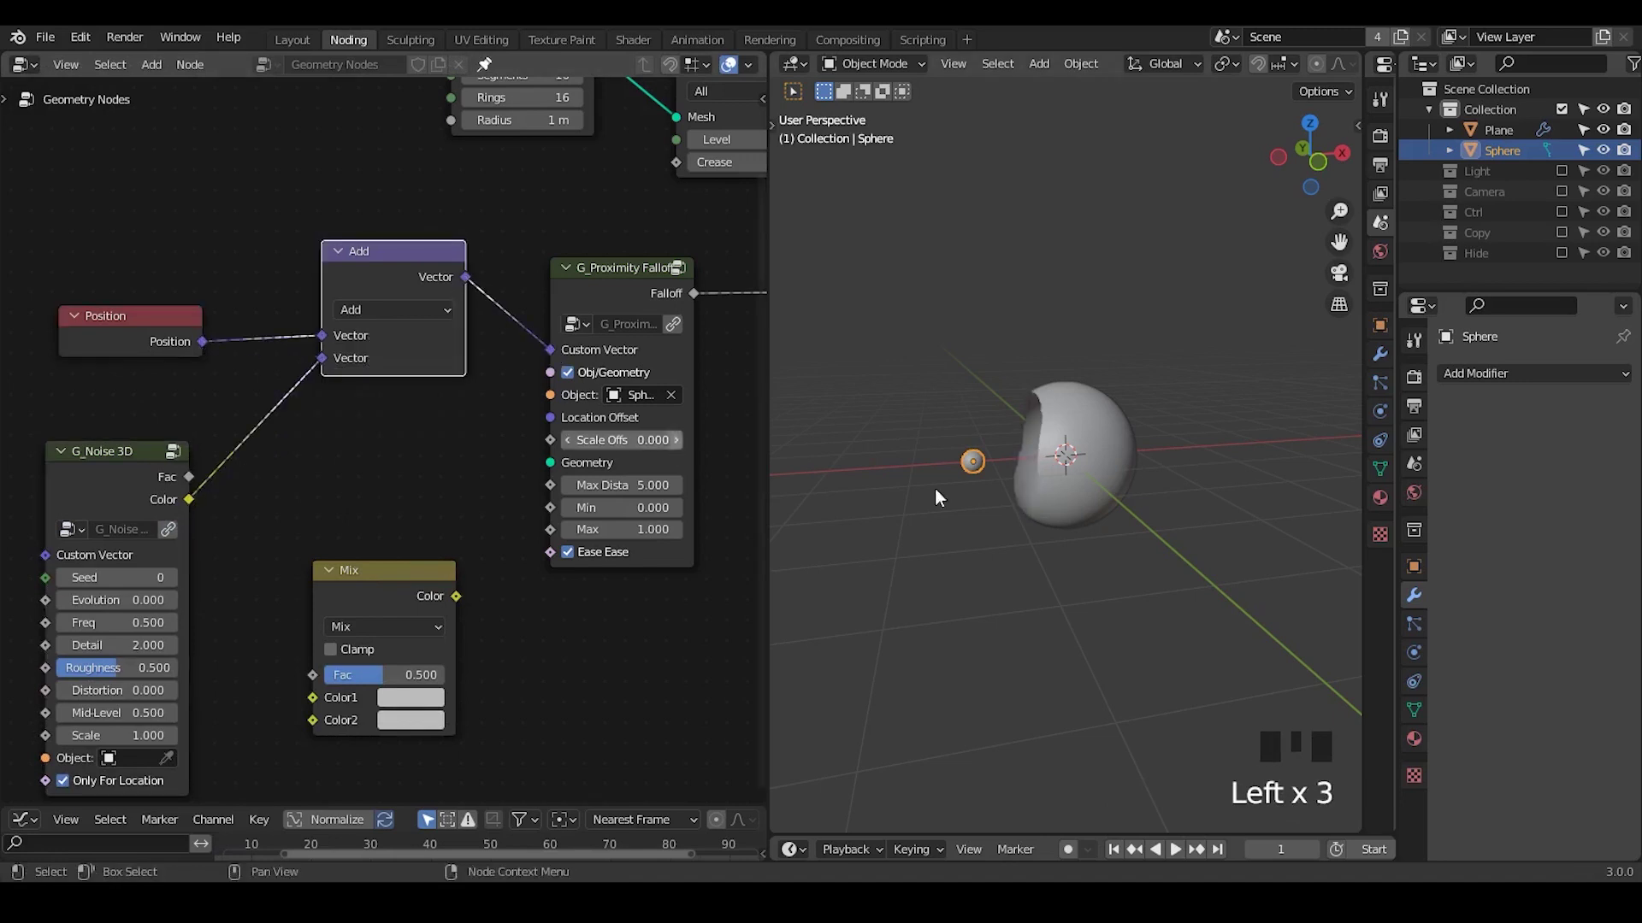
{"action": "left_click", "coordinate": [118, 473]}
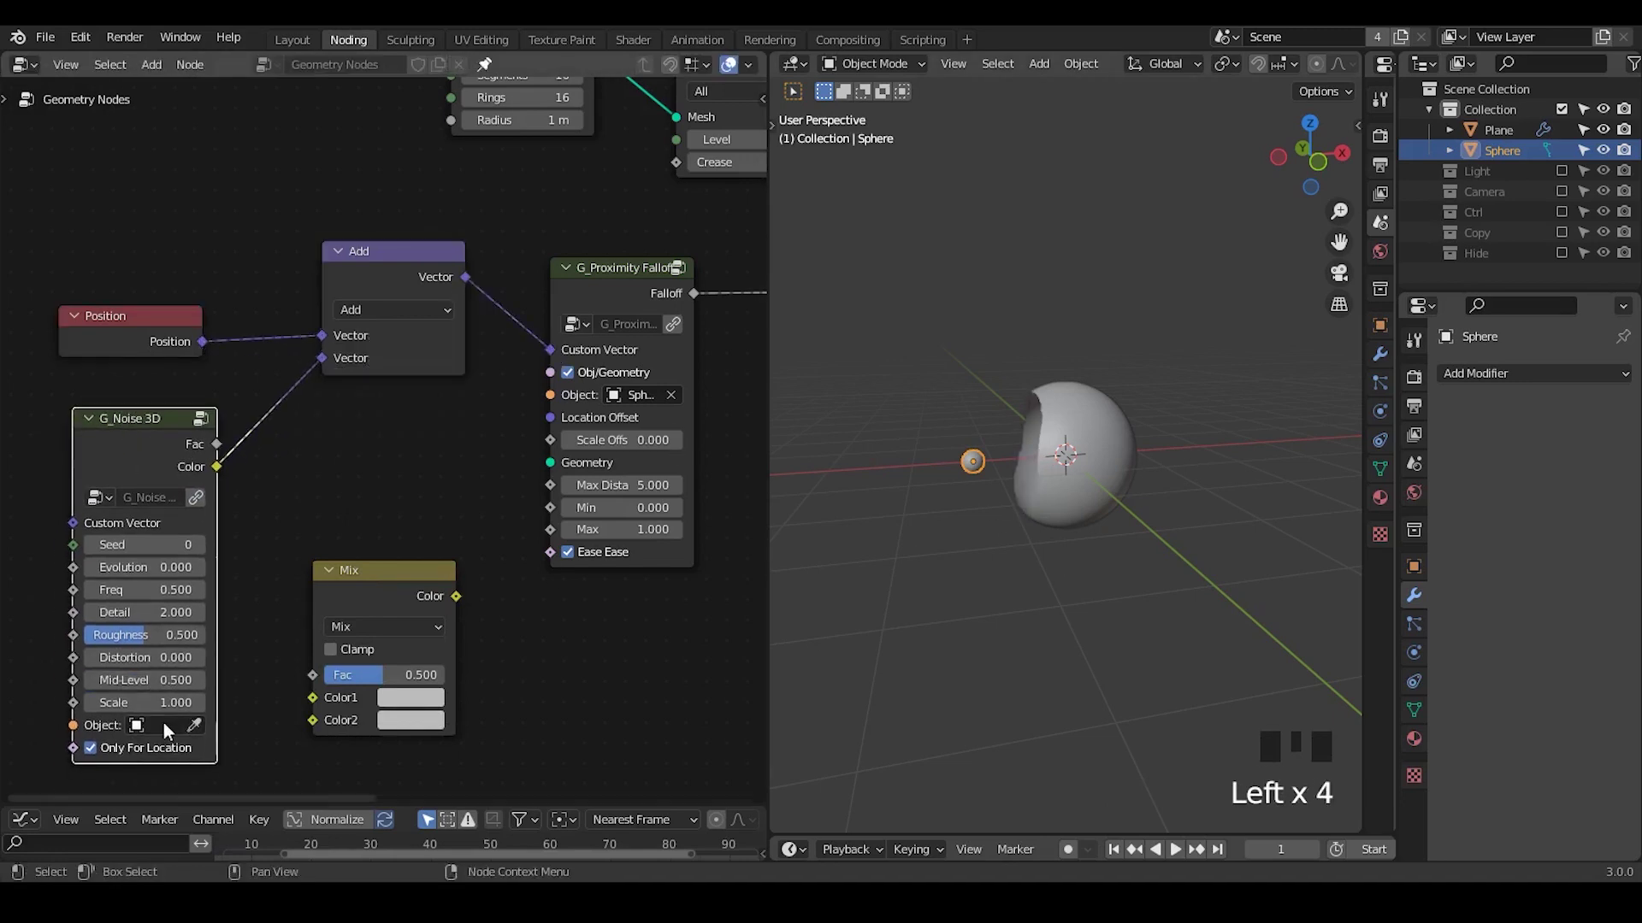
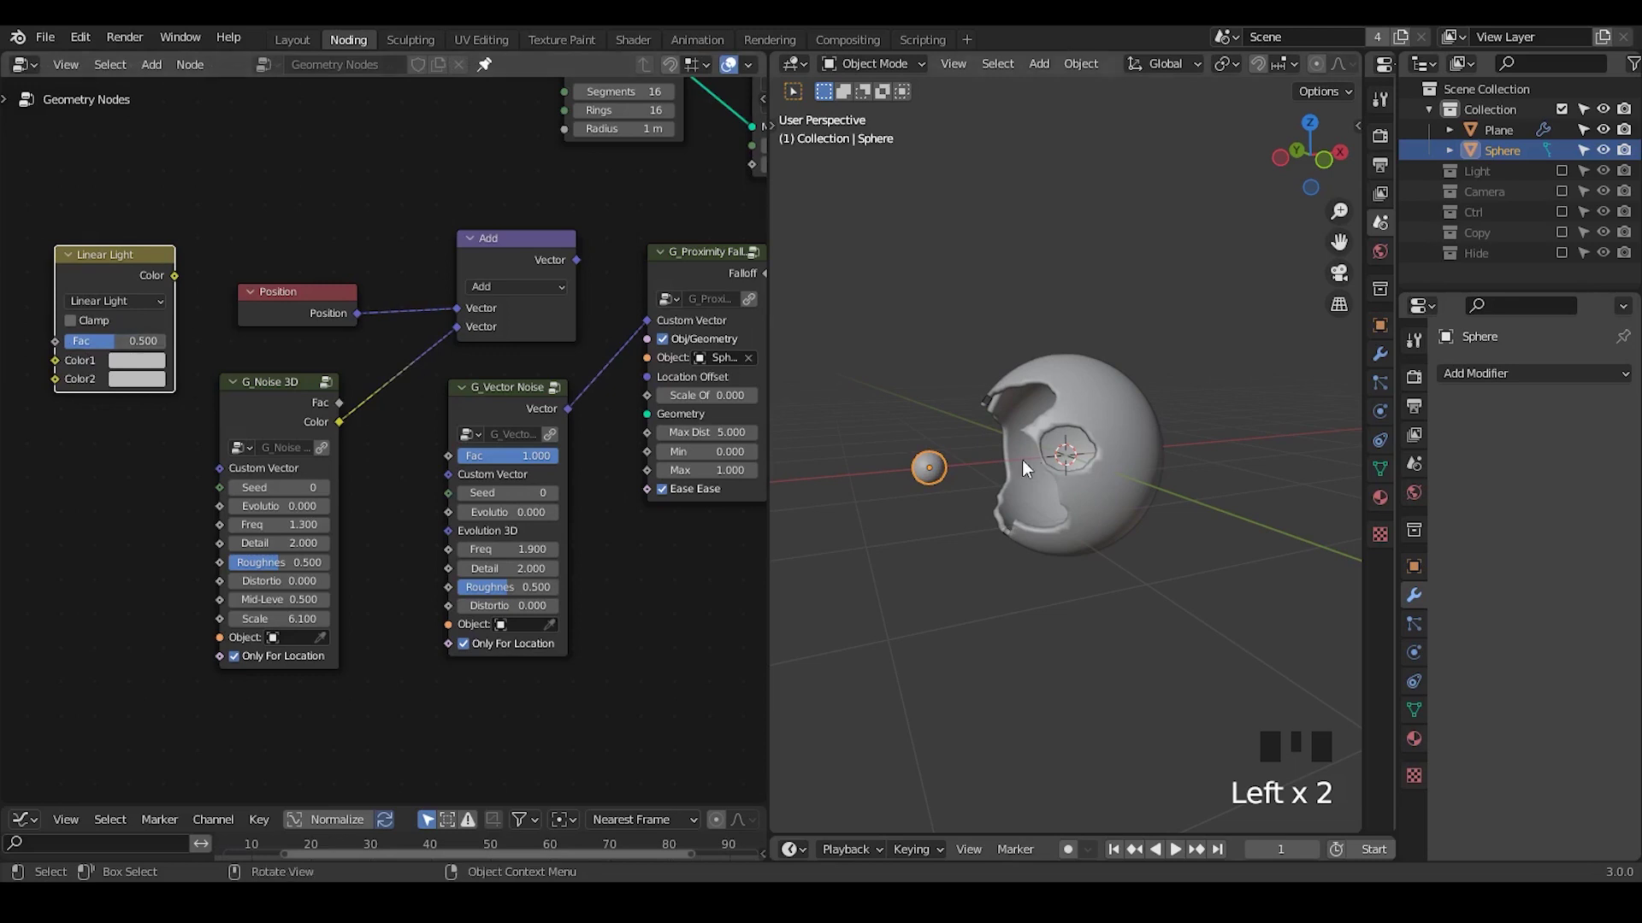
- Move the small sphere to test the noisy hole in the big sphere
{"action": "key", "text": "g"}
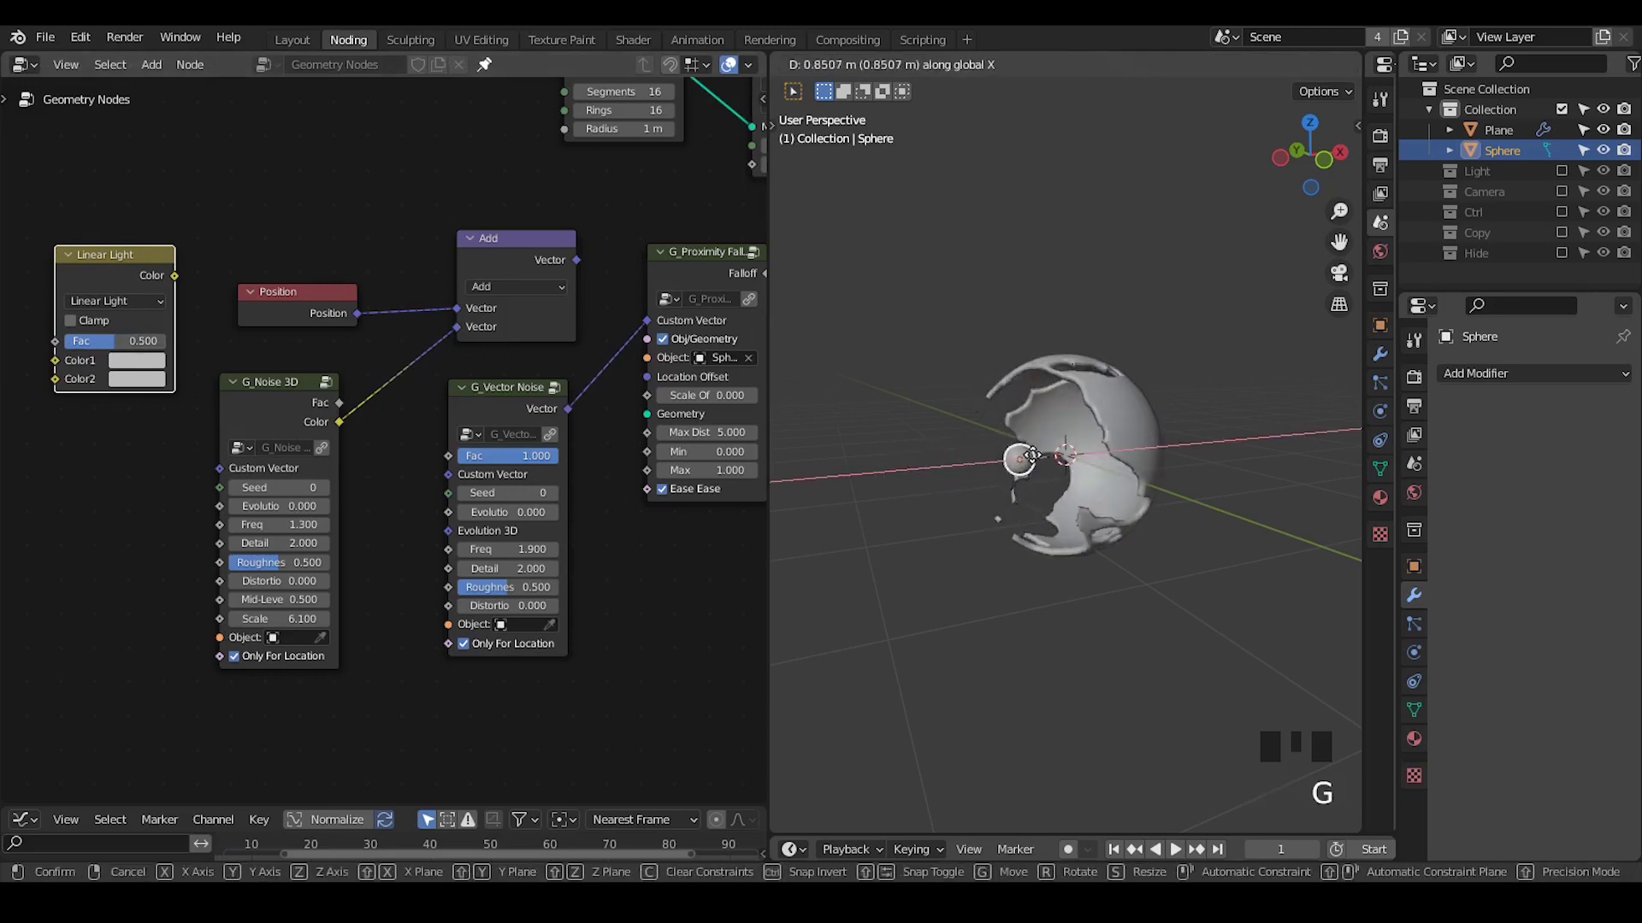
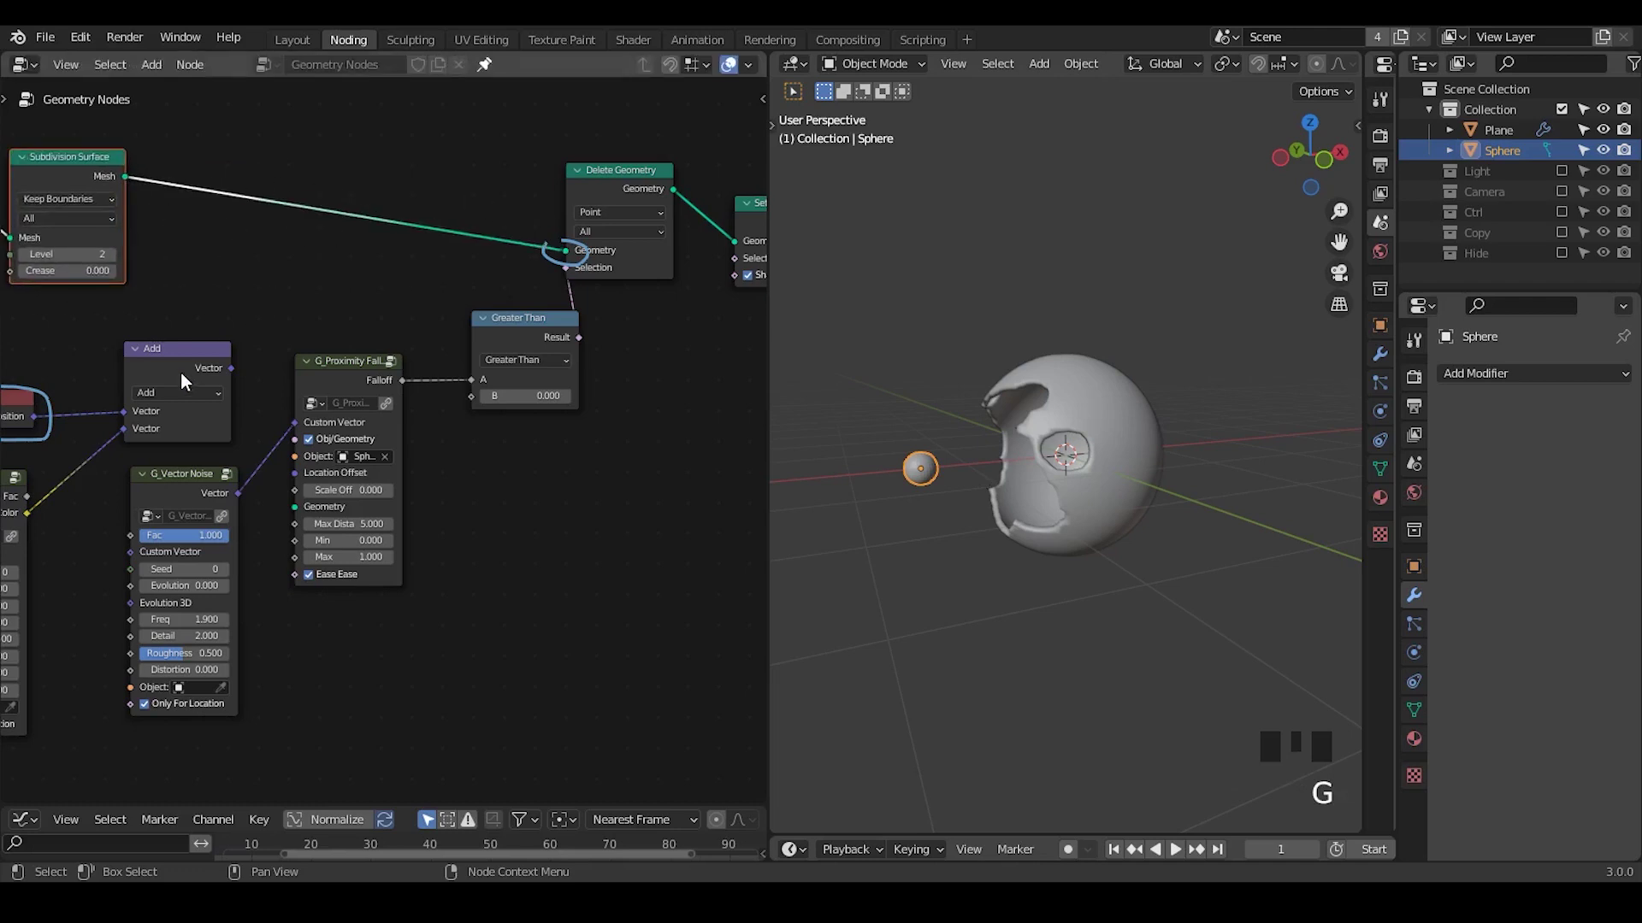
- Insert Set Position after Subdivision Surface with a Subtract vector feeding its Offset
{"action": "left_click_drag", "start_coordinate": [190, 379], "coordinate": [323, 463]}
{"action": "left_click_drag", "start_coordinate": [324, 463], "coordinate": [291, 522]}
{"action": "key", "text": "ctrl+a"}
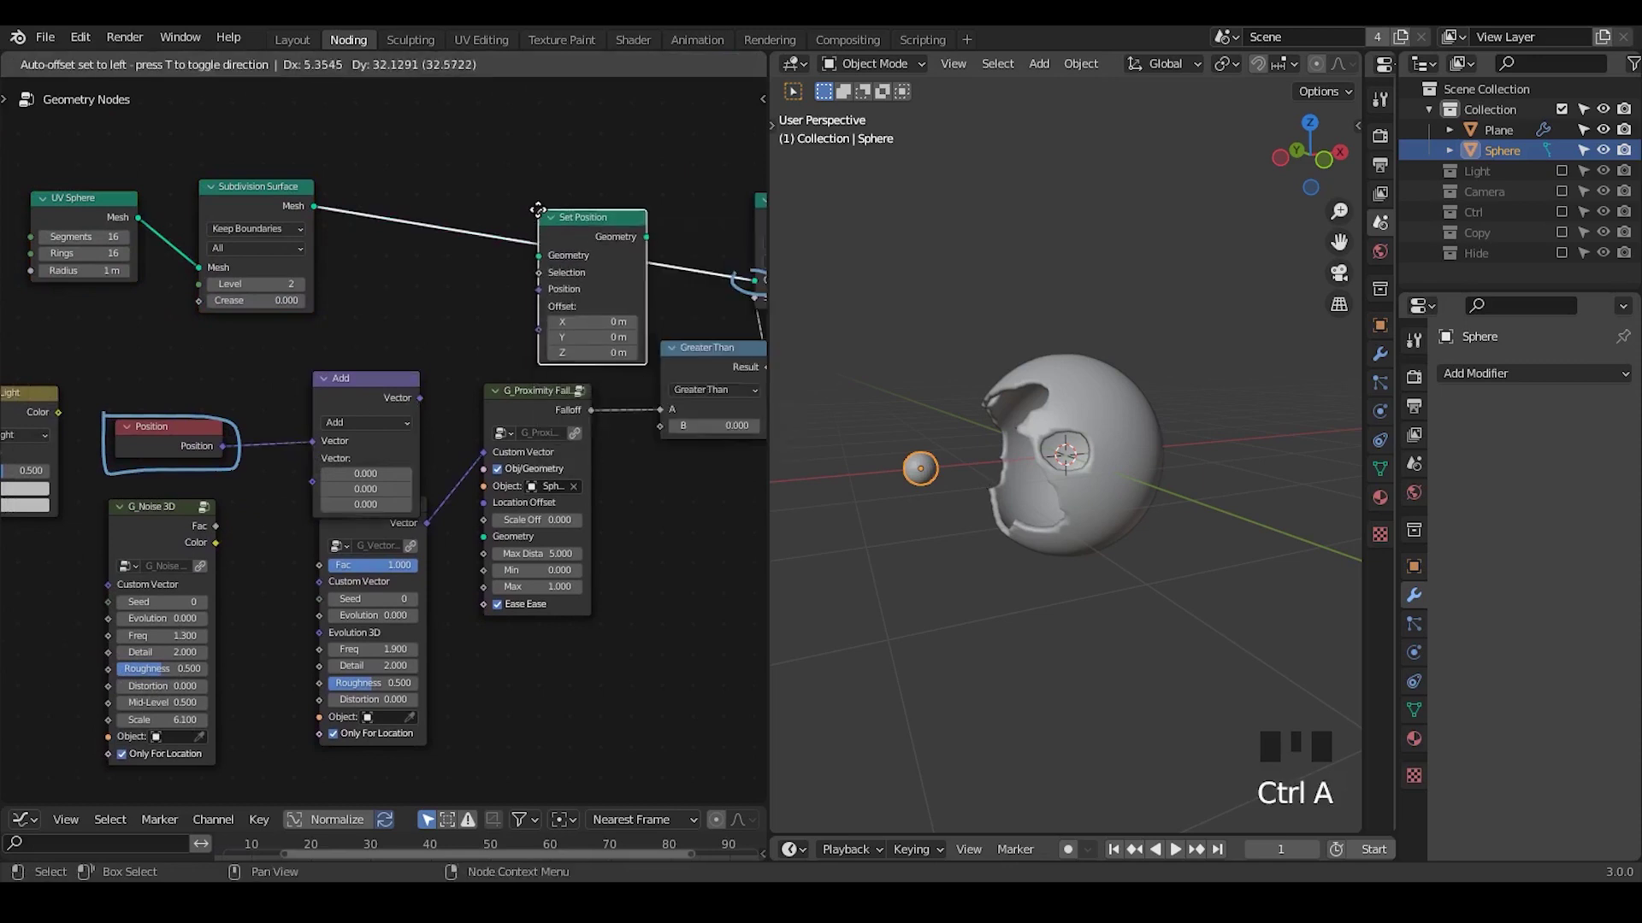
{"action": "left_click_drag", "start_coordinate": [637, 158], "coordinate": [520, 262]}
{"action": "key", "text": "g"}
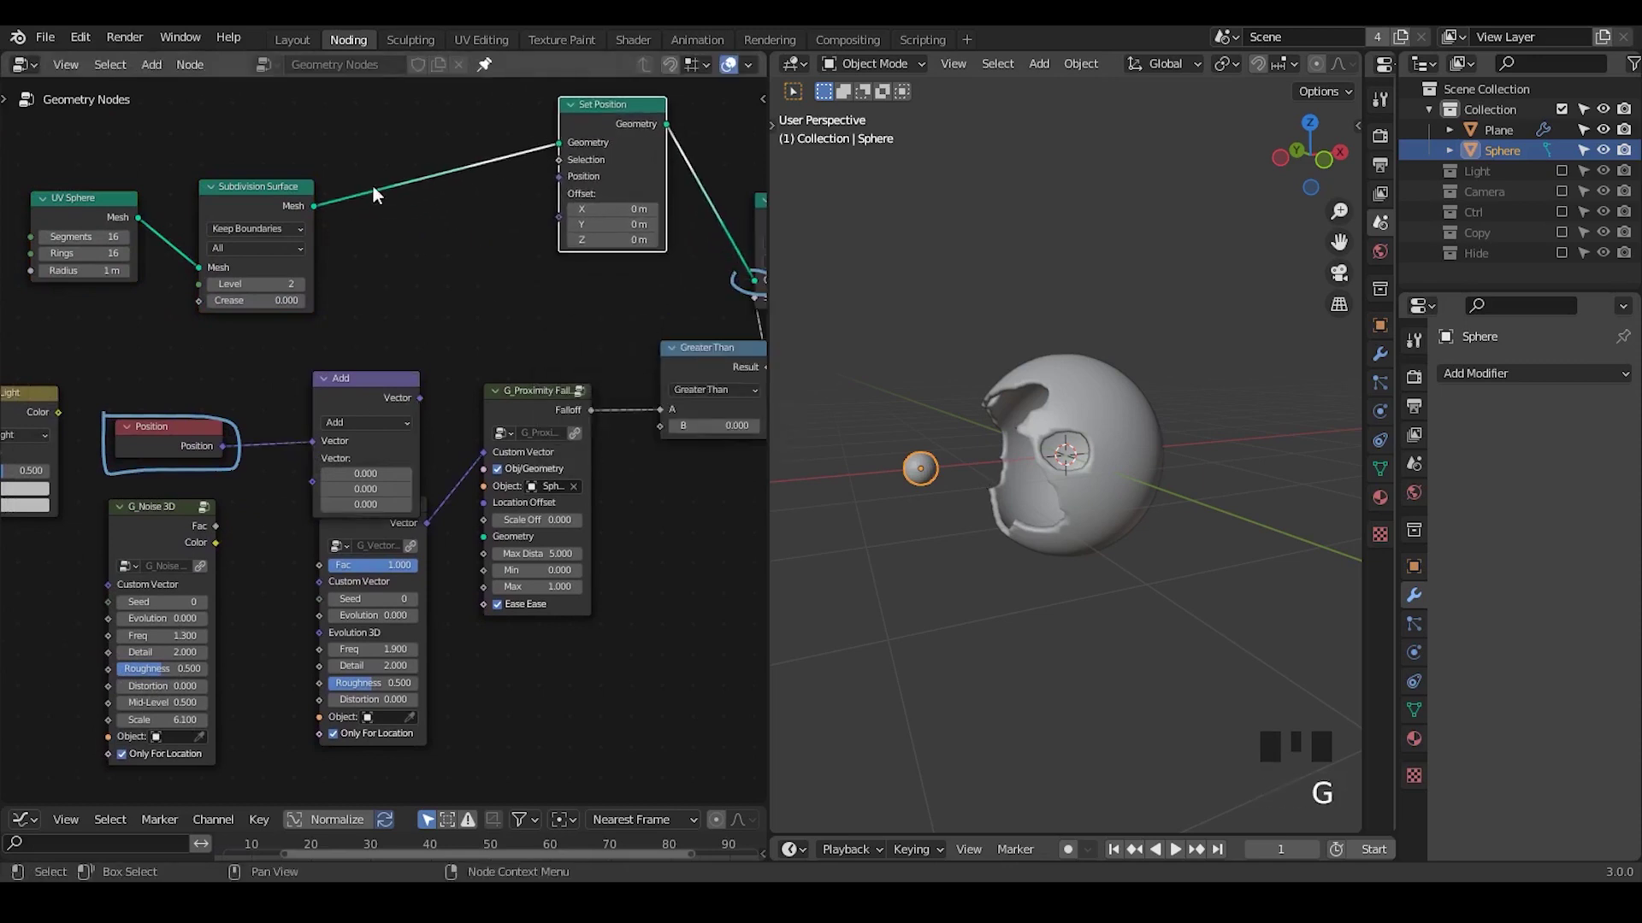
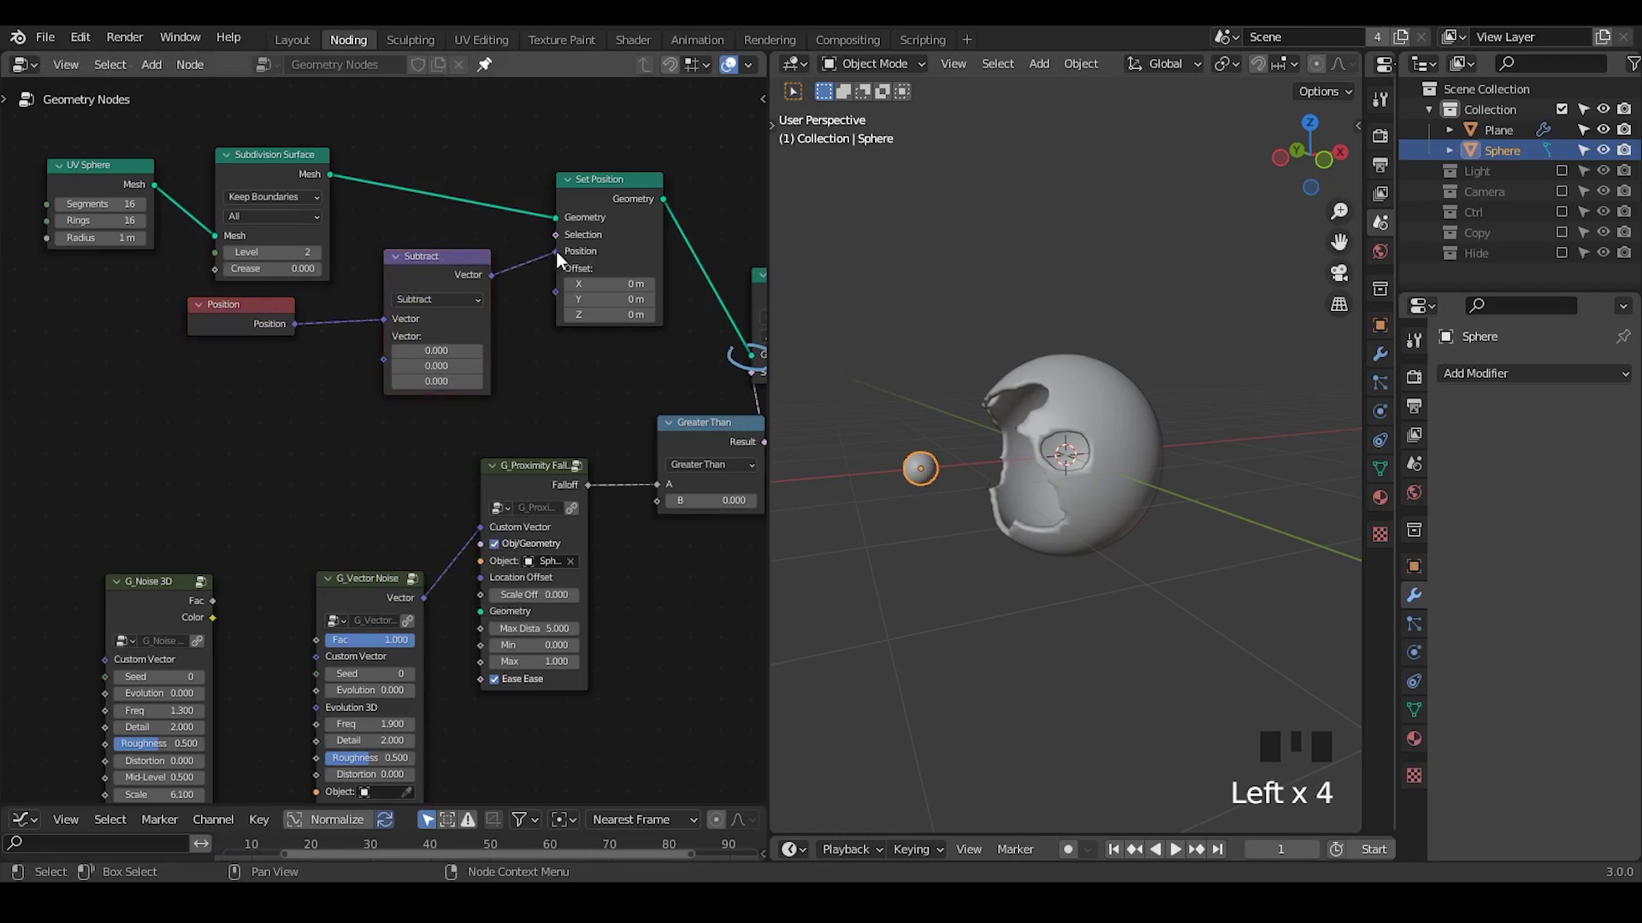
{"action": "left_click", "coordinate": [543, 293]}
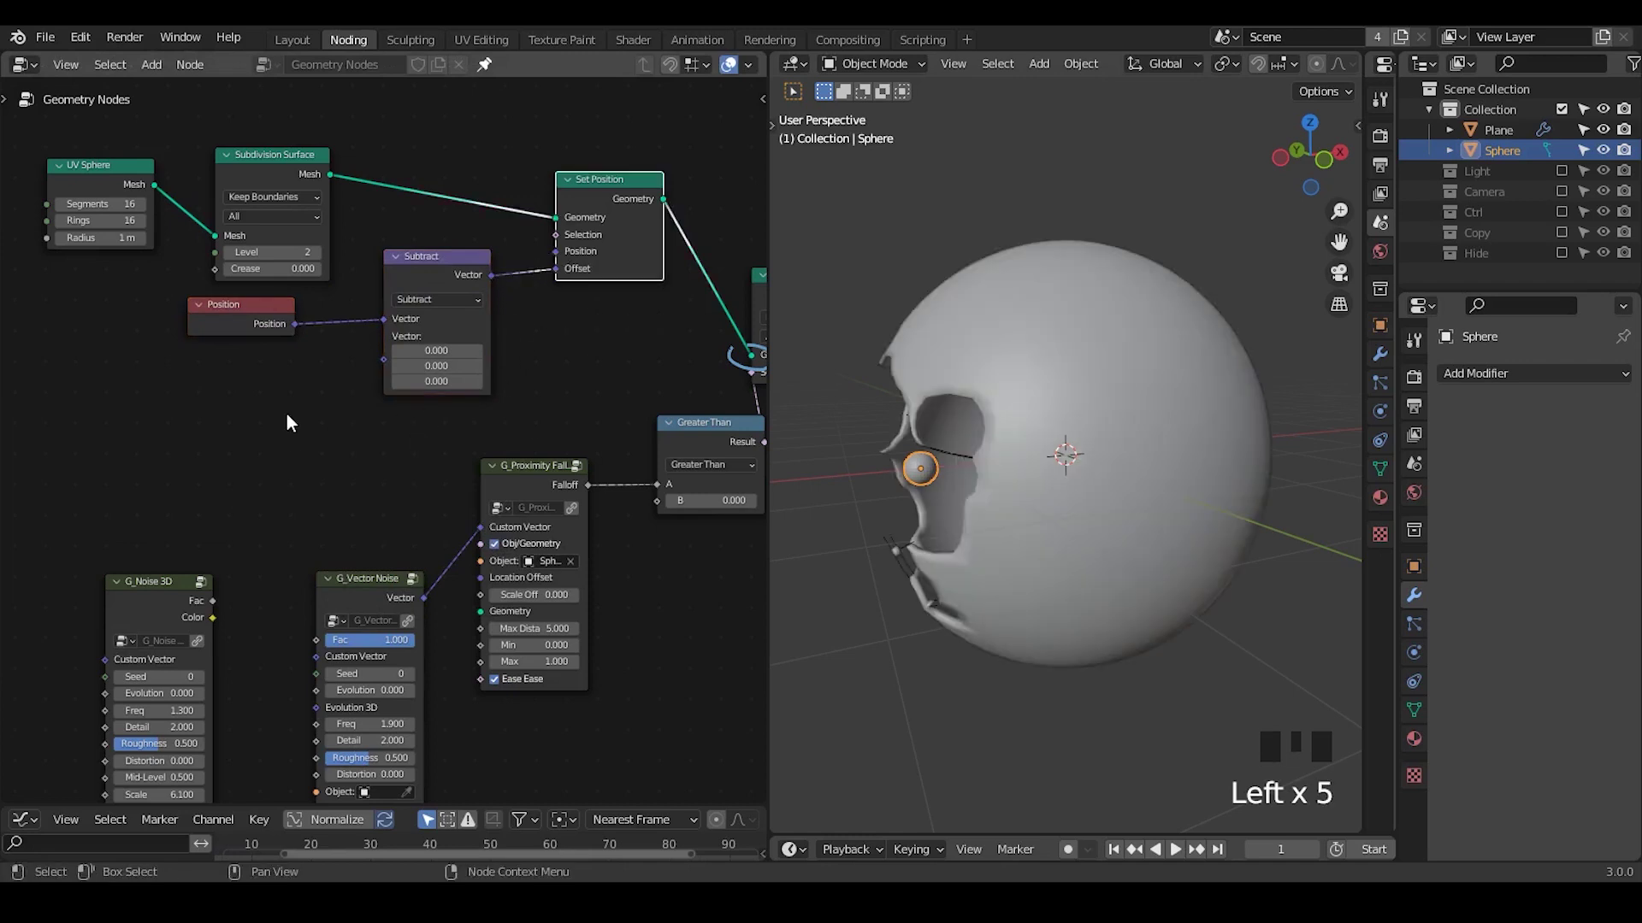
- Subtract the small Sphere's Object Info location from Position, then move the sphere to test the push
{"action": "key", "text": "ctrl+a"}
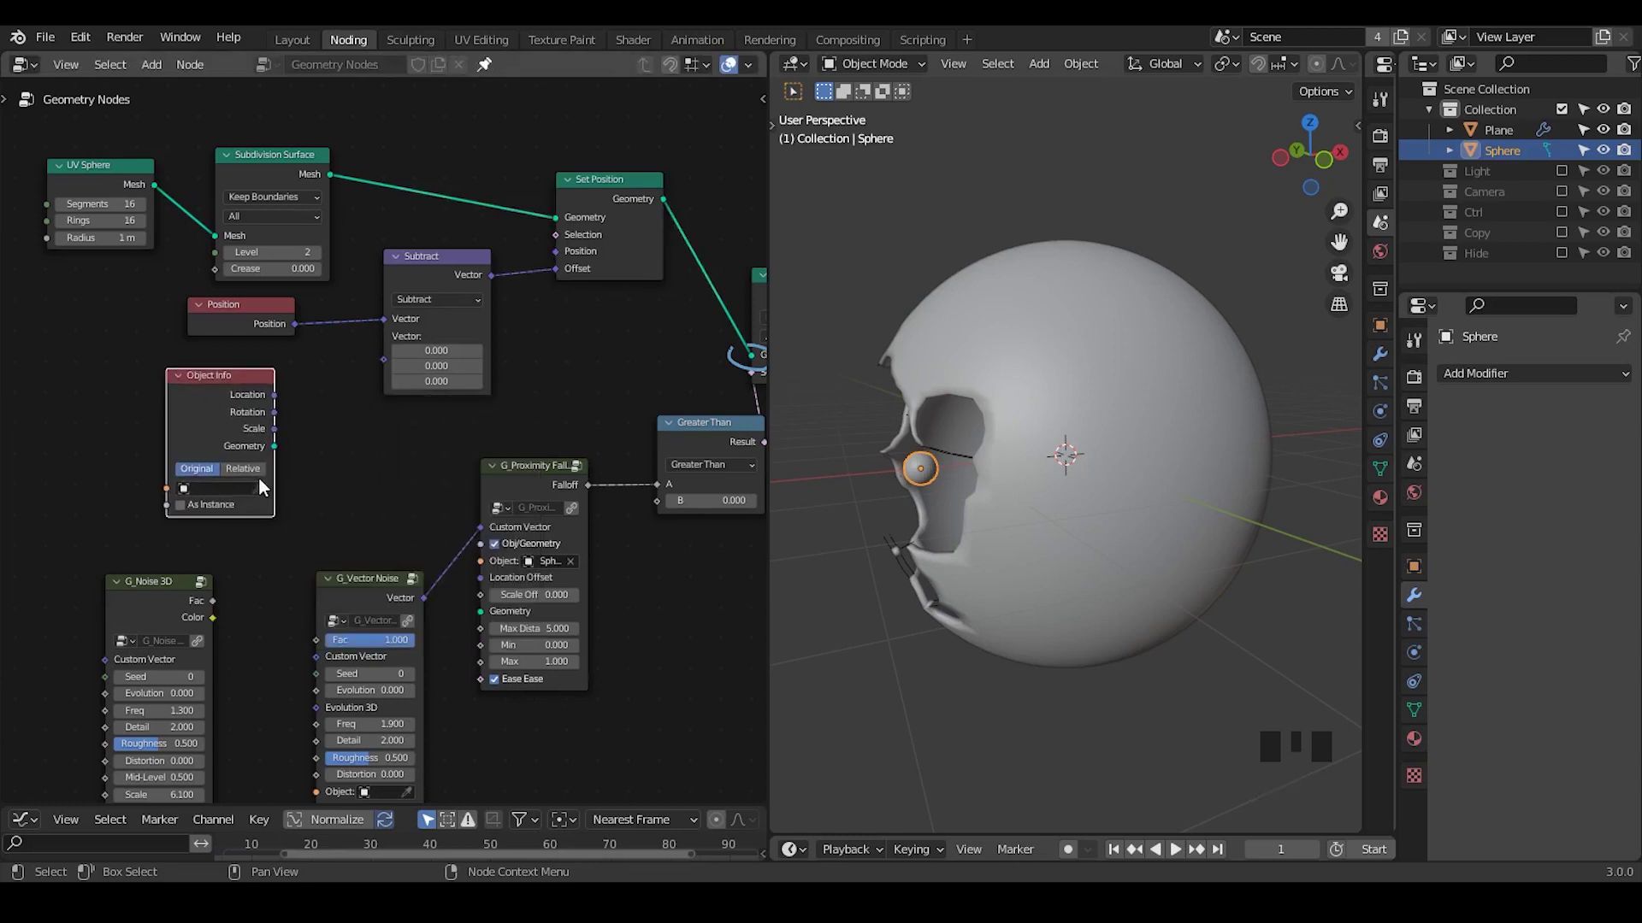
{"action": "left_click", "coordinate": [270, 488]}
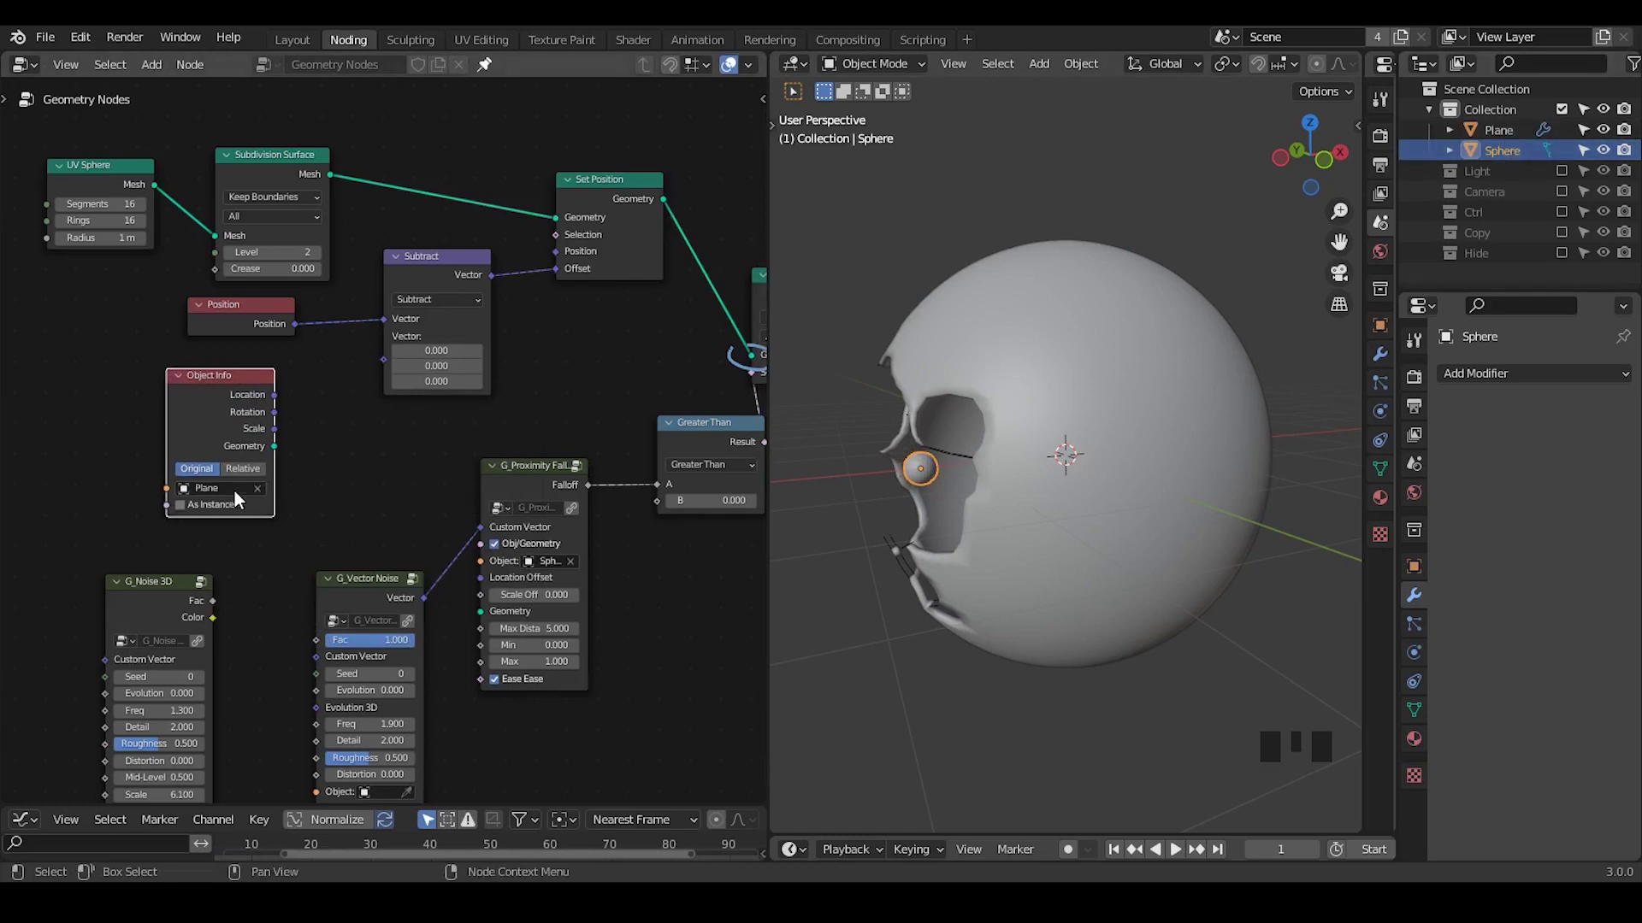
{"action": "double_click", "coordinate": [266, 494]}
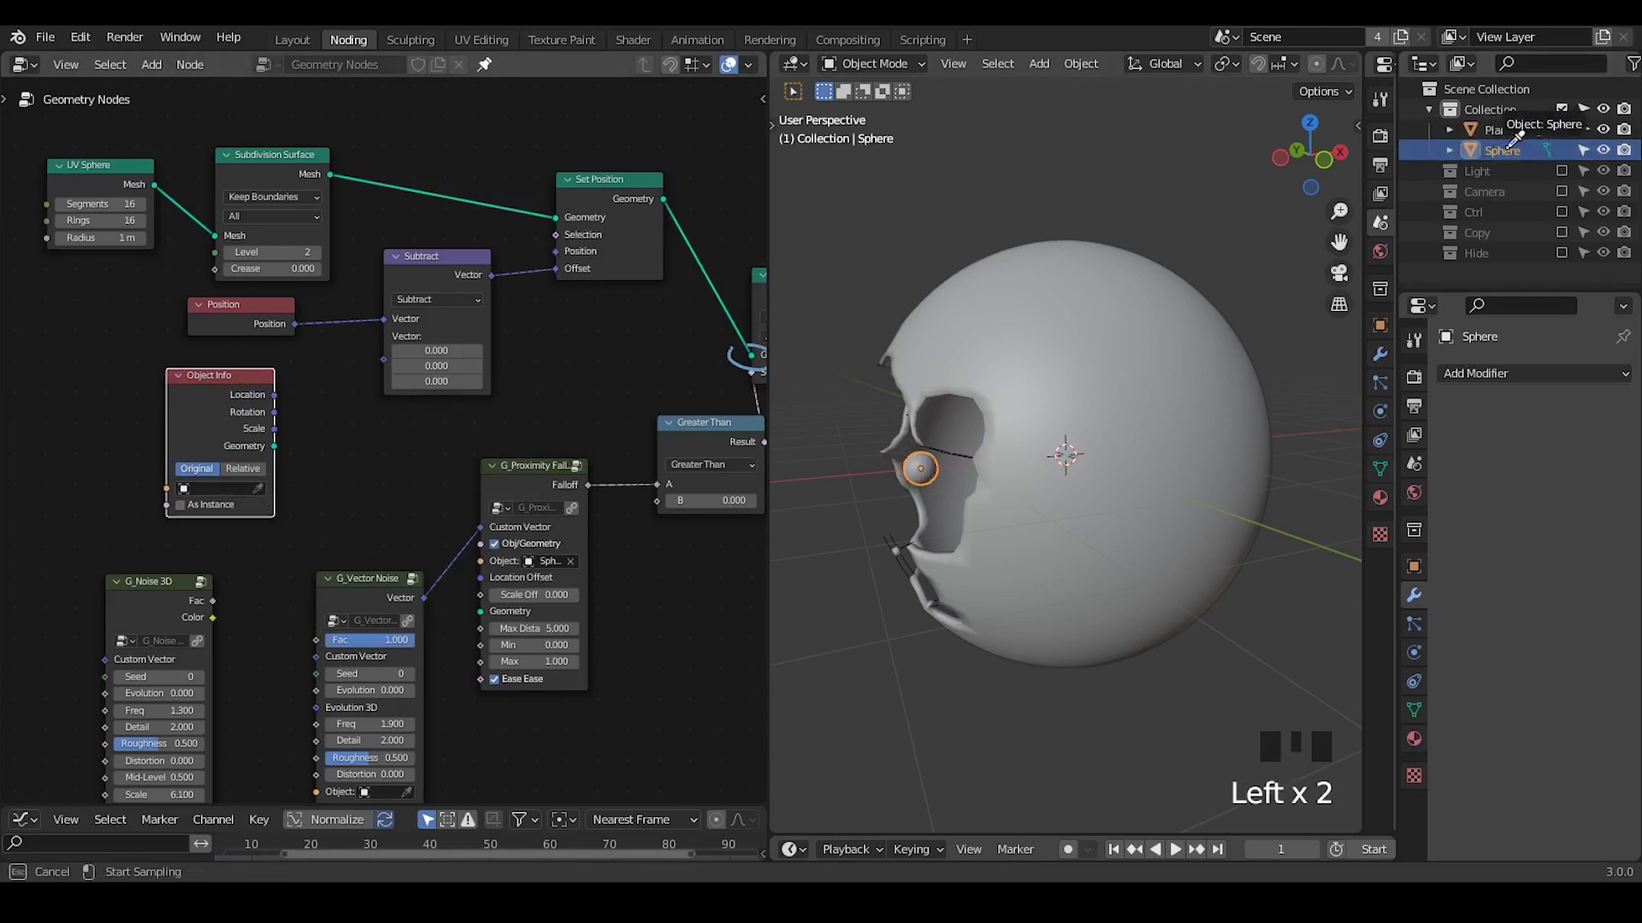
{"action": "left_click_drag", "start_coordinate": [276, 404], "coordinate": [1023, 541]}
{"action": "left_click_drag", "start_coordinate": [1024, 540], "coordinate": [946, 499]}
{"action": "key", "text": "g"}
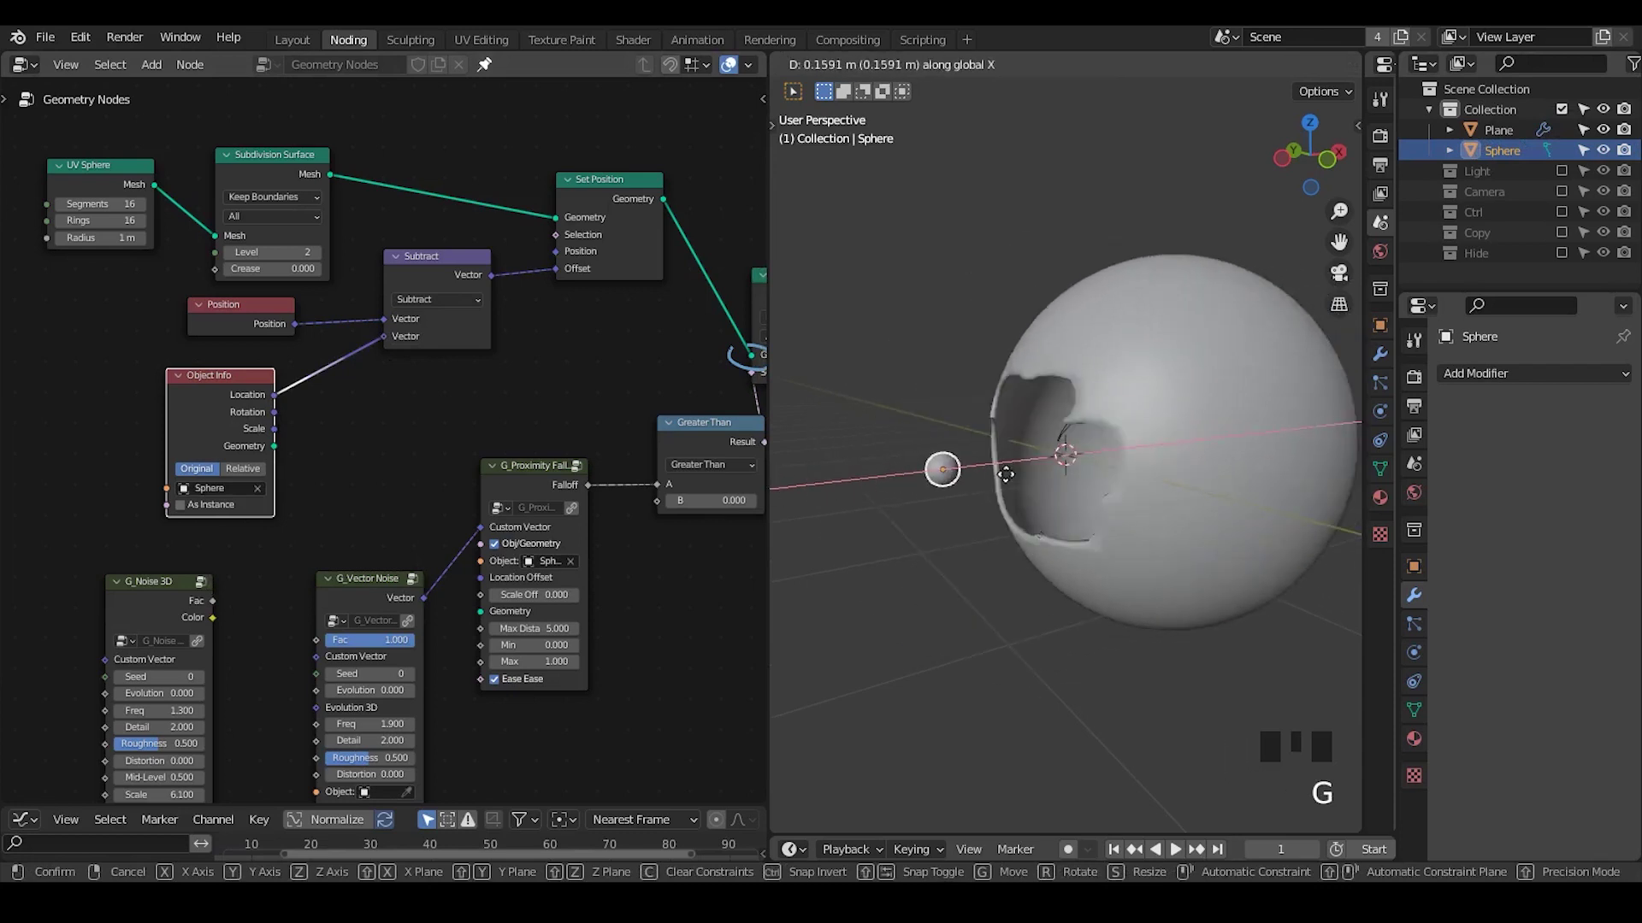
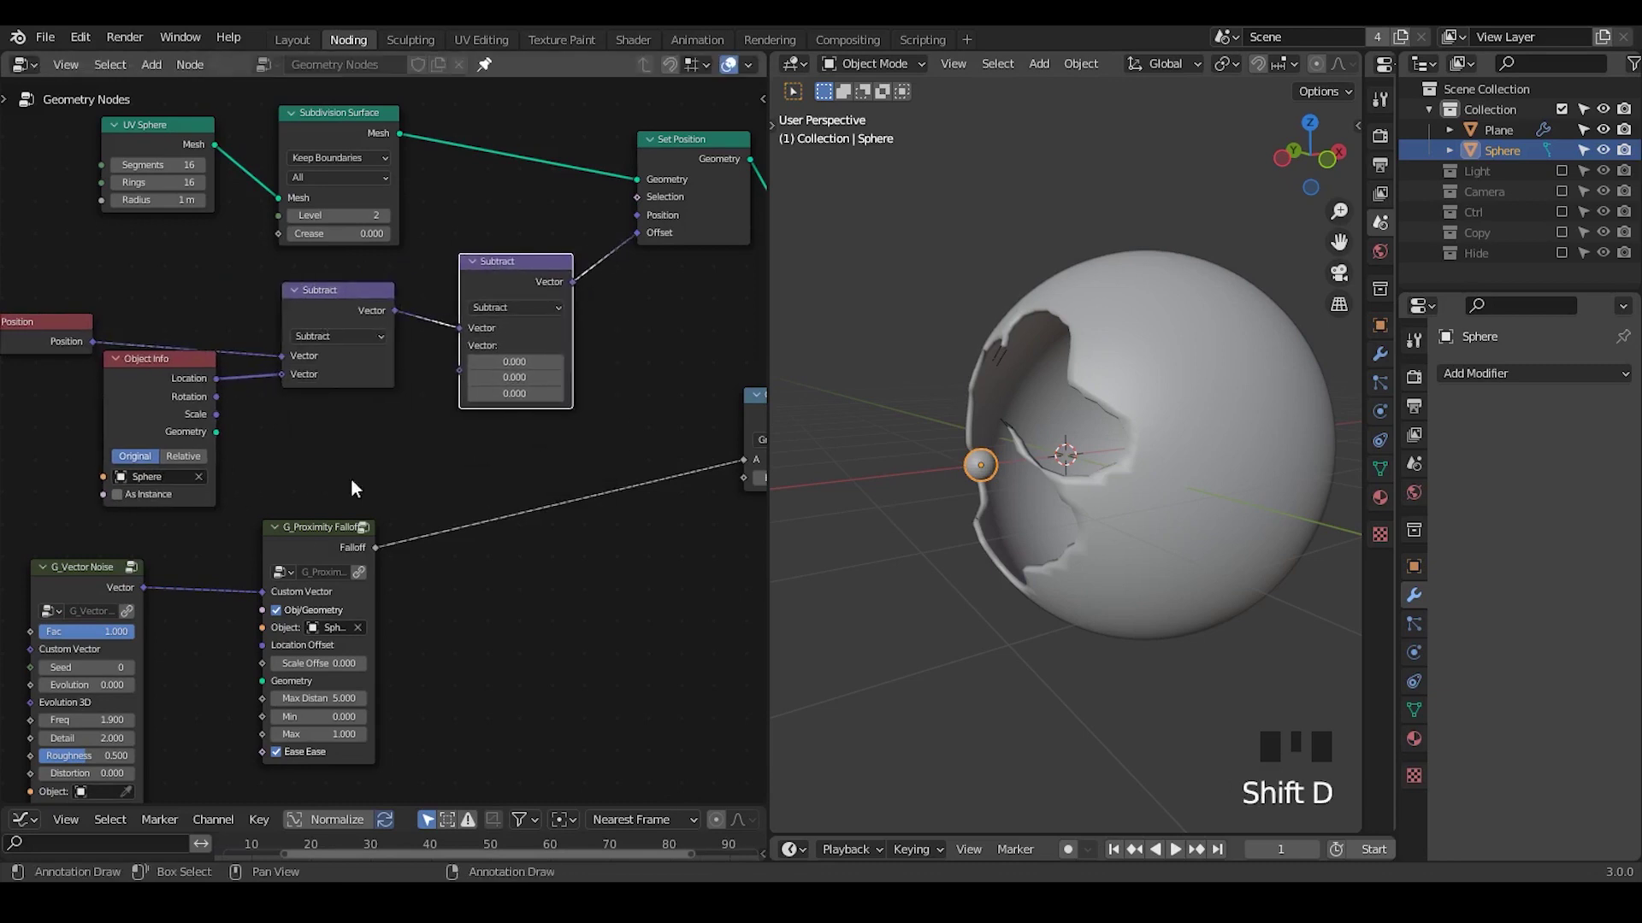
- Connect the G_Proximity Falloff into the Scale node's amount
{"action": "left_click_drag", "start_coordinate": [542, 307], "coordinate": [418, 441]}
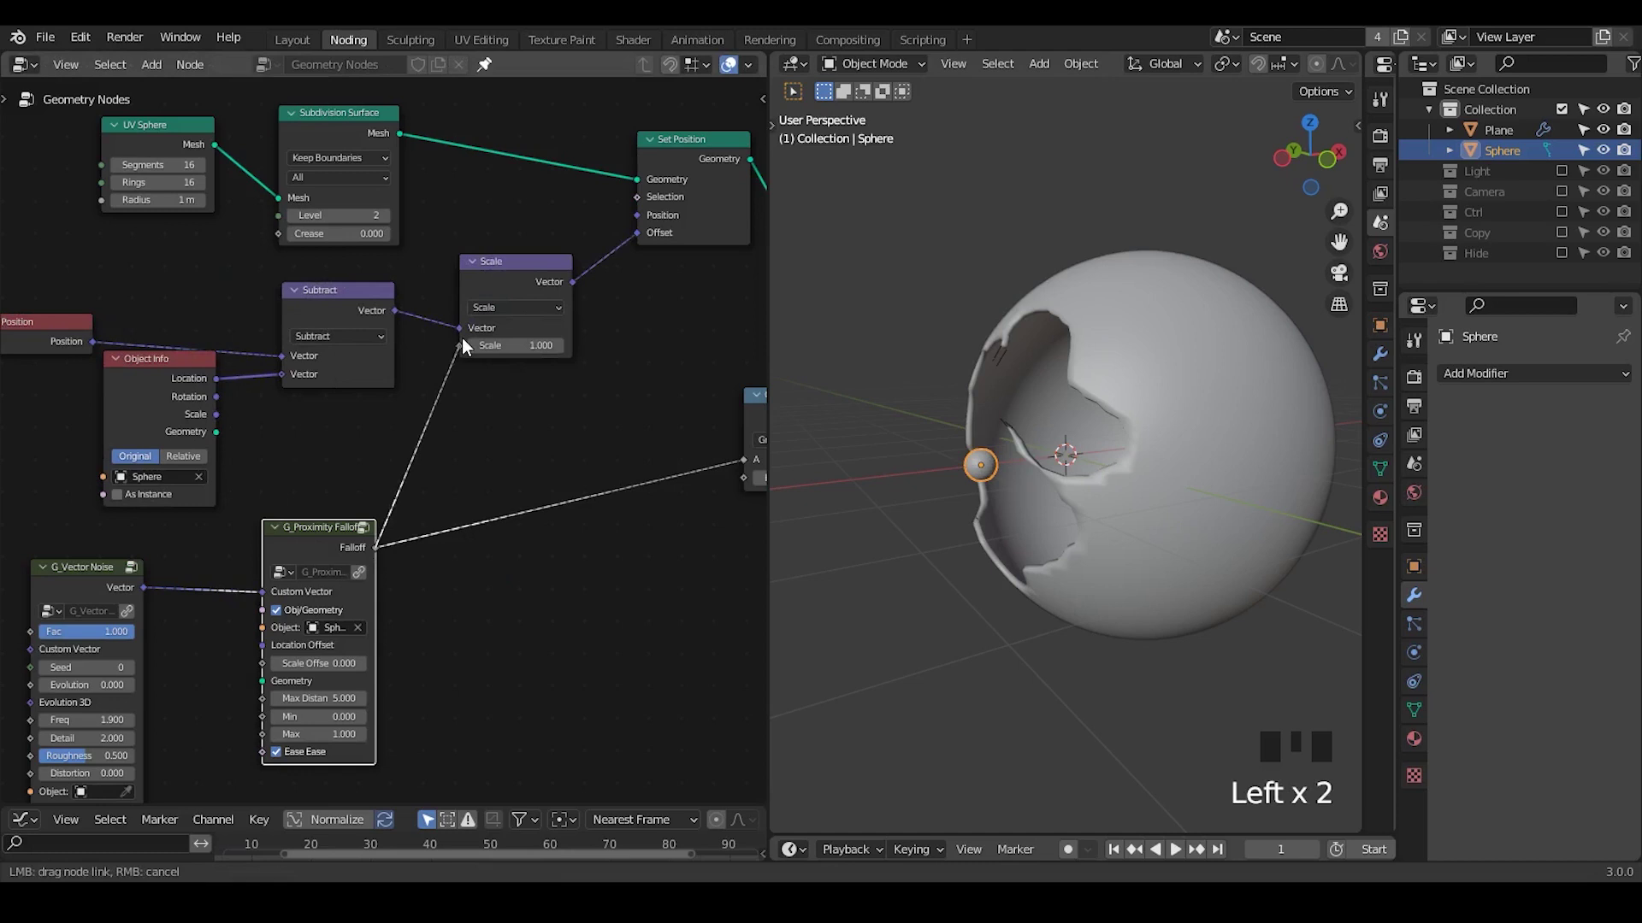
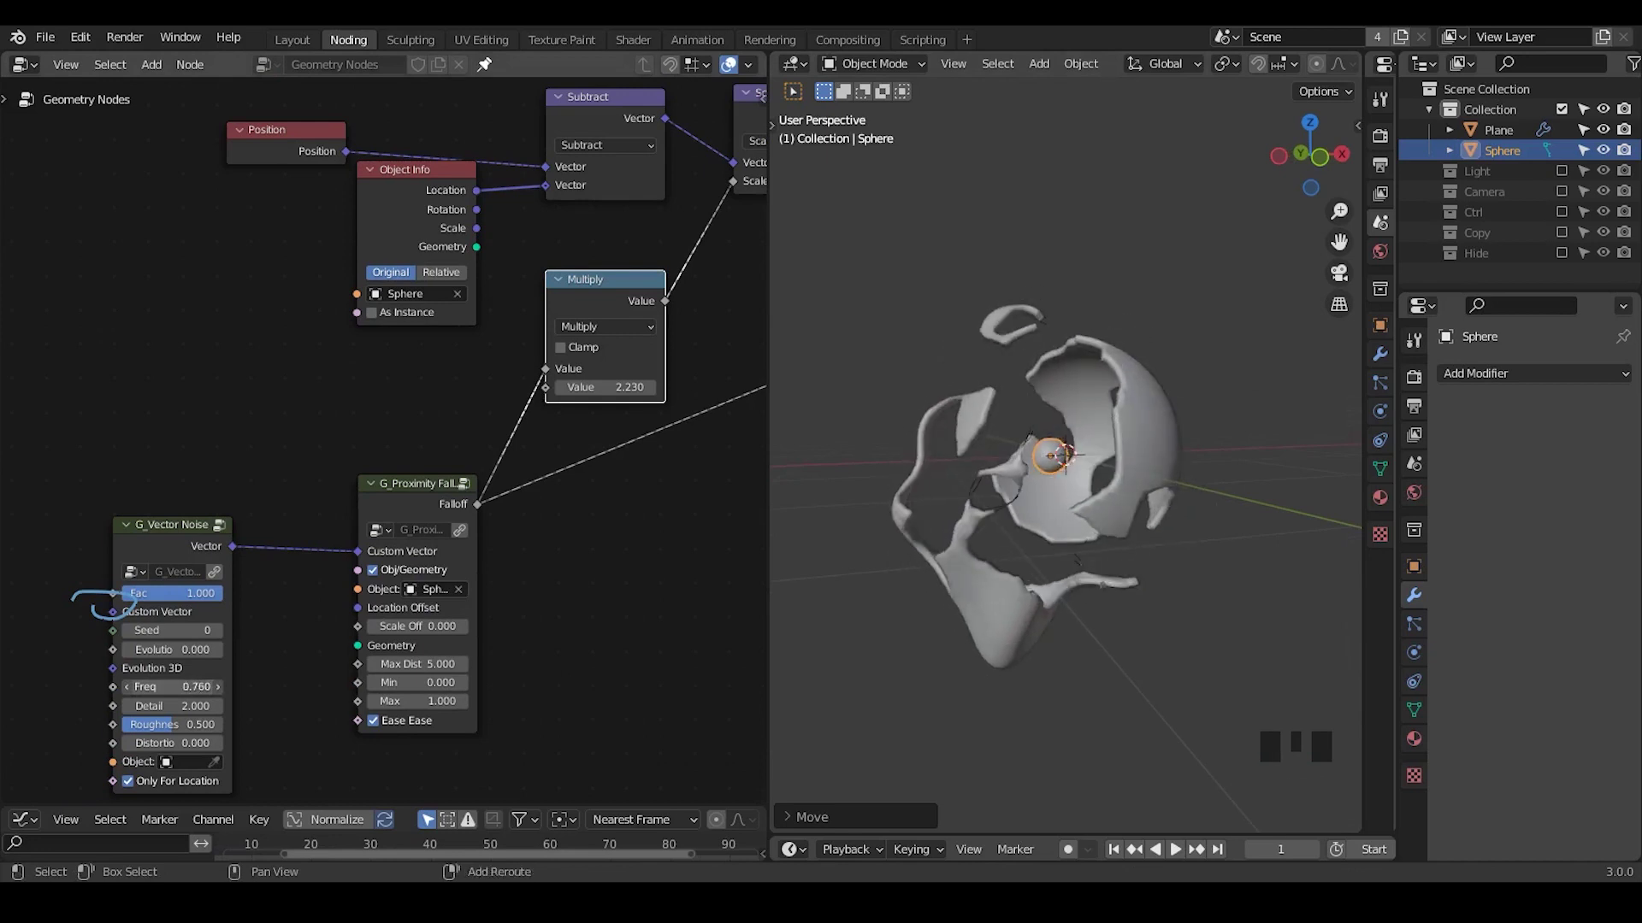
- Move the small sphere away, expand the Ctrl collection and scale the sphere down
{"action": "key", "text": "g"}
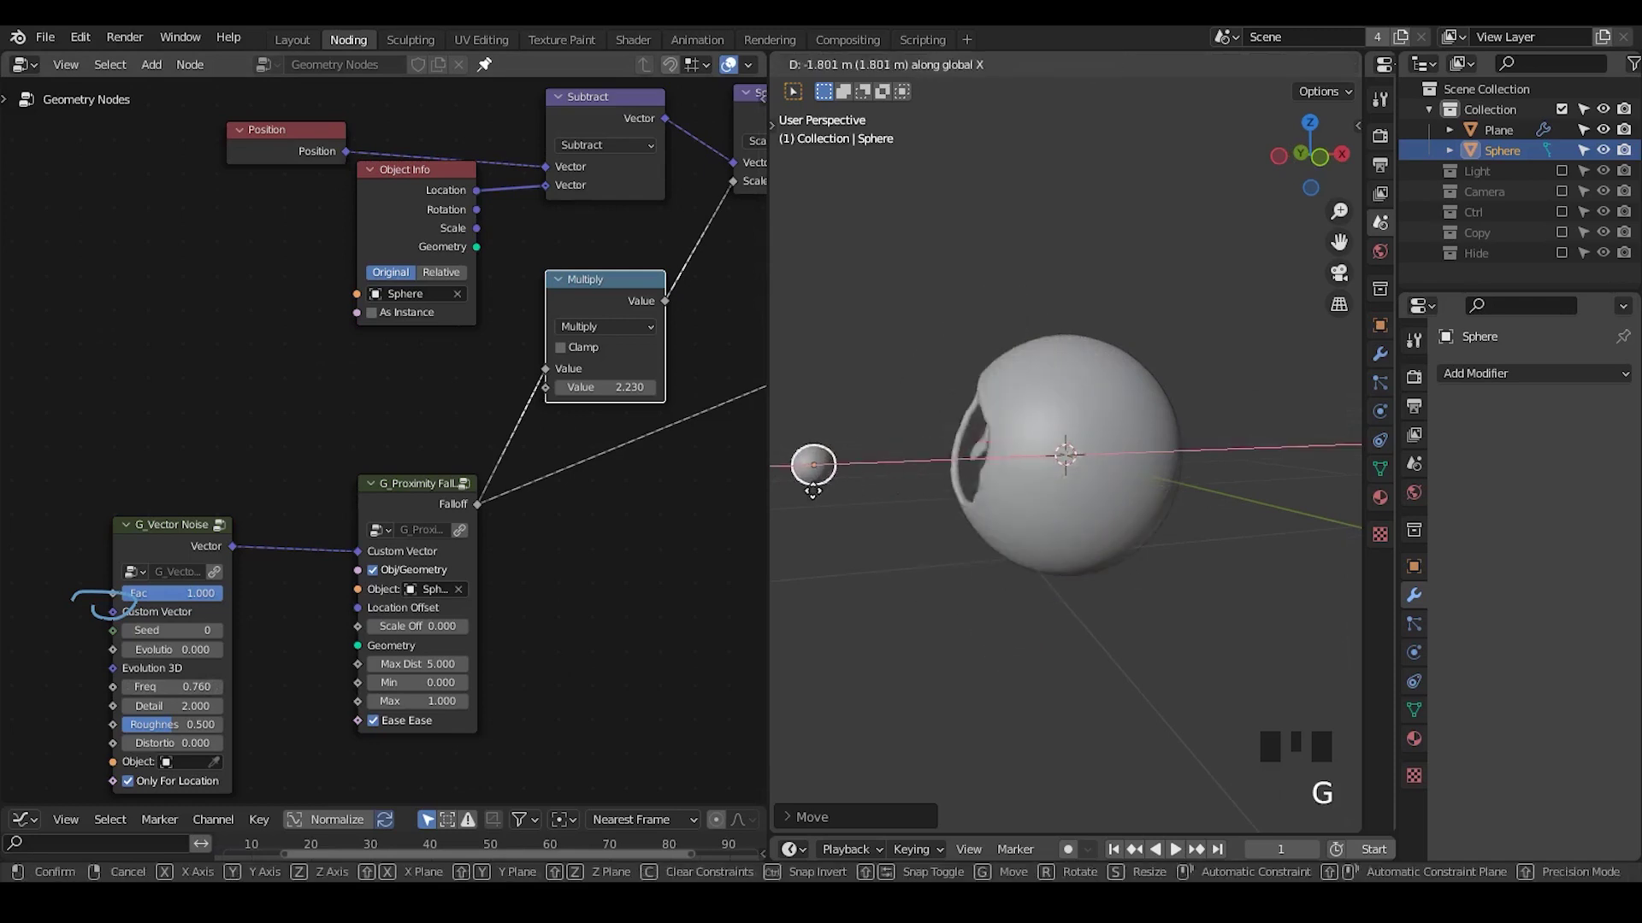
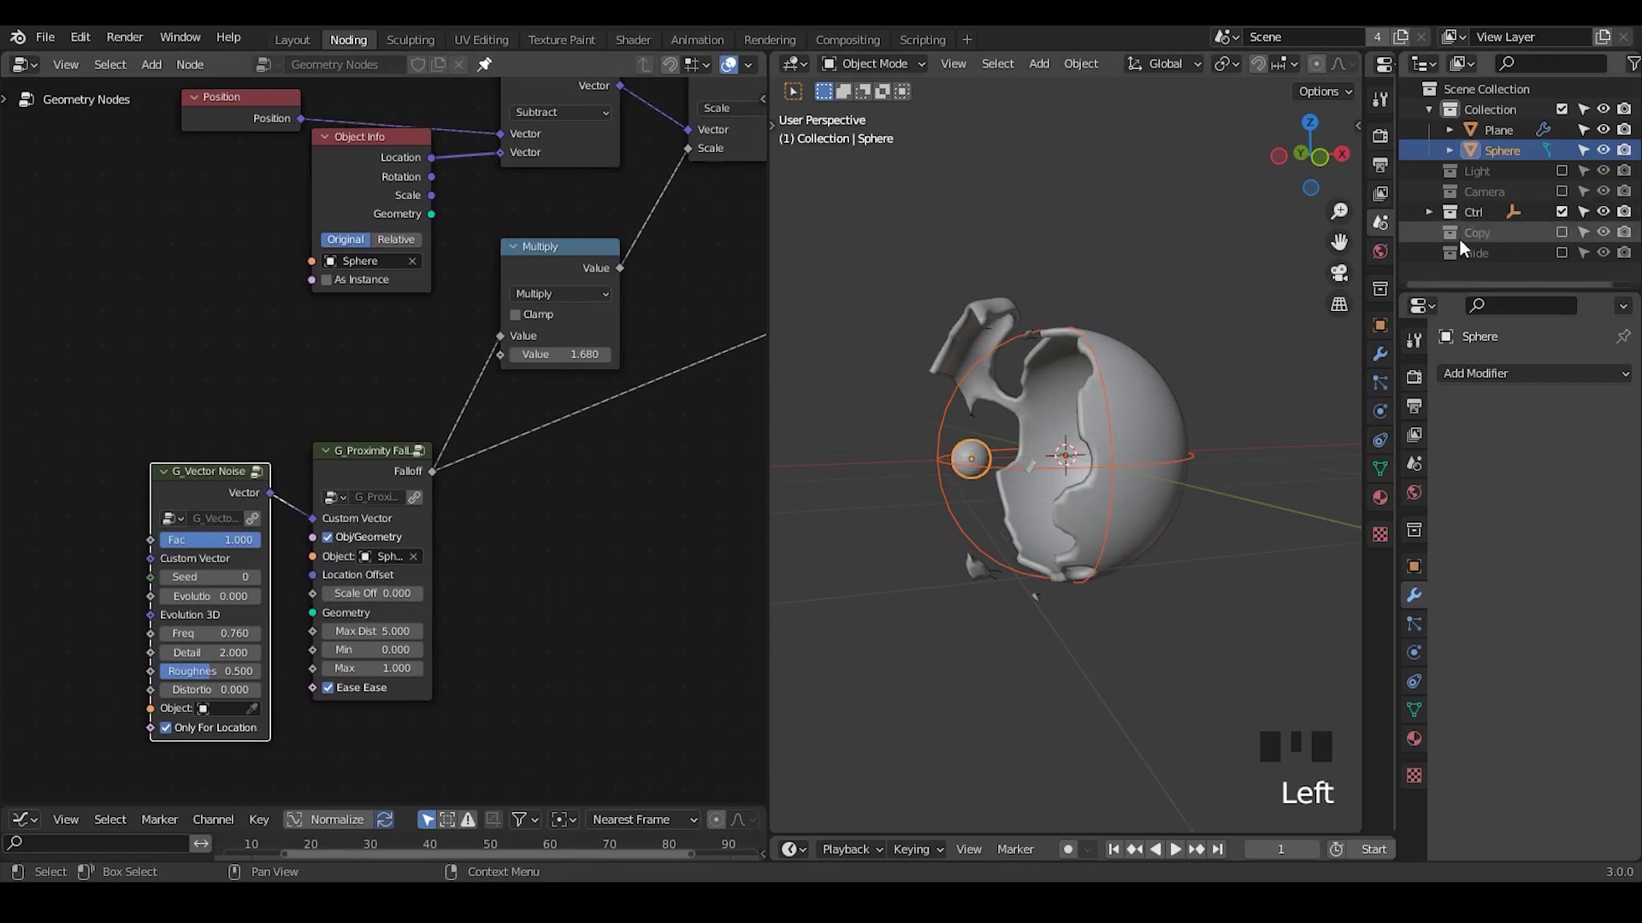
{"action": "left_click", "coordinate": [1437, 215]}
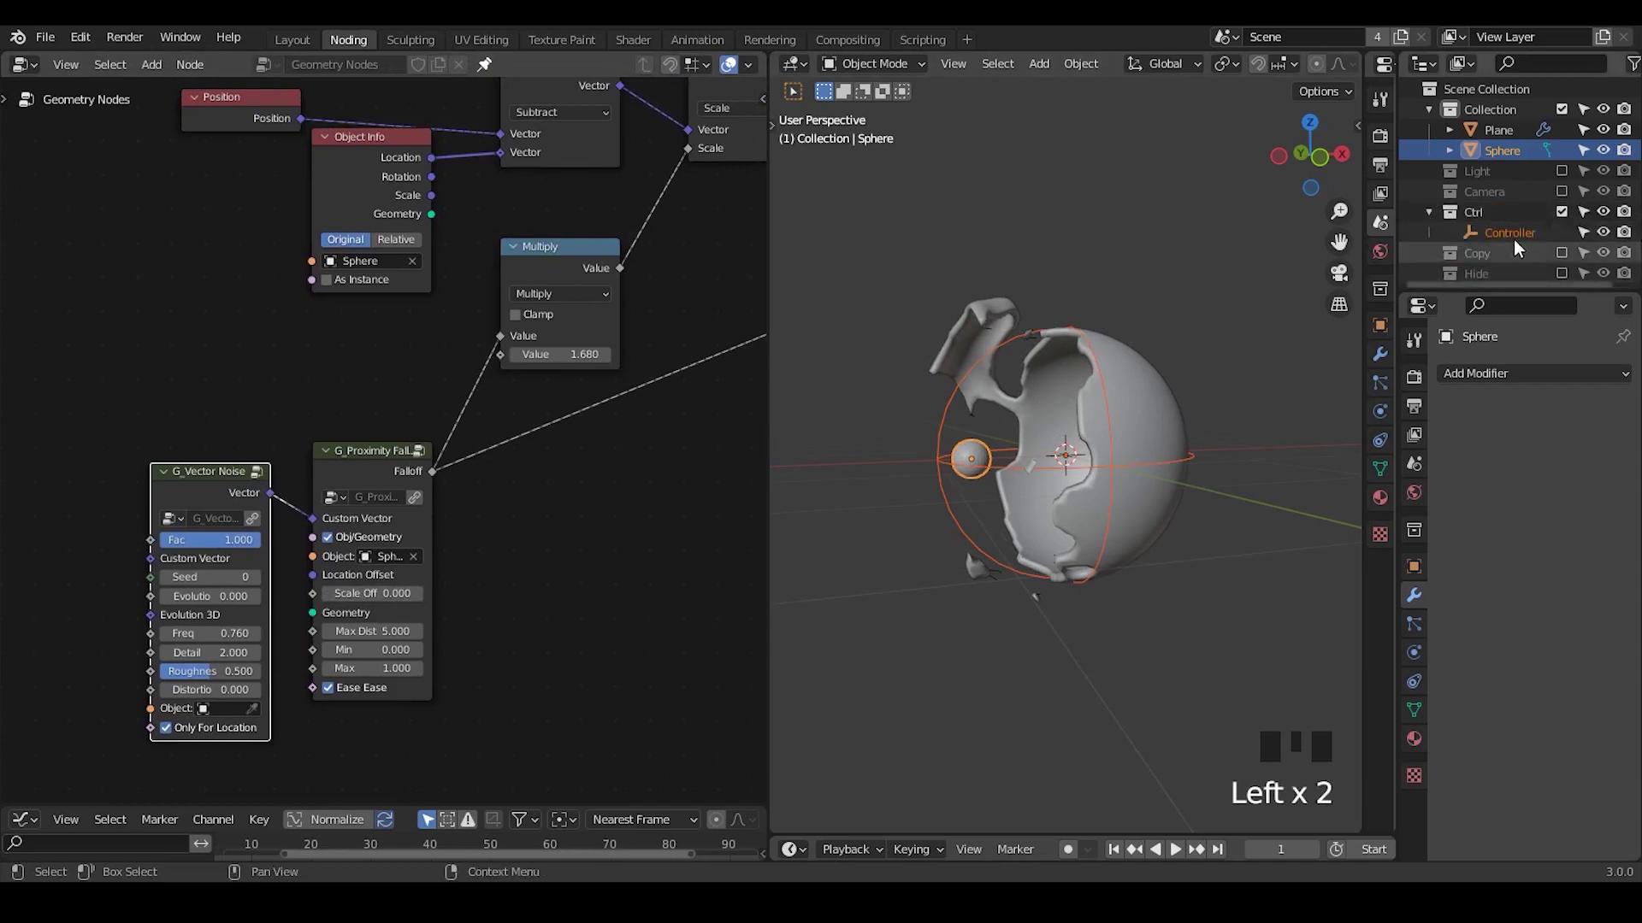
{"action": "left_click", "coordinate": [1579, 216]}
{"action": "key", "text": "Tab"}
{"action": "key", "text": "Tab"}
{"action": "key", "text": "s"}
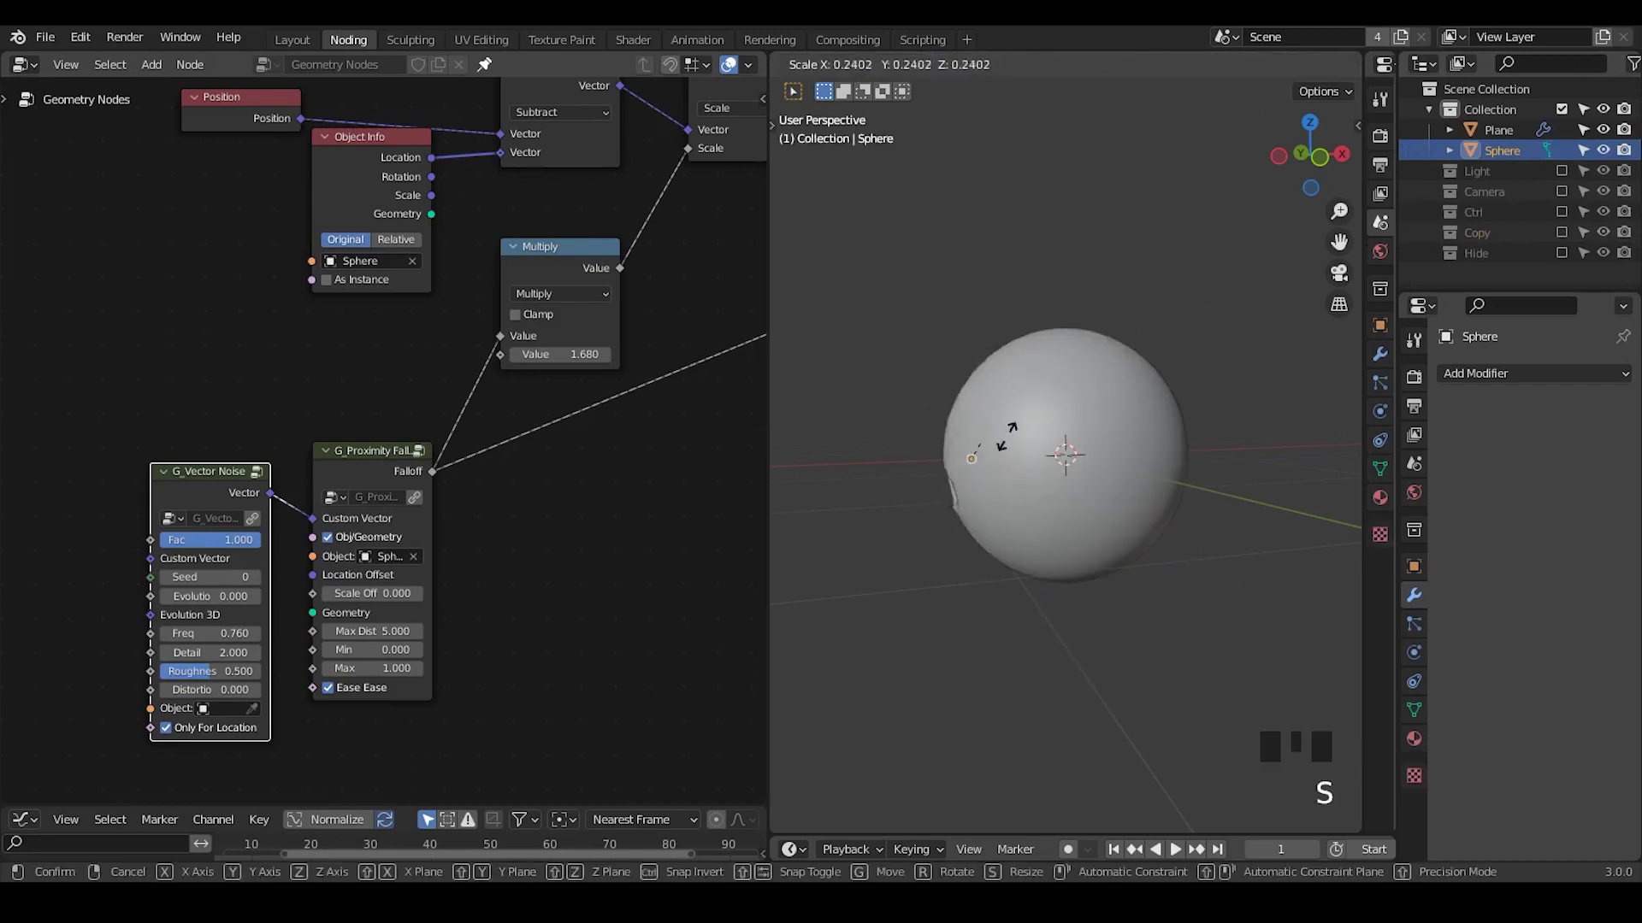
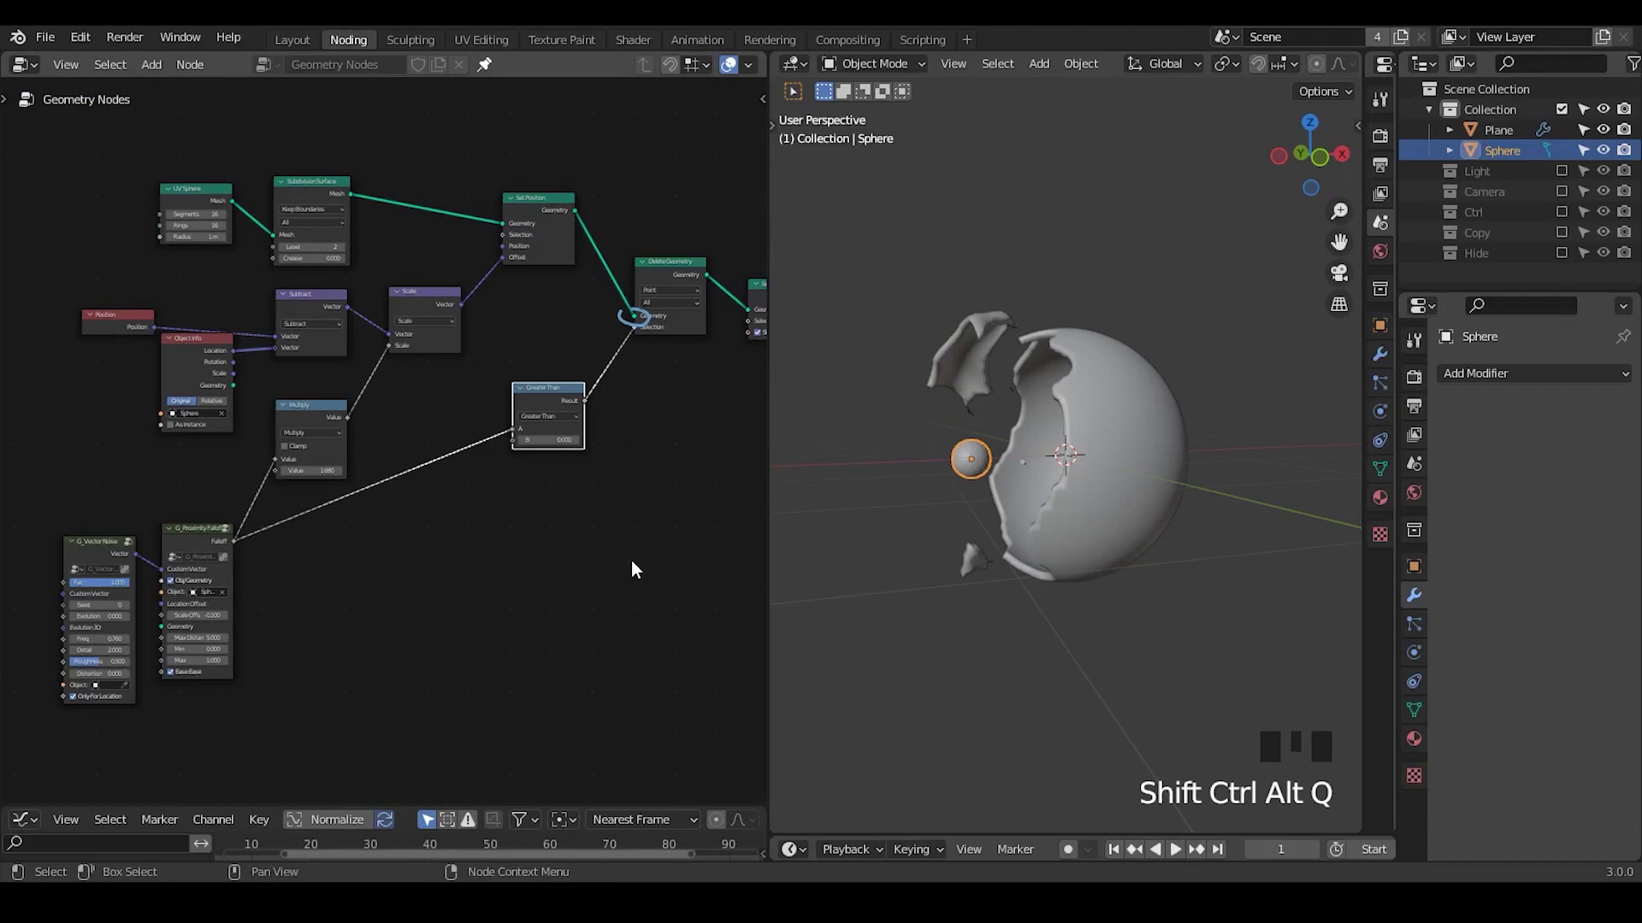
- Insert G_Normal Displacement before Set Position with a G_Noise 3D Fac driving its Displacement
{"action": "left_click_drag", "start_coordinate": [487, 480], "coordinate": [502, 273]}
{"action": "key", "text": "ctrl+a"}
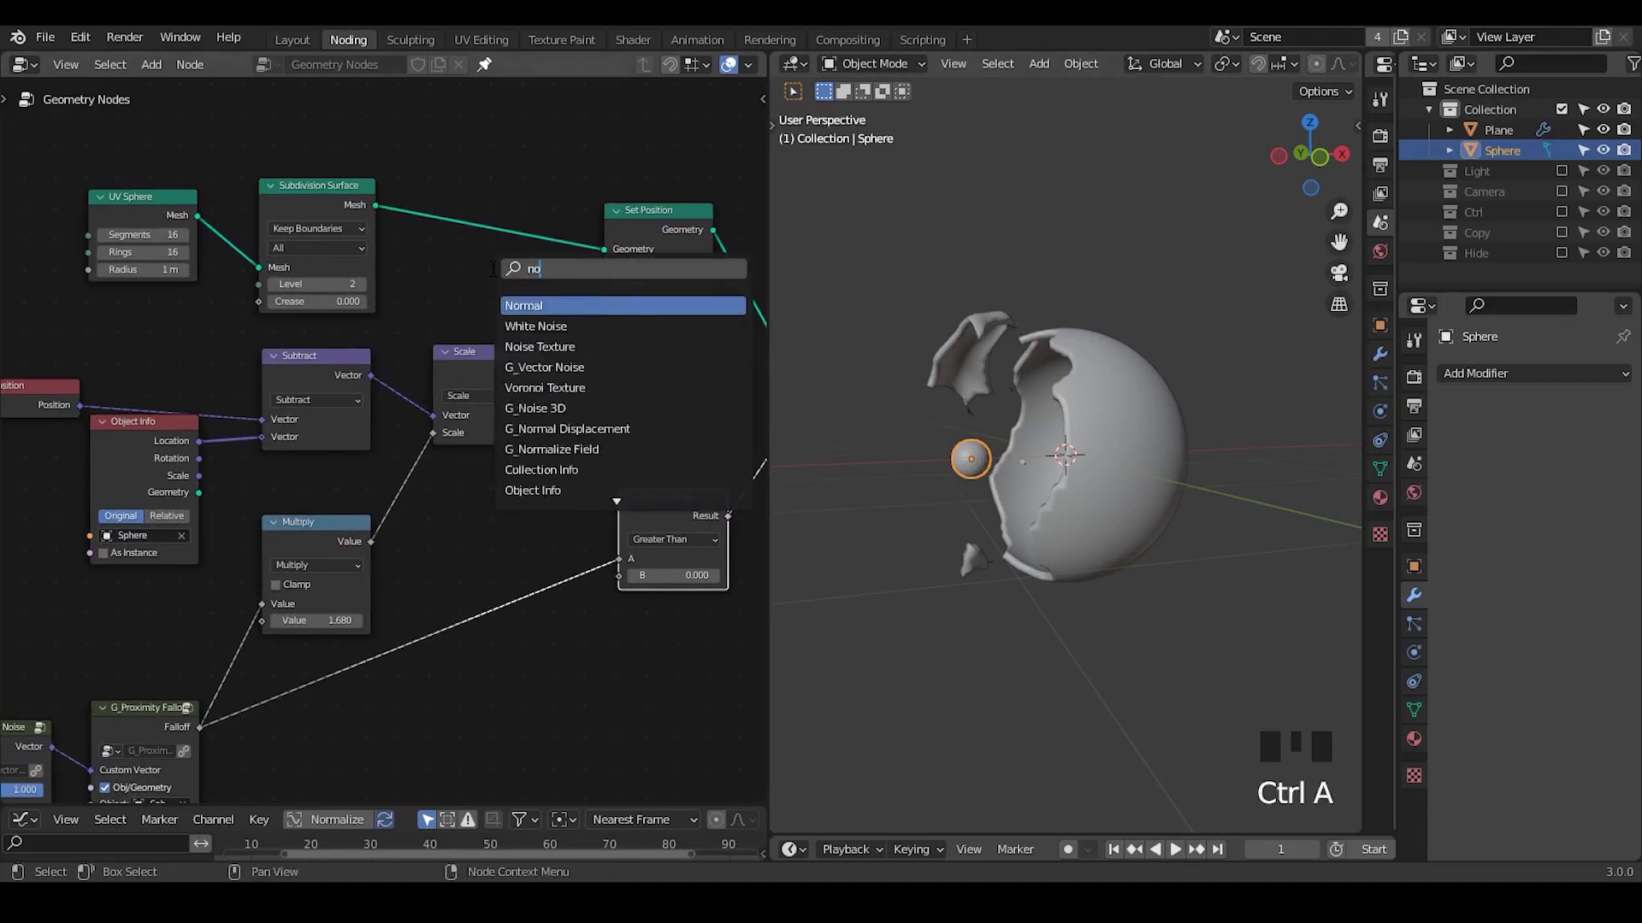
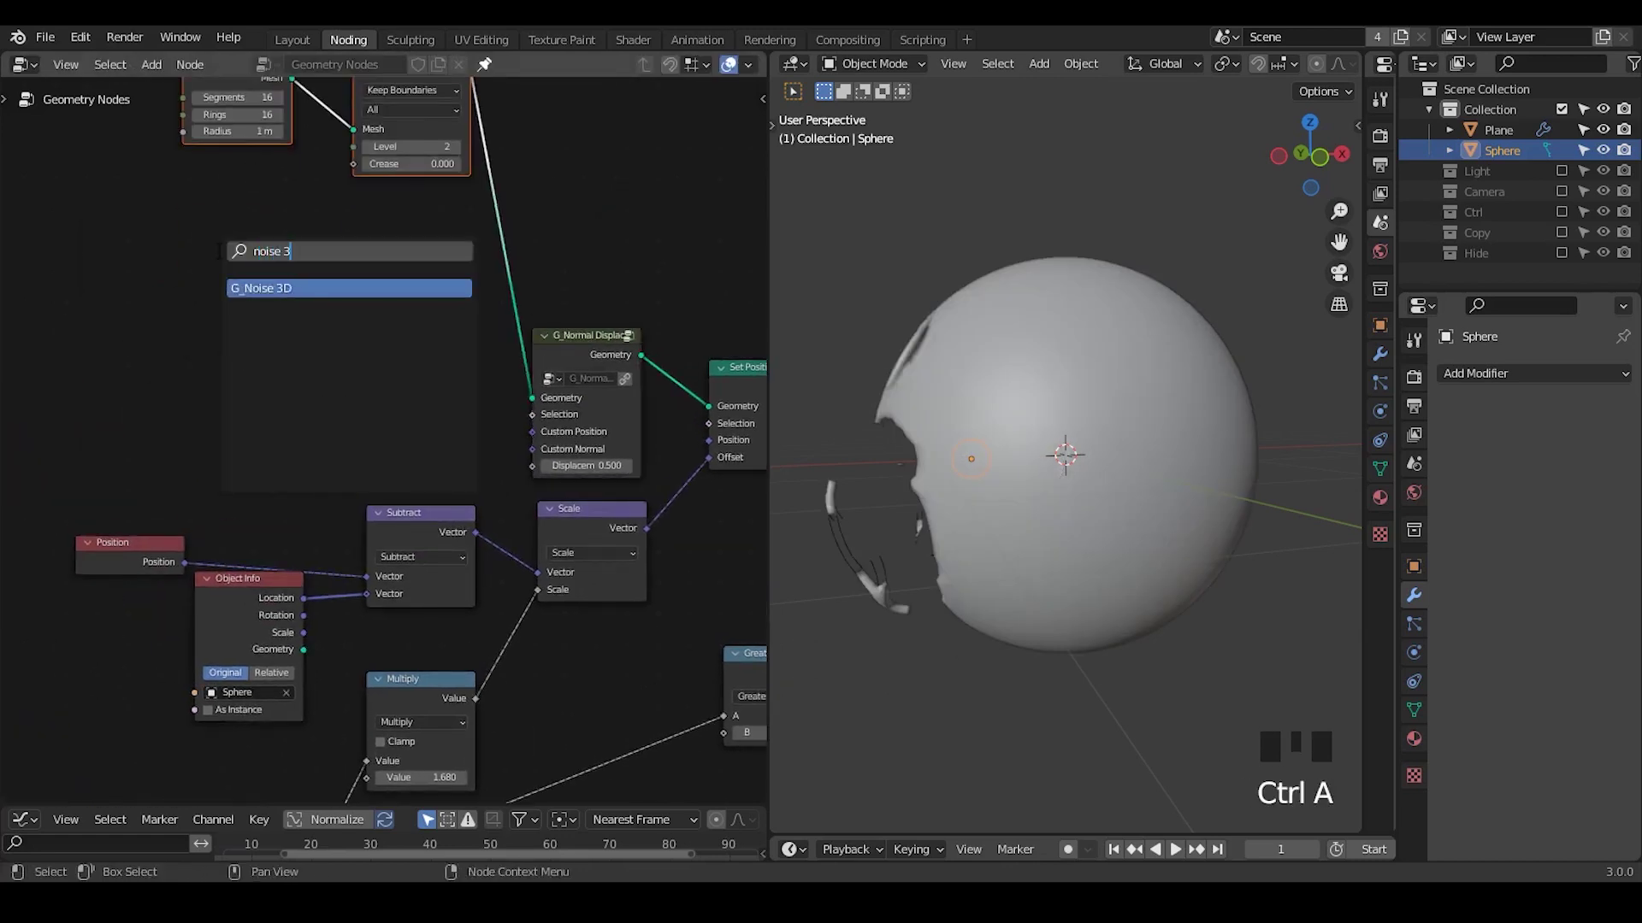
{"action": "left_click_drag", "start_coordinate": [338, 283], "coordinate": [990, 535]}
{"action": "left_click_drag", "start_coordinate": [990, 535], "coordinate": [1068, 436]}
- Move the small sphere along X to preview the noisy displacement
{"action": "key", "text": "g"}
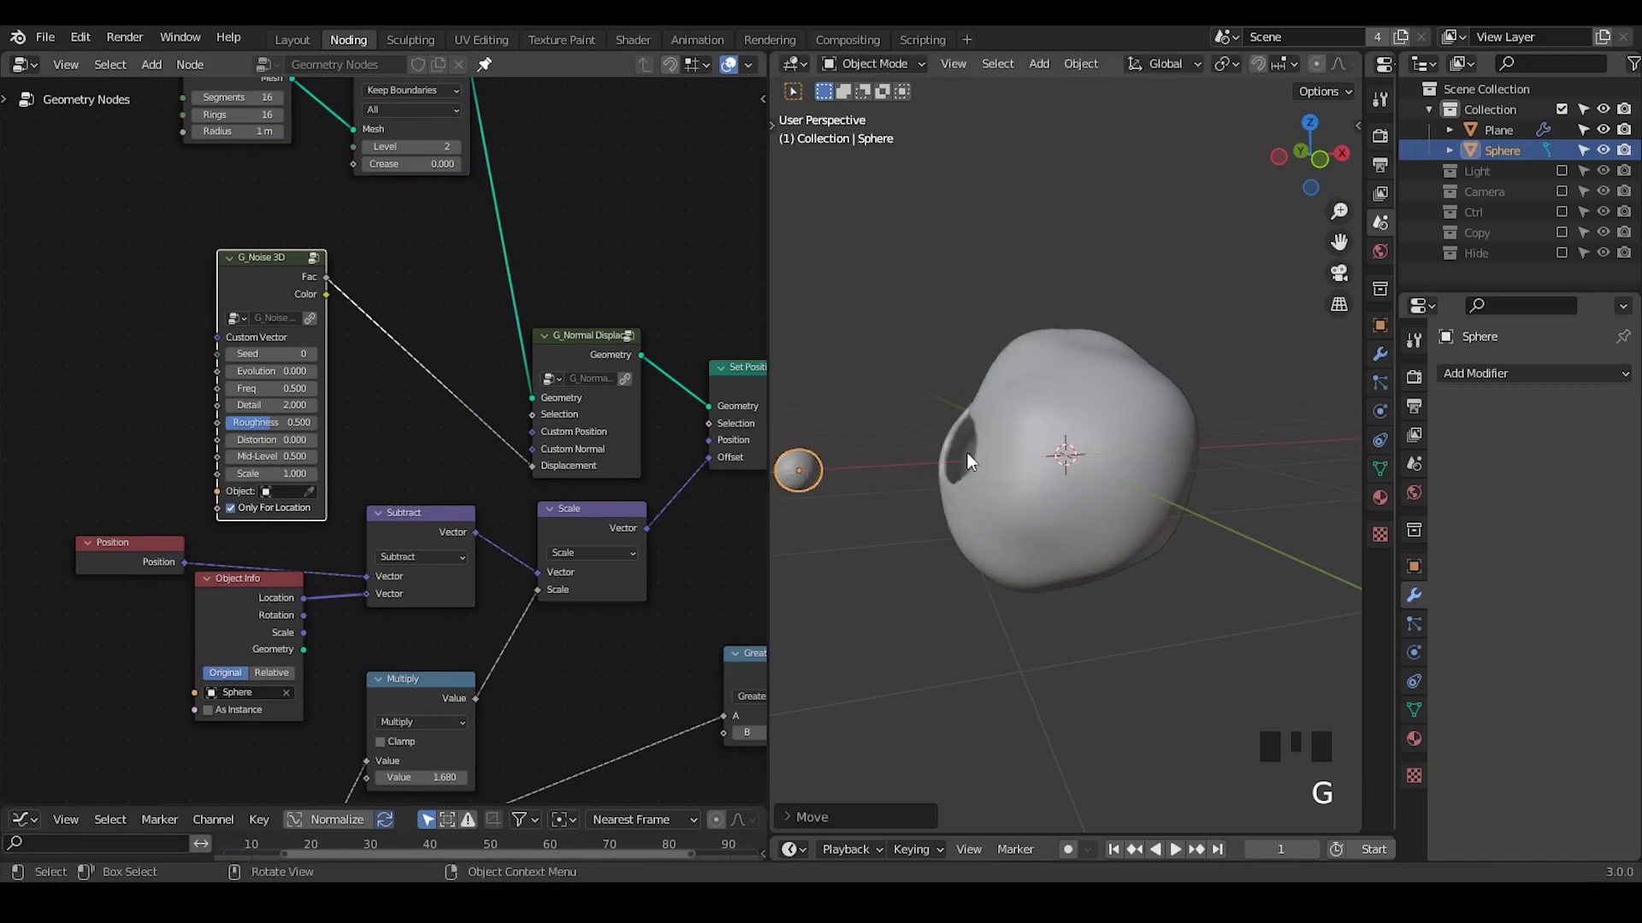
{"action": "left_click", "coordinate": [311, 498]}
{"action": "key", "text": "g"}
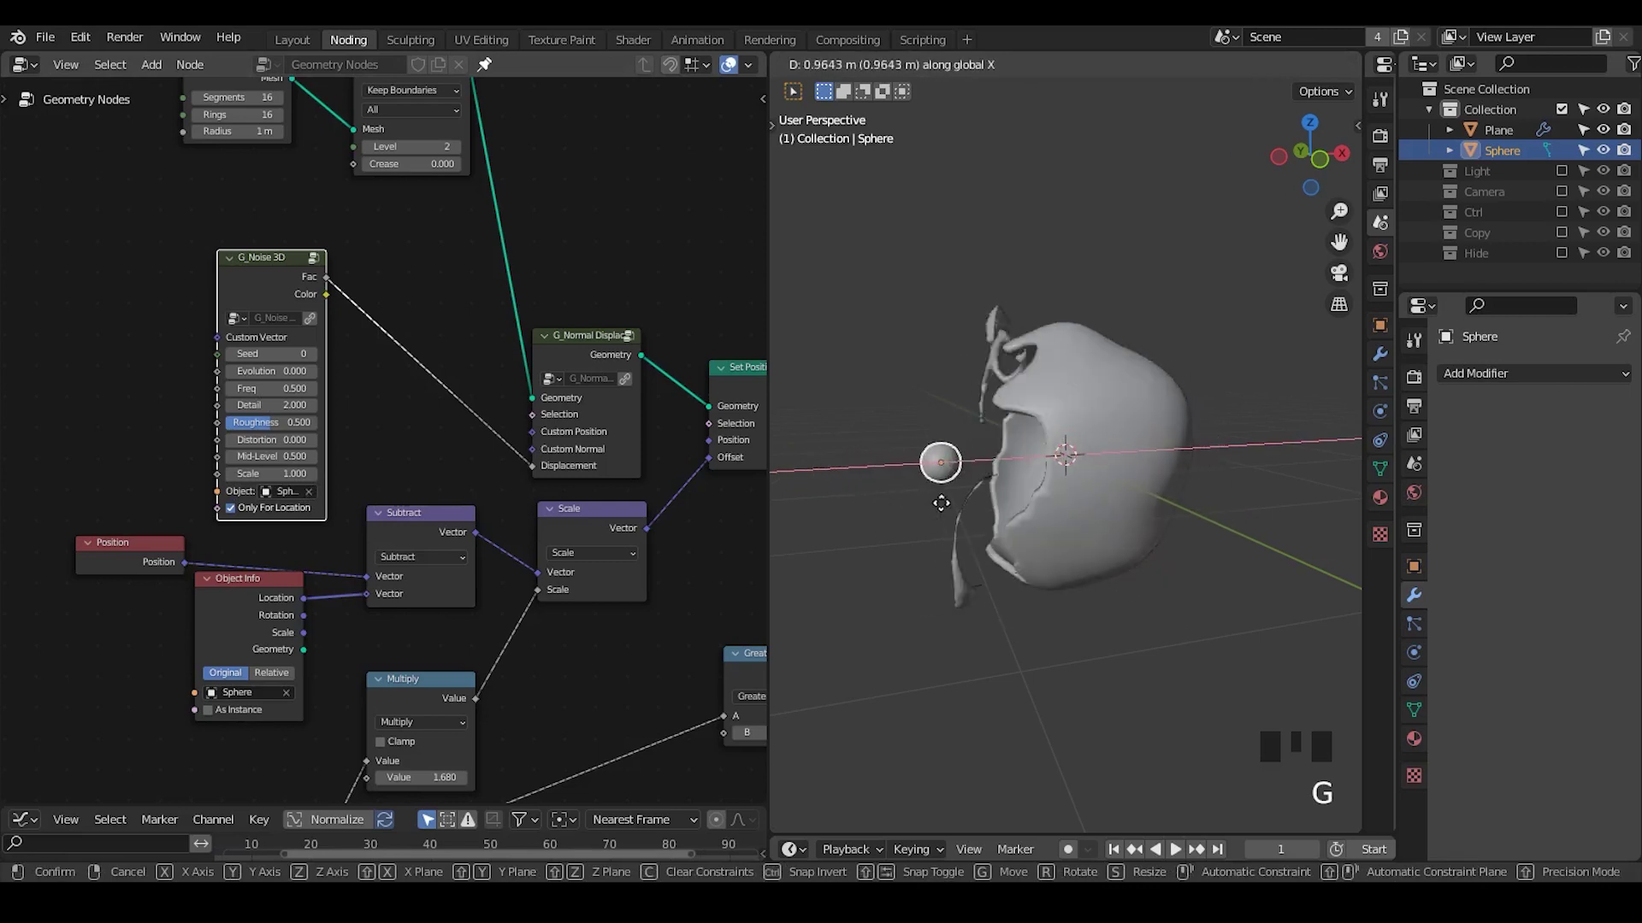
{"action": "left_click", "coordinate": [246, 607]}
- Tie the Noise 3D node to the small Sphere, tidy the node and move the sphere again
{"action": "left_click", "coordinate": [153, 570]}
{"action": "left_click", "coordinate": [437, 538]}
{"action": "left_click", "coordinate": [72, 493]}
{"action": "left_click_drag", "start_coordinate": [221, 337], "coordinate": [259, 288]}
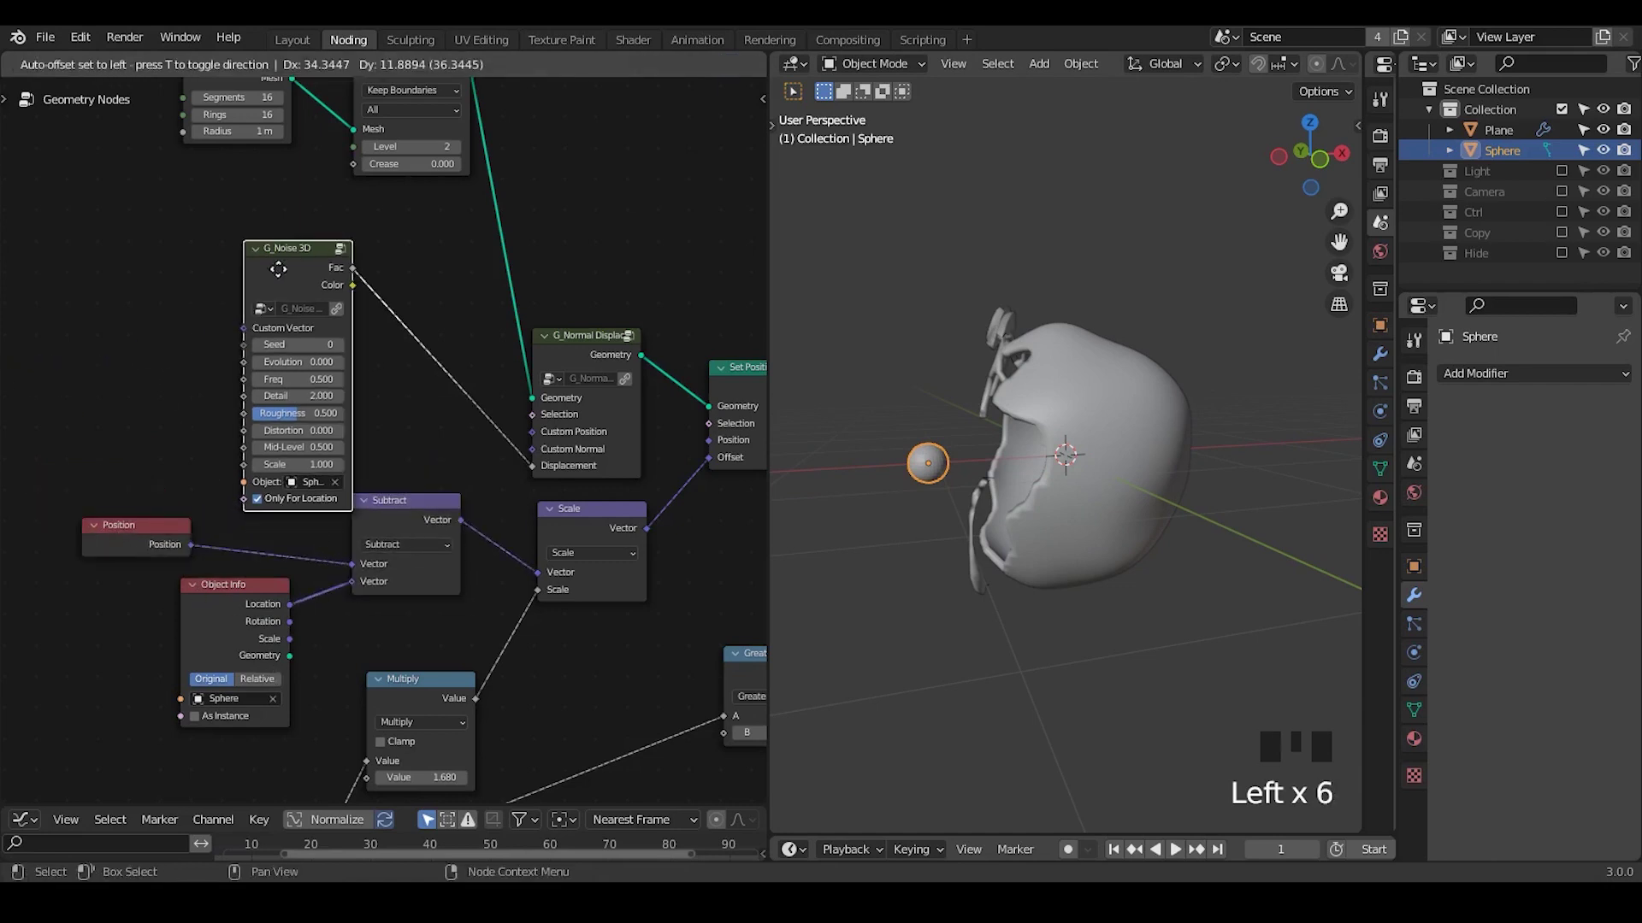
{"action": "middle_click", "coordinate": [442, 652]}
{"action": "key", "text": "g"}
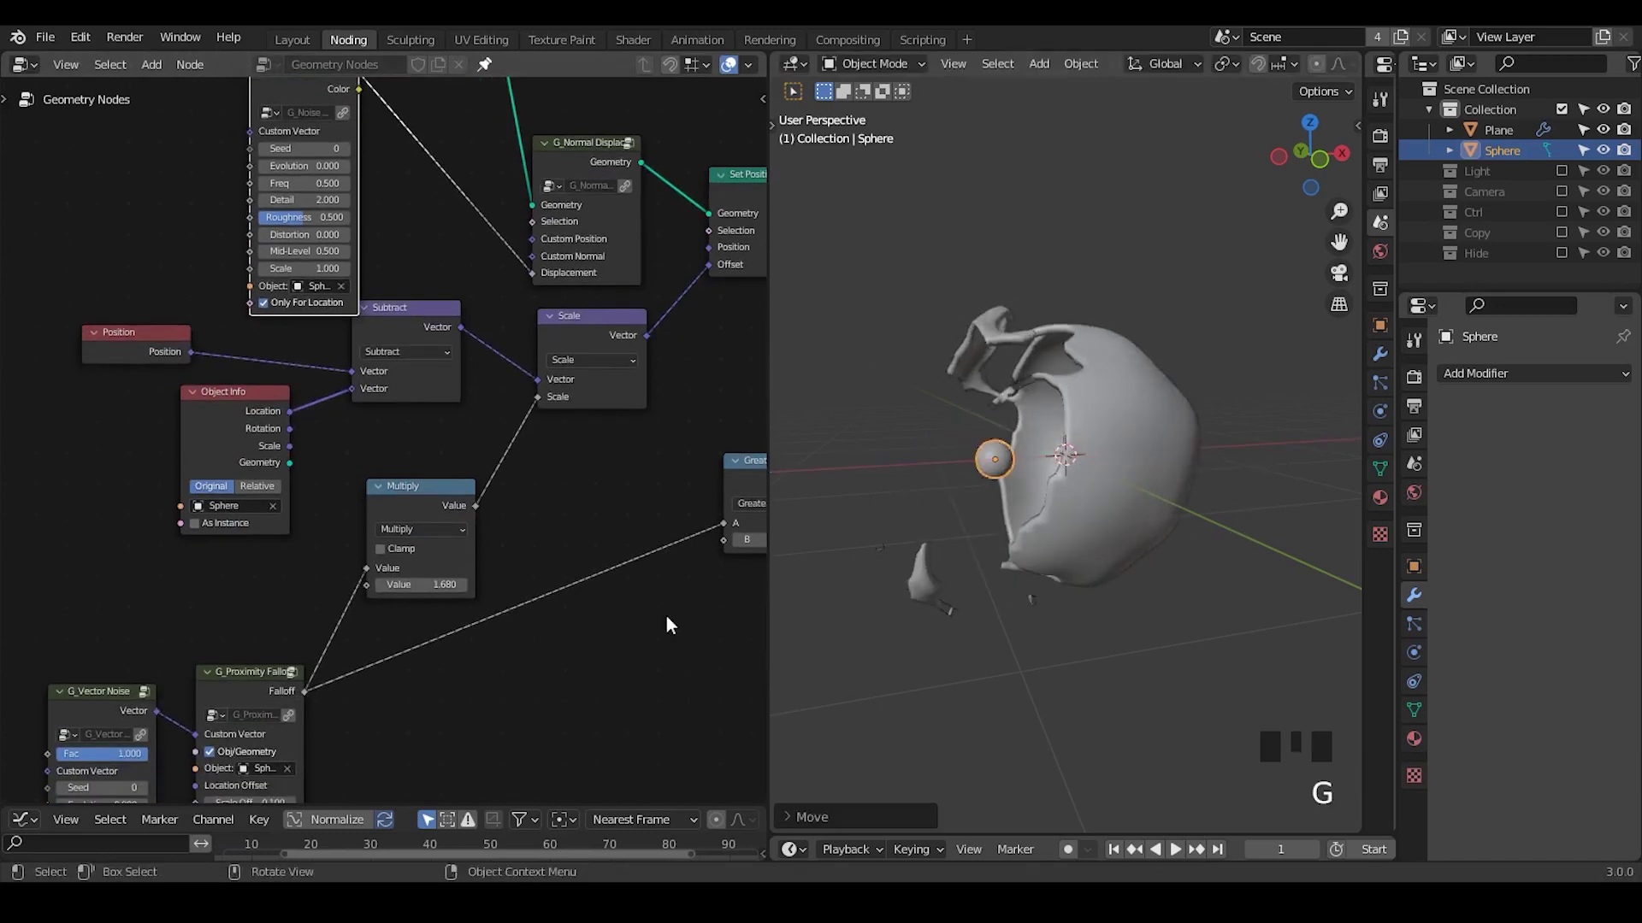
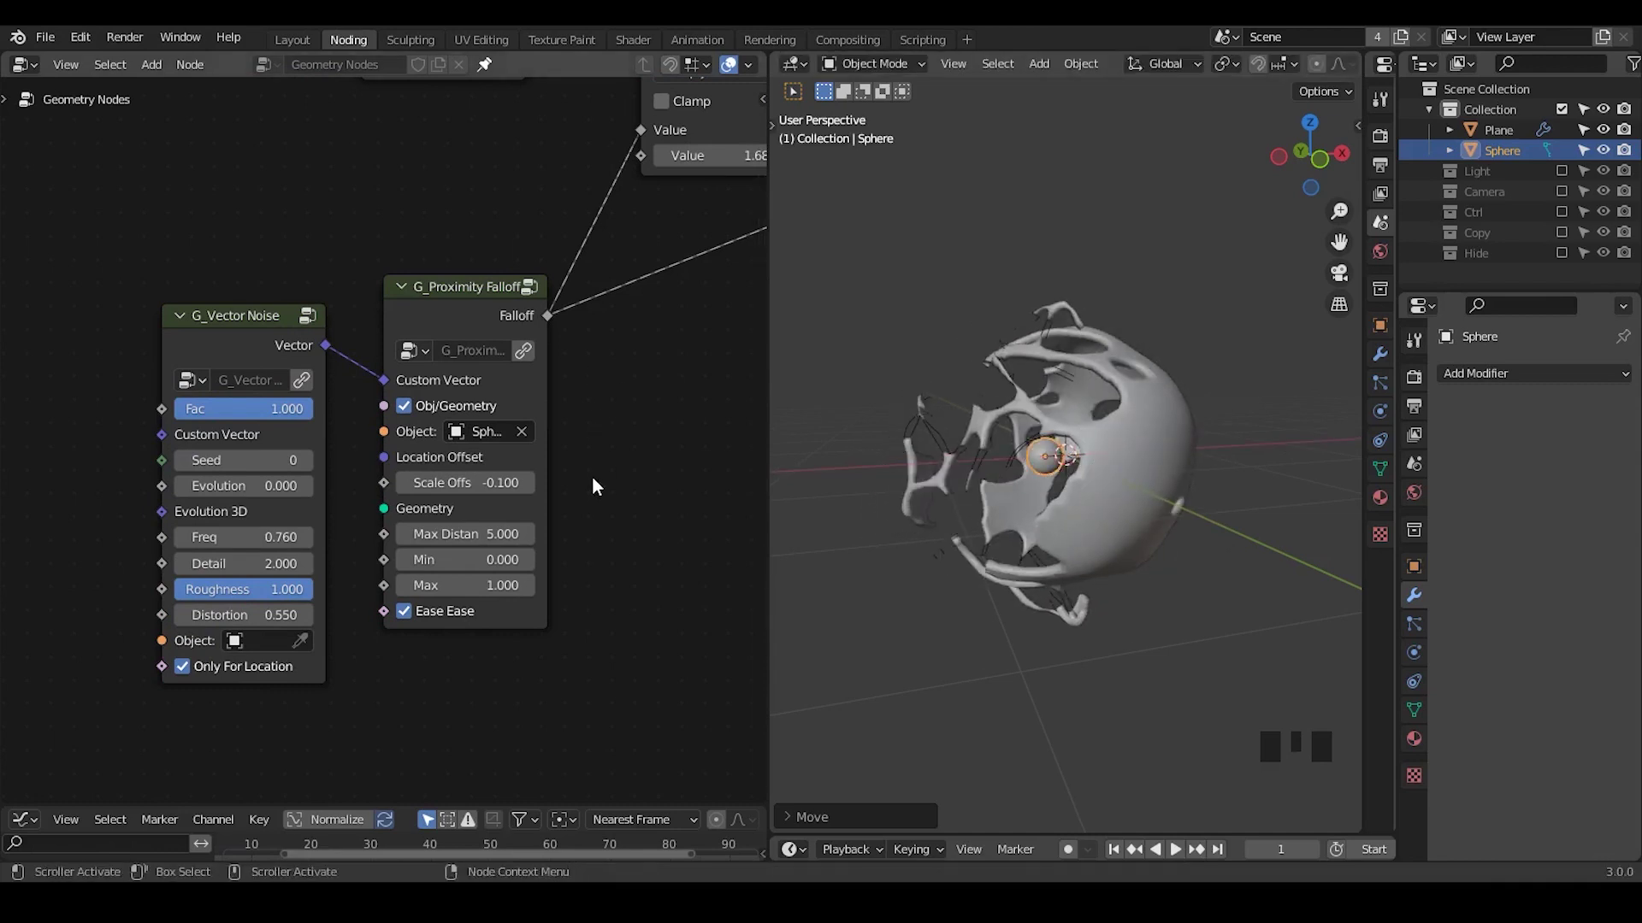
- Pan to the falloff nodes and search the add-node menu for 'noise'
{"action": "left_click_drag", "start_coordinate": [598, 479], "coordinate": [652, 301]}
{"action": "left_click", "coordinate": [653, 301]}
{"action": "middle_click", "coordinate": [577, 425]}
{"action": "left_click_drag", "start_coordinate": [527, 540], "coordinate": [956, 428]}
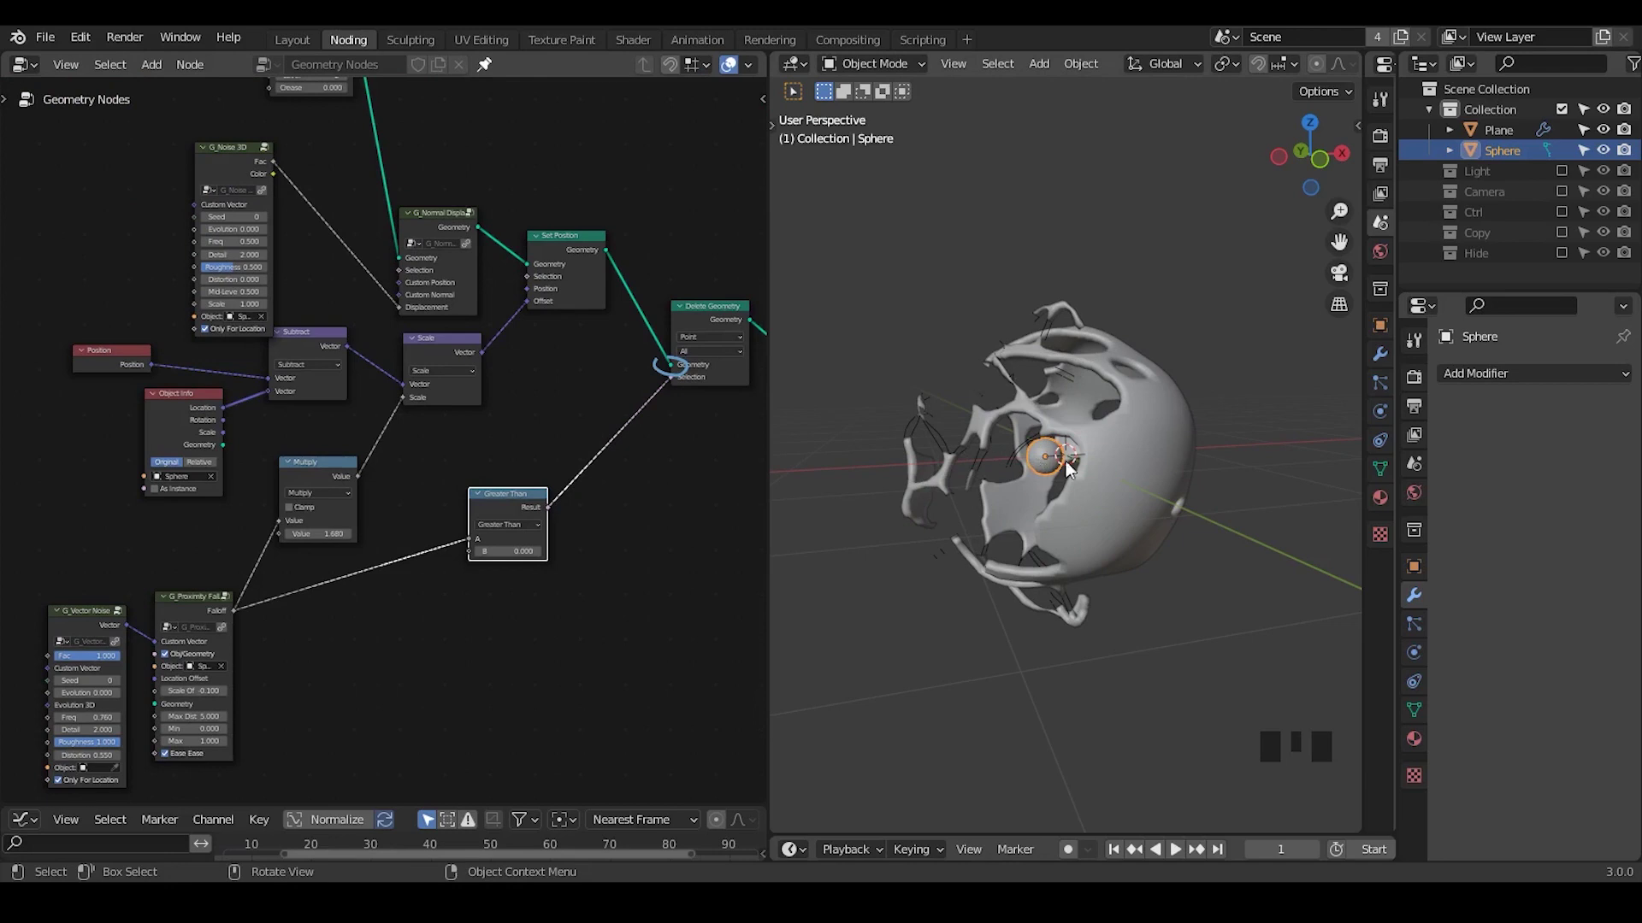
{"action": "left_click_drag", "start_coordinate": [633, 604], "coordinate": [470, 478]}
{"action": "key", "text": "ctrl+a"}
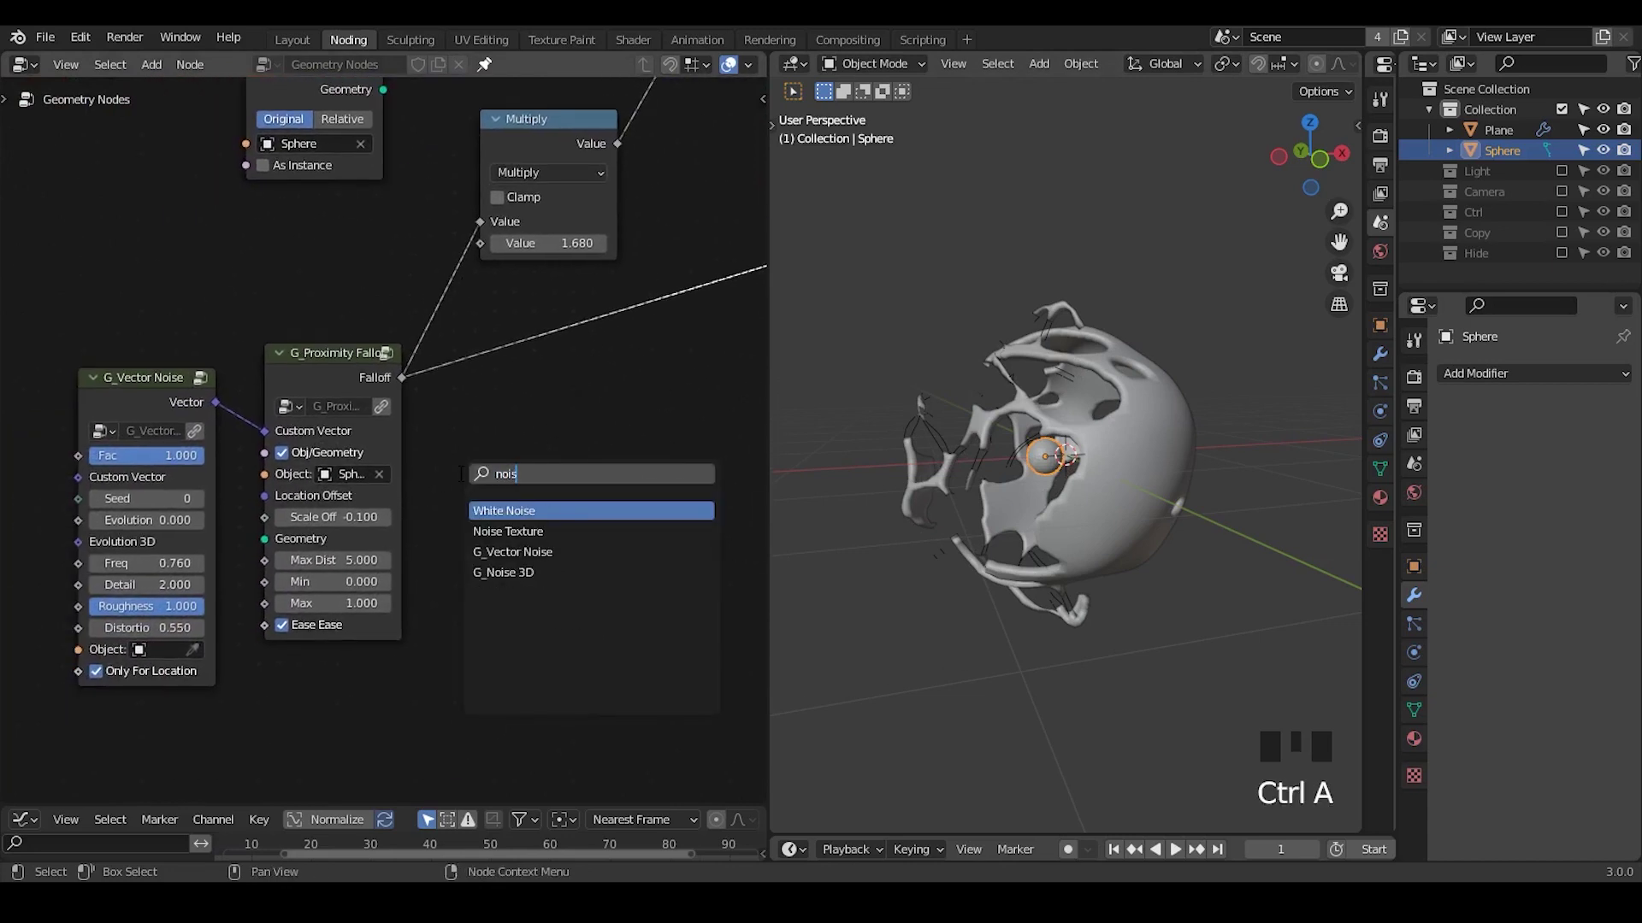
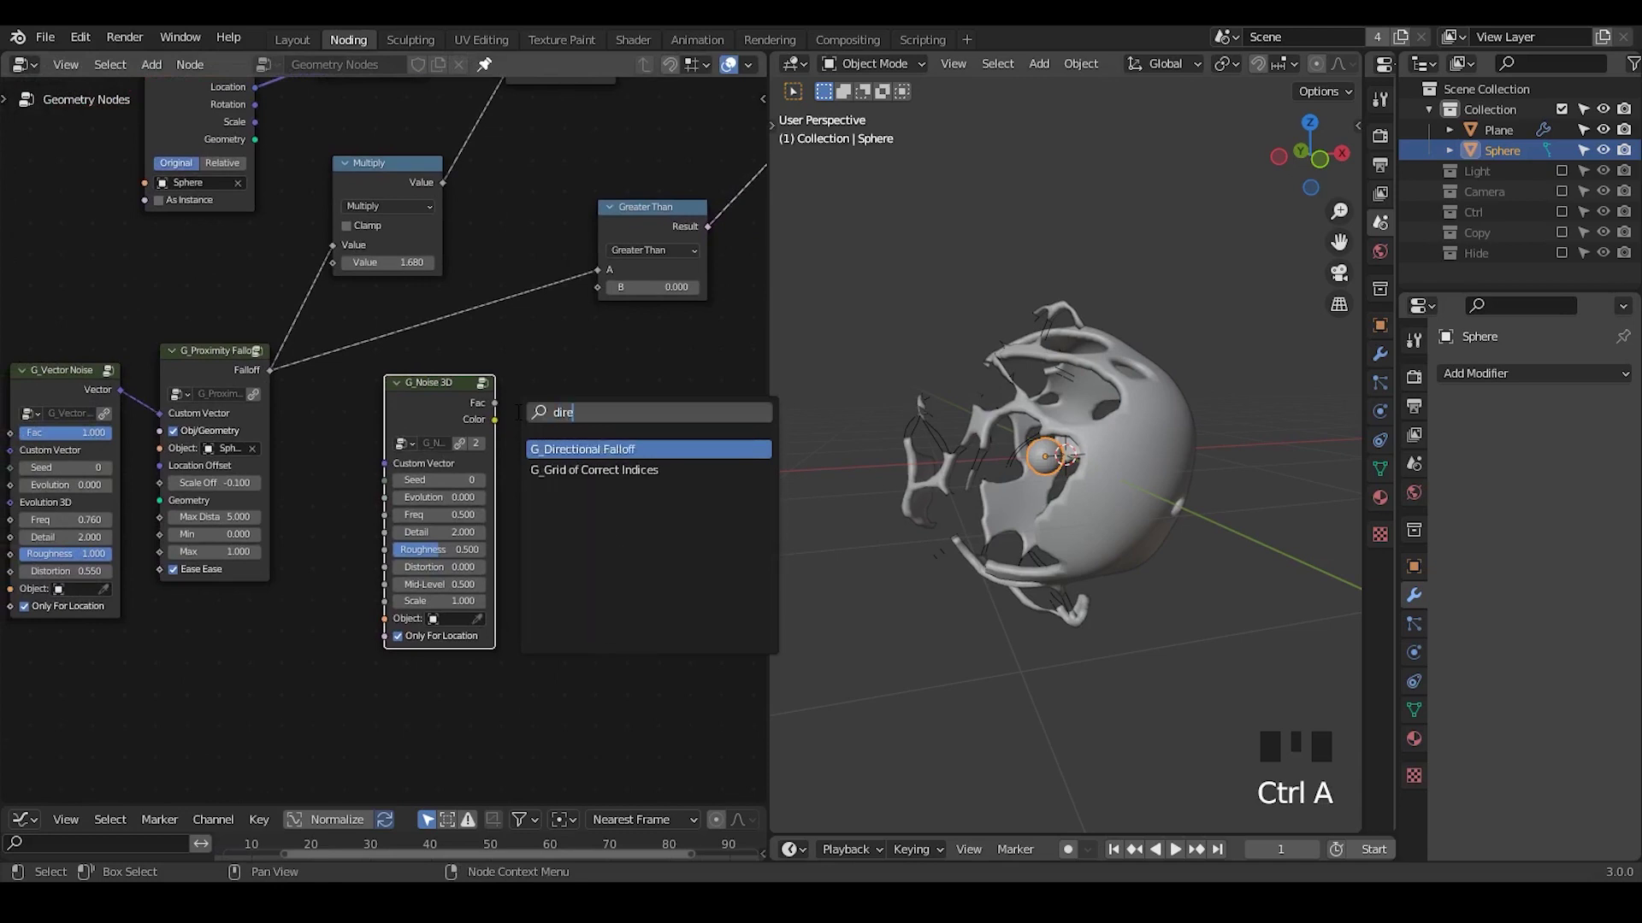
- Add a G_Directional Falloff node group and remove the unneeded noise node
{"action": "left_click", "coordinate": [450, 407]}
{"action": "key", "text": "x"}
{"action": "left_click", "coordinate": [563, 444]}
{"action": "key", "text": "ctrl+a"}
{"action": "key", "text": "l"}
{"action": "key", "text": "f"}
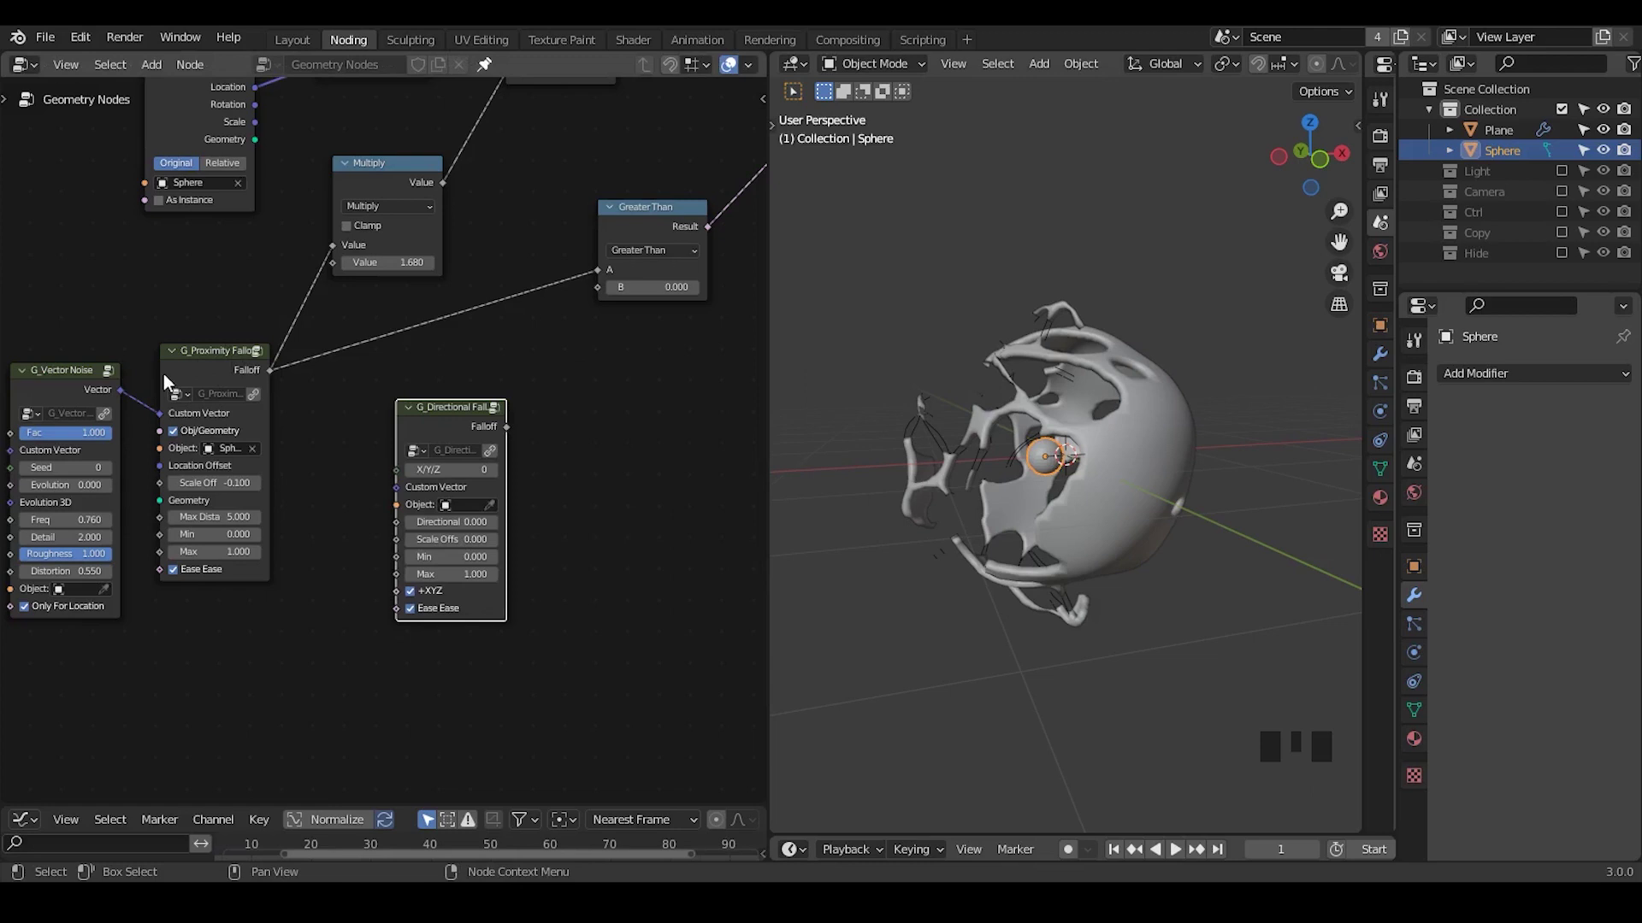
- Set the directional falloff's object to the small Sphere and link its Falloff into the comparison
{"action": "left_click_drag", "start_coordinate": [464, 437], "coordinate": [348, 519]}
{"action": "left_click_drag", "start_coordinate": [349, 519], "coordinate": [322, 302]}
{"action": "right_click", "coordinate": [322, 303]}
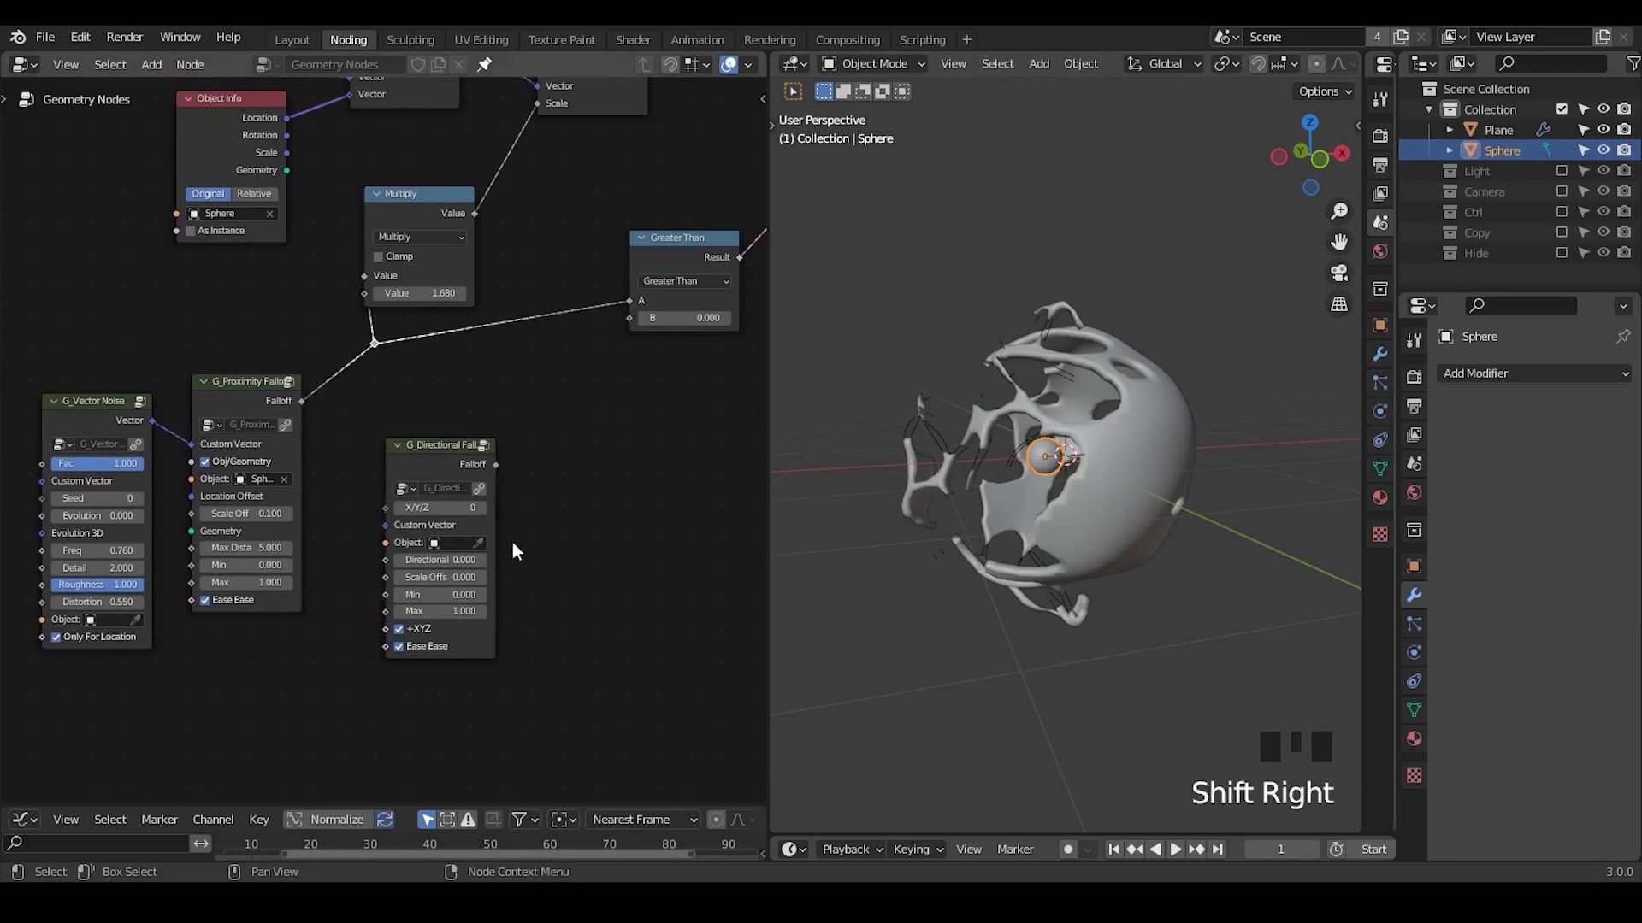
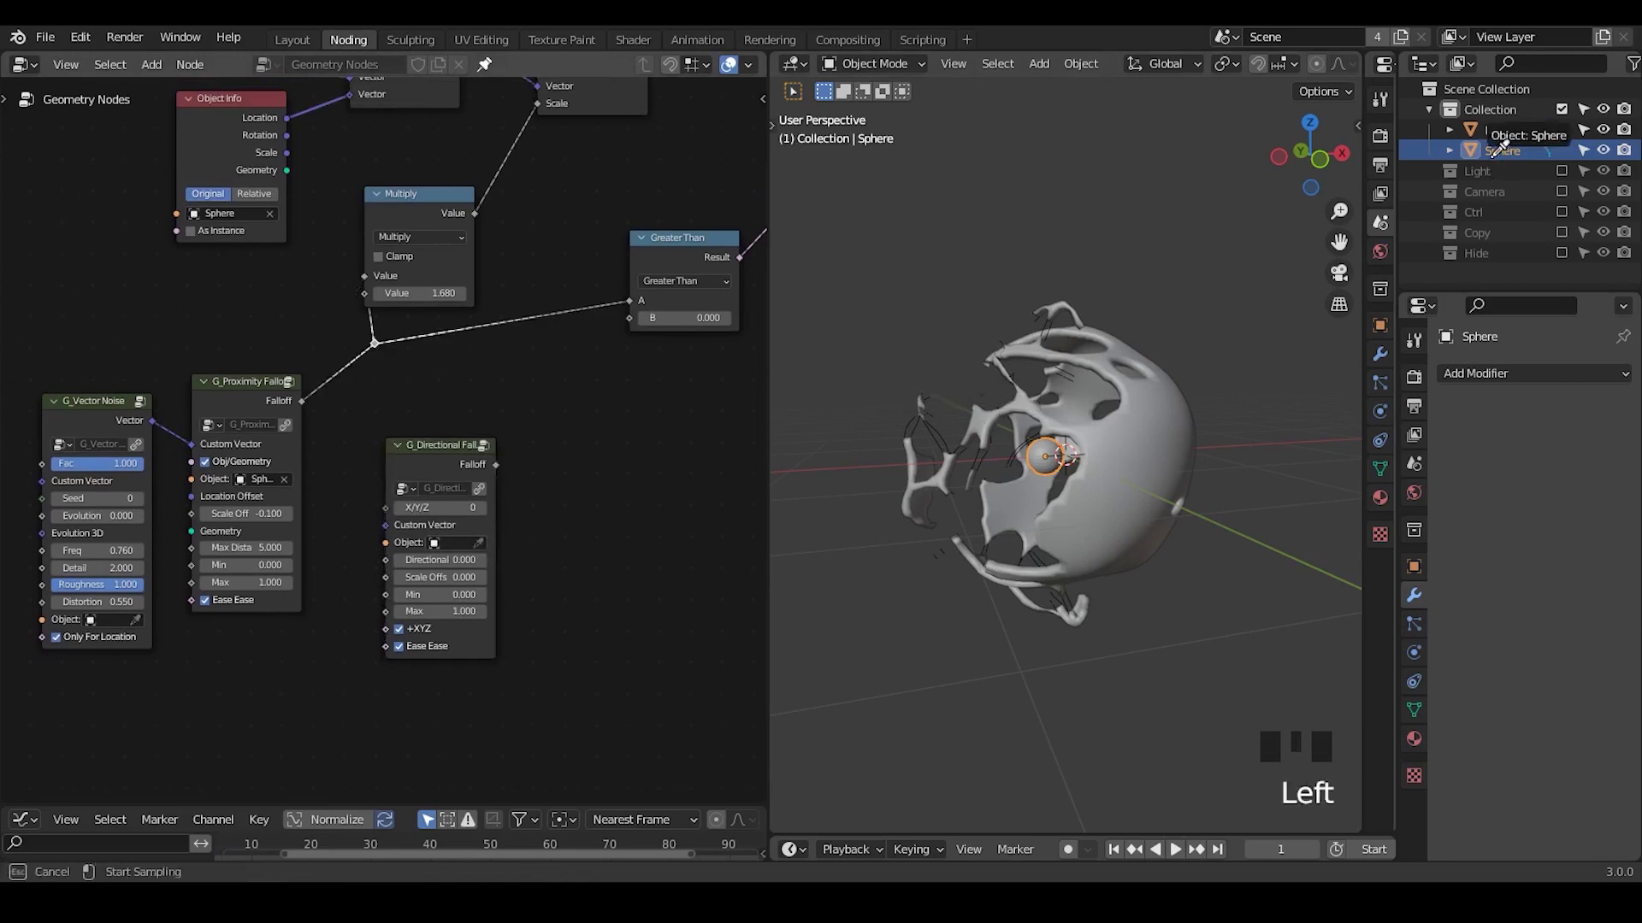
{"action": "left_click_drag", "start_coordinate": [498, 470], "coordinate": [519, 445]}
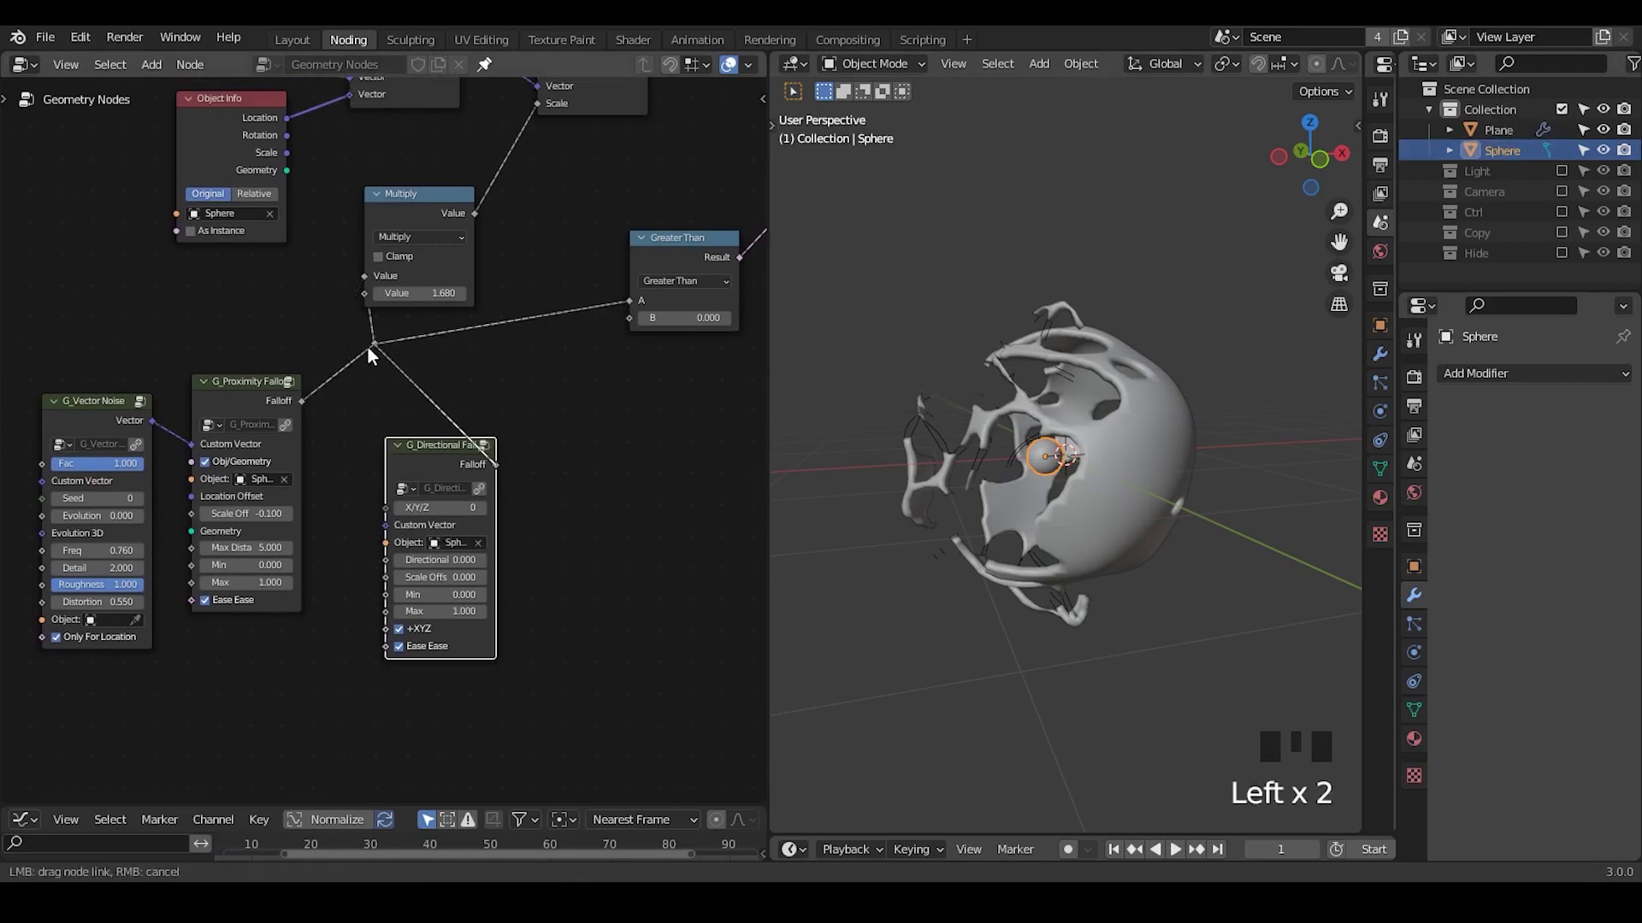
{"action": "left_click_drag", "start_coordinate": [1145, 511], "coordinate": [1128, 491]}
- Move the small sphere along X so the directional falloff reshapes the fragments
{"action": "key", "text": "g"}
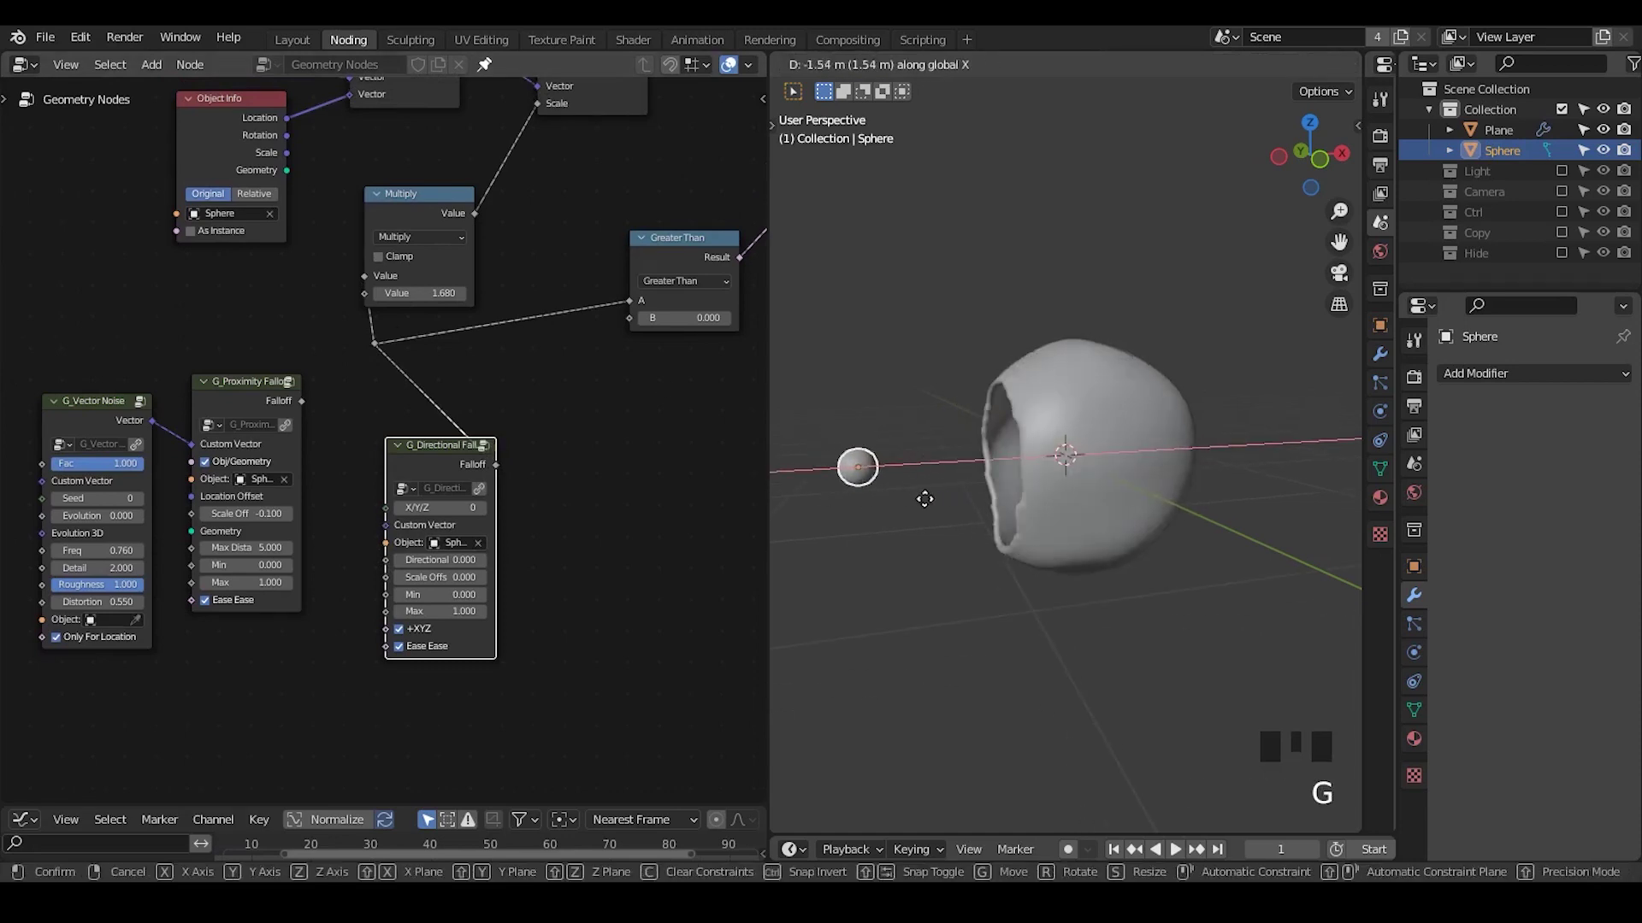
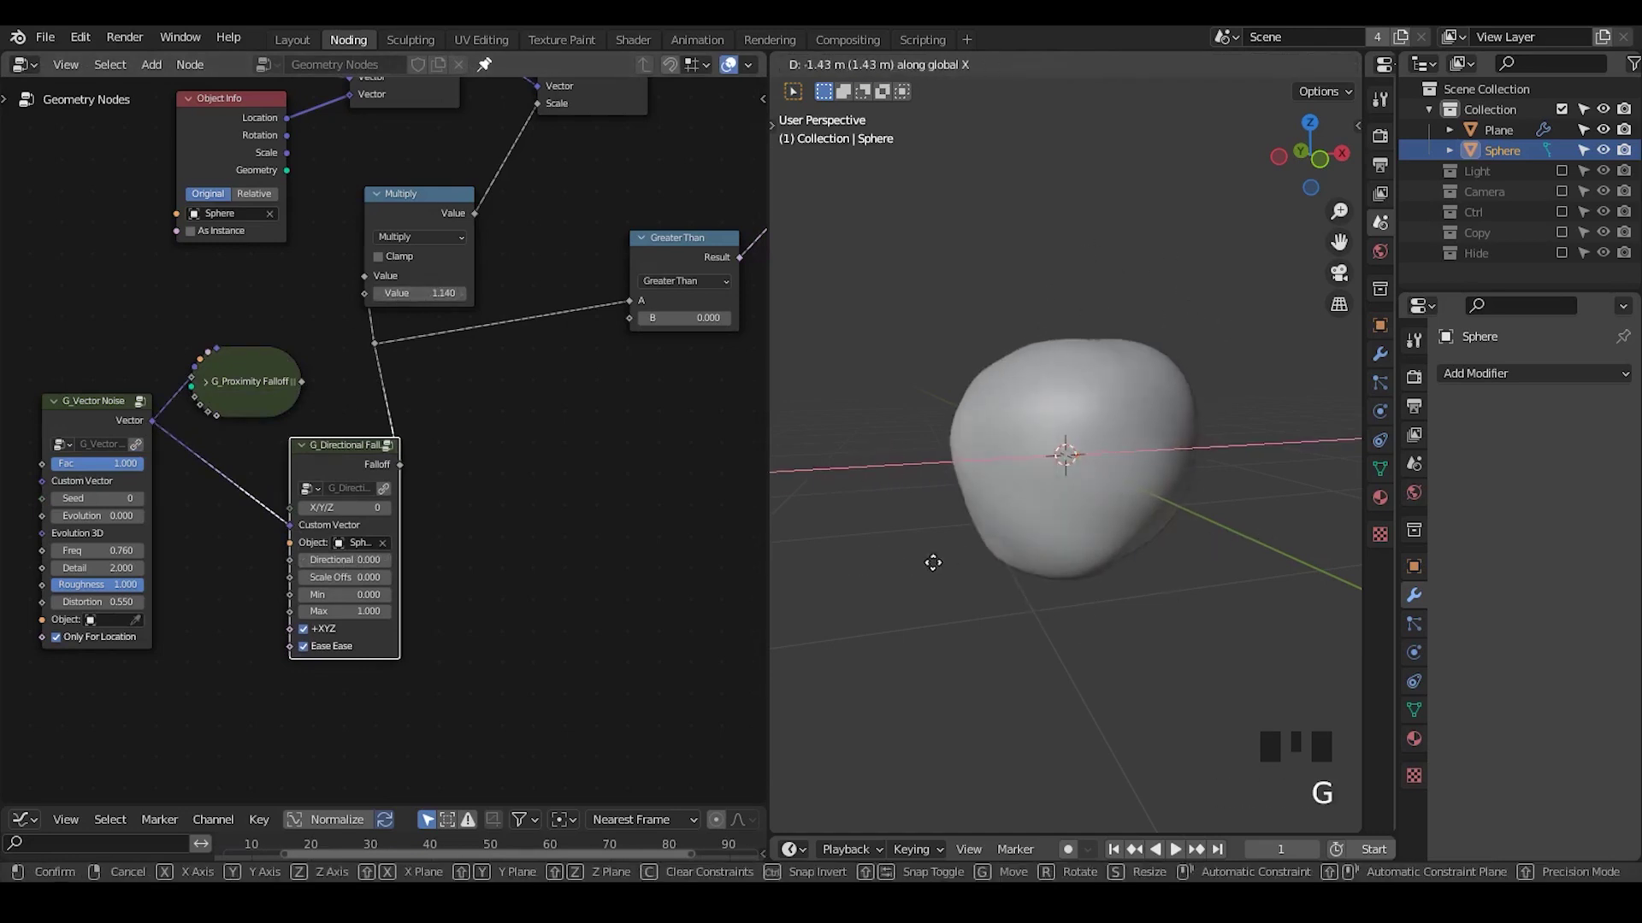
{"action": "key", "text": "ctrl+shift+alt+w"}
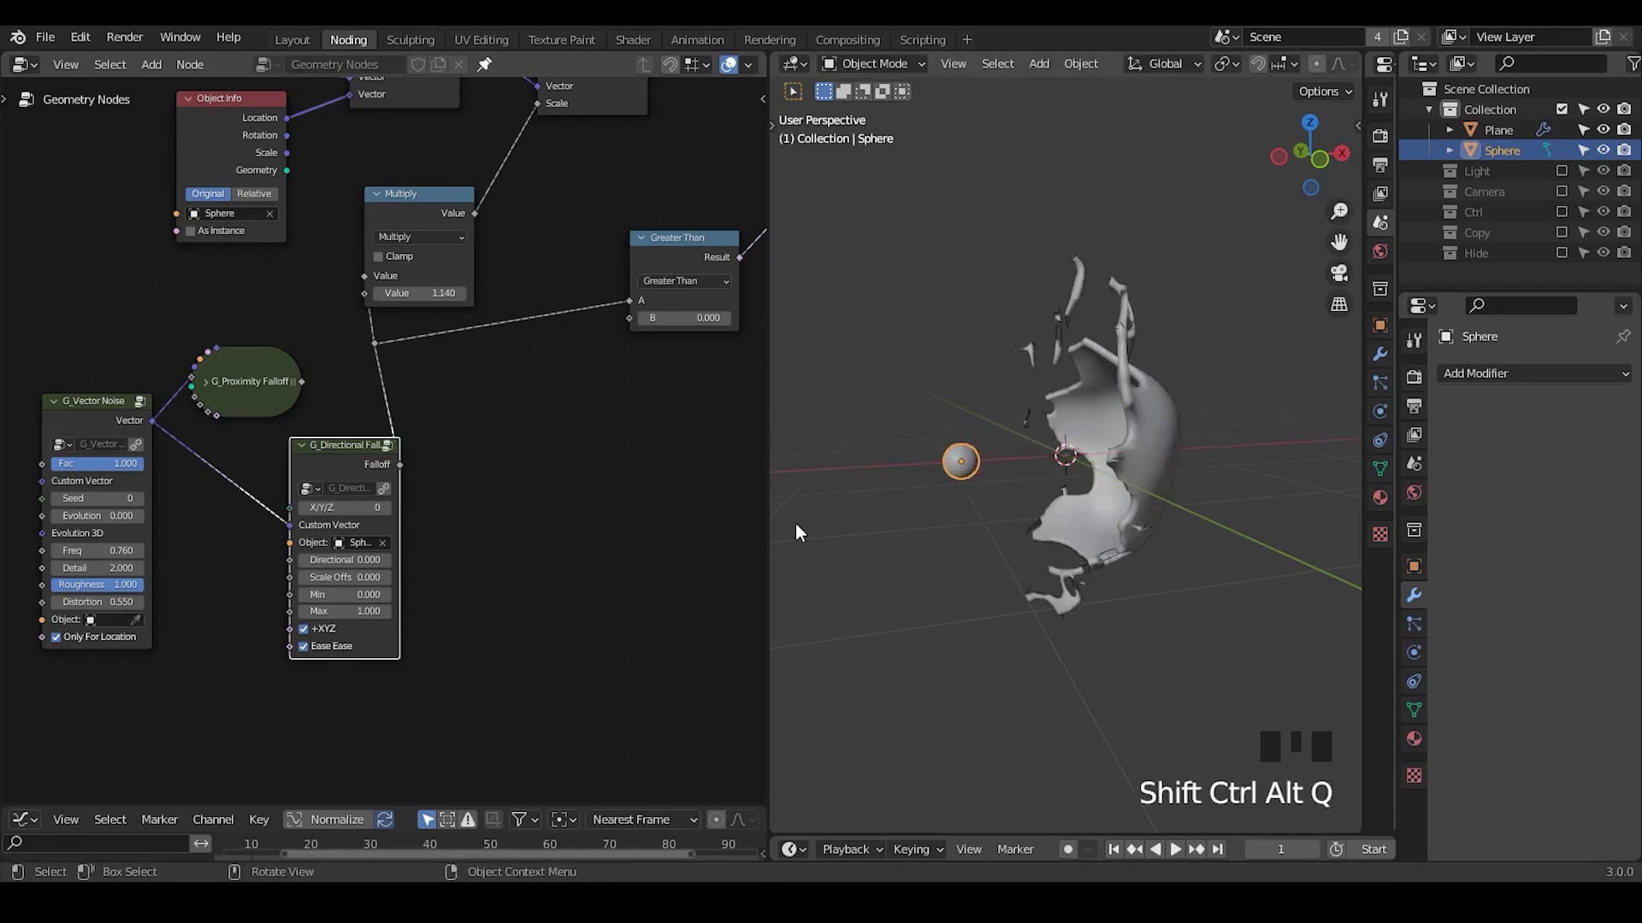
{"action": "key", "text": "g"}
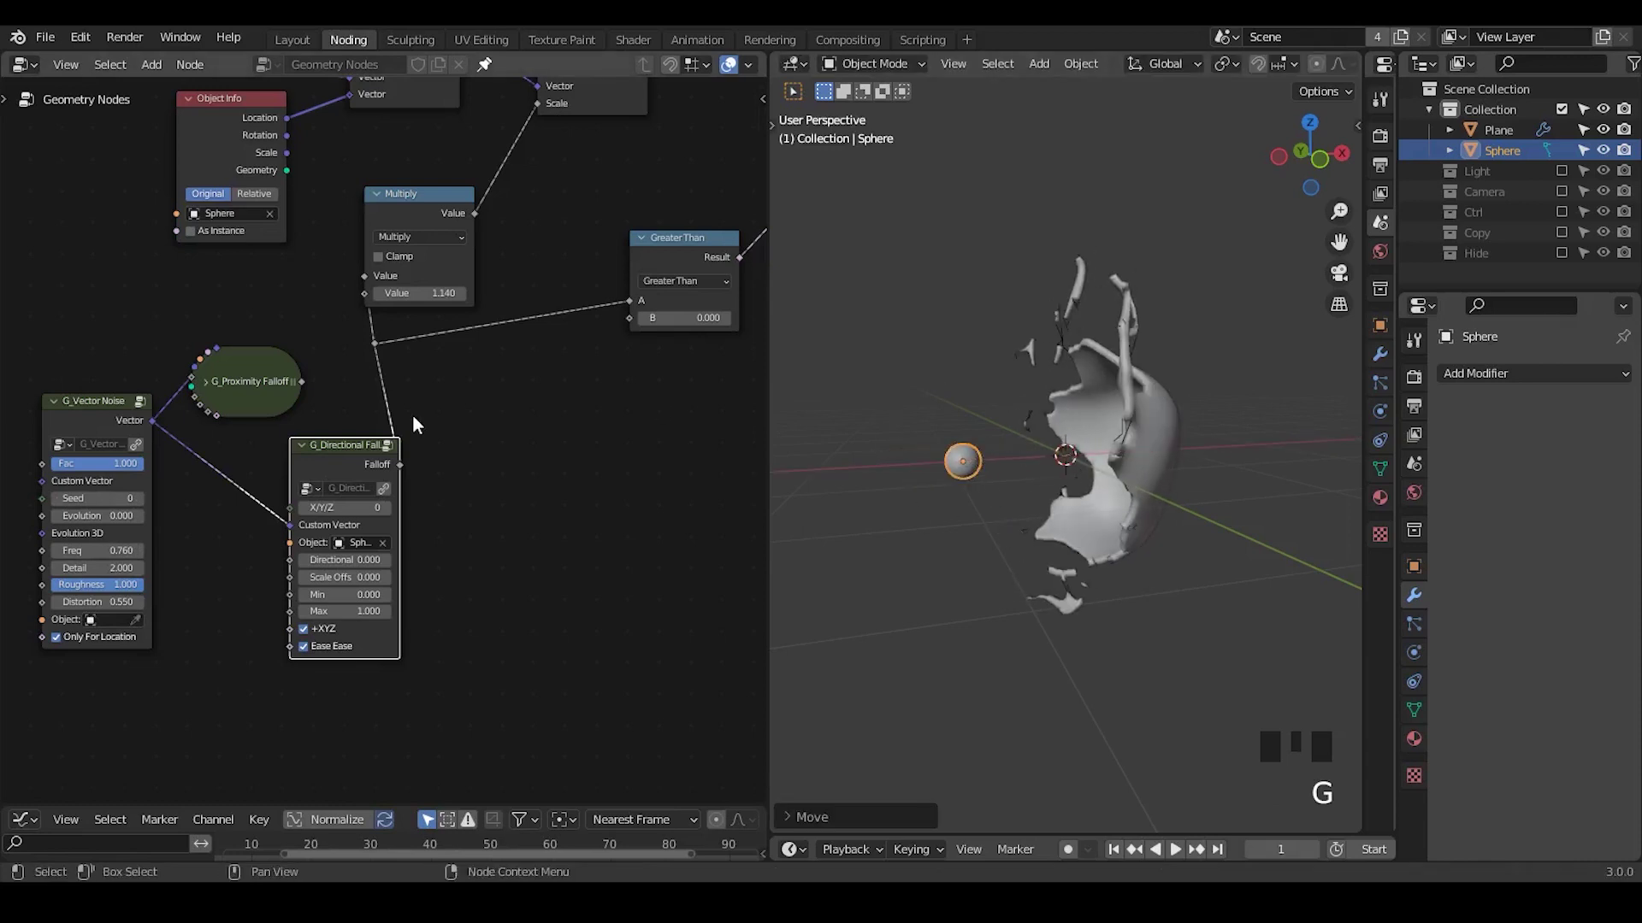
- Expand the G_Proximity Falloff node, duplicate it and arrange both near the directional falloff
{"action": "left_click_drag", "start_coordinate": [356, 458], "coordinate": [349, 362]}
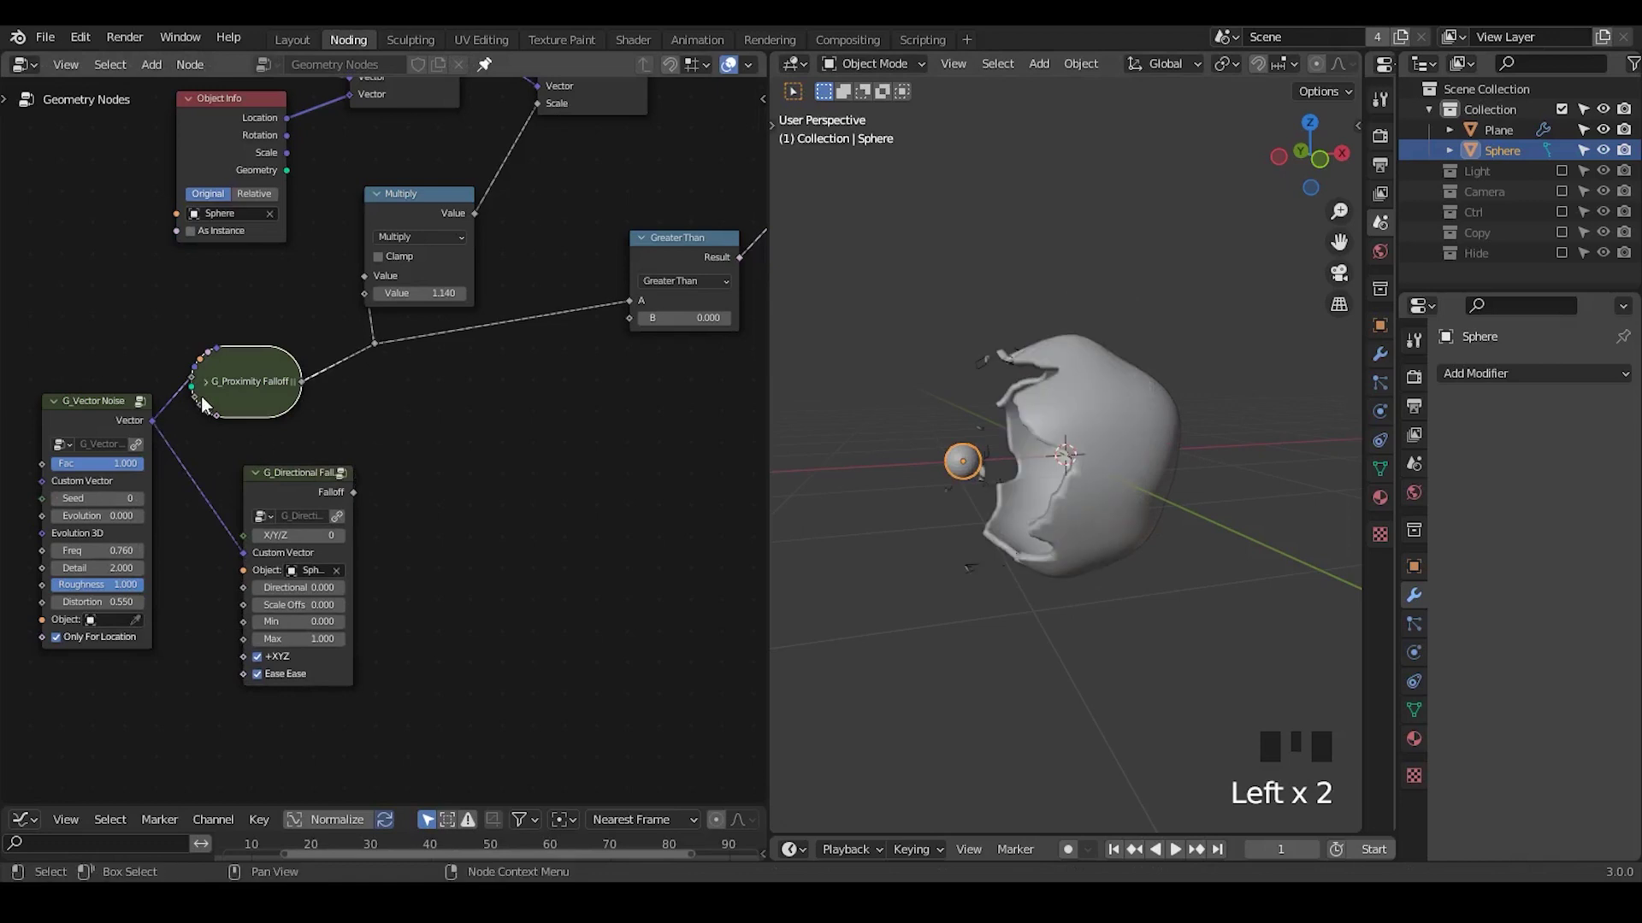
{"action": "left_click", "coordinate": [227, 401]}
{"action": "left_click_drag", "start_coordinate": [259, 353], "coordinate": [986, 437]}
{"action": "key", "text": "g"}
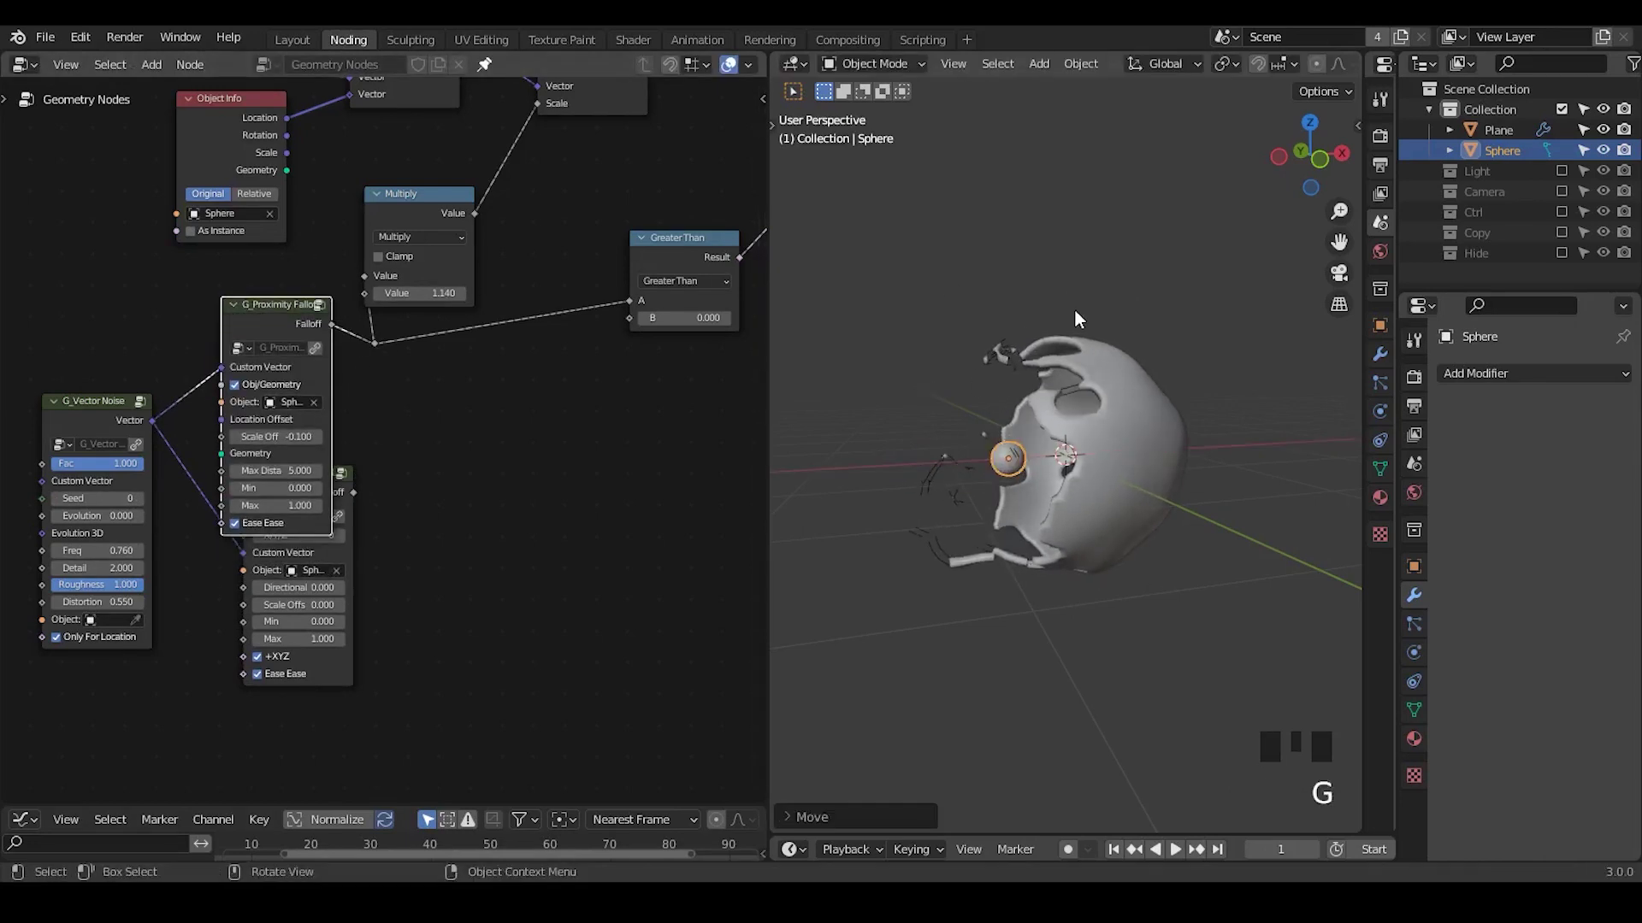
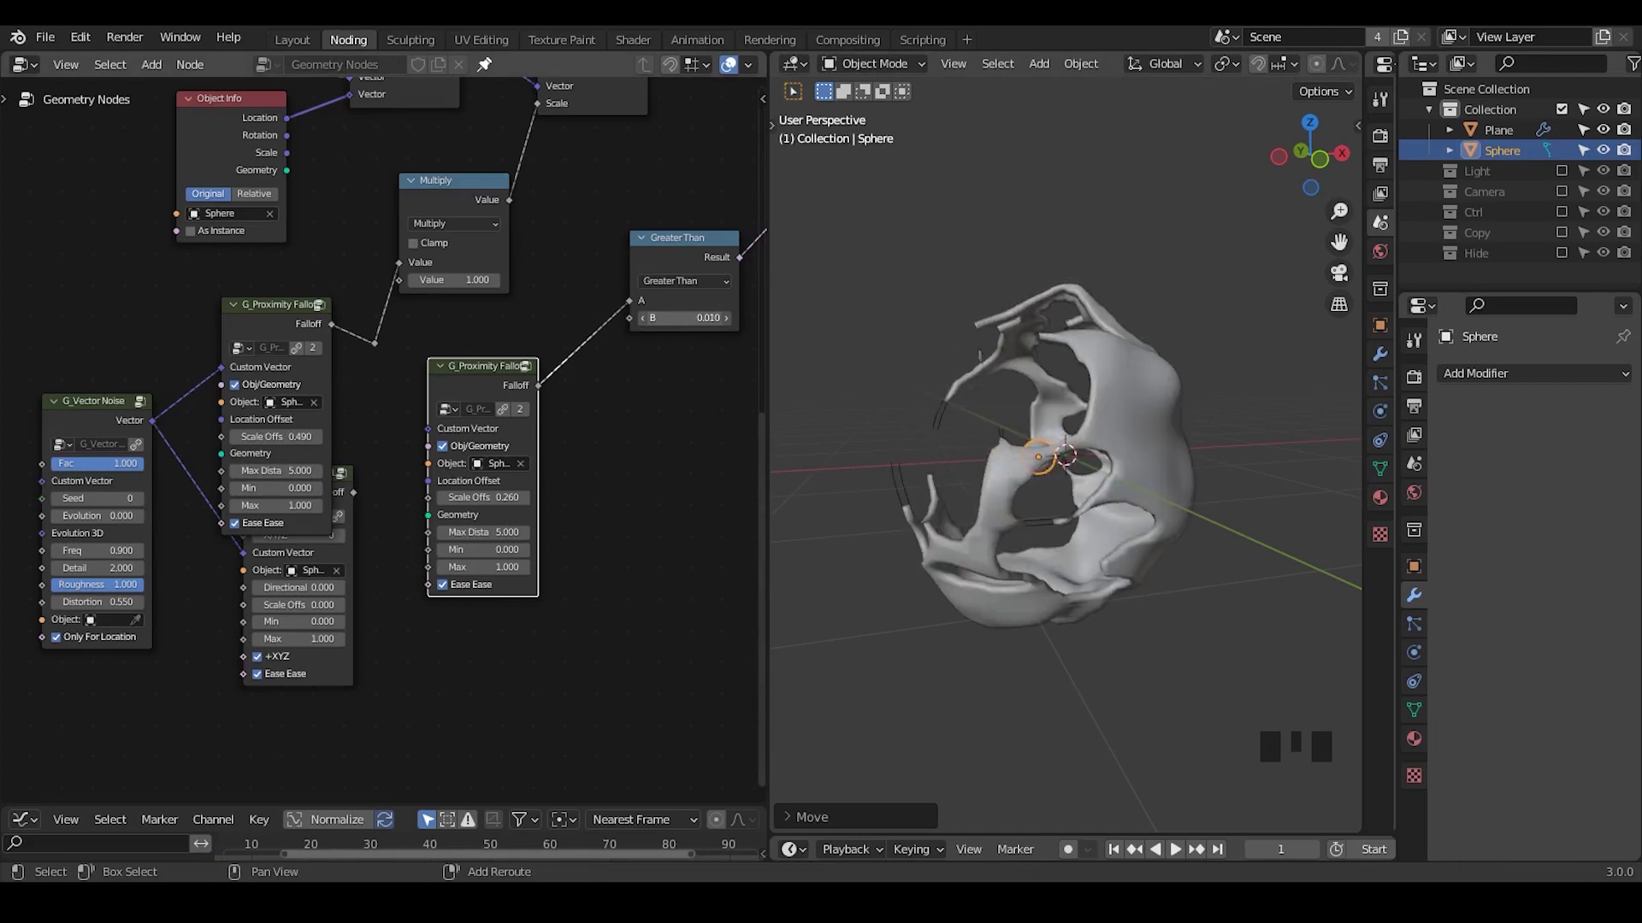
- Move the small sphere along X to check the falloff holes
{"action": "key", "text": "g"}
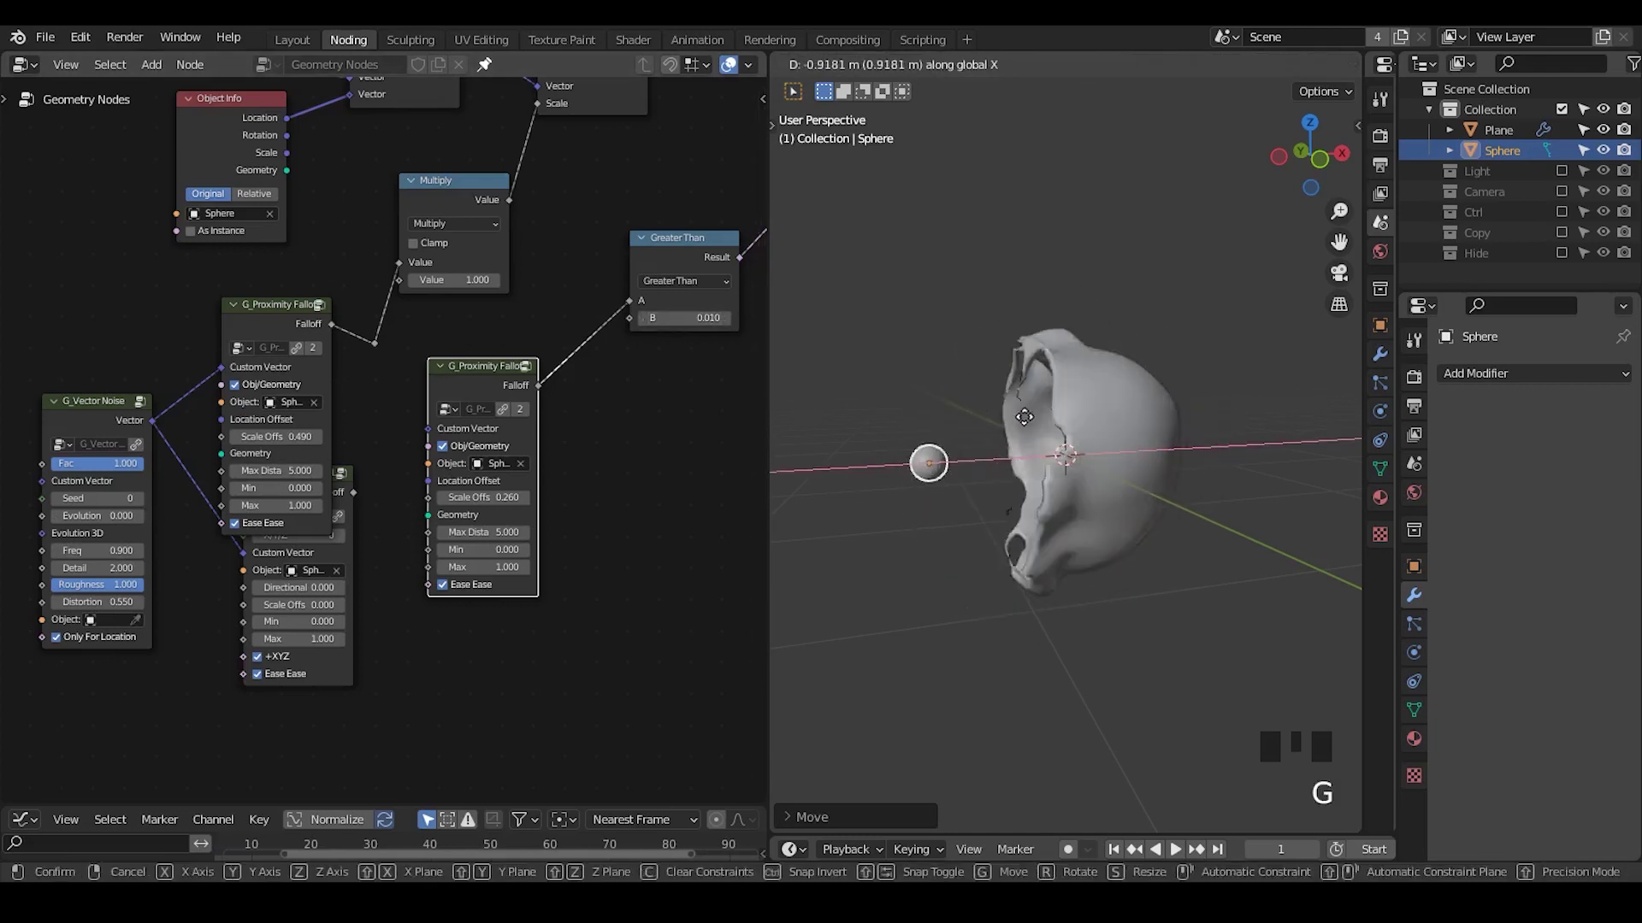
{"action": "left_click", "coordinate": [348, 504]}
{"action": "key", "text": "g"}
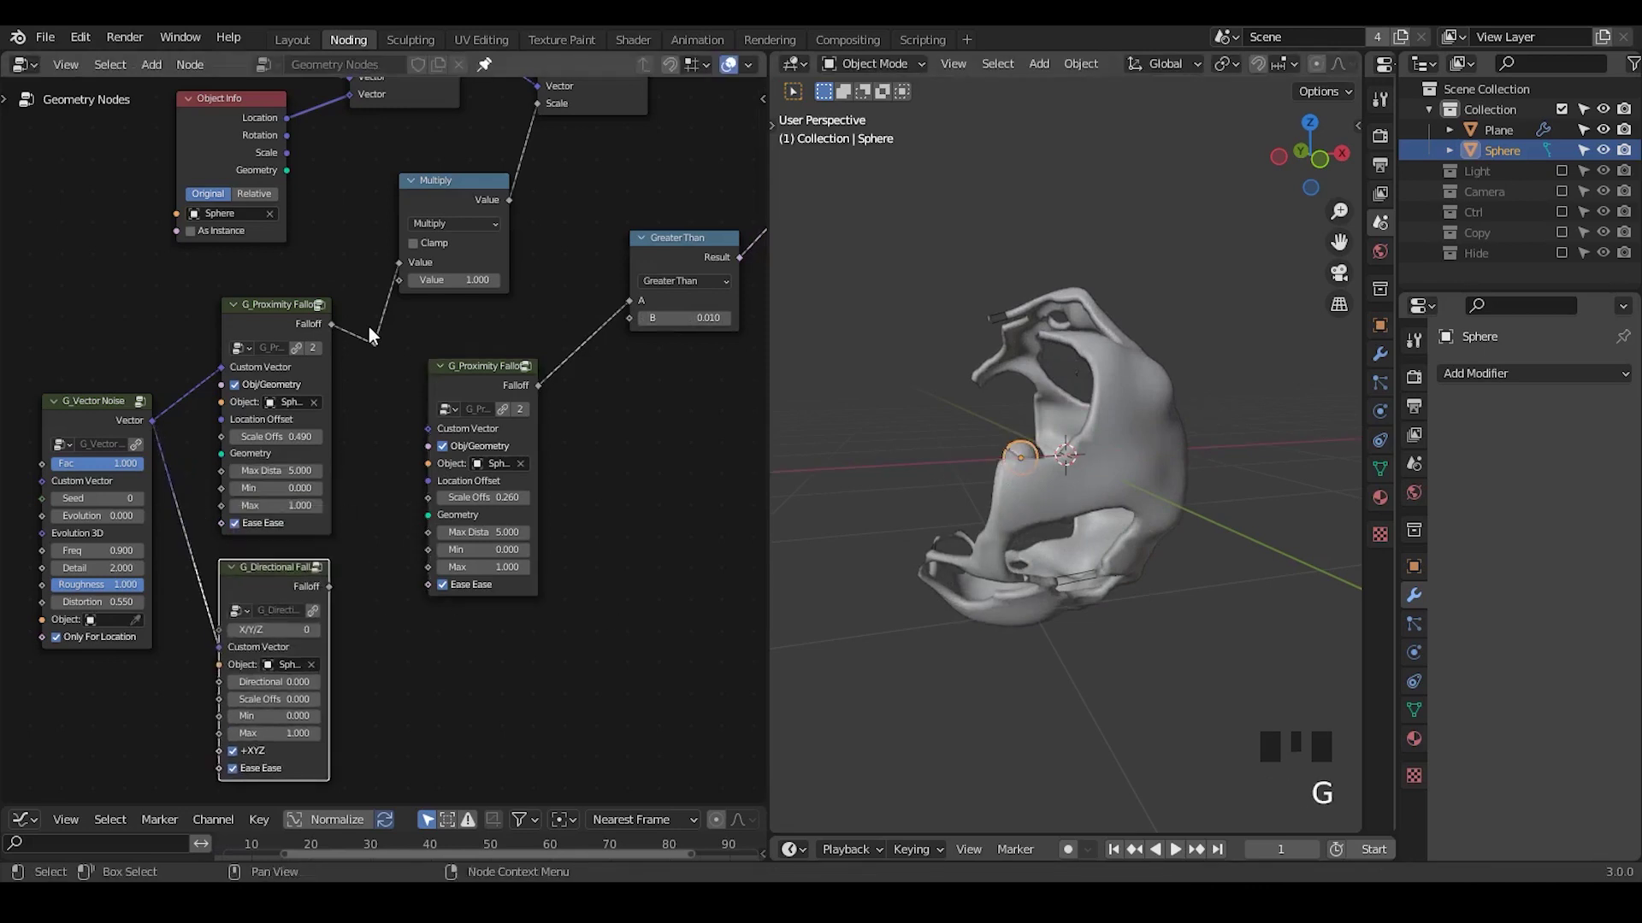
- Set Scale Offsets 0.490 and 0.260, link the falloffs to Multiply and Greater Than with B 0.010
{"action": "left_click_drag", "start_coordinate": [410, 330], "coordinate": [279, 301]}
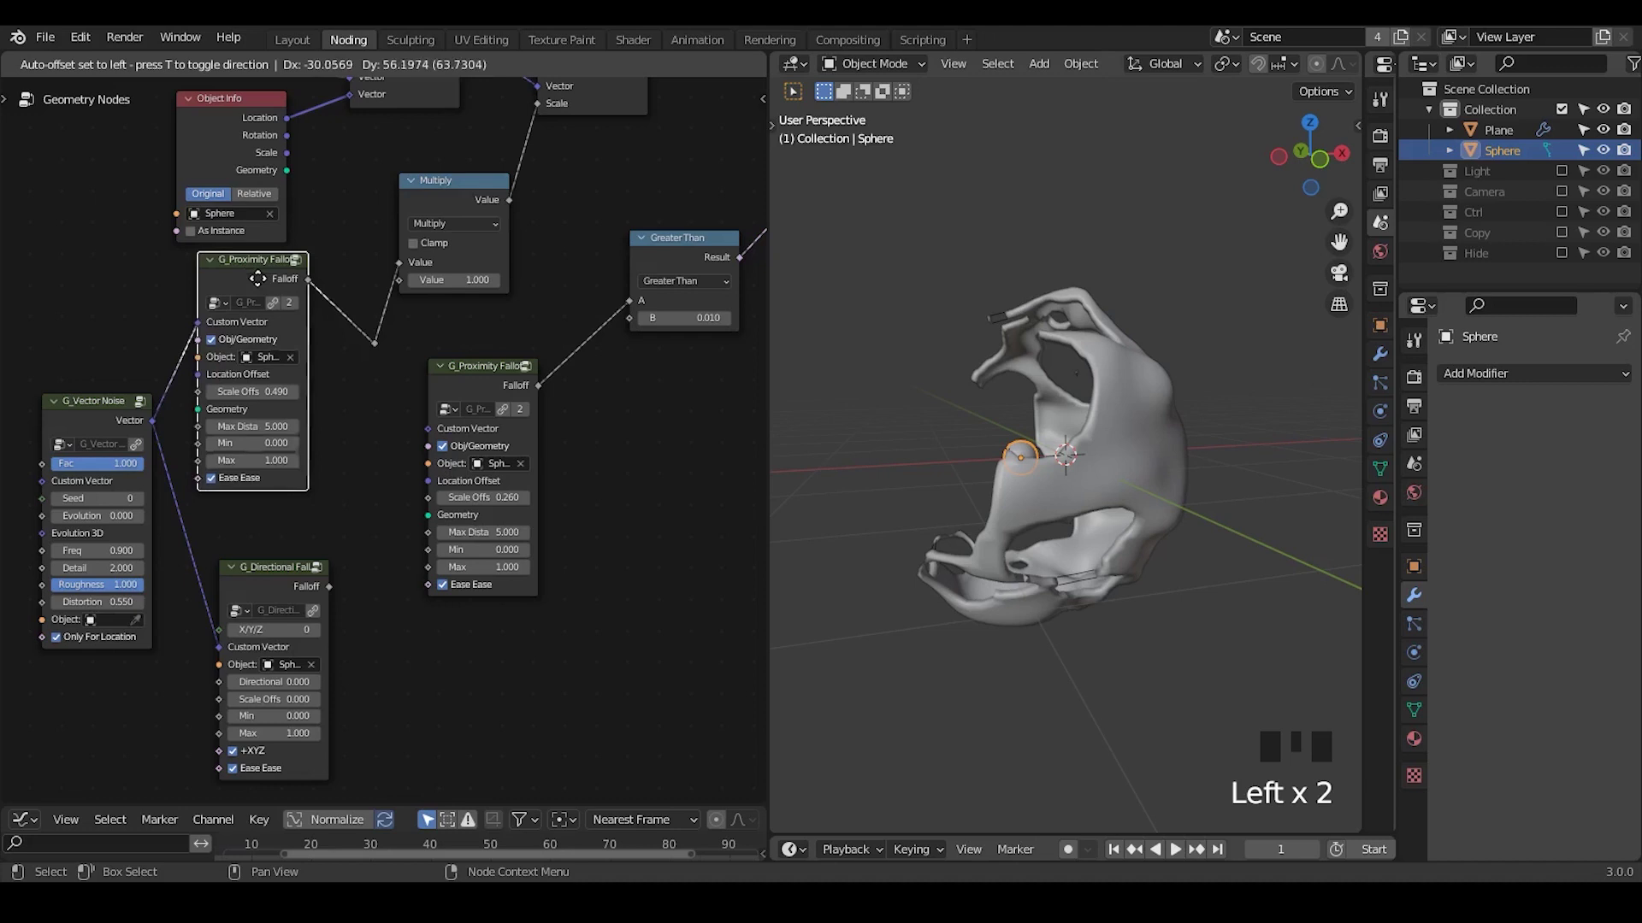
{"action": "left_click", "coordinate": [283, 583]}
{"action": "left_click", "coordinate": [499, 380]}
{"action": "left_click", "coordinate": [265, 298]}
{"action": "left_click", "coordinate": [509, 392]}
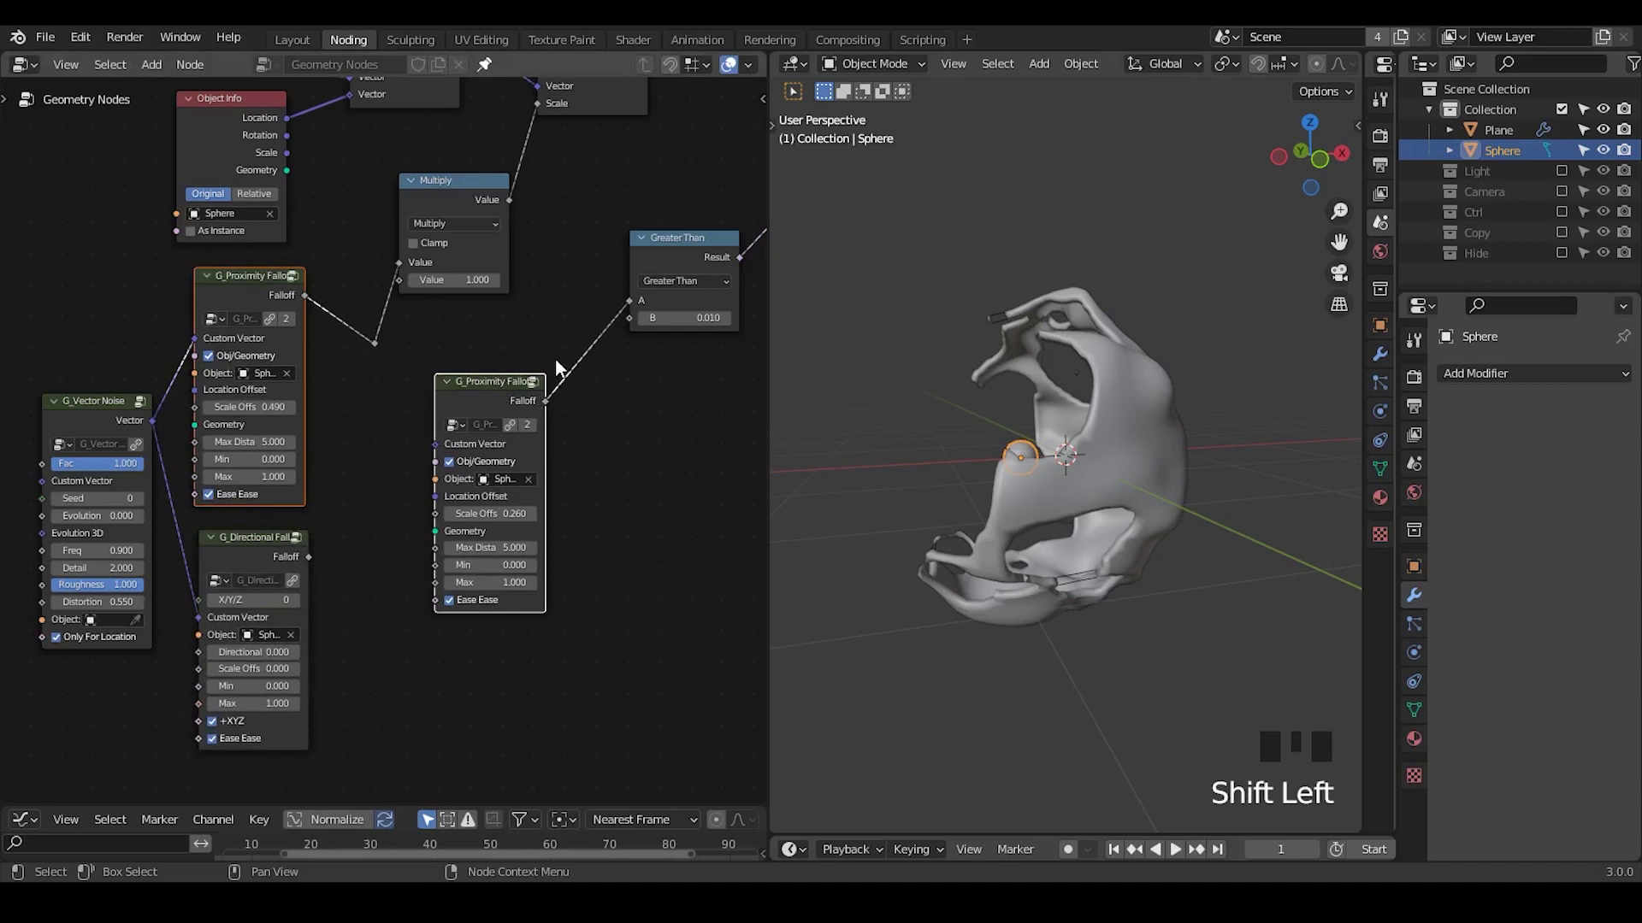
{"action": "left_click_drag", "start_coordinate": [391, 328], "coordinate": [458, 217]}
{"action": "key", "text": "ctrl+x"}
- Move the small sphere along X clear of the big sphere
{"action": "left_click", "coordinate": [459, 207]}
{"action": "key", "text": "g"}
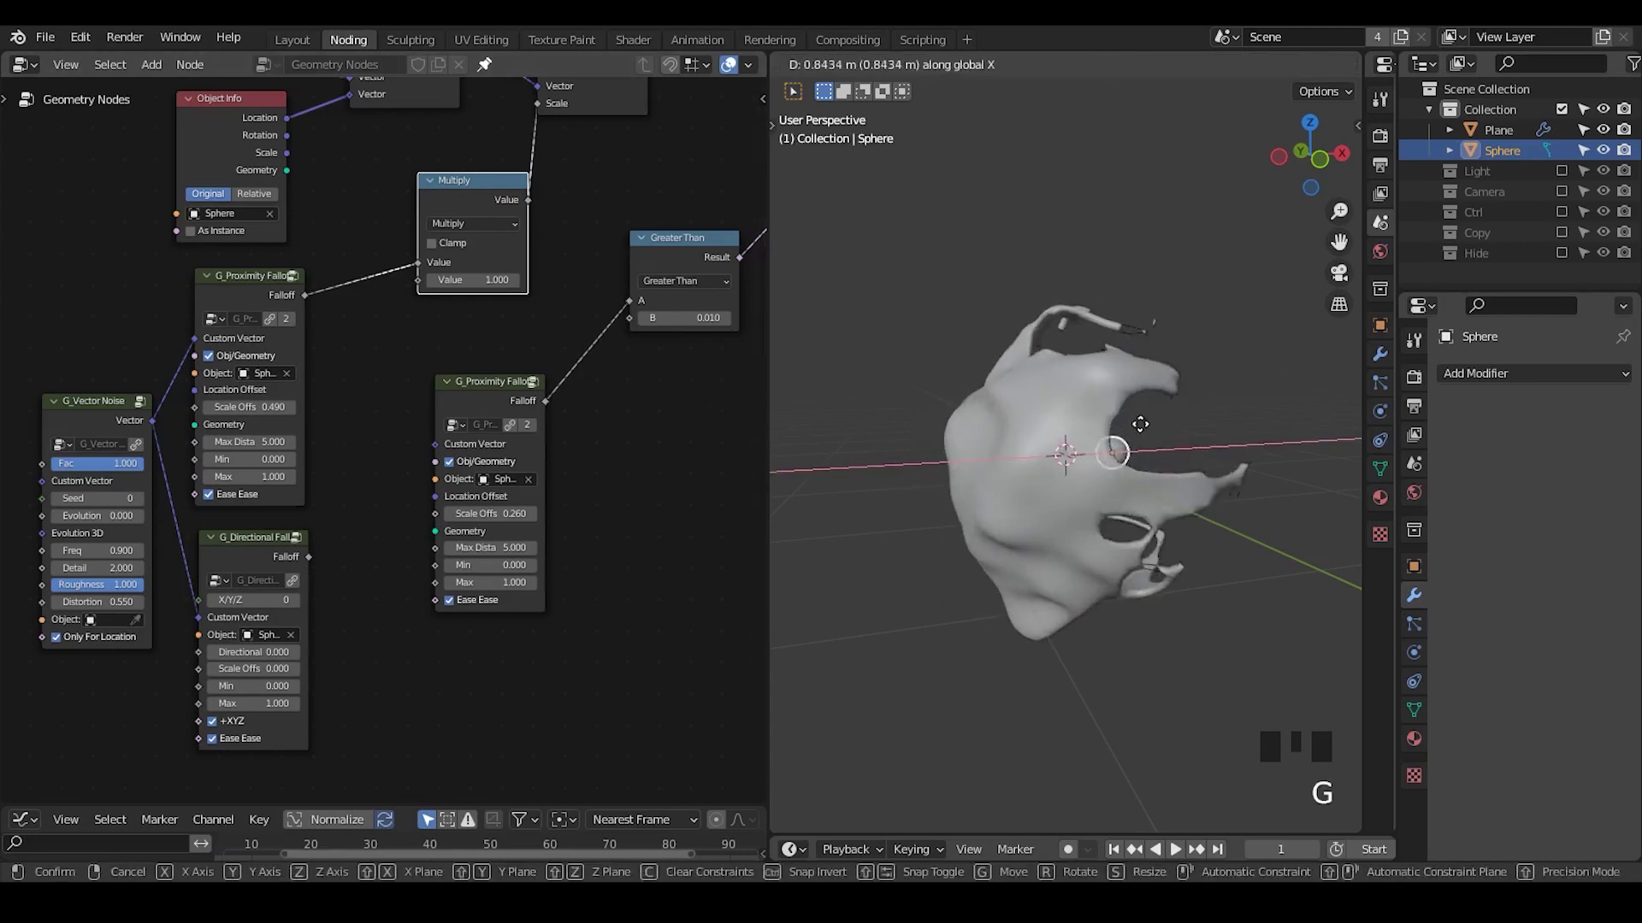
{"action": "left_click", "coordinate": [1331, 159]}
- In front view slide the small sphere to the right and sketch an annotation circle around it
{"action": "left_click_drag", "start_coordinate": [1131, 461], "coordinate": [1114, 458]}
{"action": "key", "text": "g"}
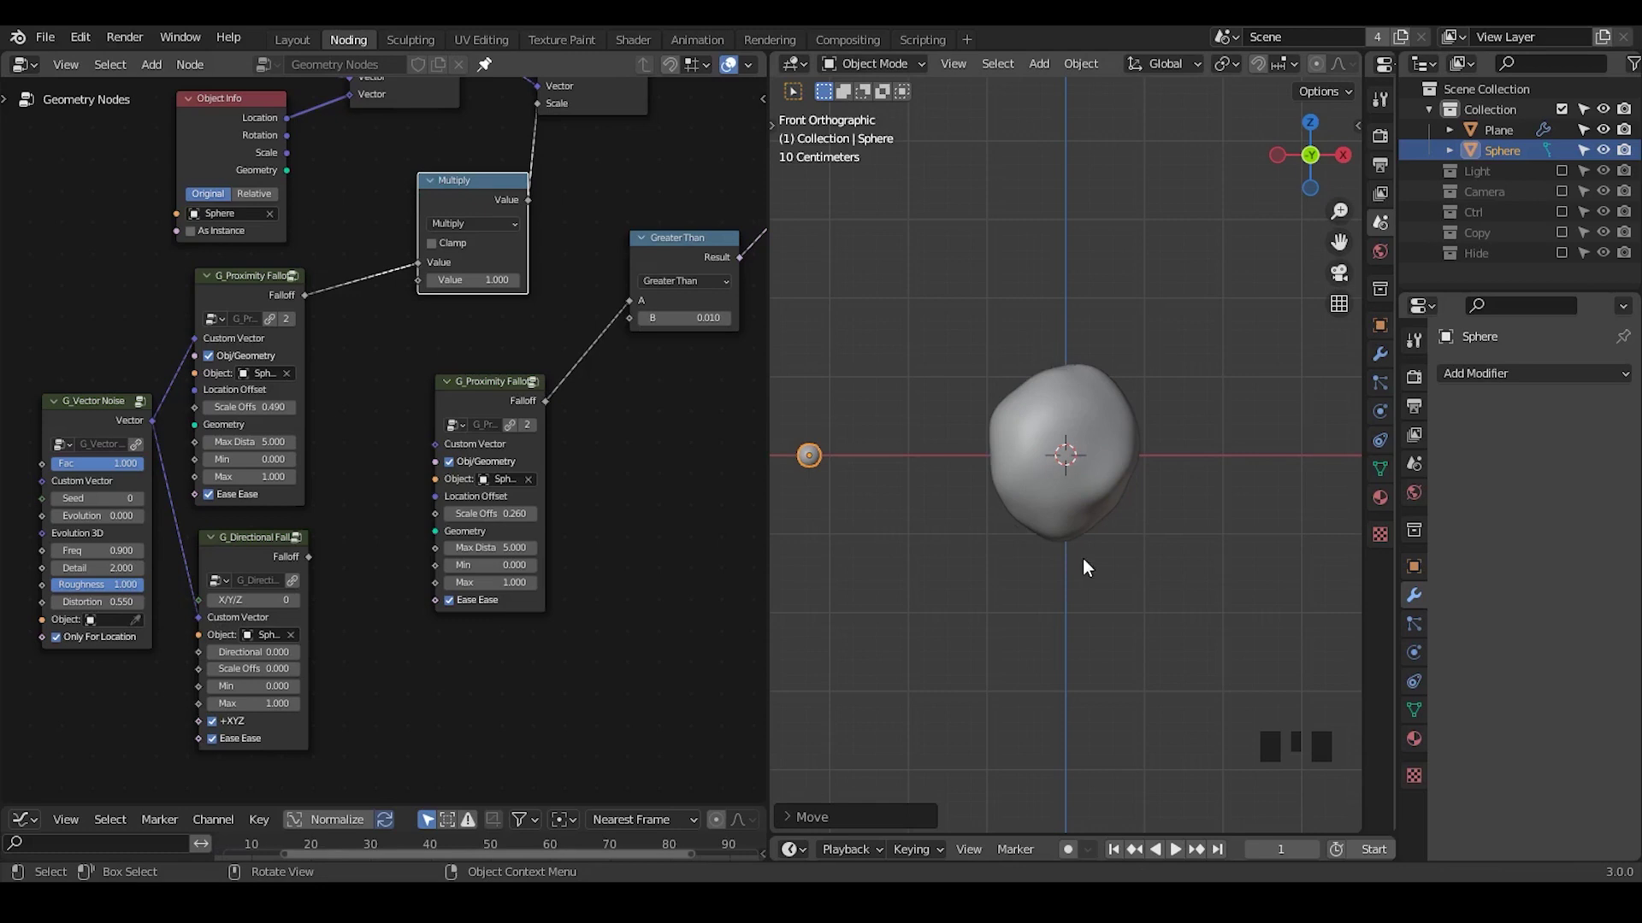
{"action": "key", "text": "g"}
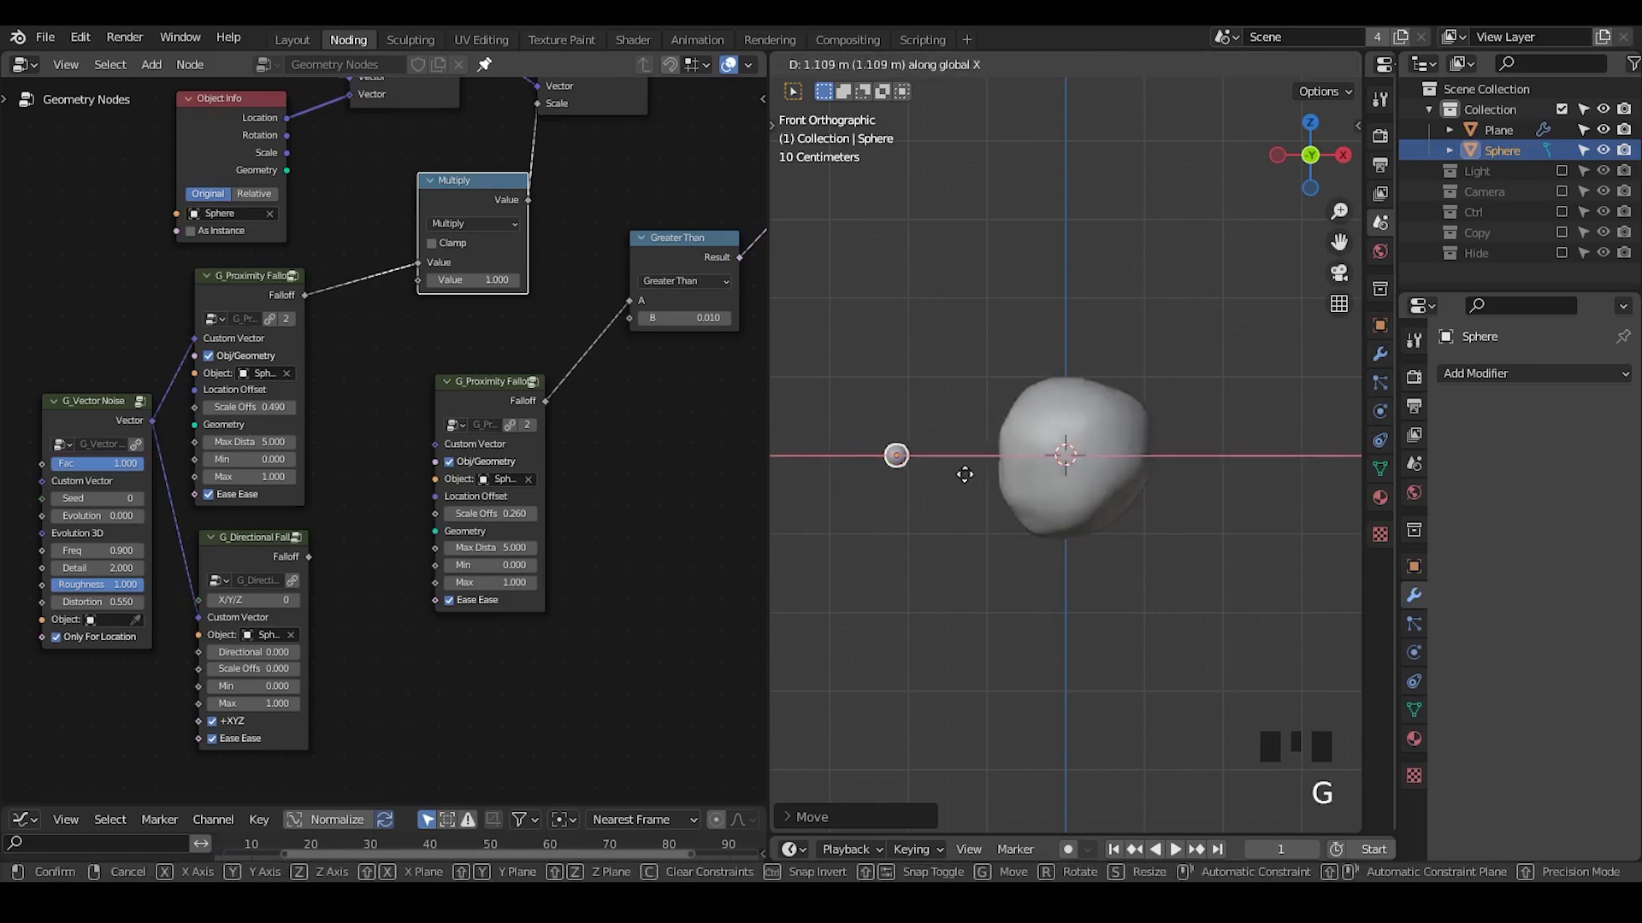
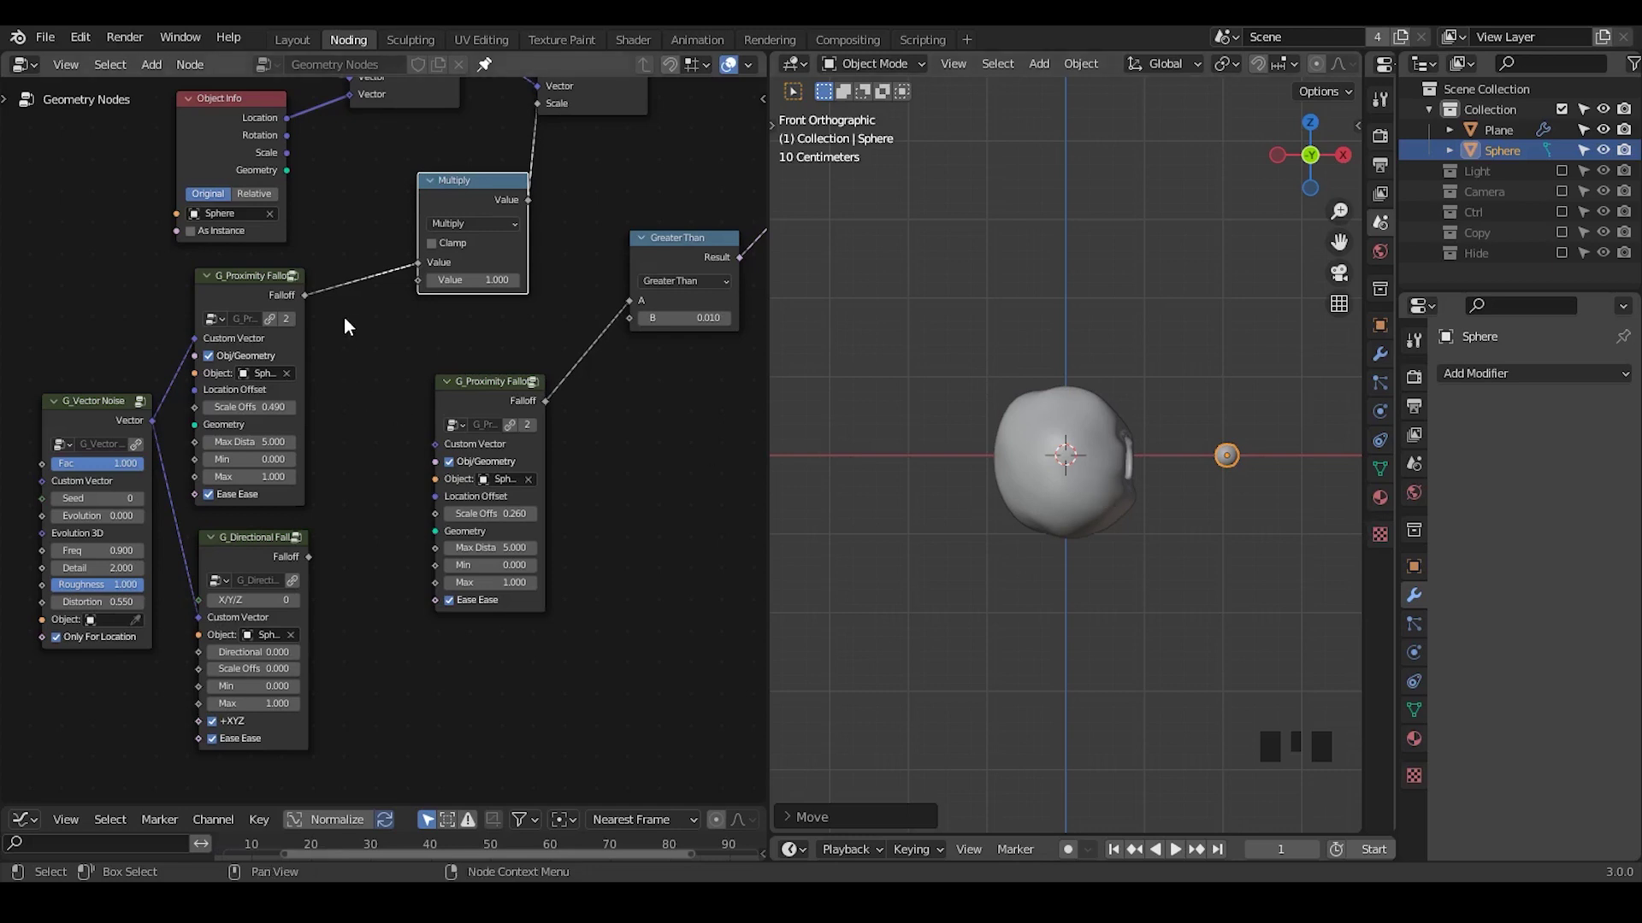
{"action": "left_click_drag", "start_coordinate": [318, 351], "coordinate": [341, 413]}
{"action": "left_click_drag", "start_coordinate": [329, 294], "coordinate": [404, 438]}
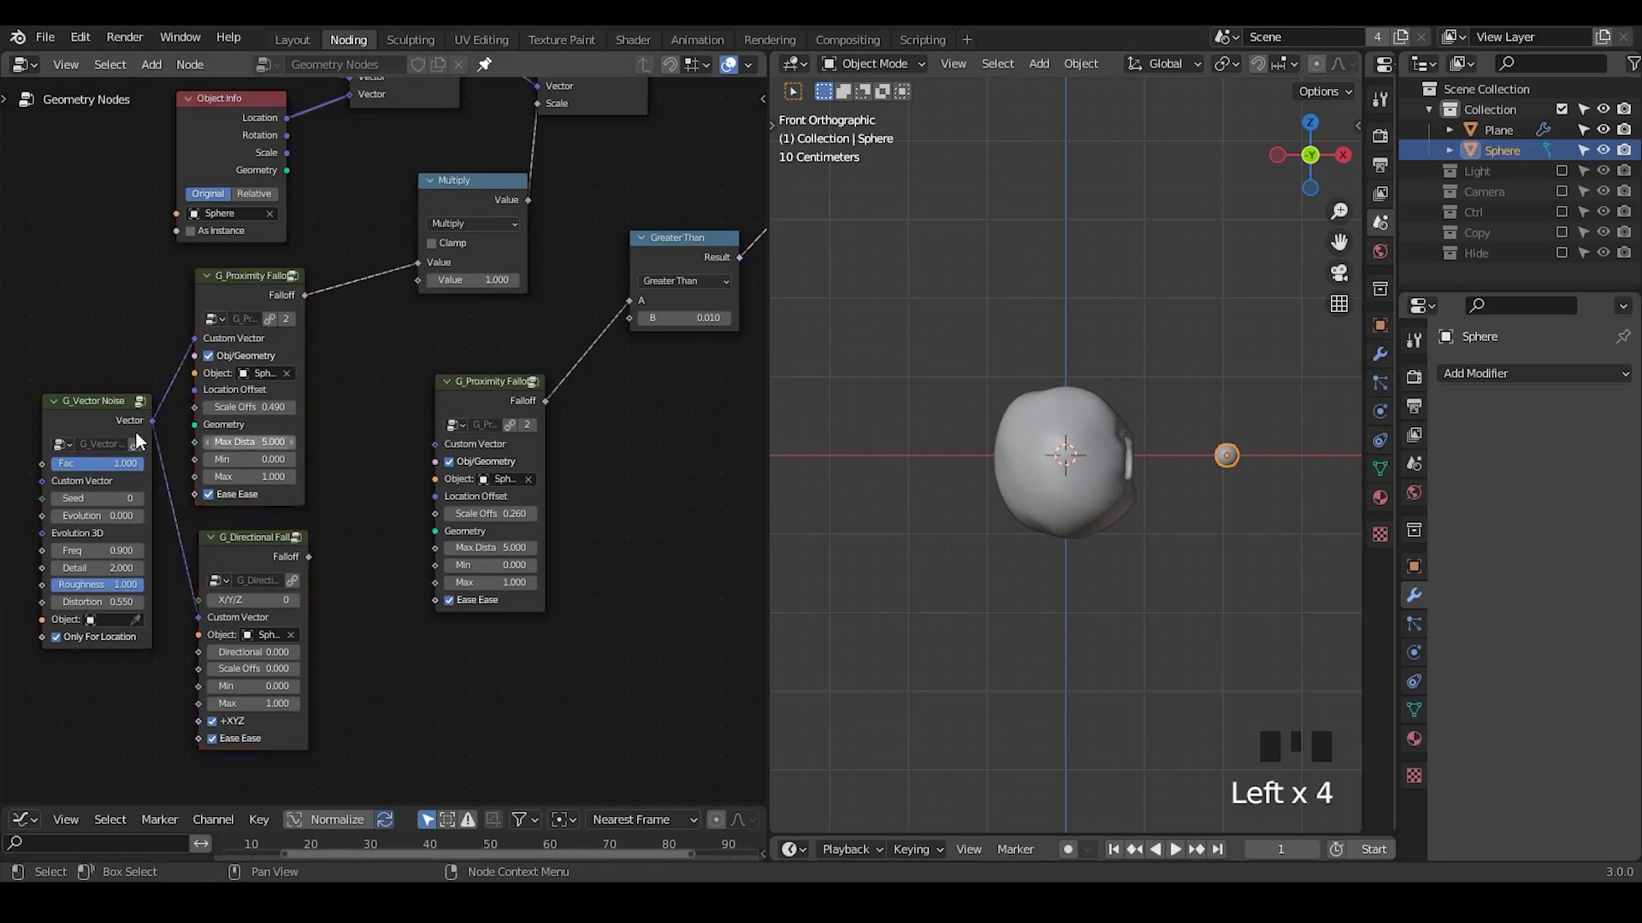
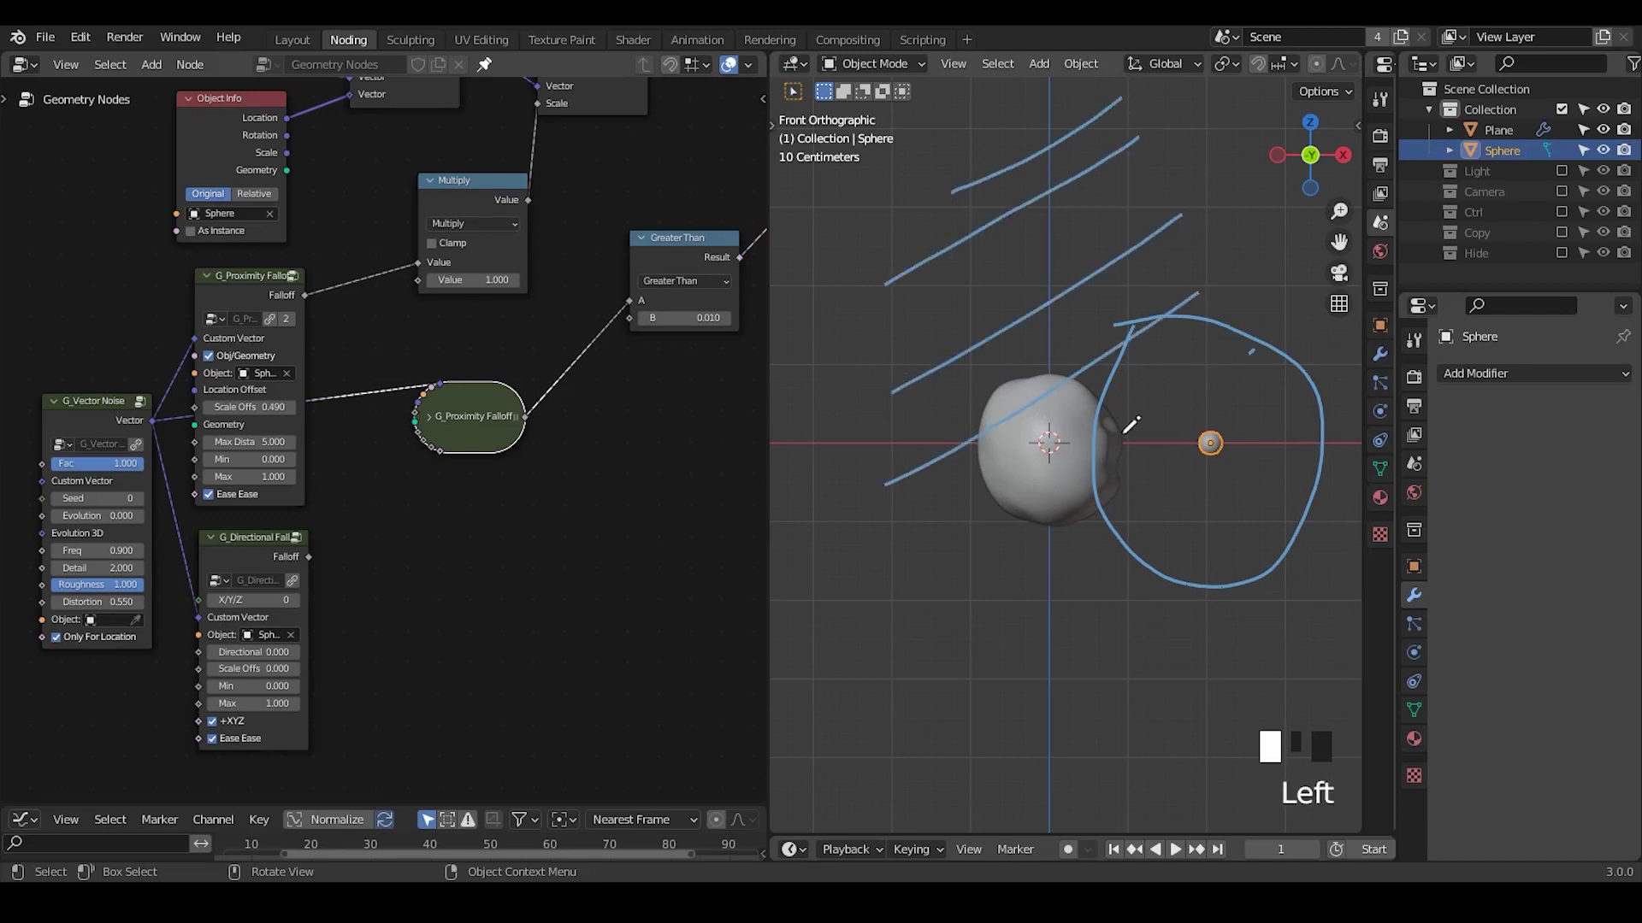
- Draw a series of diagonal annotation strokes across the spheres showing the falloff direction
{"action": "key", "text": "d"}
{"action": "key", "text": "d"}
{"action": "key", "text": "d"}
{"action": "left_click", "coordinate": [1184, 433]}
{"action": "key", "text": "d"}
{"action": "key", "text": "d"}
{"action": "key", "text": "d"}
{"action": "left_click", "coordinate": [1155, 505]}
{"action": "key", "text": "d"}
{"action": "left_click", "coordinate": [1191, 524]}
{"action": "key", "text": "d"}
{"action": "key", "text": "d"}
{"action": "key", "text": "d"}
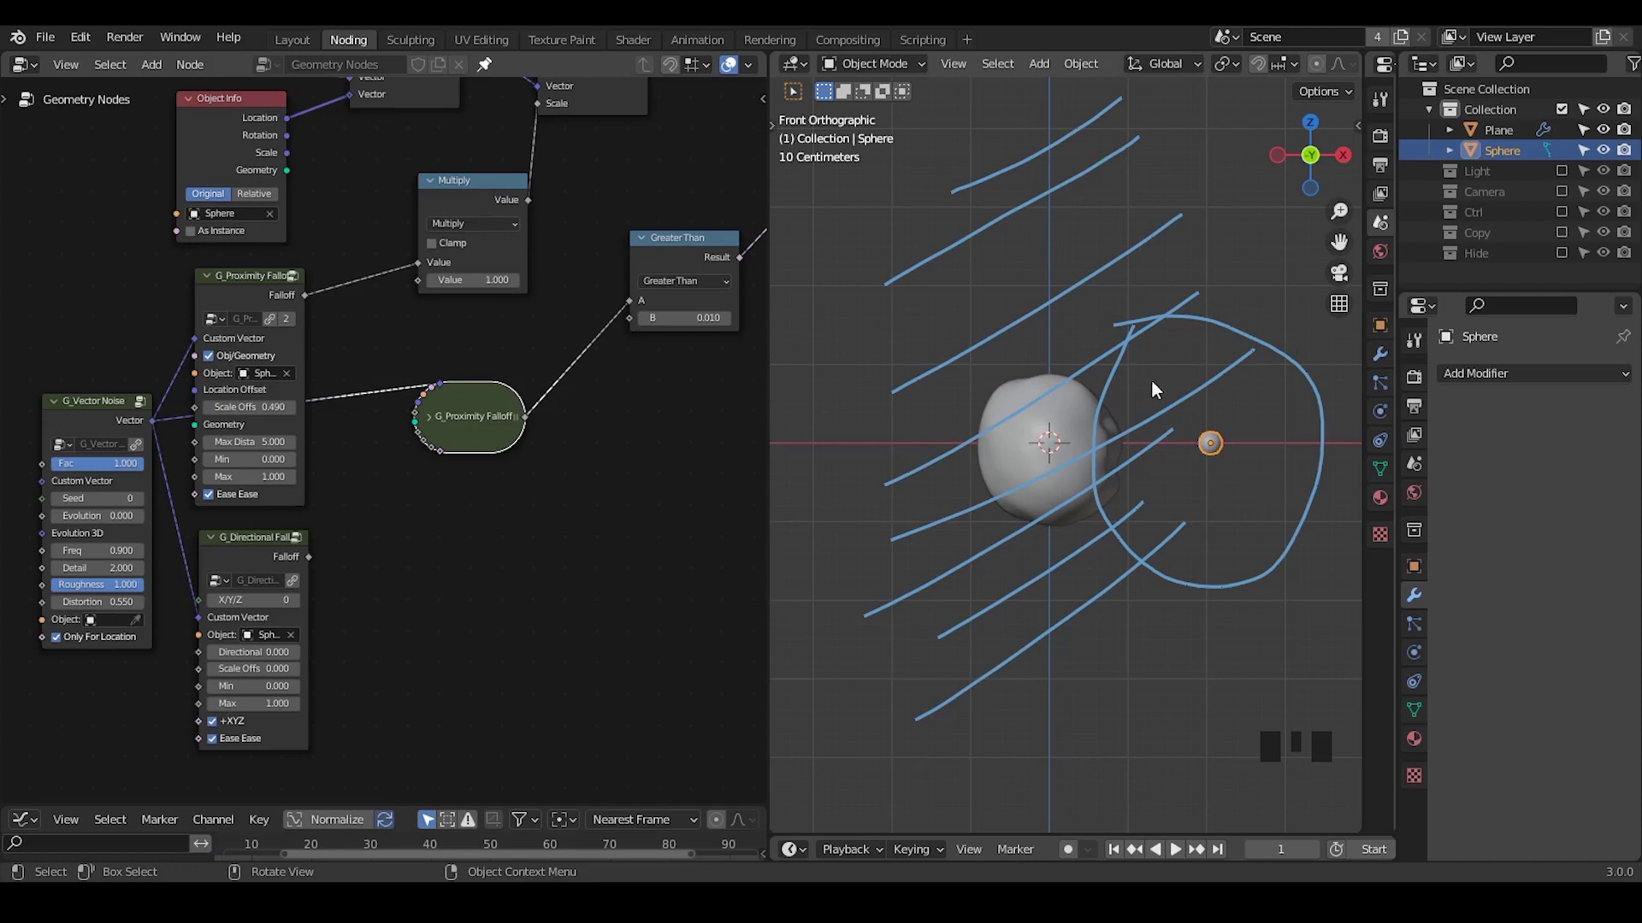
- Link G_Directional Falloff into Not Equal B with Directional Offset -2.290 and clear the annotations
{"action": "left_click_drag", "start_coordinate": [698, 282], "coordinate": [454, 461]}
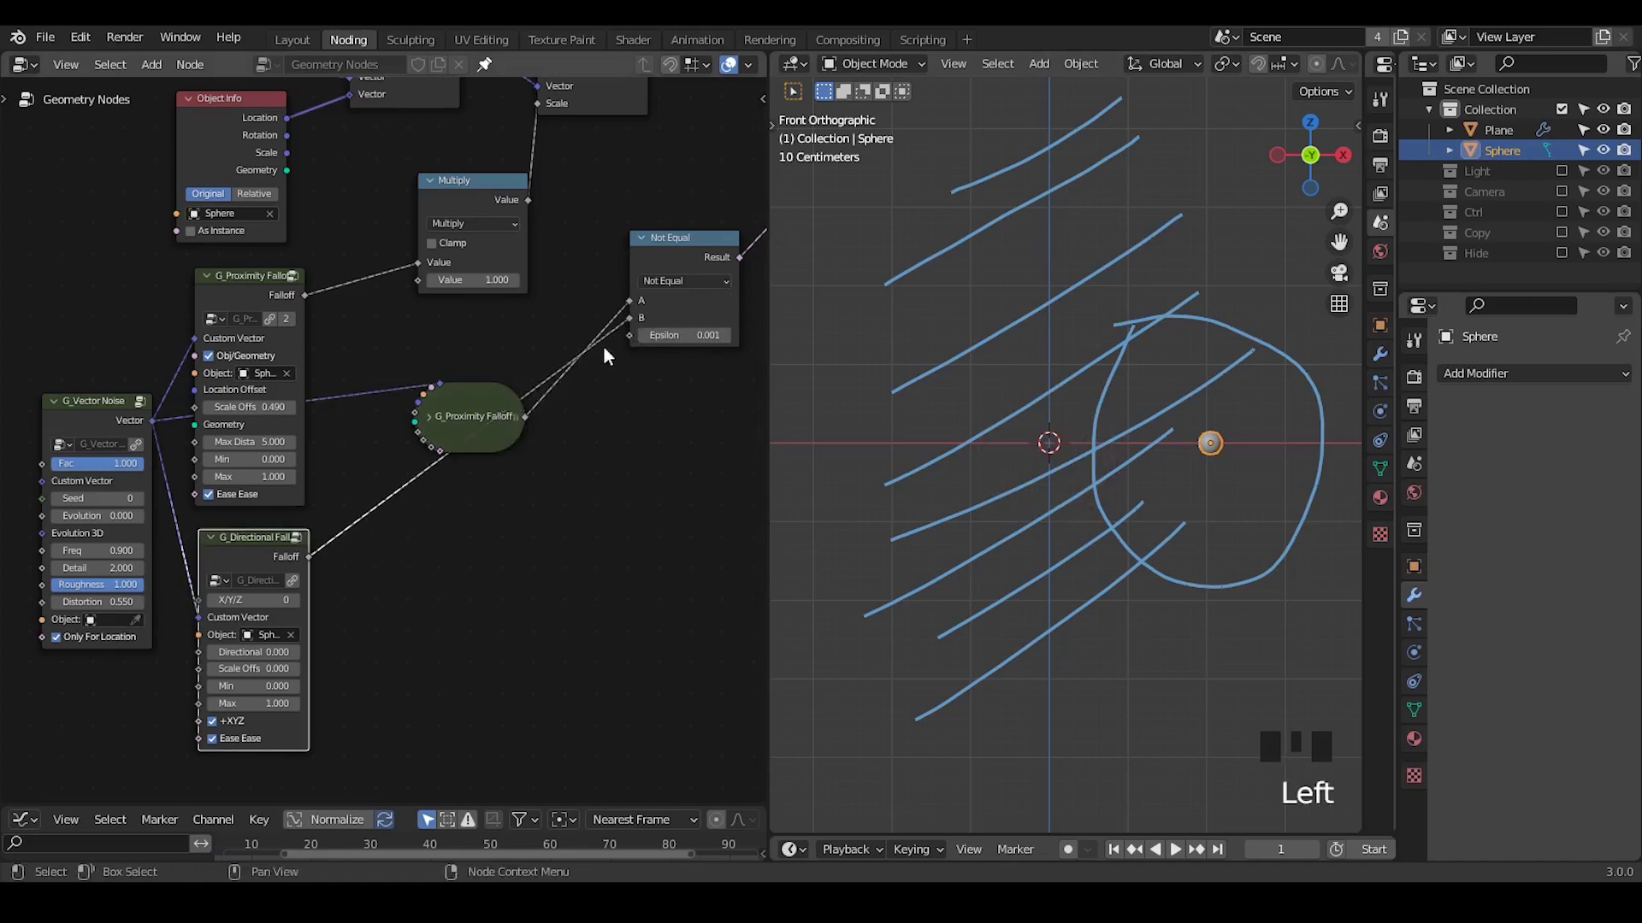
{"action": "left_click", "coordinate": [502, 423]}
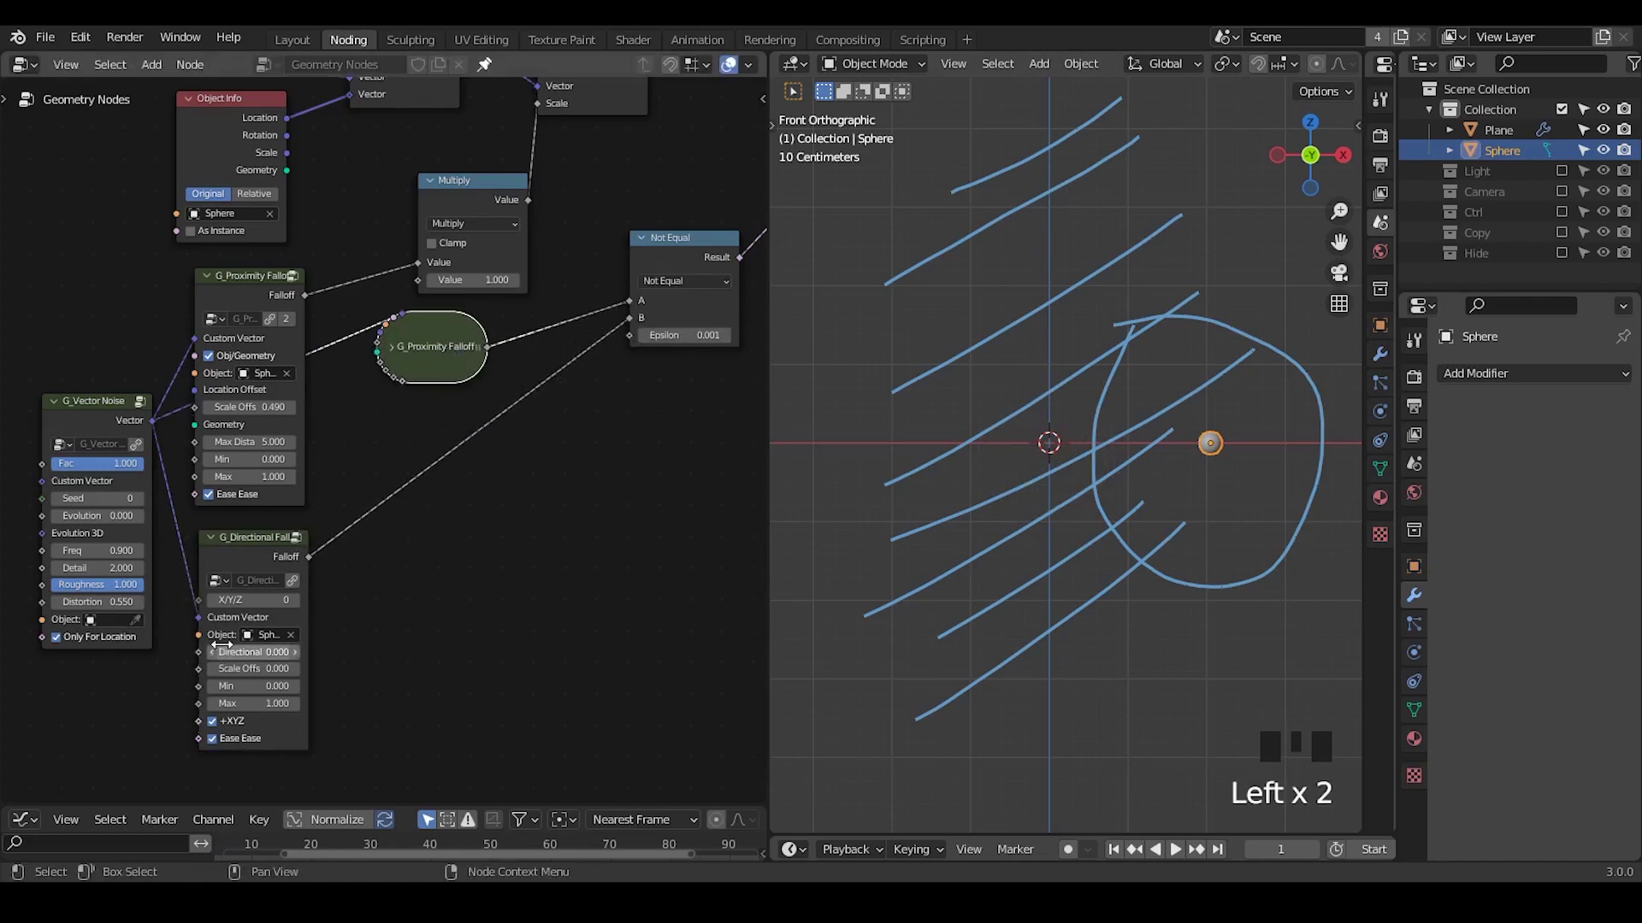
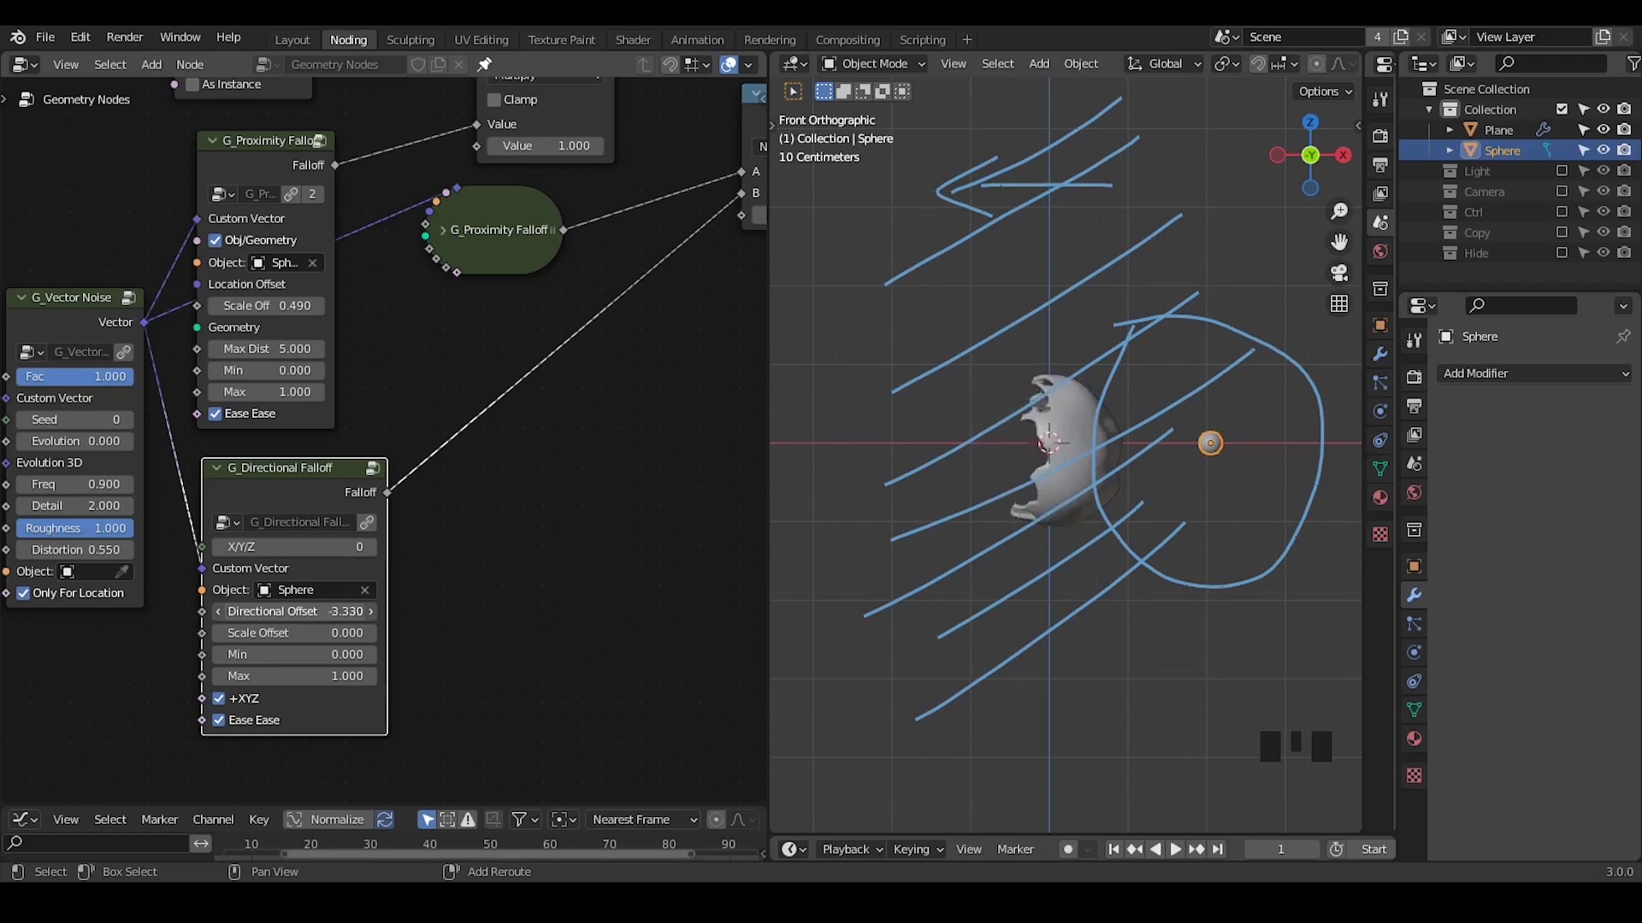
{"action": "key", "text": "d"}
{"action": "left_click_drag", "start_coordinate": [1161, 125], "coordinate": [1123, 511]}
- Move the small sphere along X until only a thin noisy sliver of the big sphere remains
{"action": "key", "text": "d"}
{"action": "key", "text": "g"}
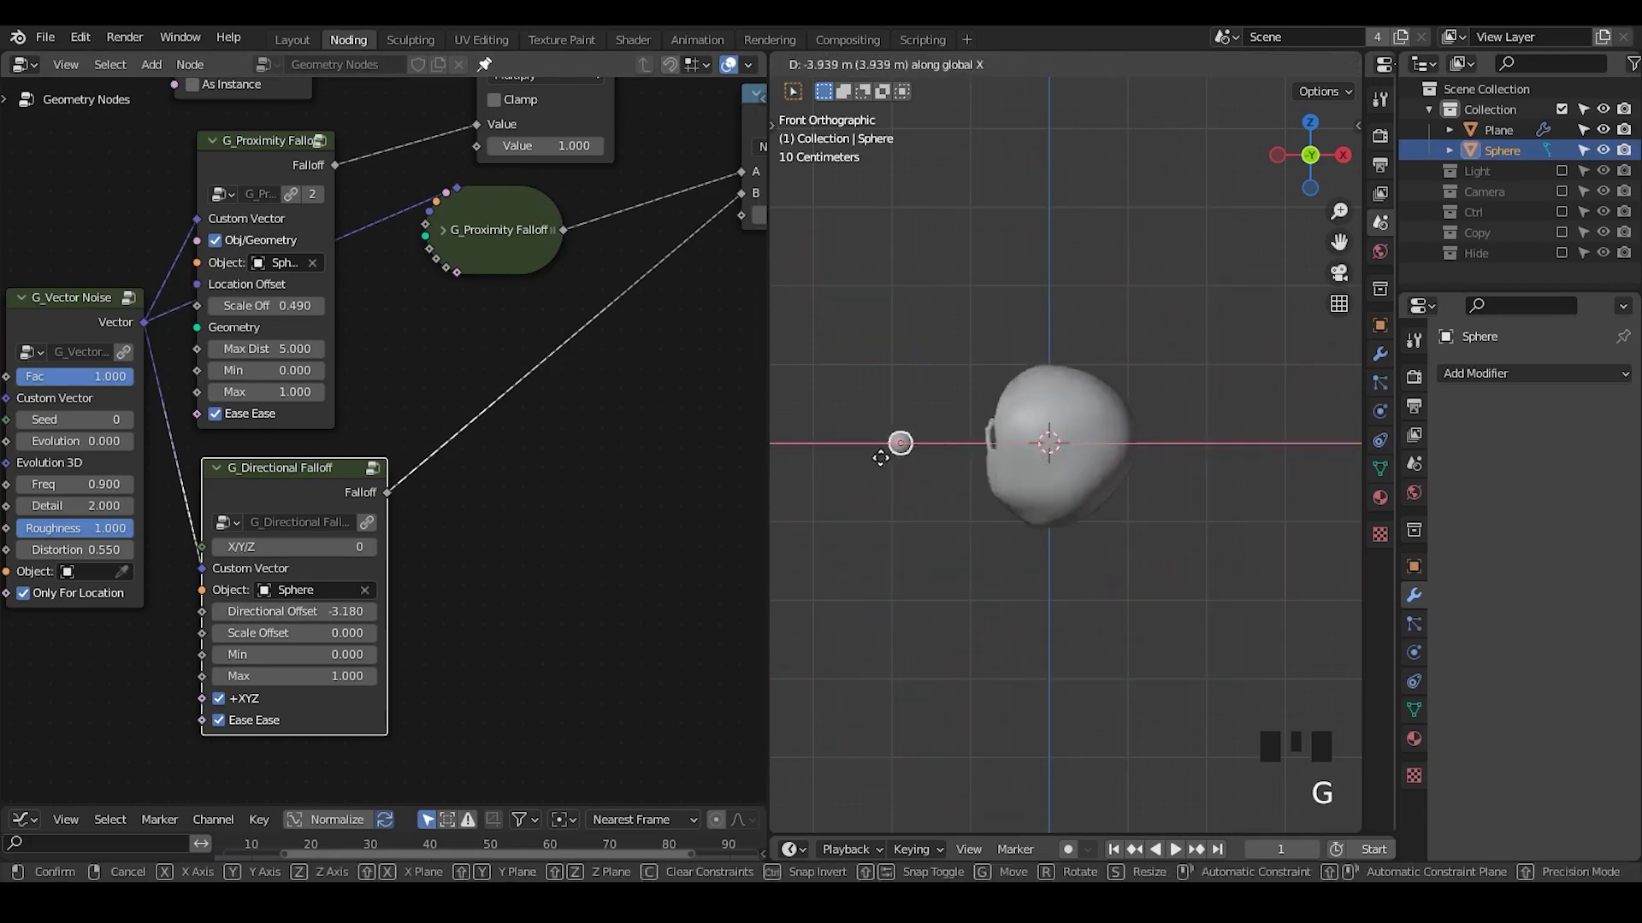
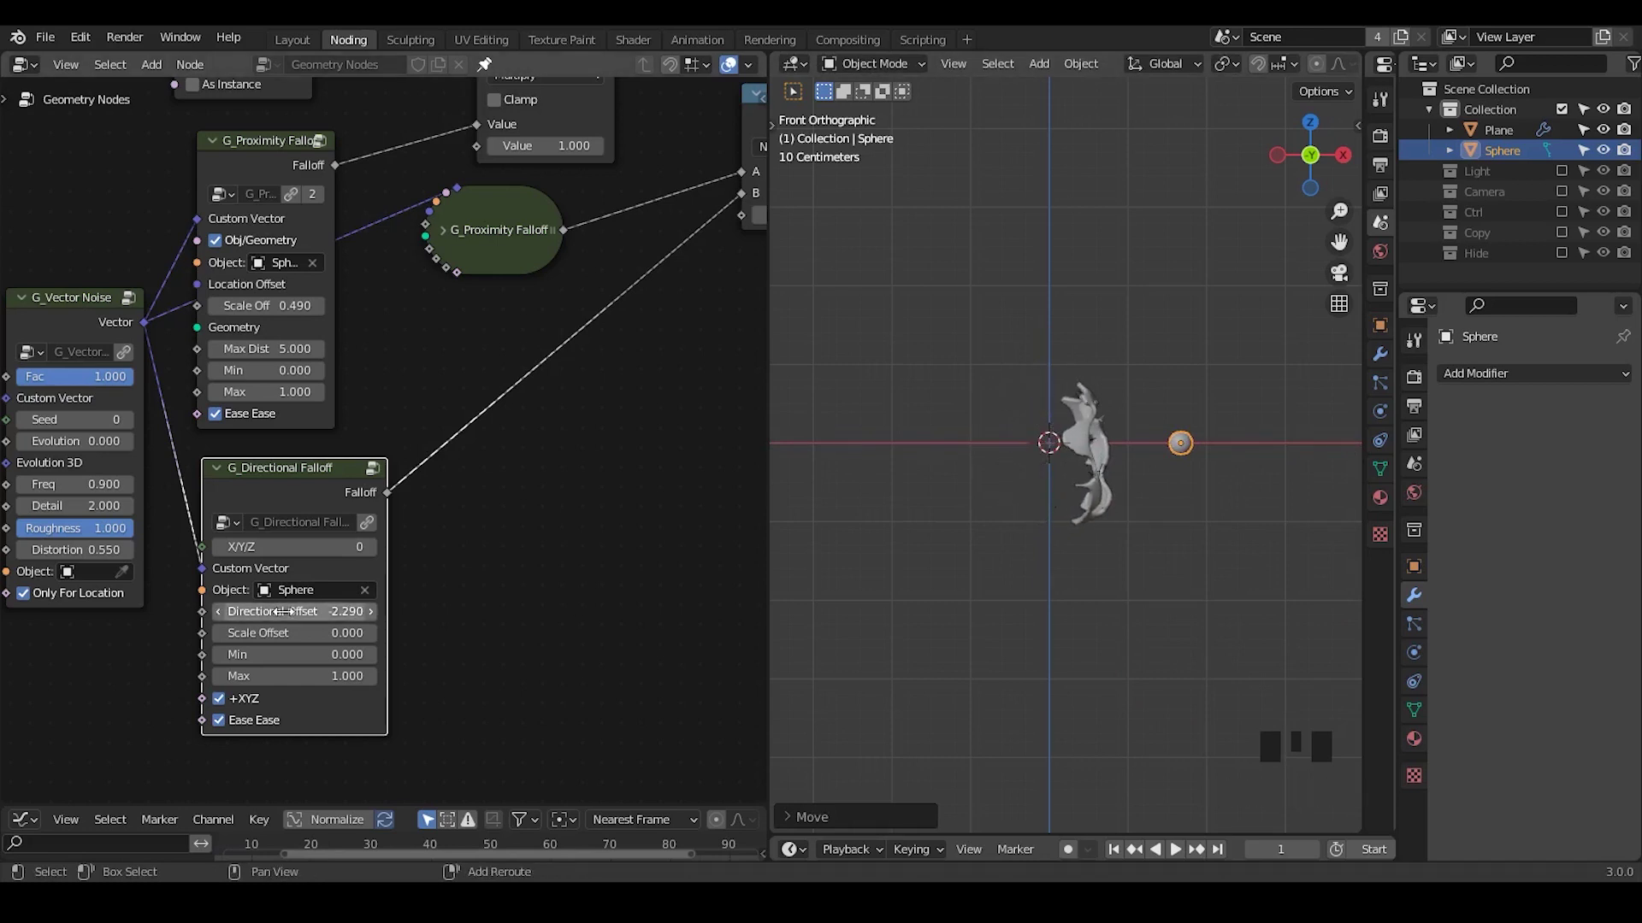
{"action": "key", "text": "g"}
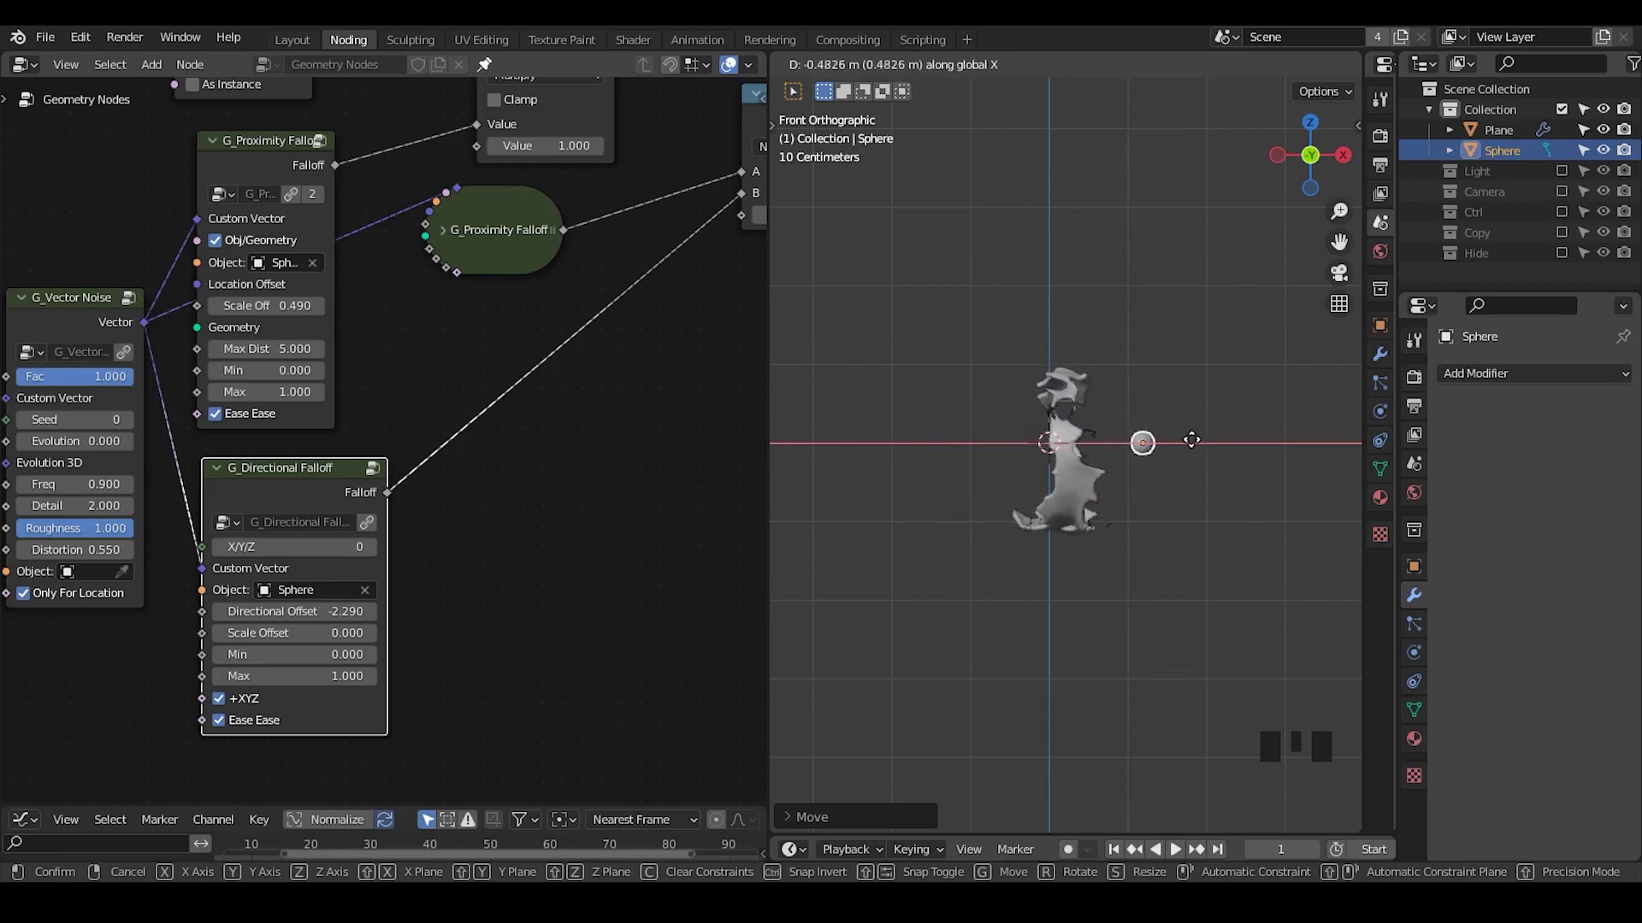
{"action": "key", "text": "ctrl+shift+alt+q"}
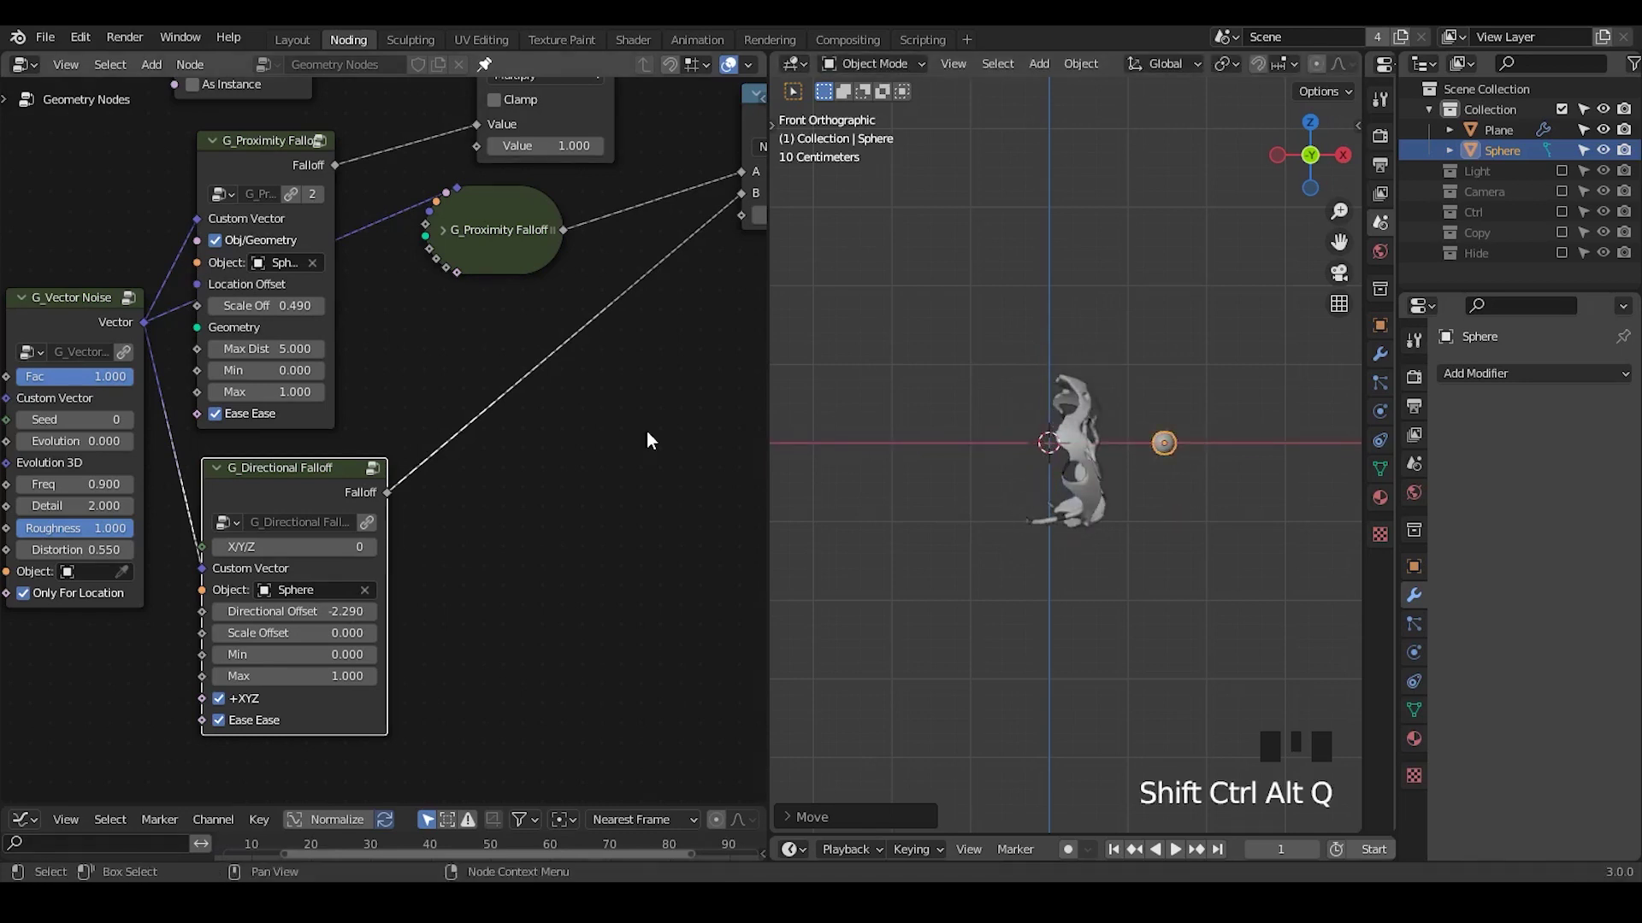
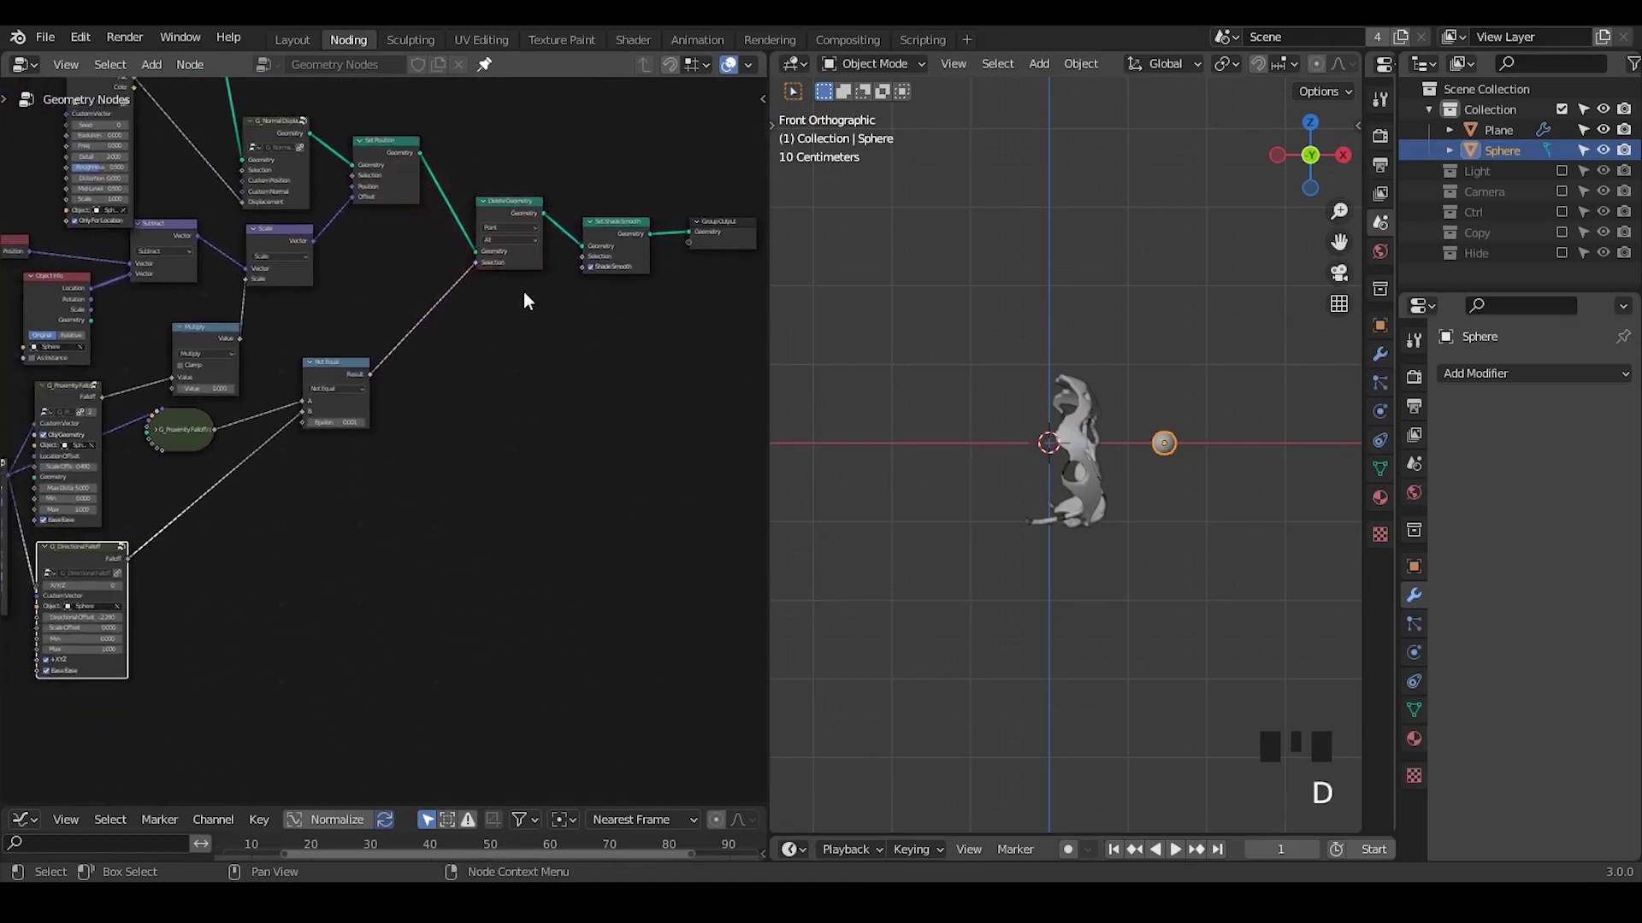
- Insert a Set Material node before Group Output and create a new material for the sphere
{"action": "left_click_drag", "start_coordinate": [658, 176], "coordinate": [563, 332]}
{"action": "key", "text": "g"}
{"action": "left_click_drag", "start_coordinate": [574, 370], "coordinate": [527, 366]}
{"action": "key", "text": "ctrl+a"}
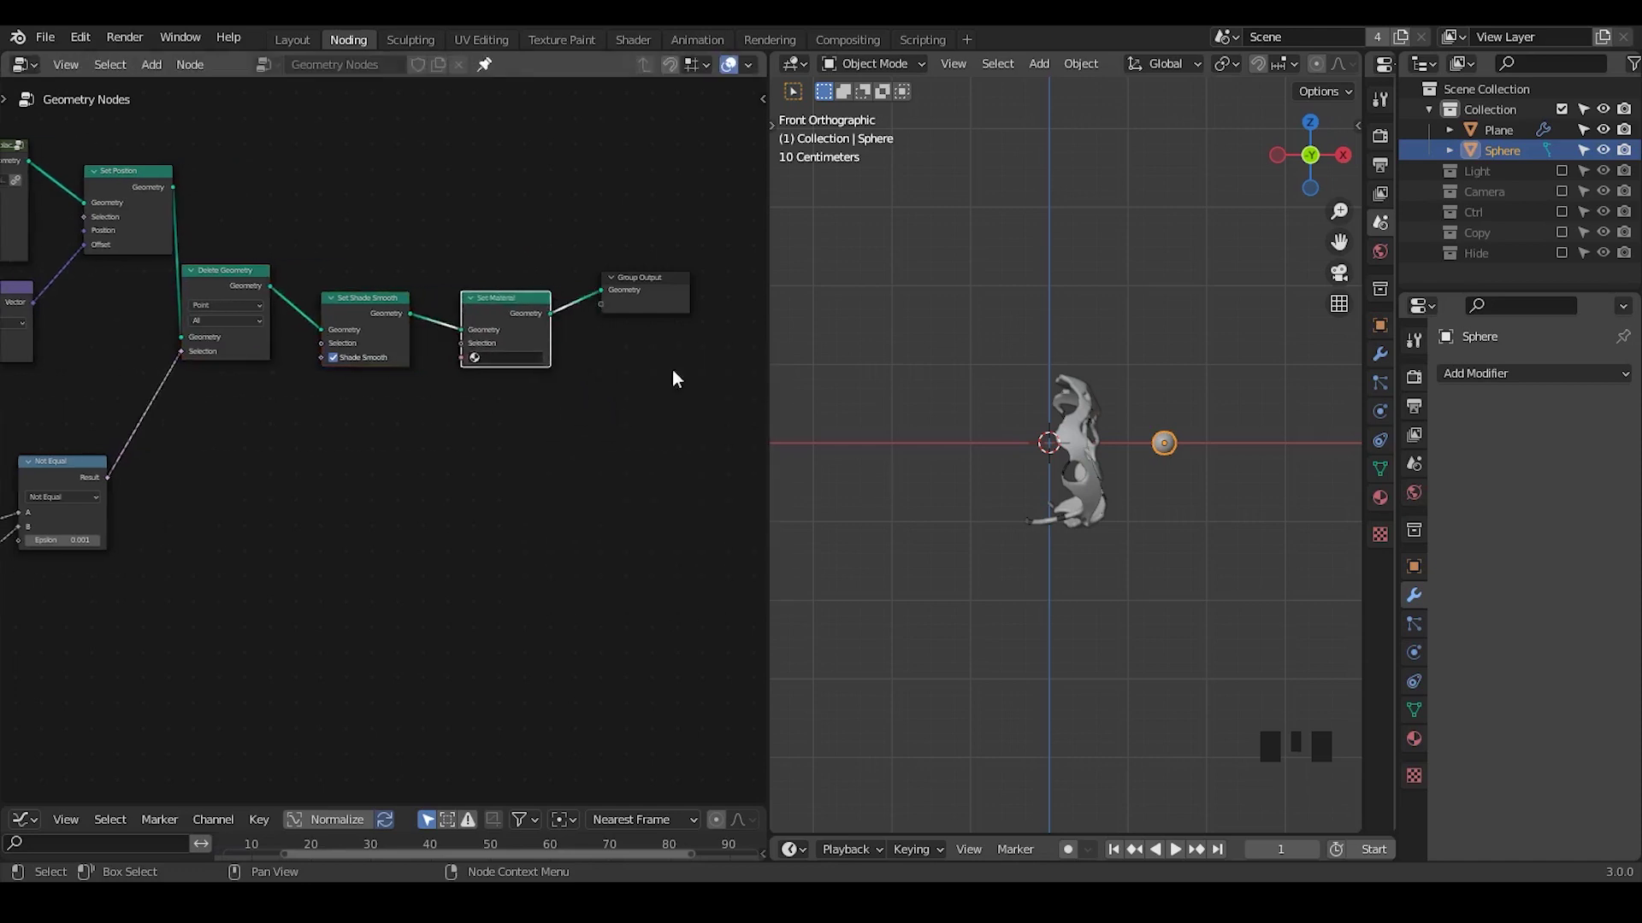
{"action": "left_click", "coordinate": [1408, 755]}
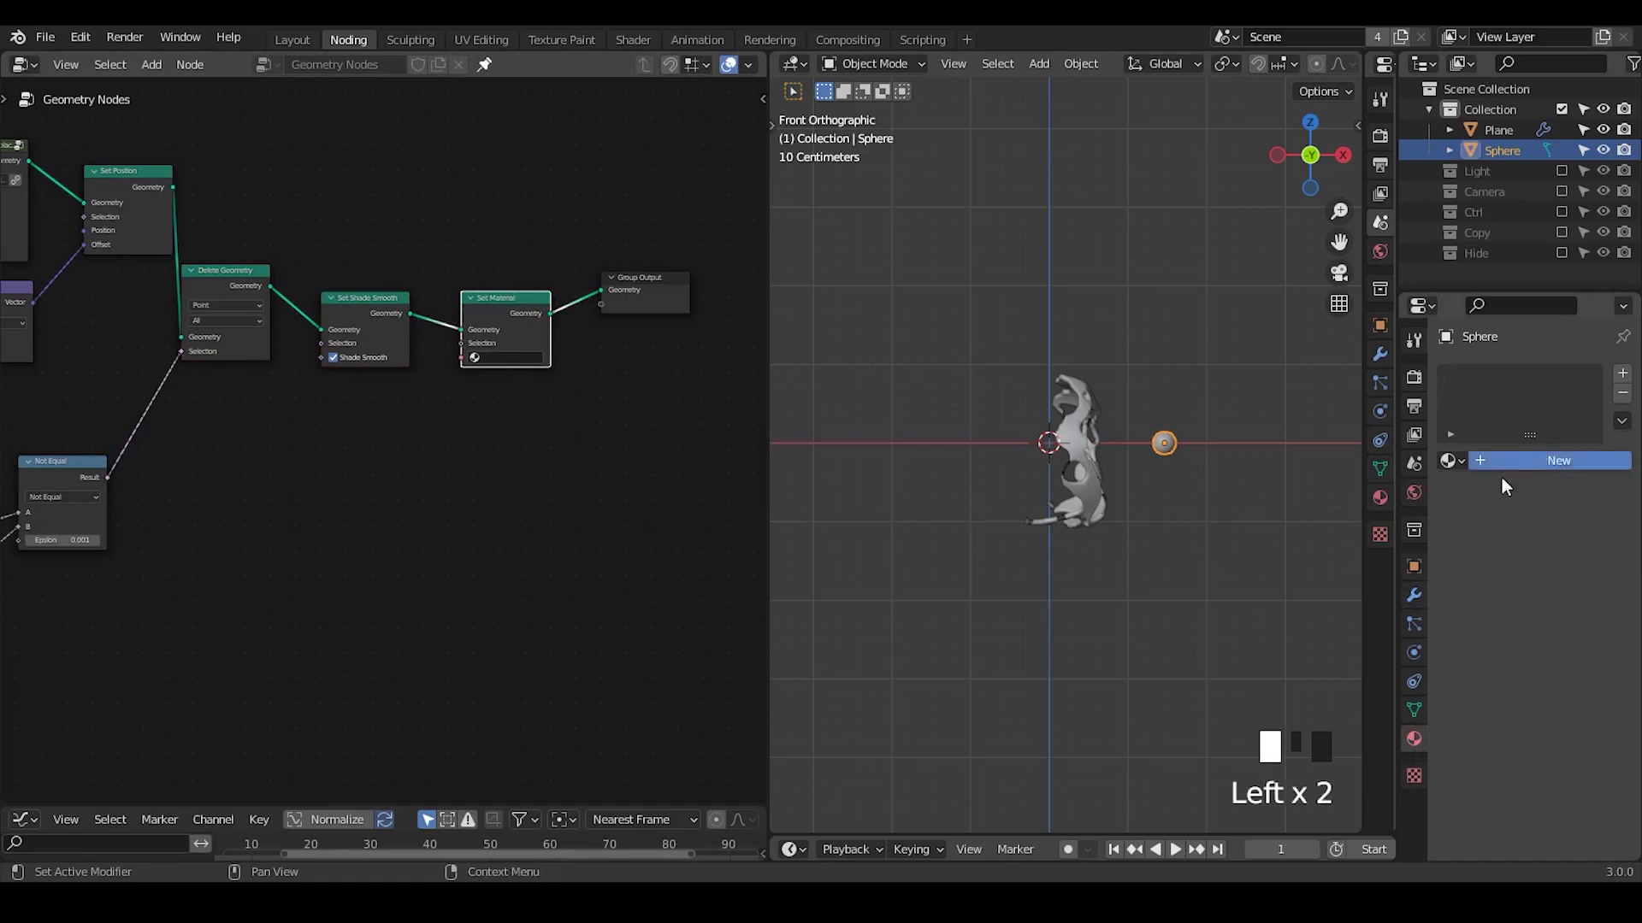
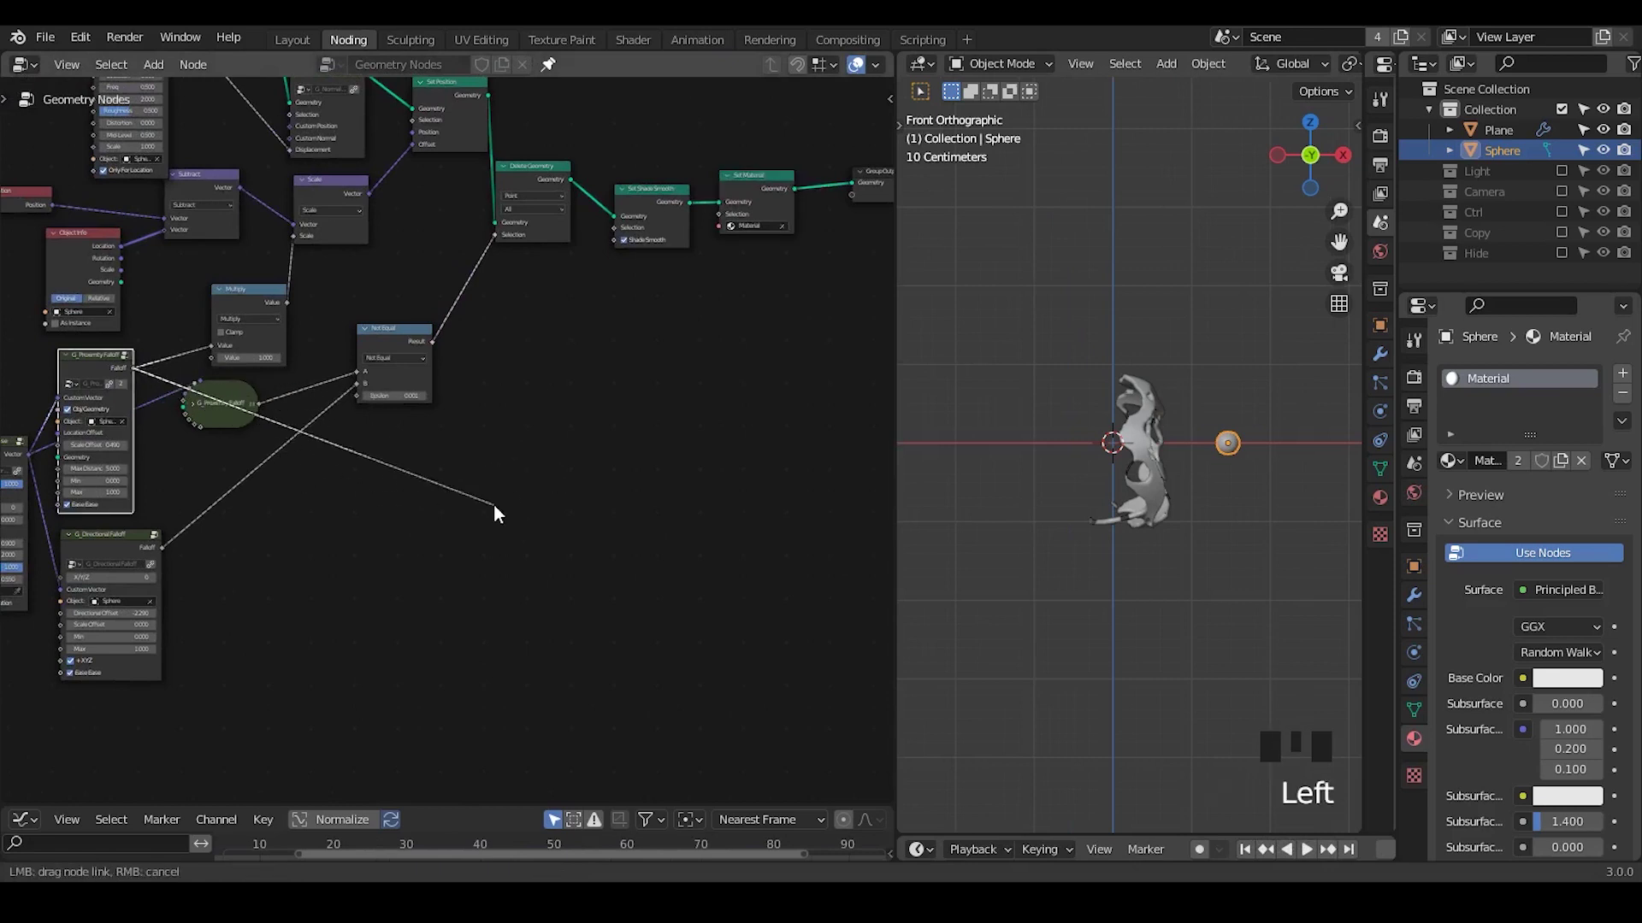
- Output the proximity falloff through a new Group Output socket
{"action": "left_click", "coordinate": [210, 410]}
{"action": "left_click_drag", "start_coordinate": [220, 412], "coordinate": [346, 503]}
{"action": "left_click_drag", "start_coordinate": [412, 578], "coordinate": [107, 384]}
{"action": "left_click", "coordinate": [110, 384]}
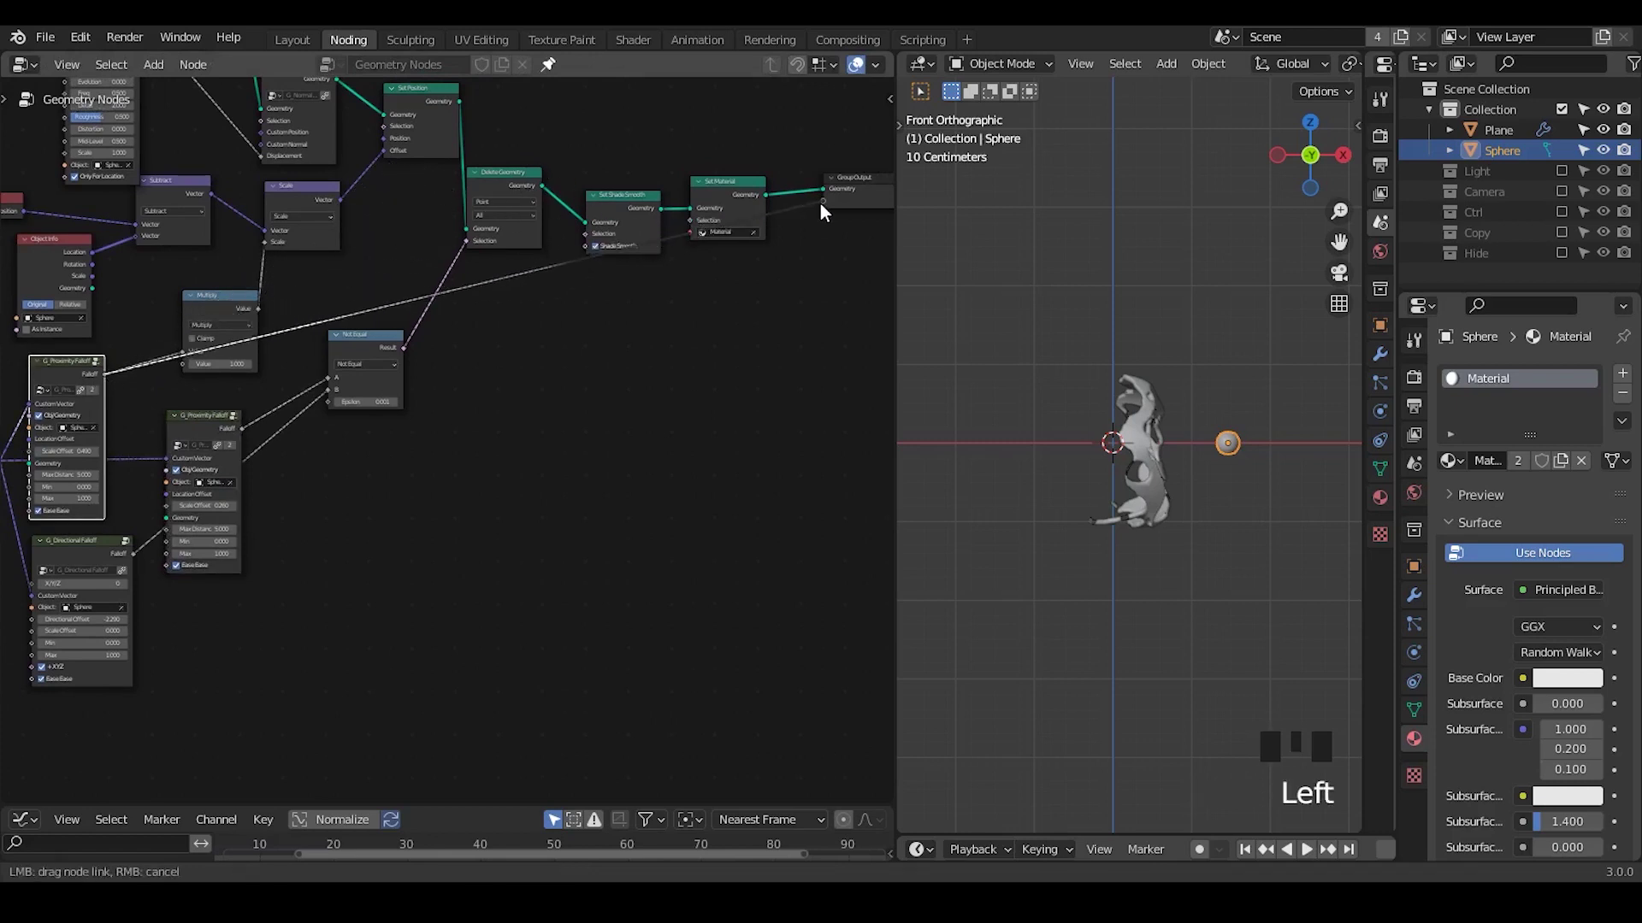
{"action": "left_click", "coordinate": [430, 110]}
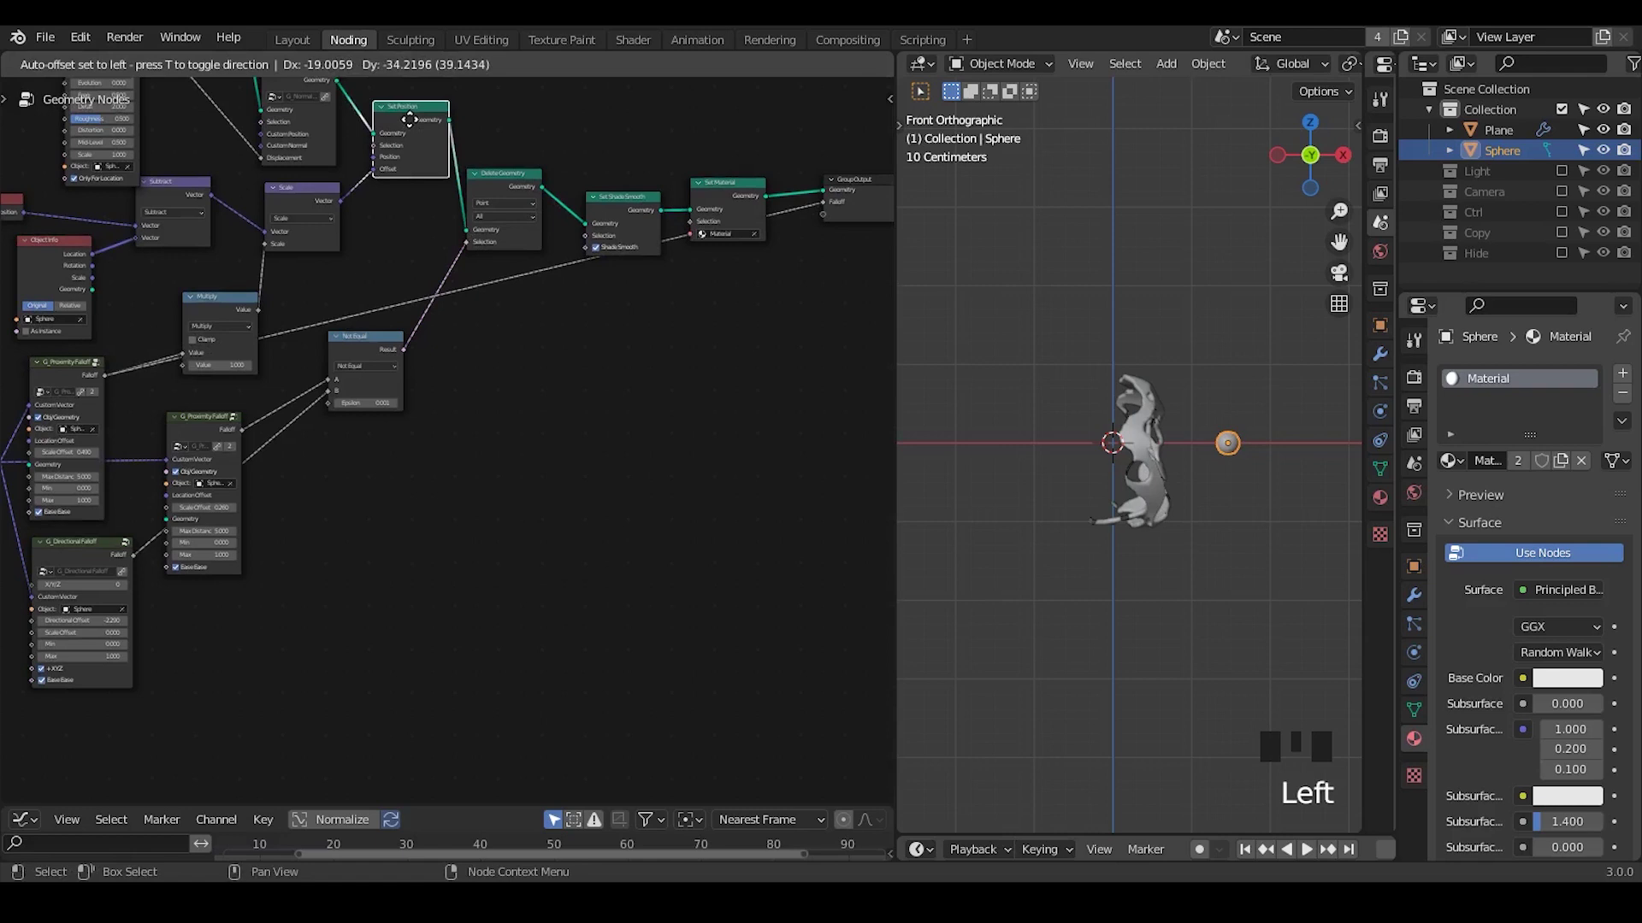
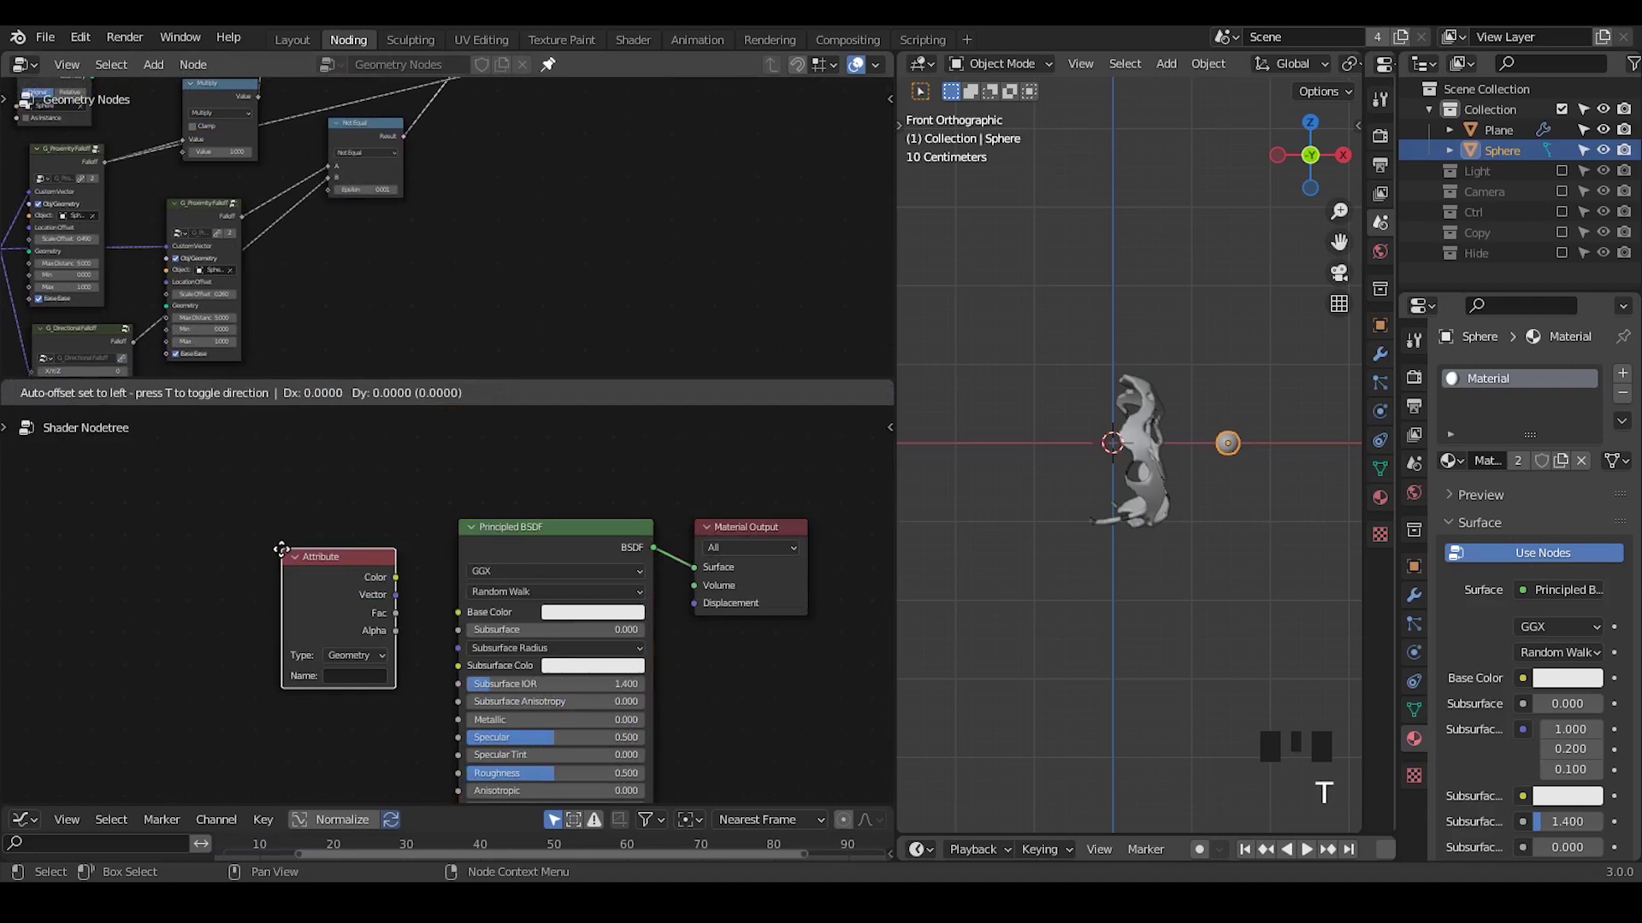
- Read attribute C in the shader through a ColorRamp into Base Color and preview with material shading
{"action": "left_click", "coordinate": [1417, 593]}
{"action": "left_click", "coordinate": [1149, 448]}
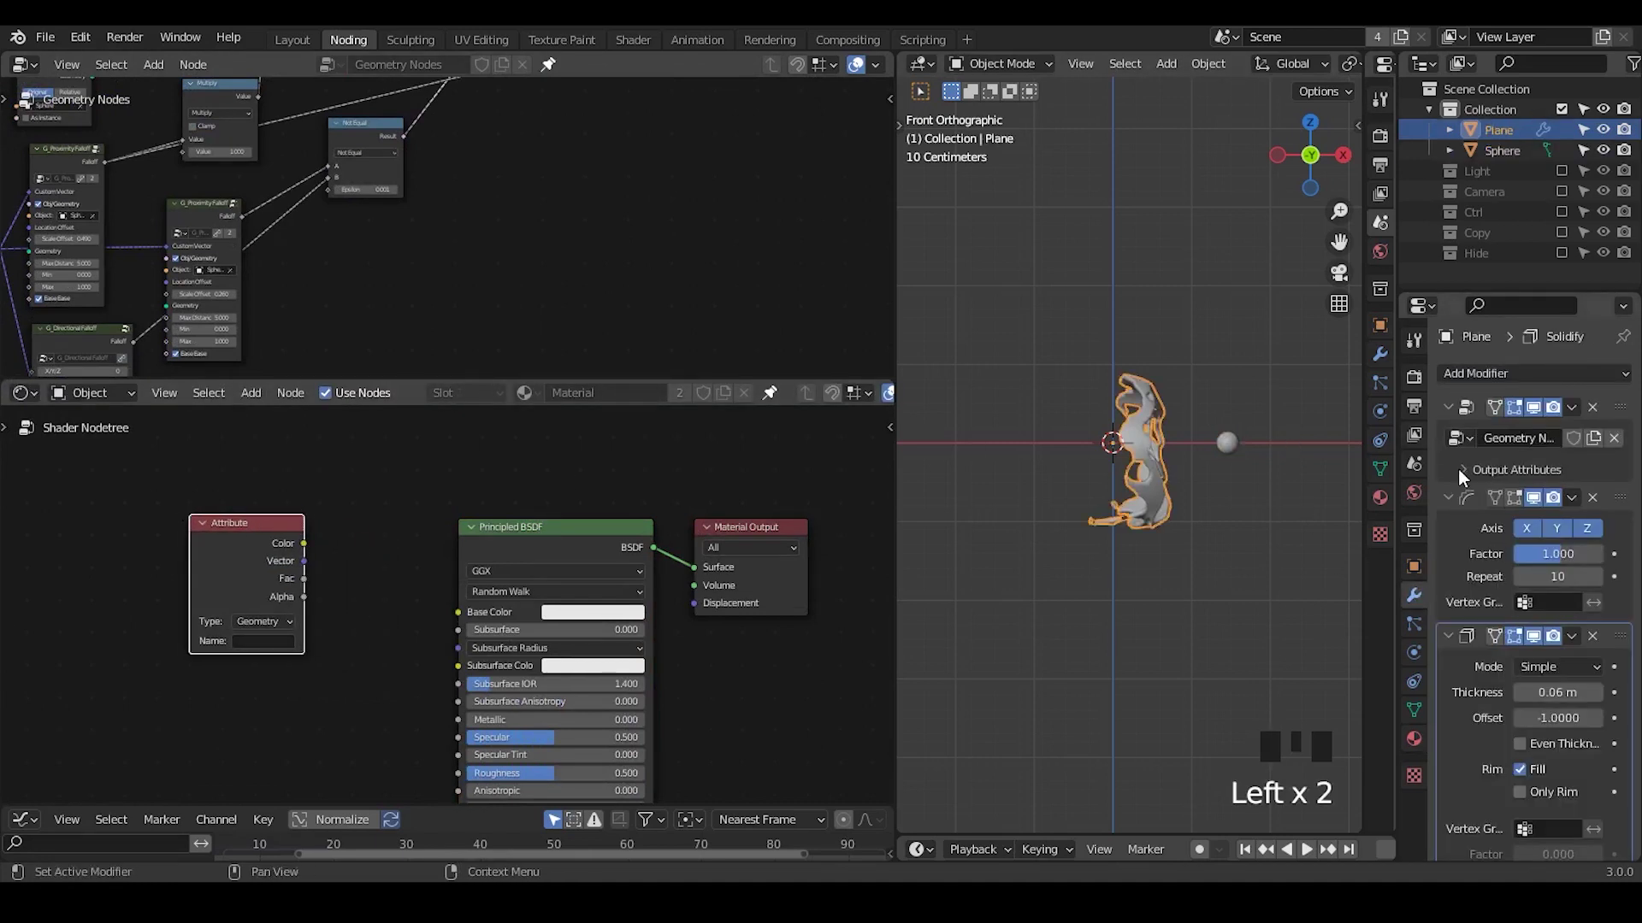
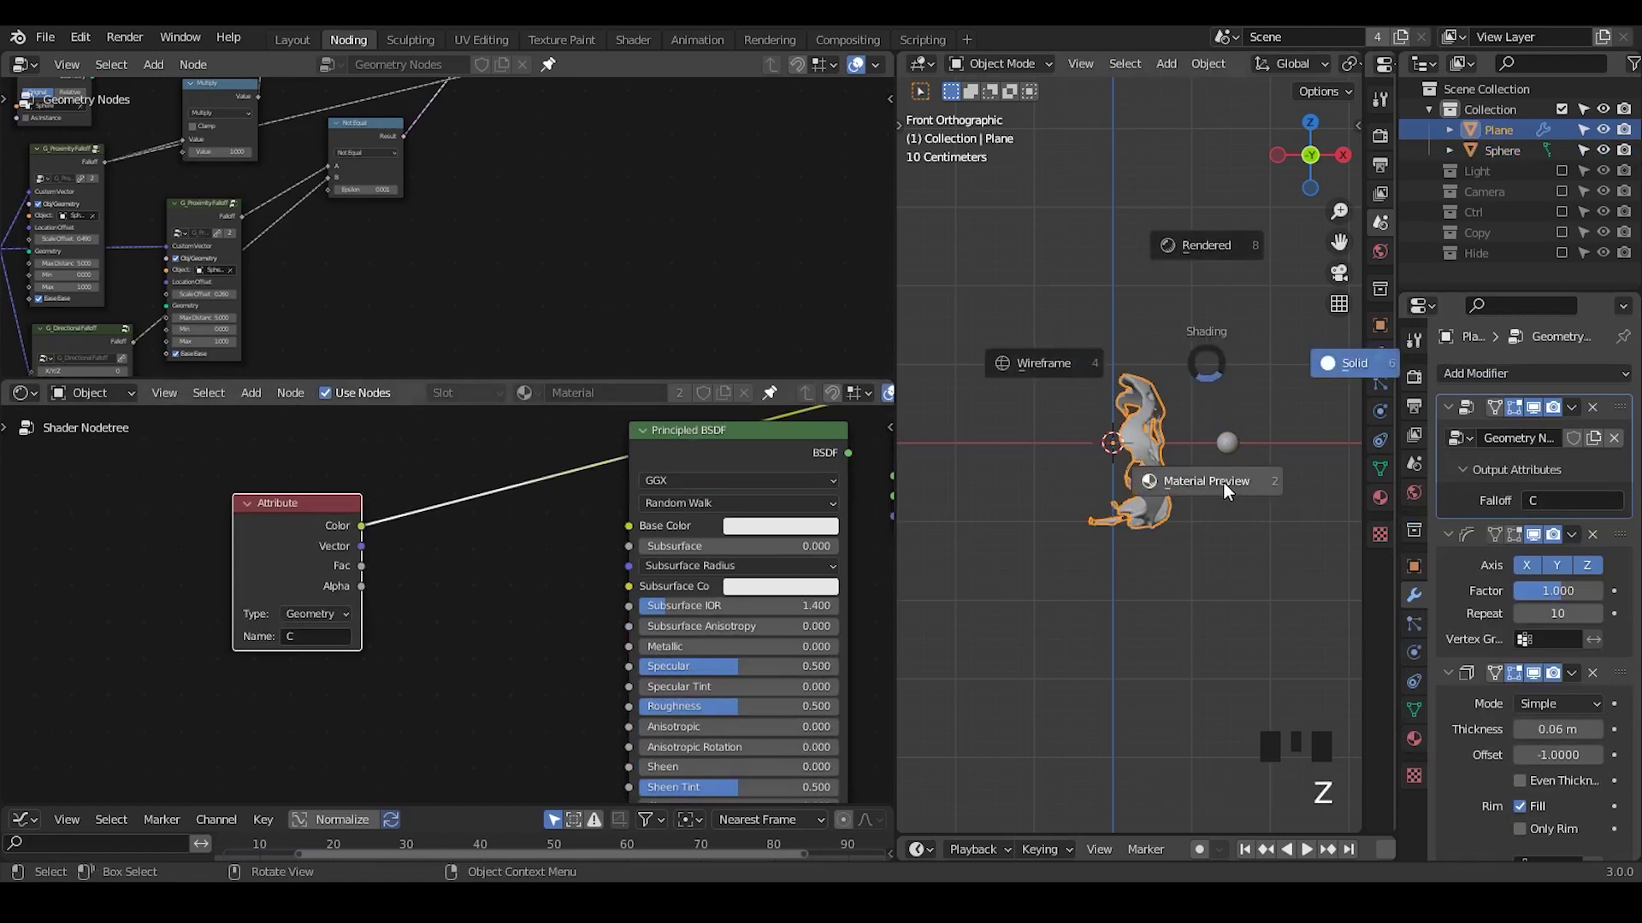
{"action": "left_click_drag", "start_coordinate": [1164, 640], "coordinate": [406, 565]}
{"action": "left_click", "coordinate": [319, 527]}
{"action": "key", "text": "ctrl+a"}
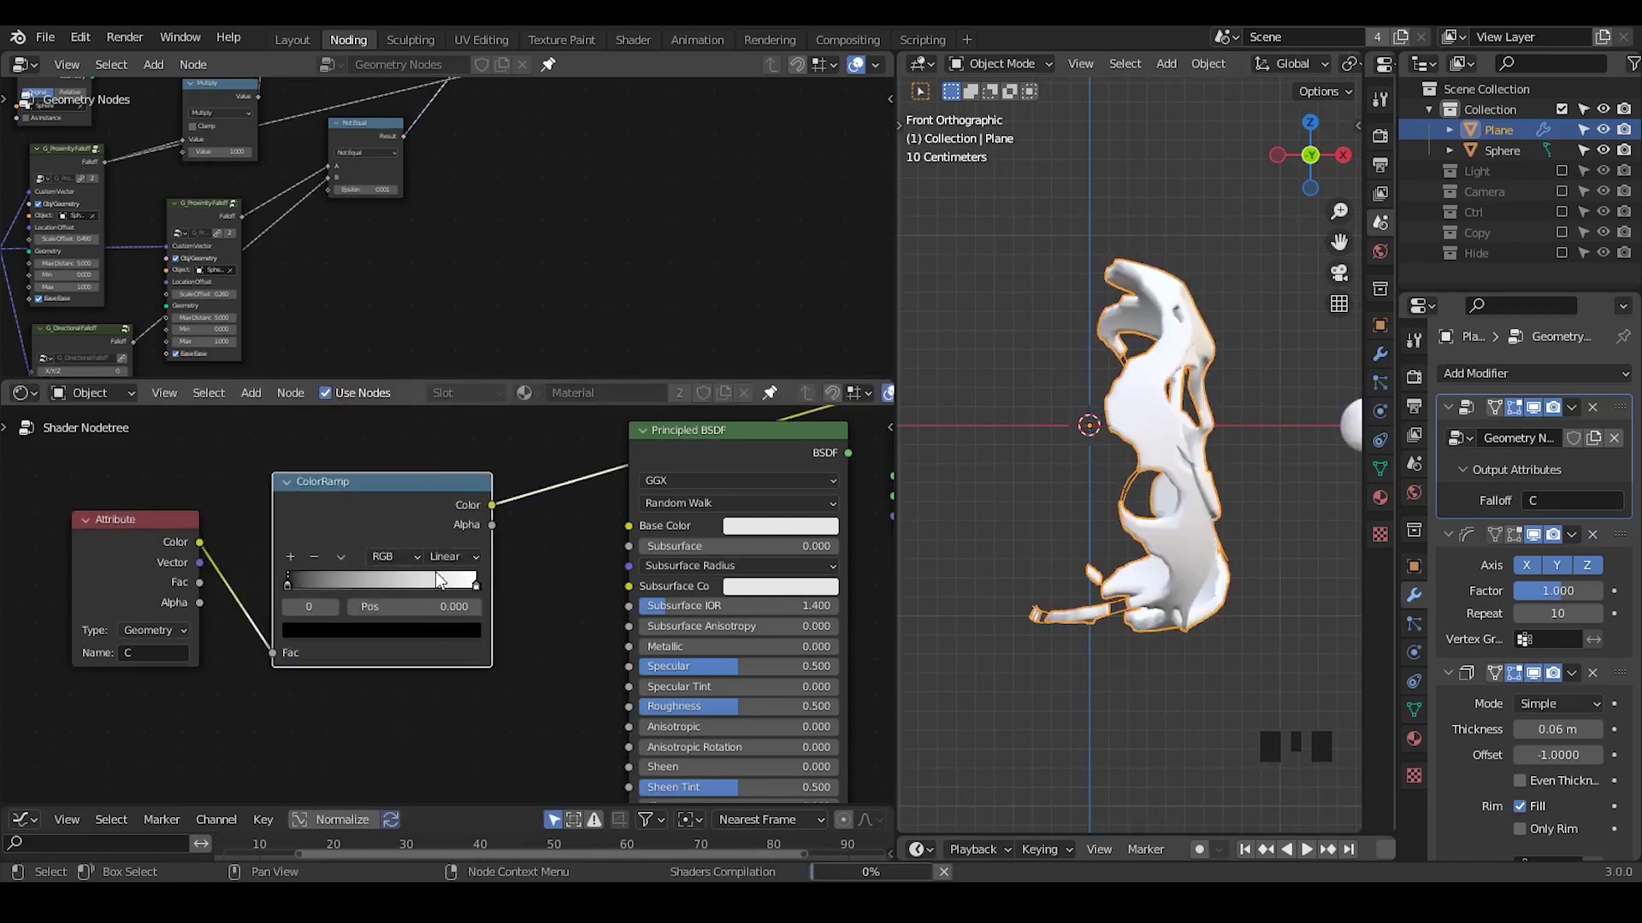
- Slide the ColorRamp stop to 0.077 and move the small sphere along X to open more holes
{"action": "left_click_drag", "start_coordinate": [487, 587], "coordinate": [1170, 567]}
{"action": "left_click_drag", "start_coordinate": [1169, 567], "coordinate": [1308, 449]}
{"action": "left_click", "coordinate": [1308, 449]}
{"action": "key", "text": "g"}
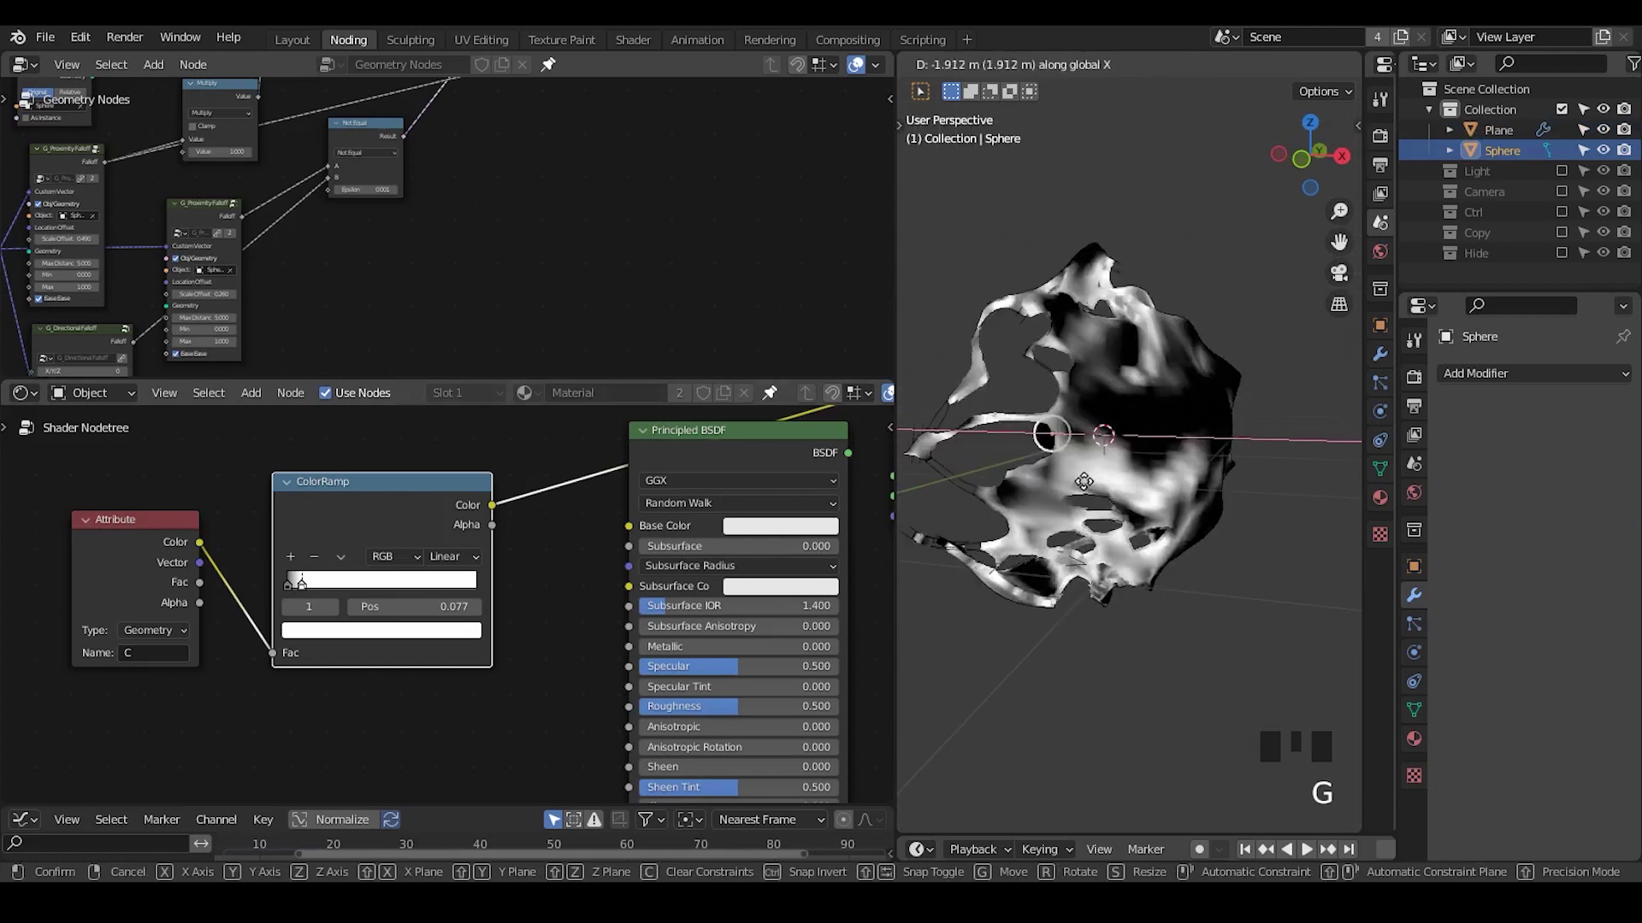
{"action": "key", "text": "ctrl+a"}
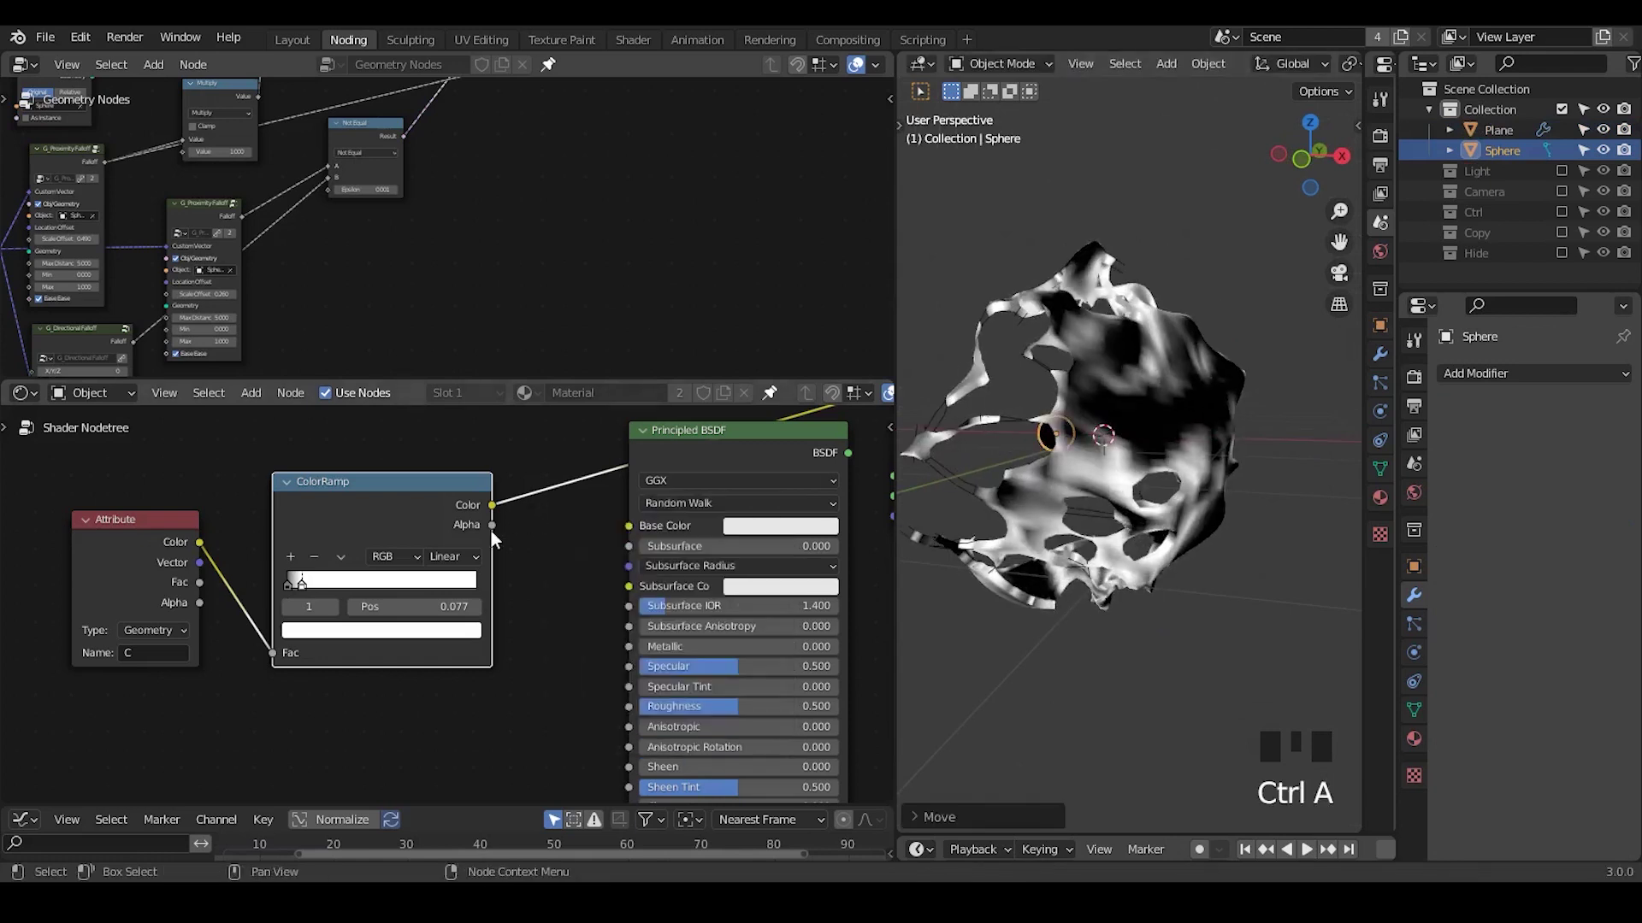
- Add a Mix node after the ColorRamp with Color1 black and Color2 orange
{"action": "key", "text": "ctrl+a"}
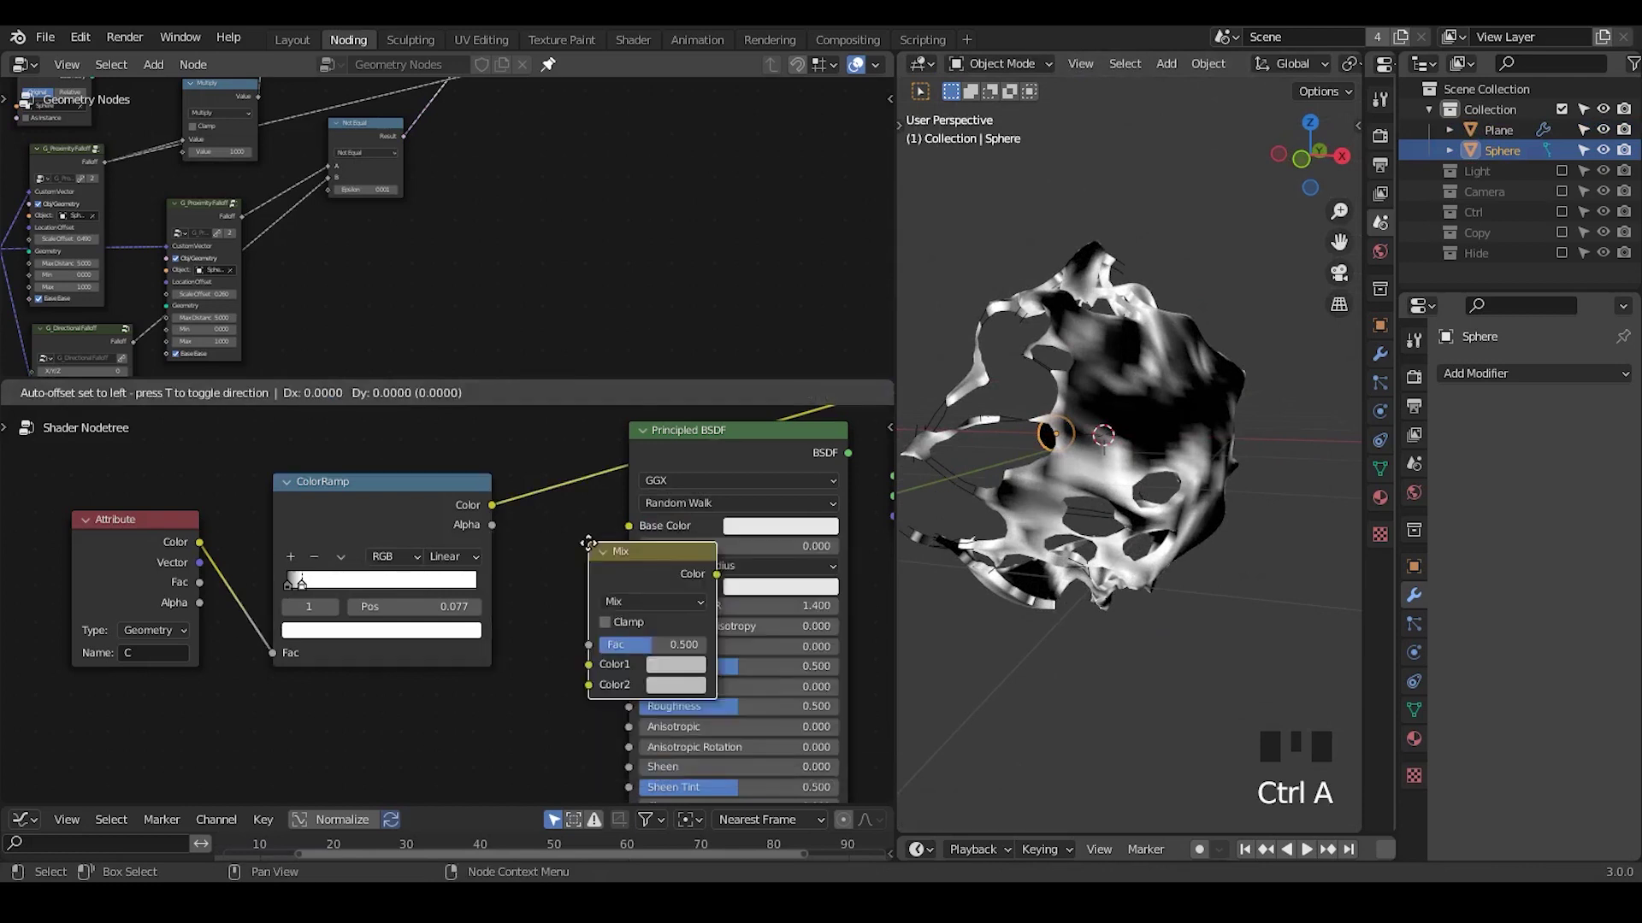
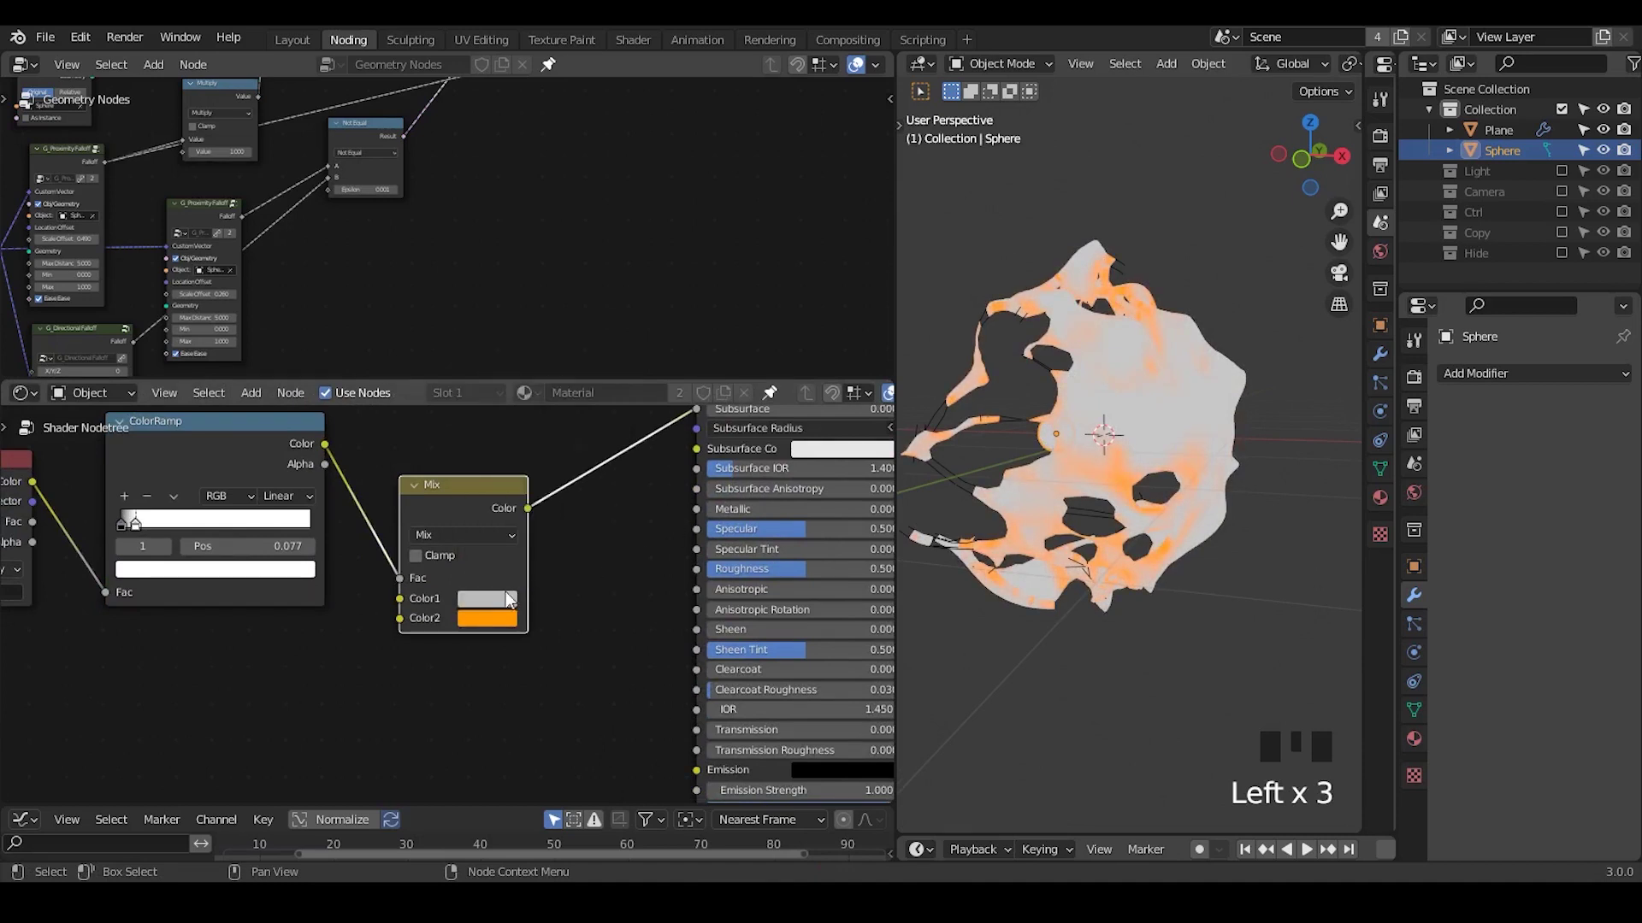
{"action": "left_click", "coordinate": [492, 609]}
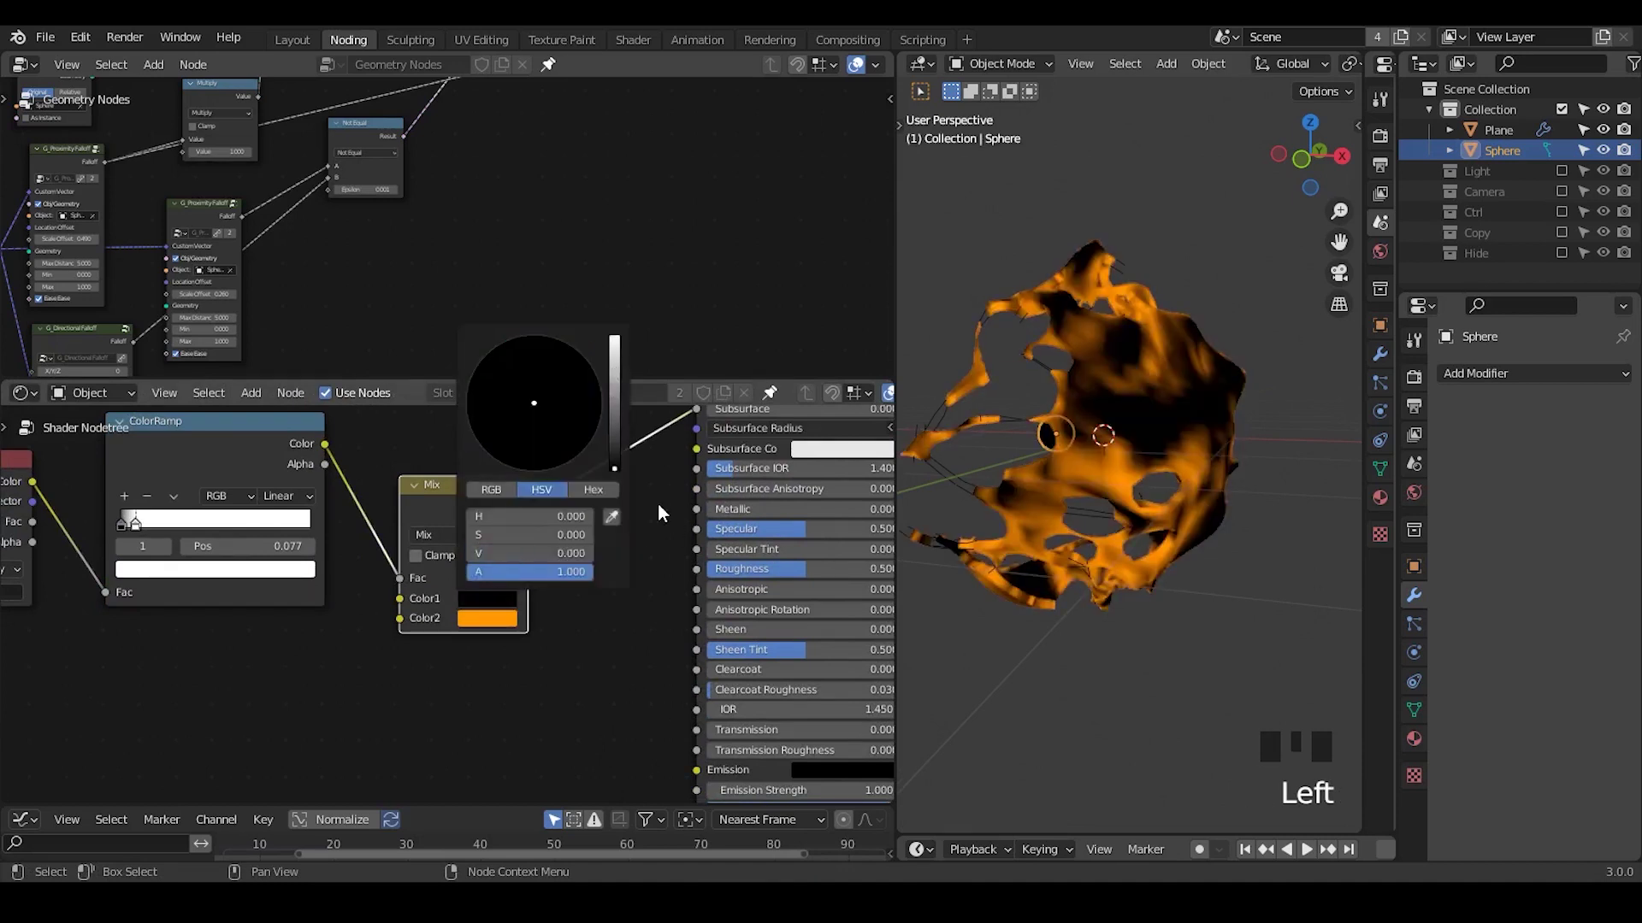
{"action": "left_click_drag", "start_coordinate": [598, 537], "coordinate": [476, 479]}
{"action": "left_click_drag", "start_coordinate": [477, 479], "coordinate": [574, 495]}
- Feed the mixed colour into Emission at strength 15 and enable Bloom in Render Properties
{"action": "left_click_drag", "start_coordinate": [574, 495], "coordinate": [679, 518]}
{"action": "left_click", "coordinate": [679, 518]}
{"action": "left_click_drag", "start_coordinate": [561, 636], "coordinate": [791, 439]}
{"action": "left_click", "coordinate": [791, 439]}
{"action": "left_click_drag", "start_coordinate": [1054, 496], "coordinate": [1420, 386]}
{"action": "left_click", "coordinate": [1420, 386]}
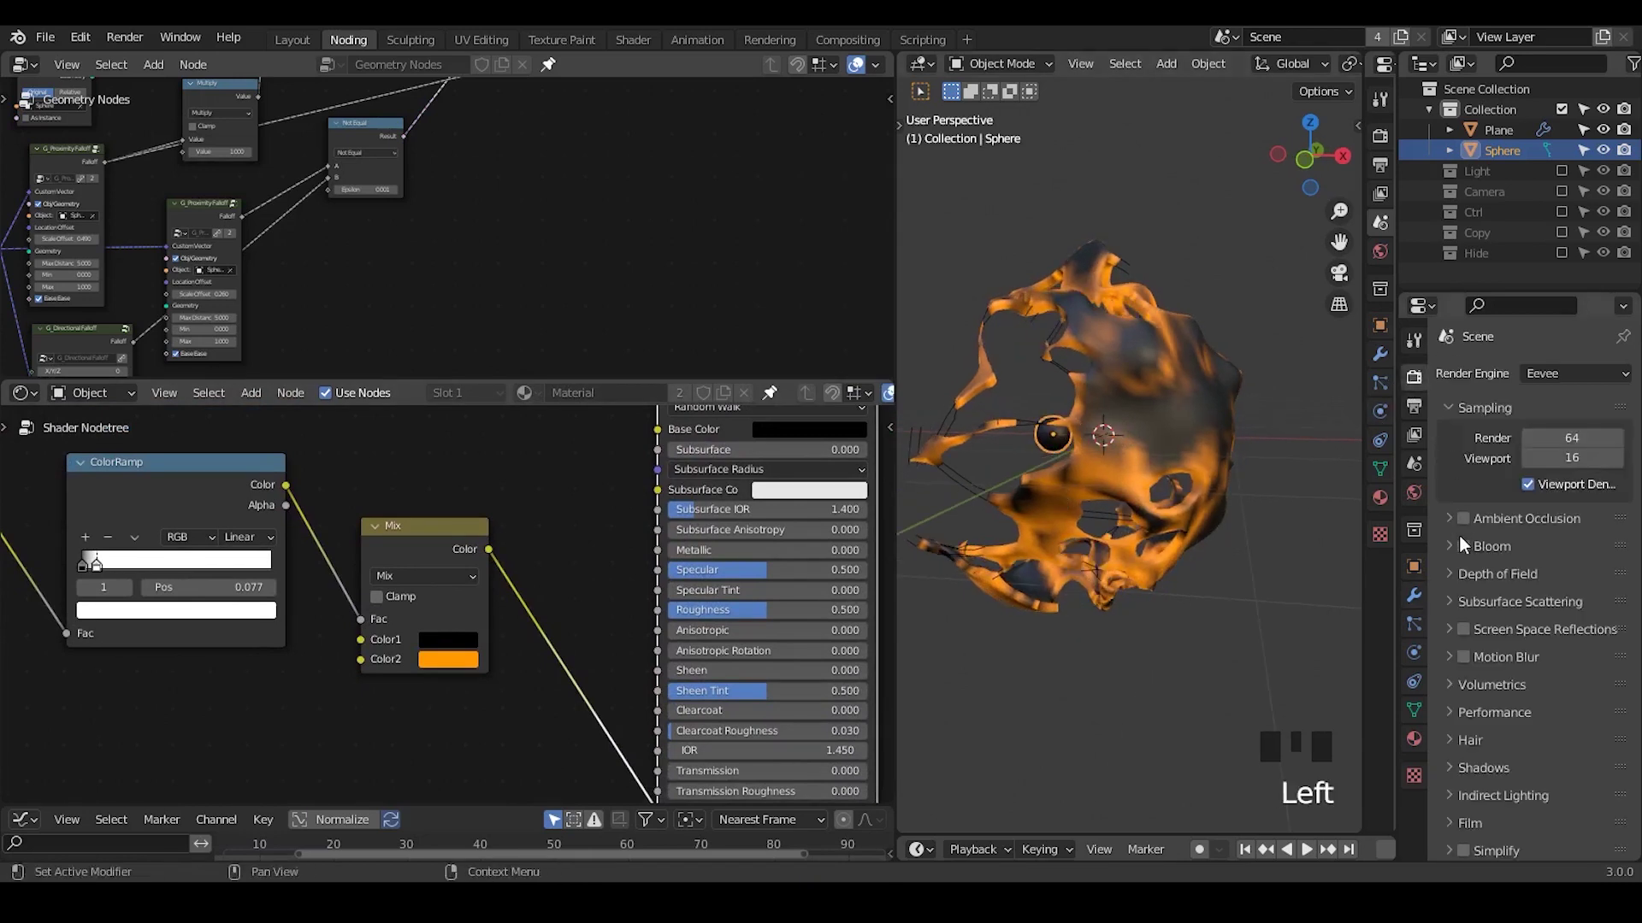